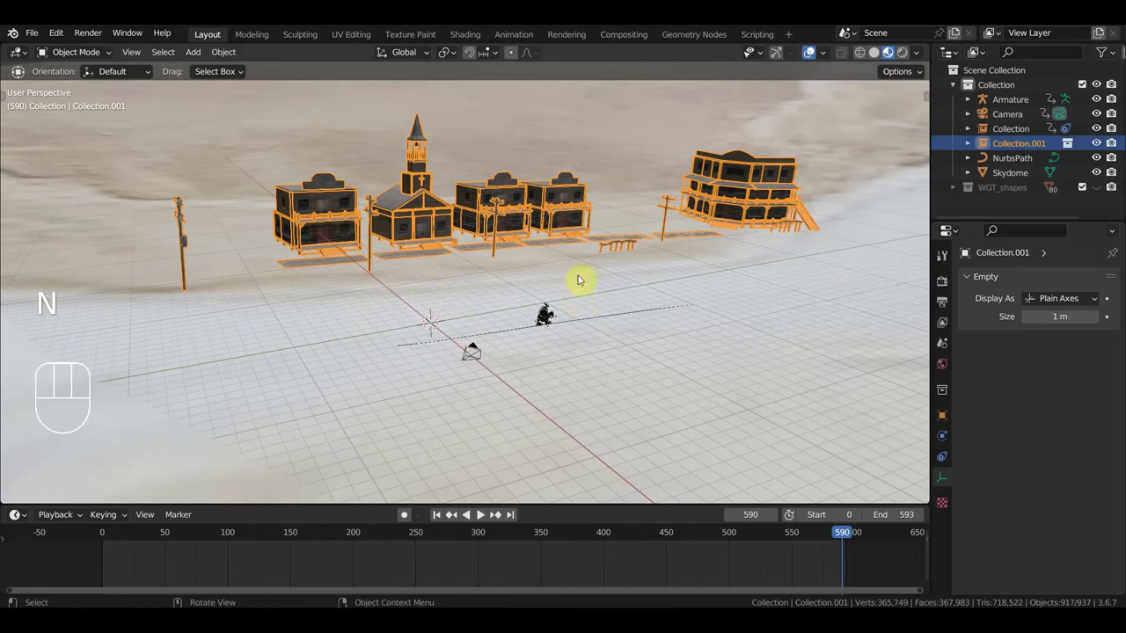
# Step: Orbit and pull back the view to survey the town and surrounding desert
pyautogui.middleClick(602, 295)
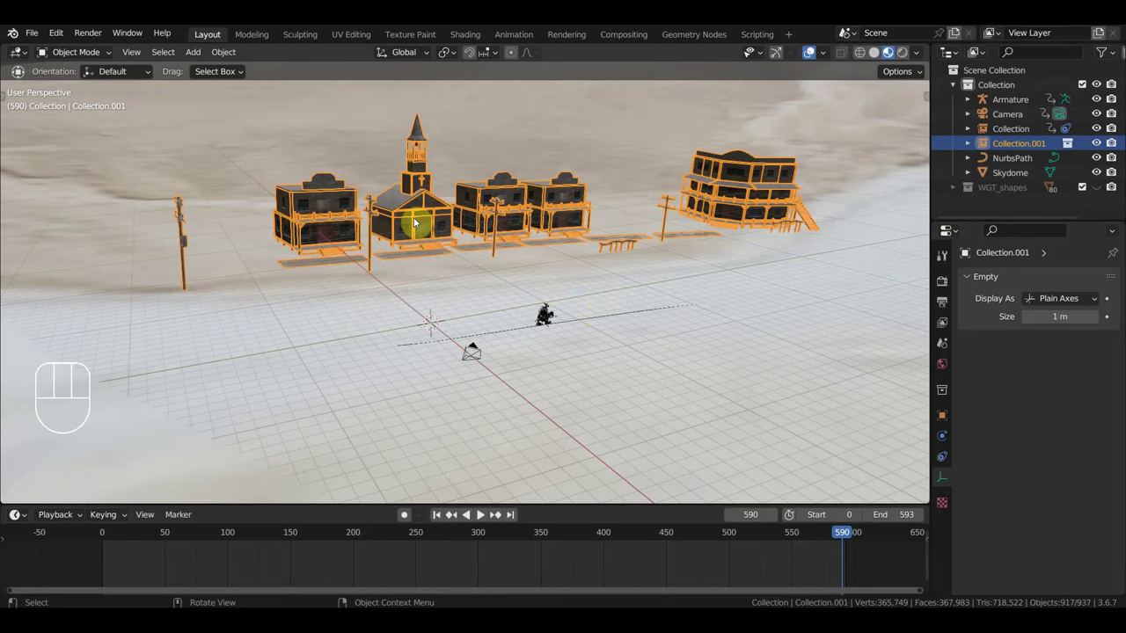
pyautogui.middleClick(477, 316)
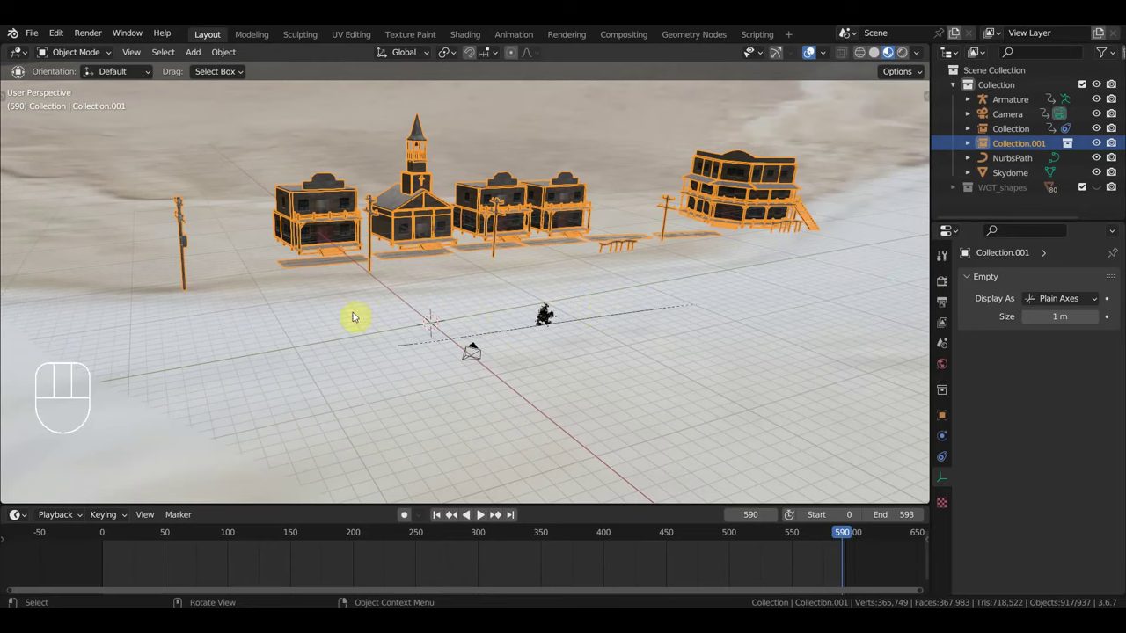
pyautogui.click(311, 353)
pyautogui.click(307, 328)
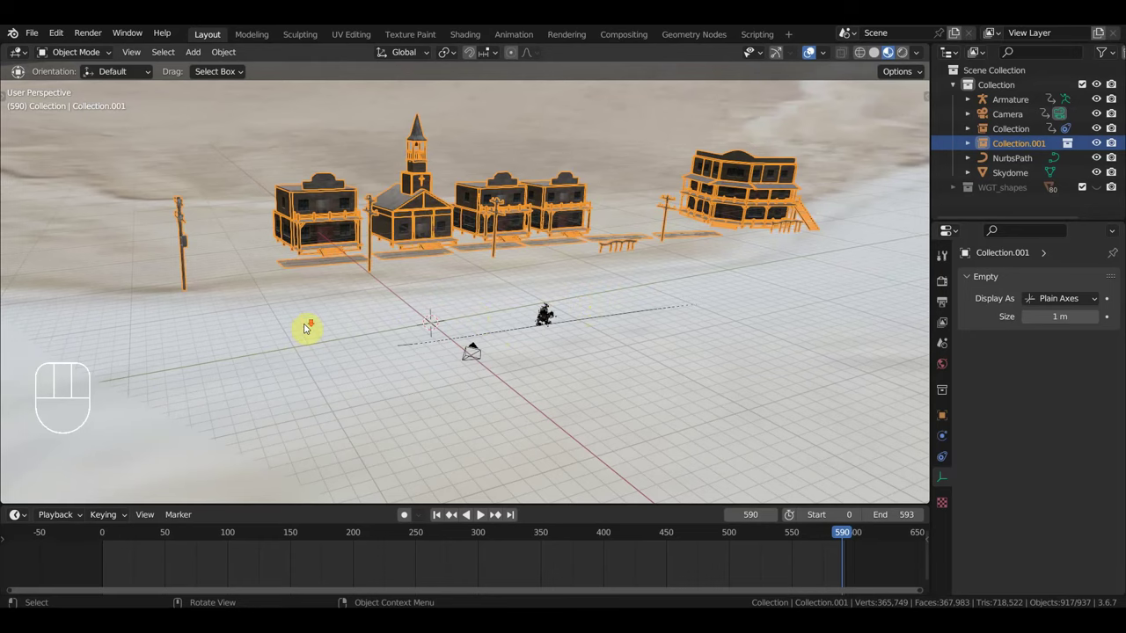
pyautogui.click(407, 197)
pyautogui.moveTo(436, 196); pyautogui.dragTo(504, 198)
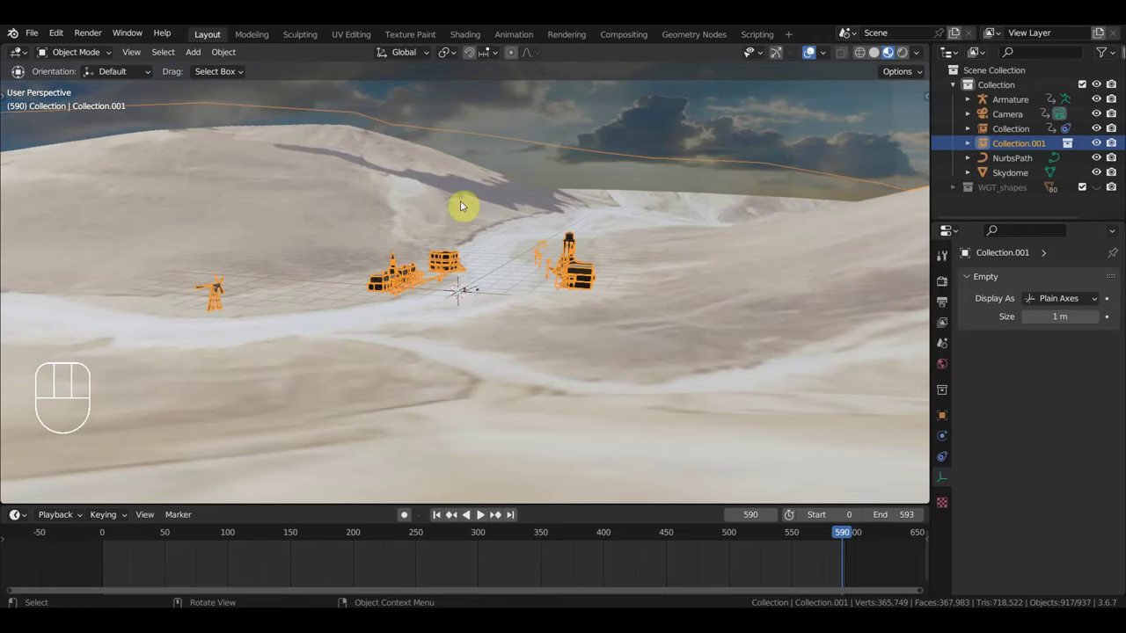
pyautogui.click(668, 232)
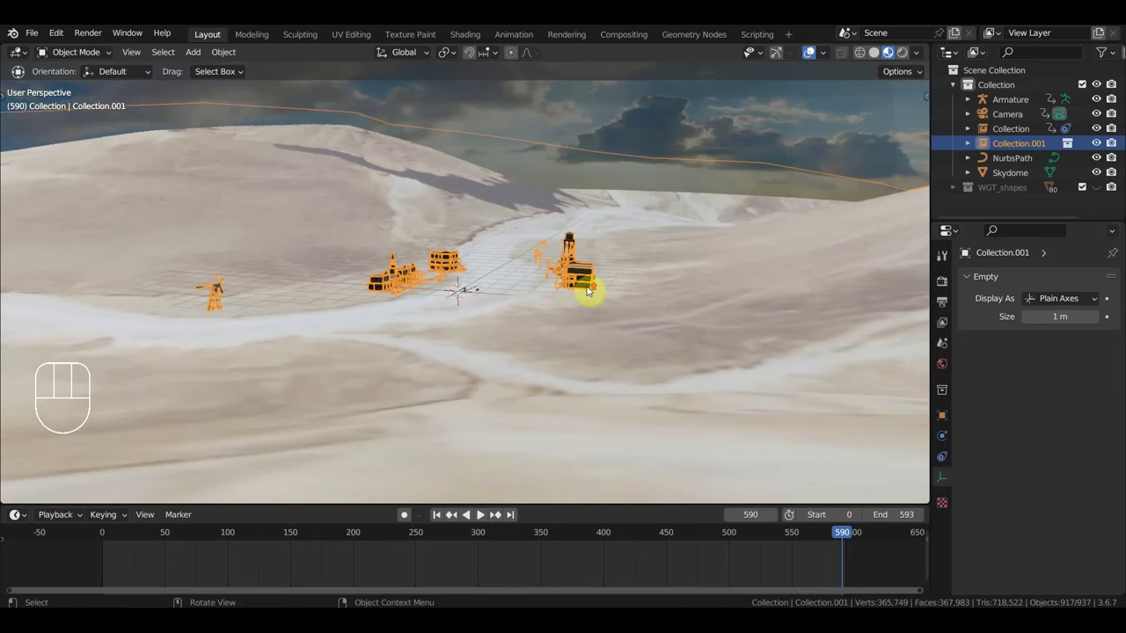
# Step: Select Collection and Collection.001 in the outliner, then browse the Open Recent file list
pyautogui.click(1018, 135)
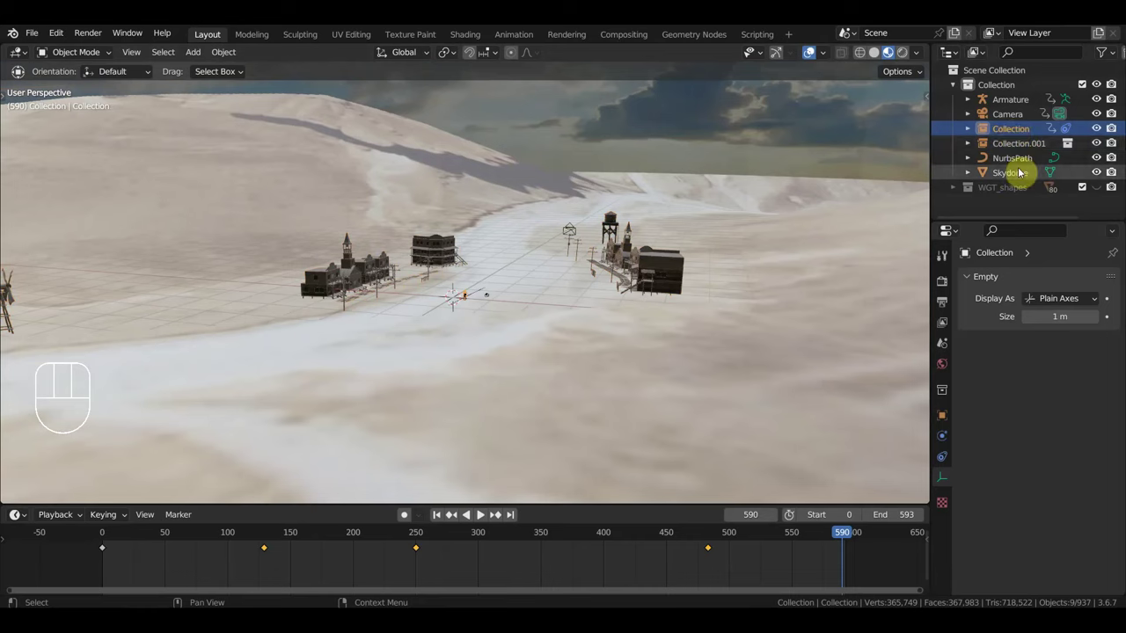
pyautogui.click(759, 225)
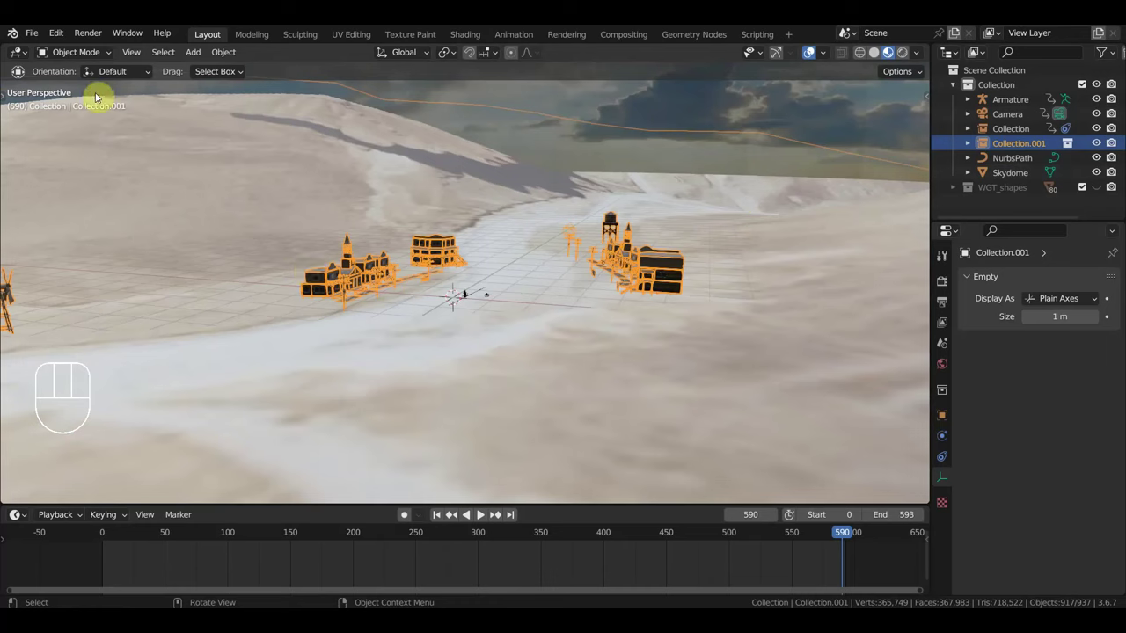
pyautogui.moveTo(42, 40); pyautogui.dragTo(289, 329)
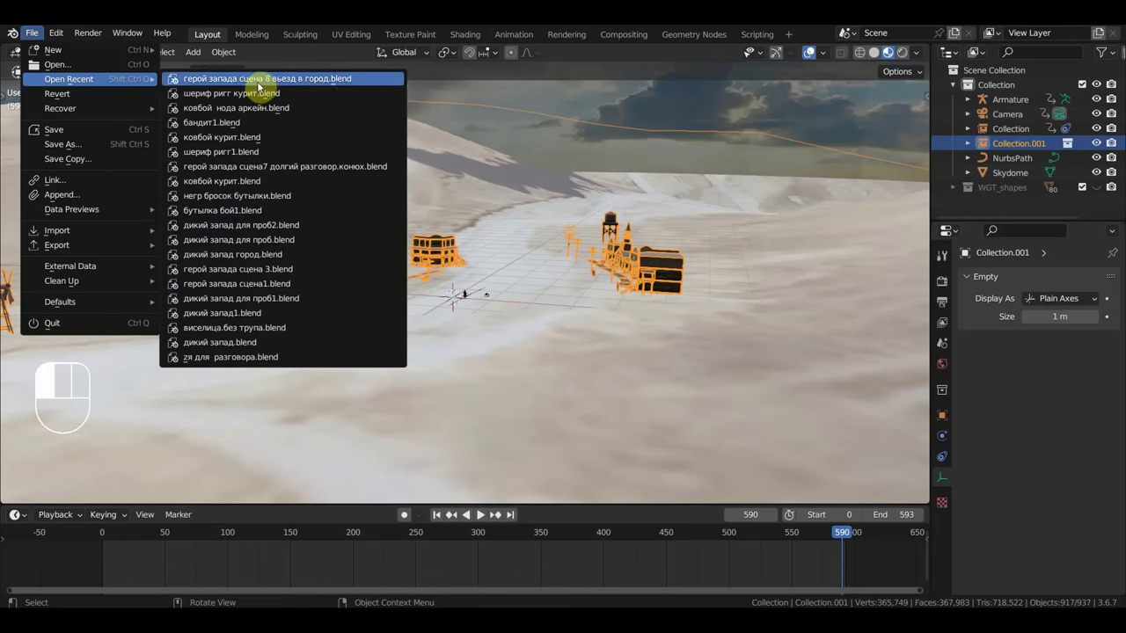
# Step: Open the saved western town .blend file from the western assets folder
pyautogui.moveTo(116, 68); pyautogui.dragTo(353, 269)
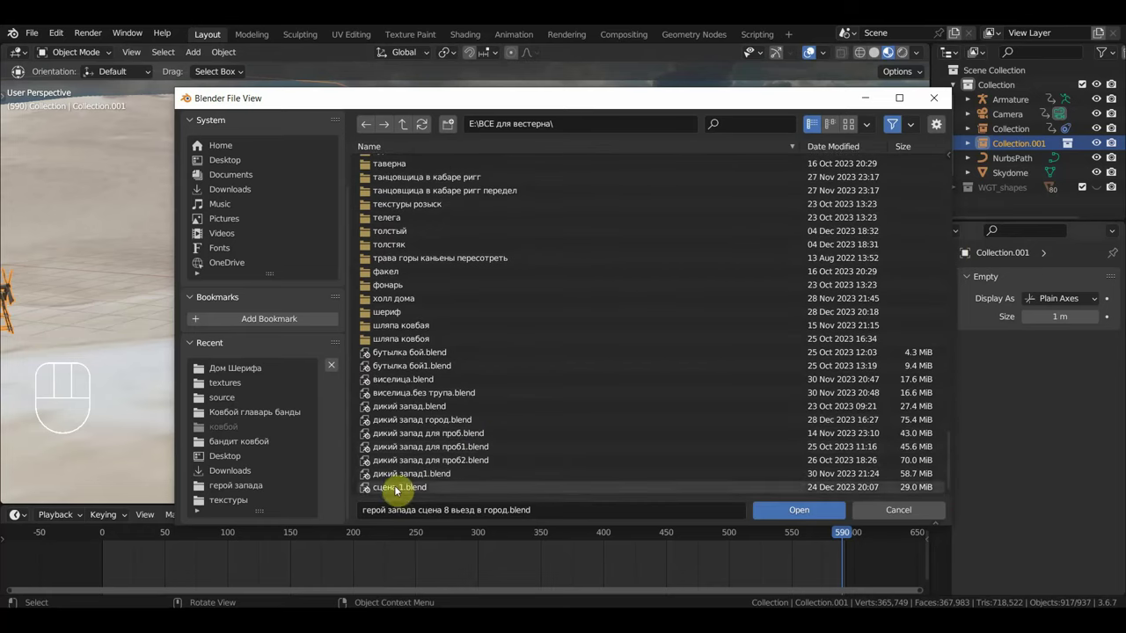
pyautogui.click(686, 348)
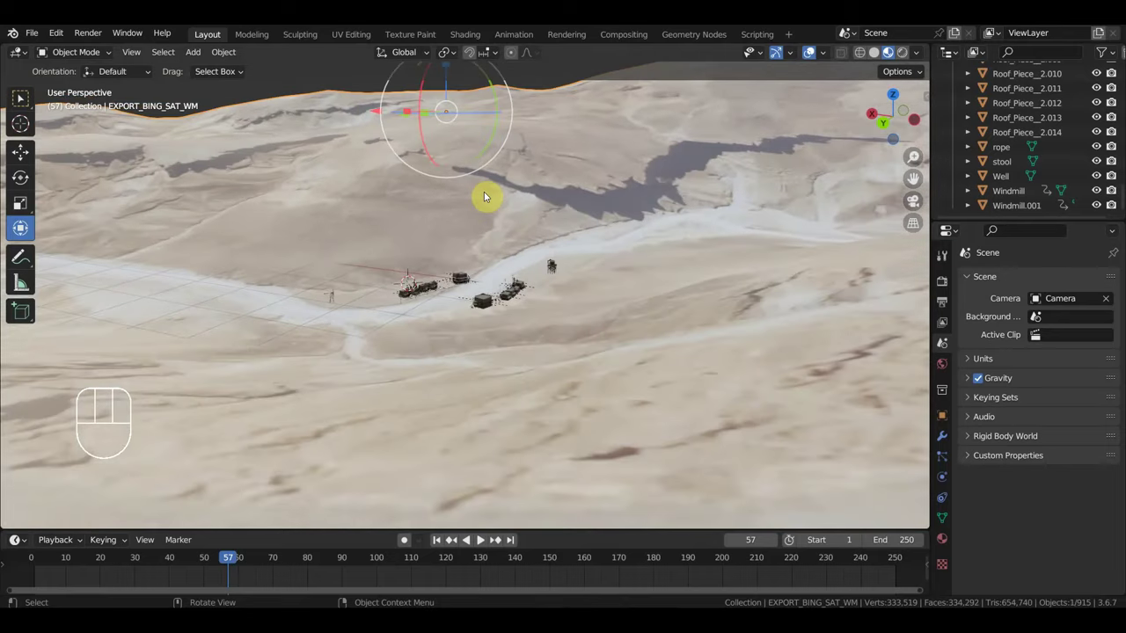
# Step: Remove the large desert terrain mesh and frame the church and saloons in view
pyautogui.press('h')
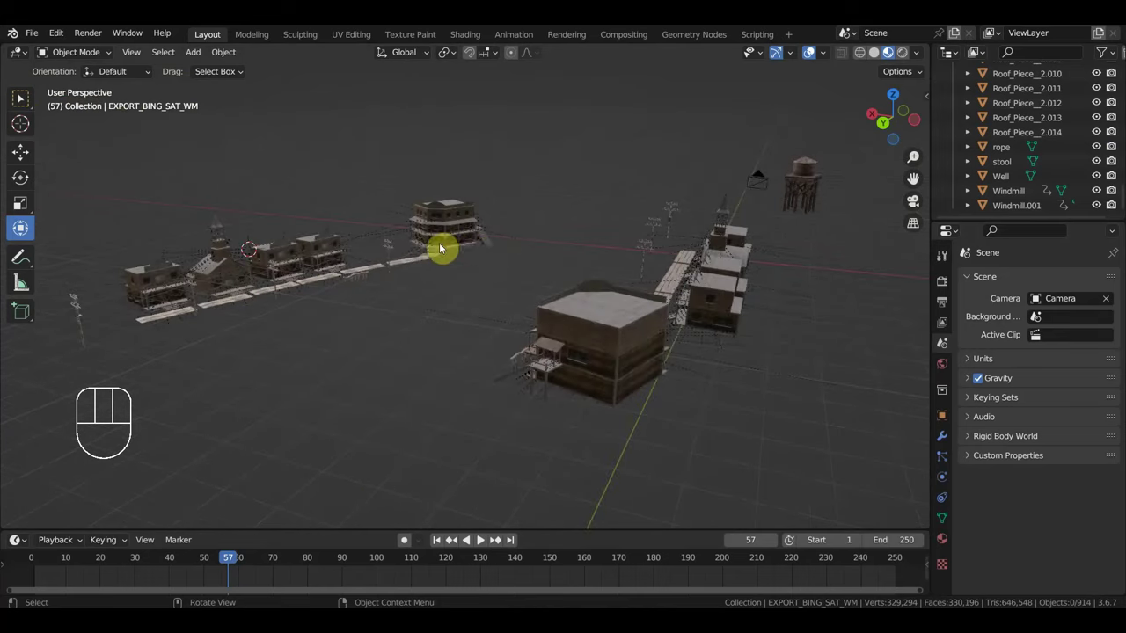
pyautogui.moveTo(483, 249); pyautogui.dragTo(518, 249)
pyautogui.moveTo(632, 254); pyautogui.dragTo(606, 261)
pyautogui.moveTo(589, 262); pyautogui.dragTo(476, 275)
pyautogui.moveTo(632, 282); pyautogui.dragTo(52, 237)
pyautogui.moveTo(746, 315); pyautogui.dragTo(419, 167)
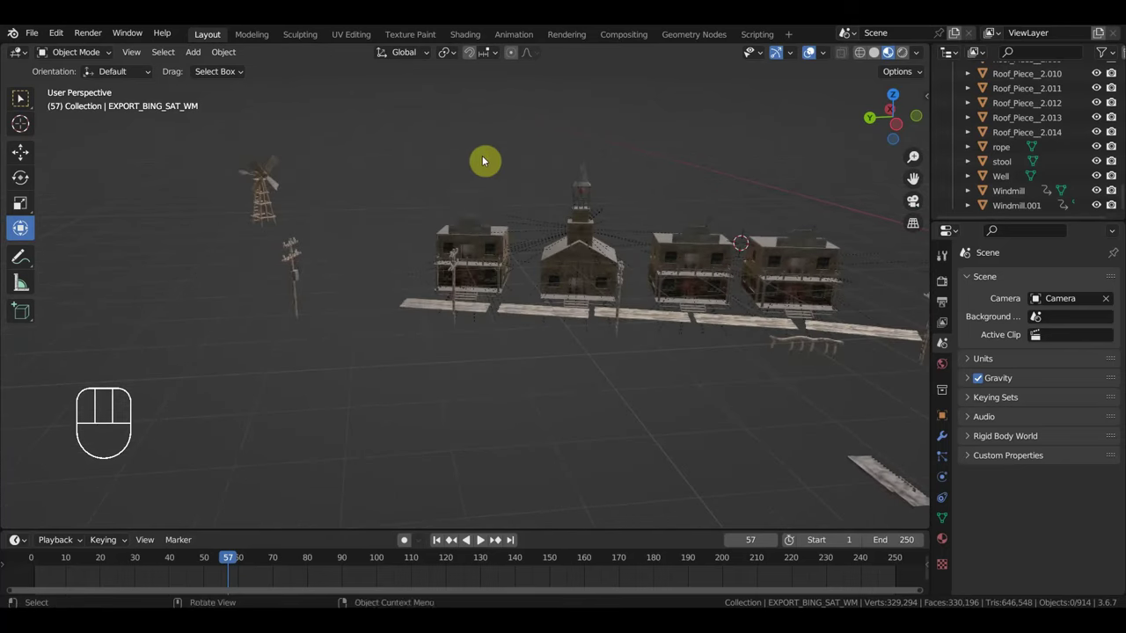
# Step: Box-select and delete the church, then import the new sheriff house building model
pyautogui.moveTo(549, 132); pyautogui.dragTo(614, 289)
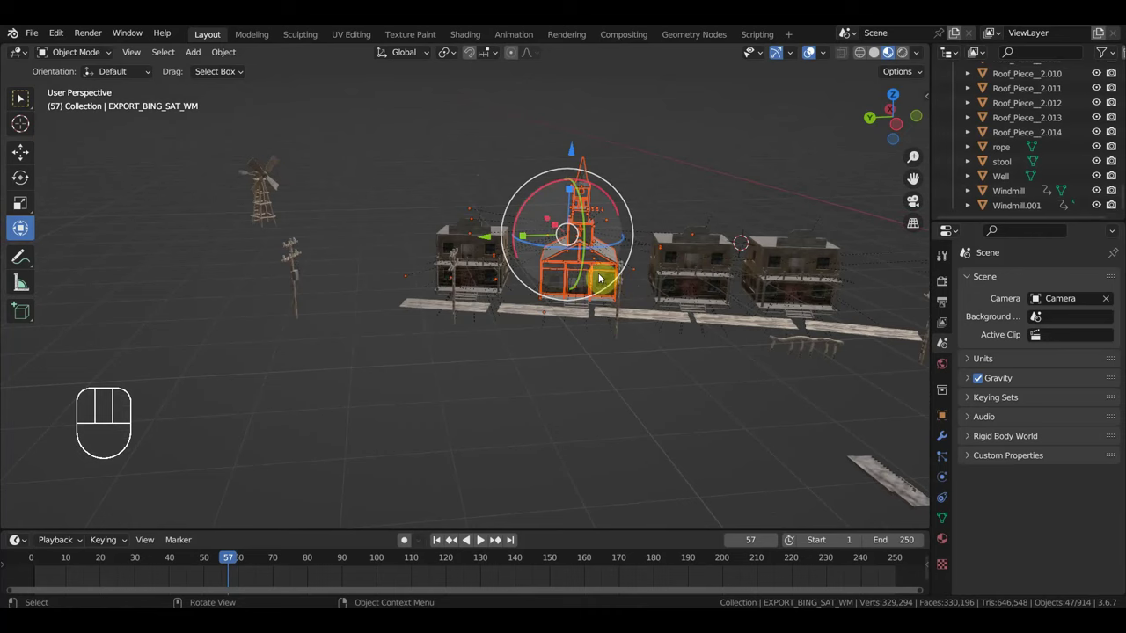
pyautogui.press('Delete')
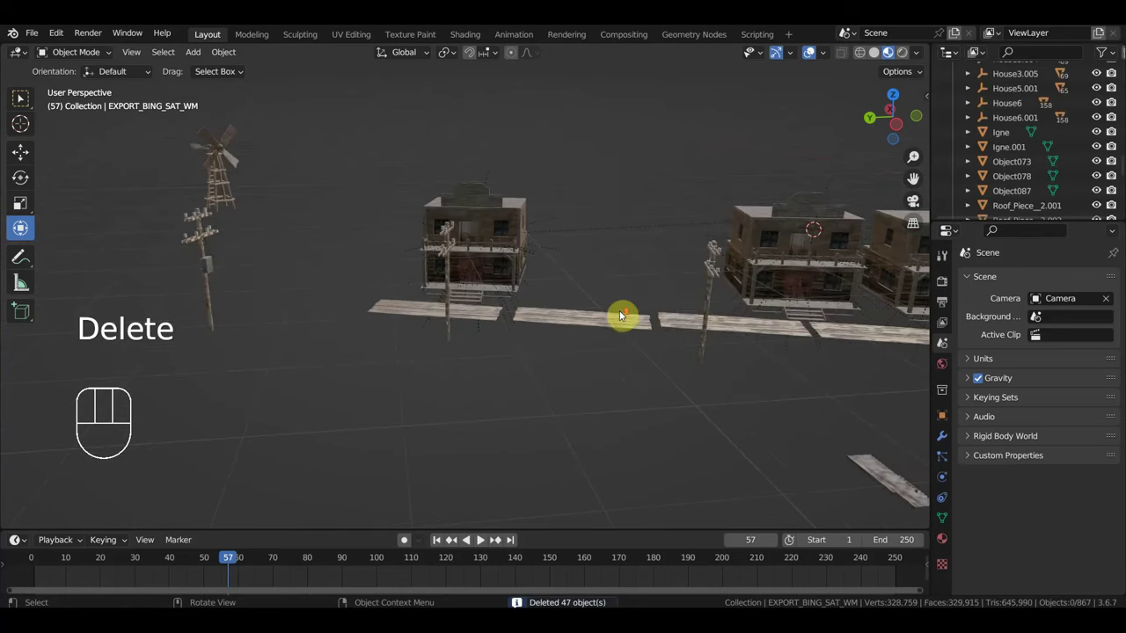
pyautogui.moveTo(668, 318); pyautogui.dragTo(710, 318)
pyautogui.moveTo(704, 318); pyautogui.dragTo(757, 317)
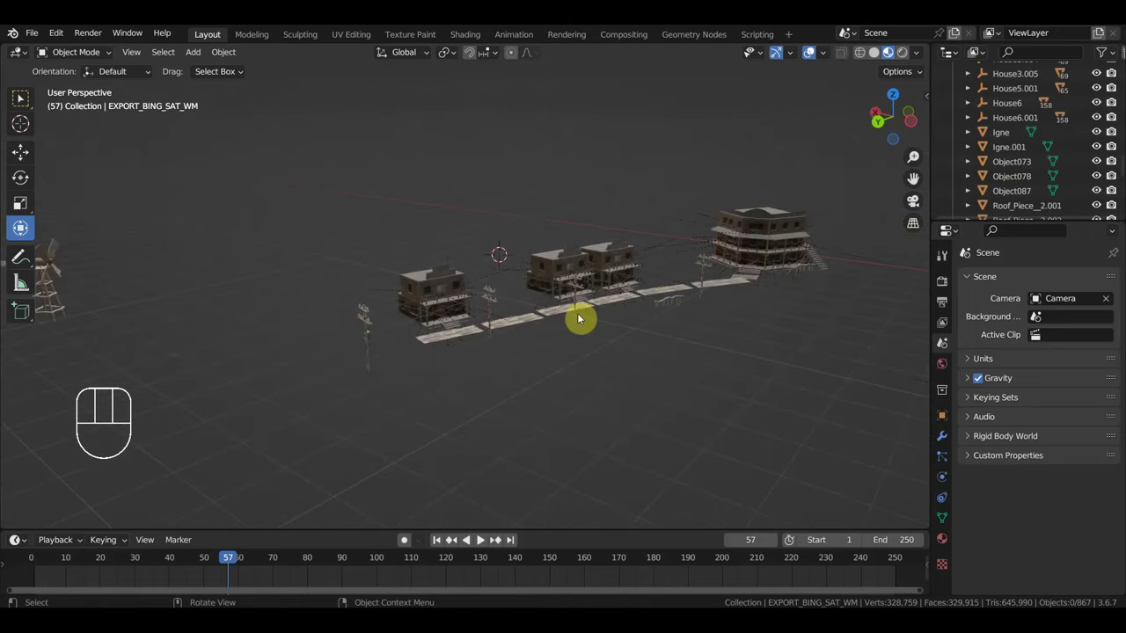
pyautogui.moveTo(42, 38); pyautogui.dragTo(246, 397)
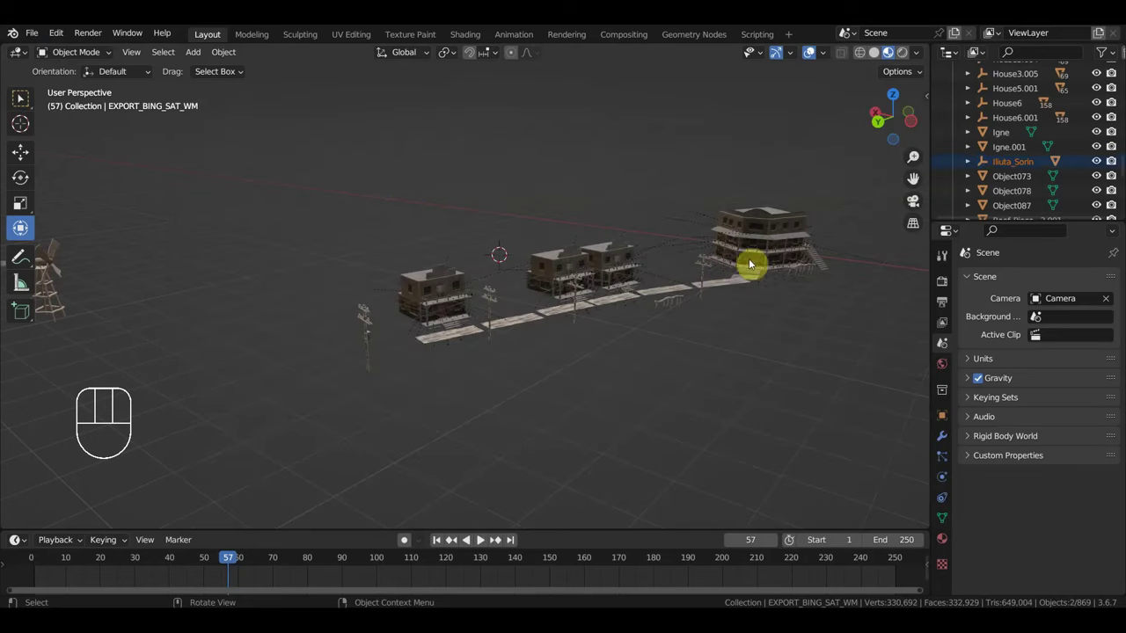
# Step: Switch to a top-down view over the scene and frame the new building
pyautogui.middleClick(839, 285)
pyautogui.press('KP_7')
pyautogui.press('r')
pyautogui.moveTo(224, 58); pyautogui.dragTo(439, 157)
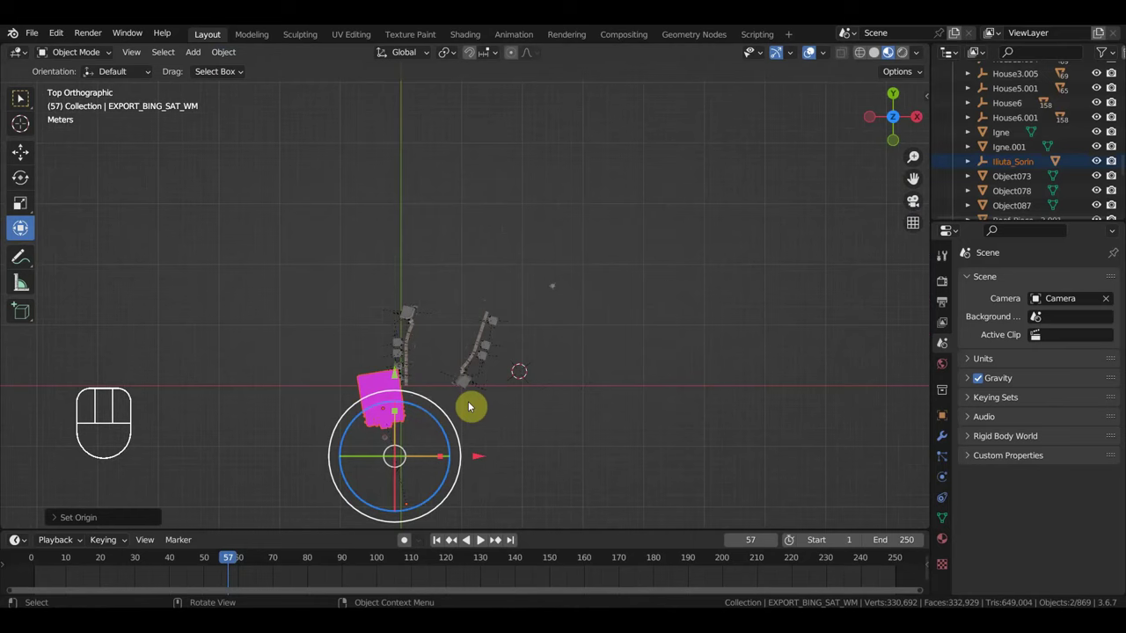
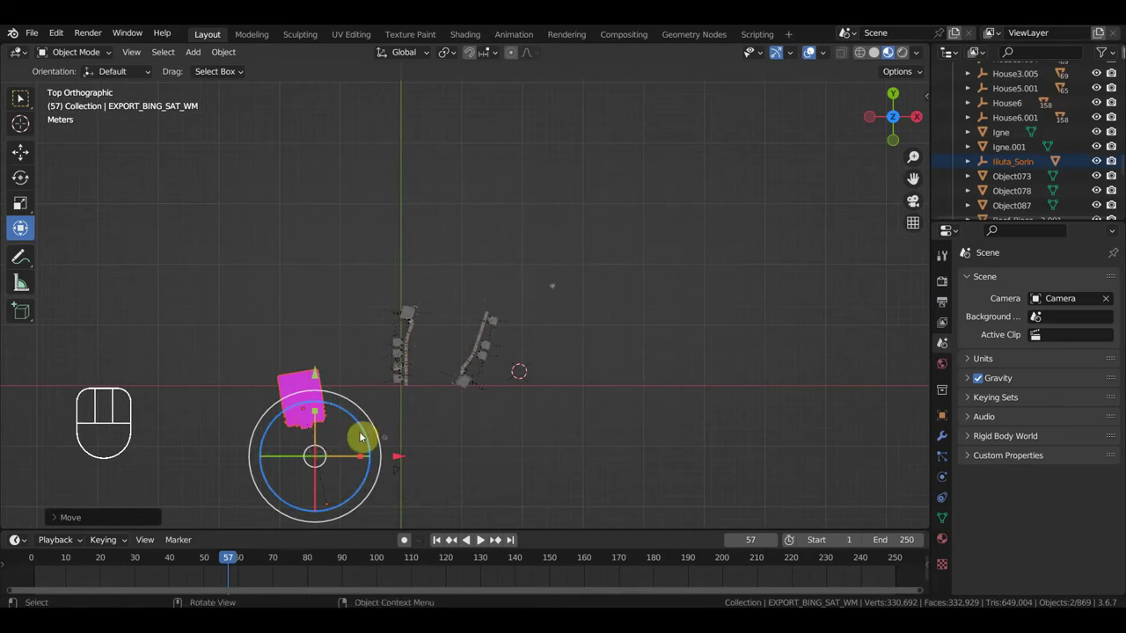
pyautogui.moveTo(265, 369); pyautogui.dragTo(339, 453)
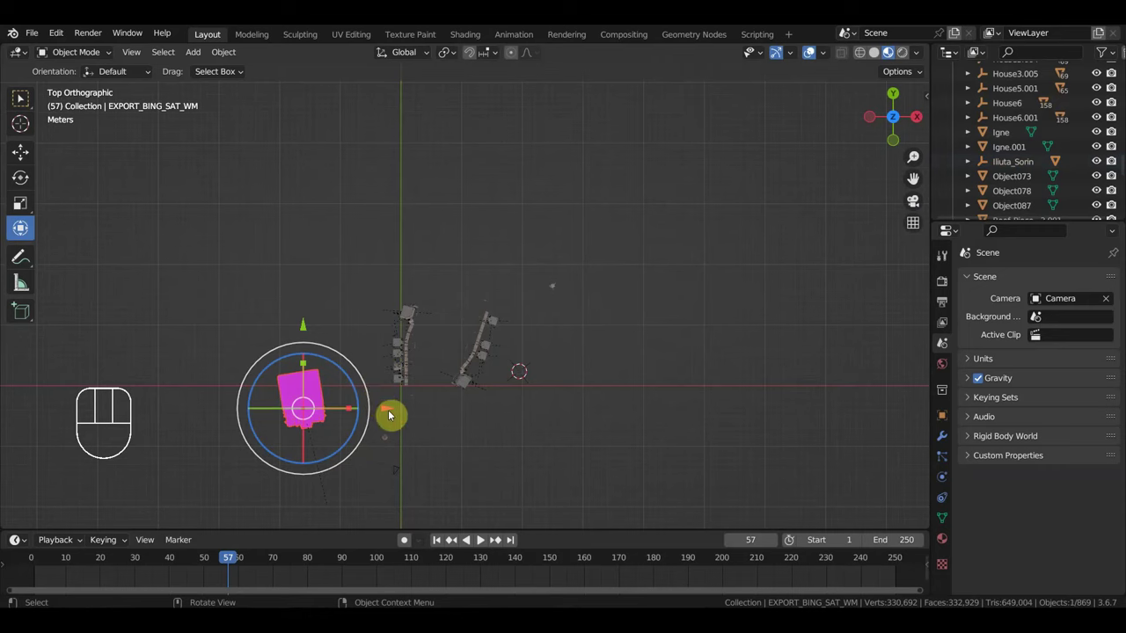
pyautogui.press('r')
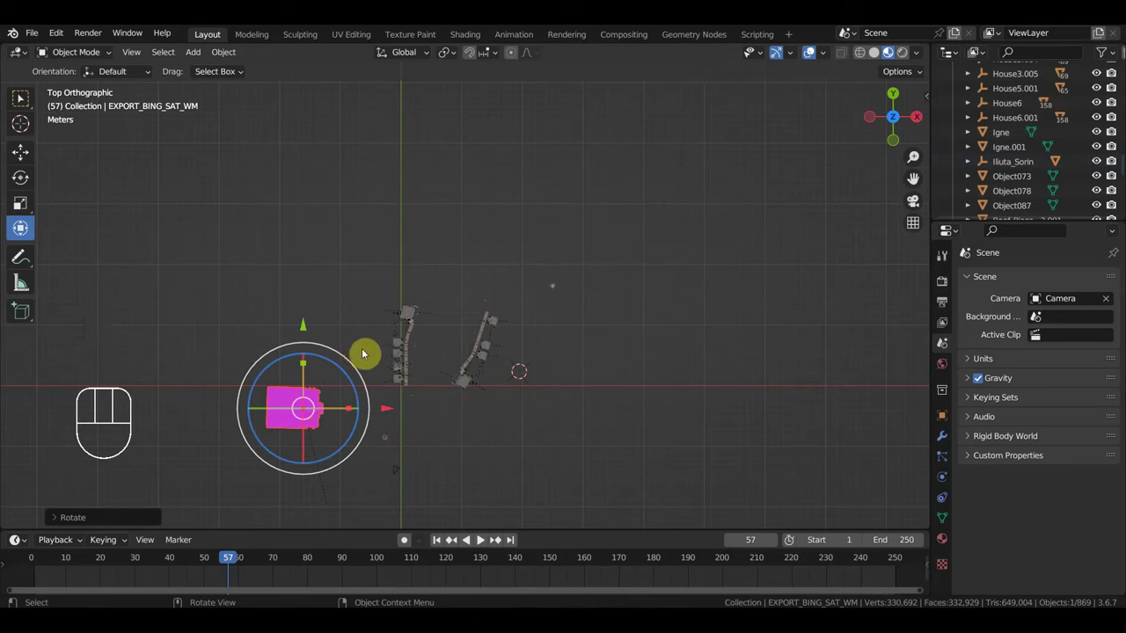
pyautogui.press('f')
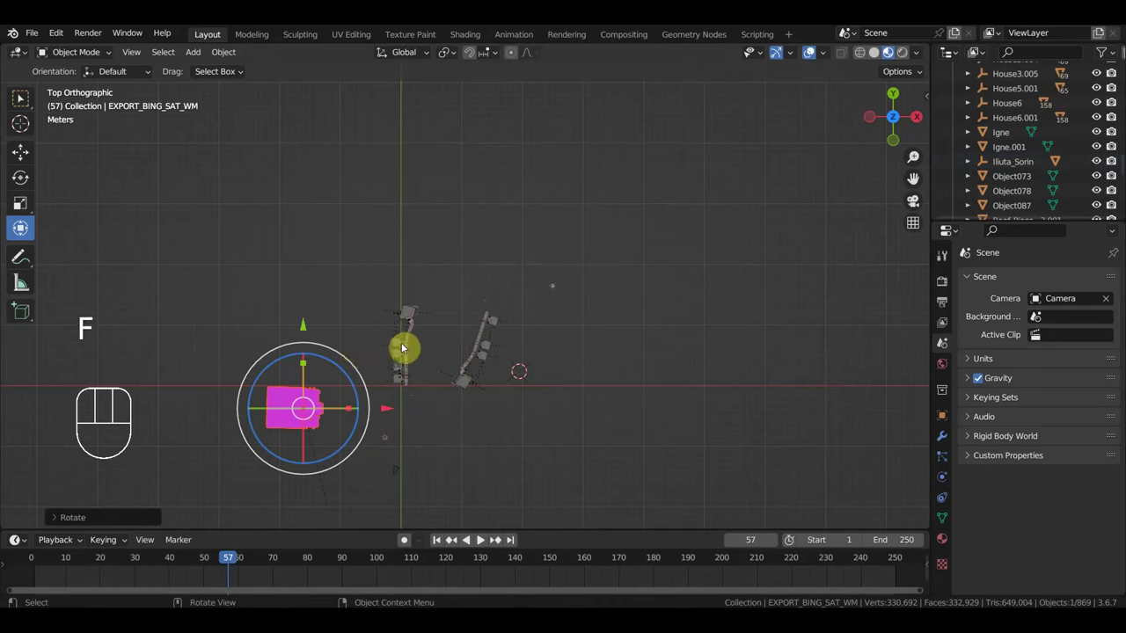
# Step: Move the magenta building toward the origin and rotate it to face the street
pyautogui.press('g')
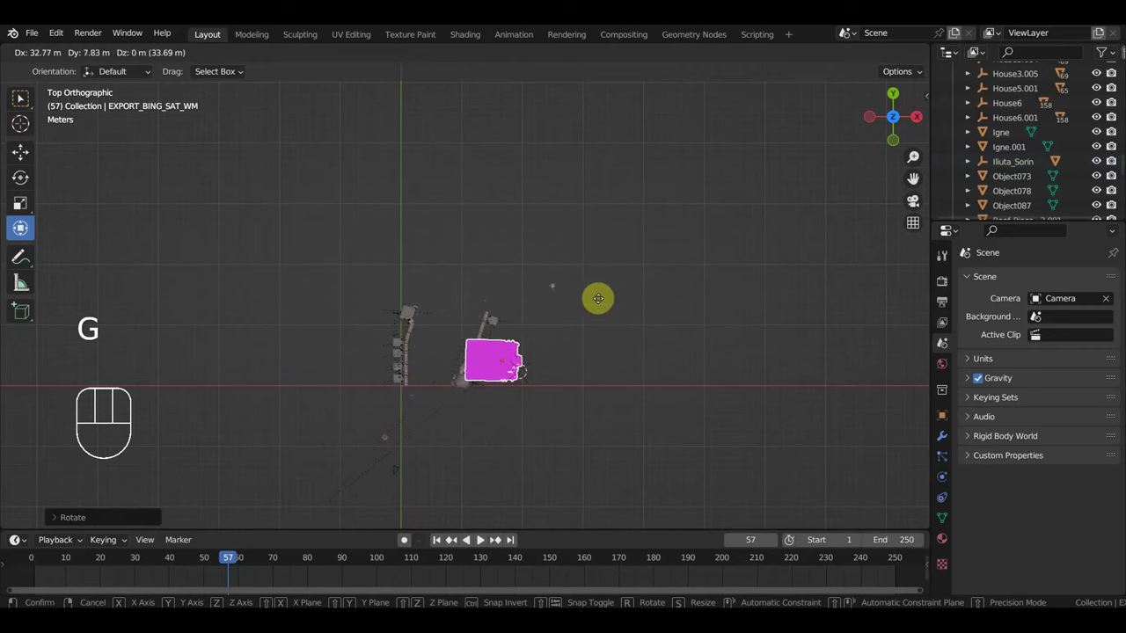
pyautogui.press('r')
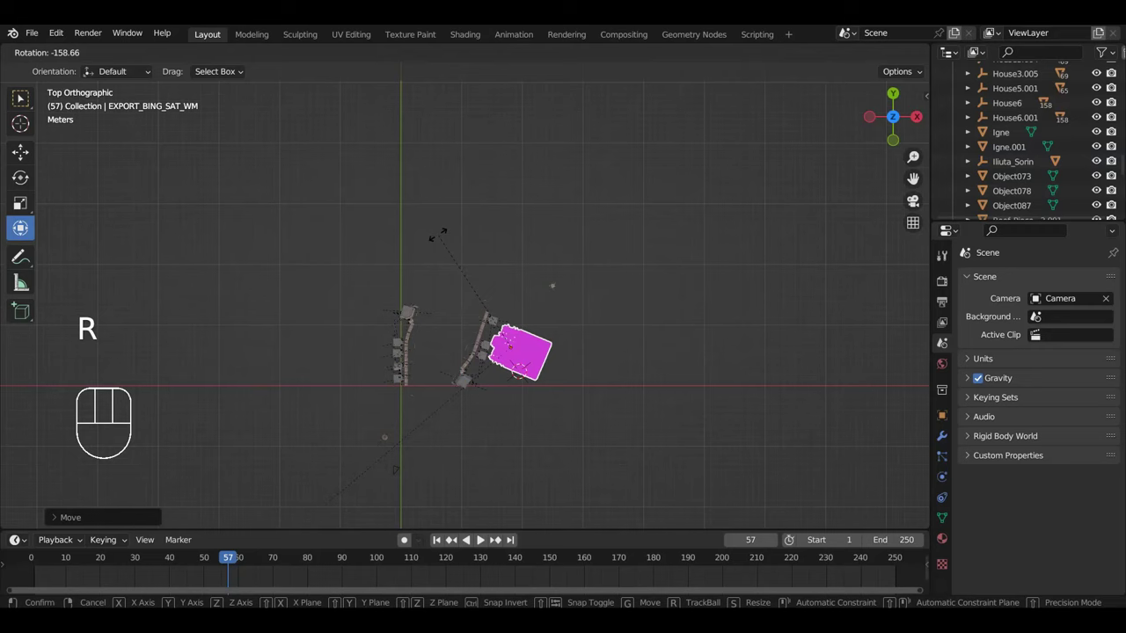
pyautogui.press('s')
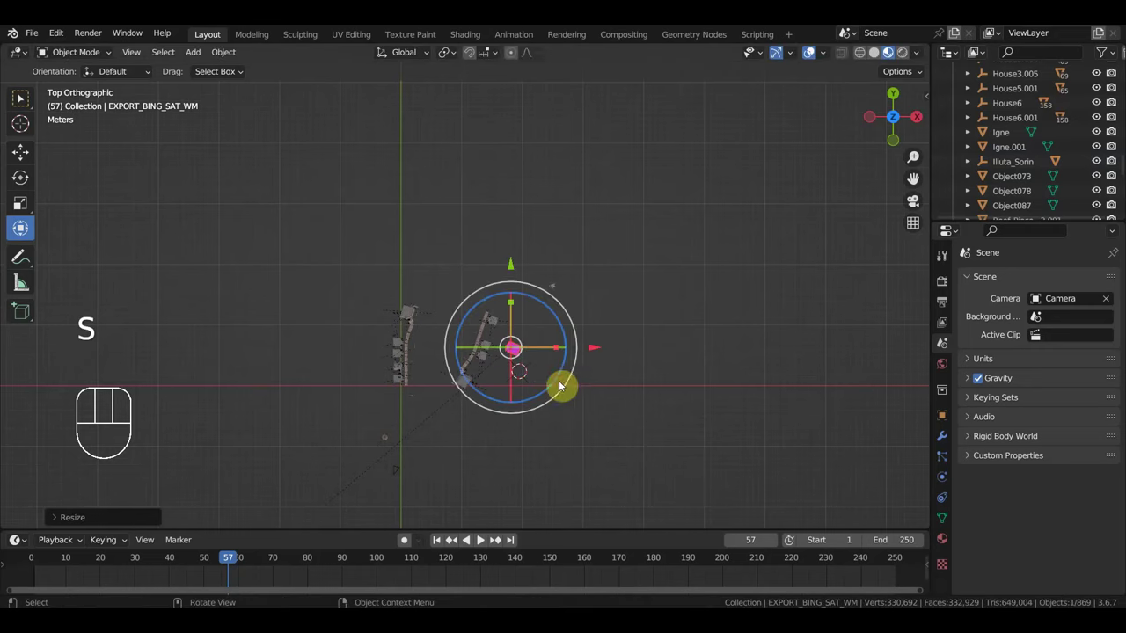
pyautogui.press('g')
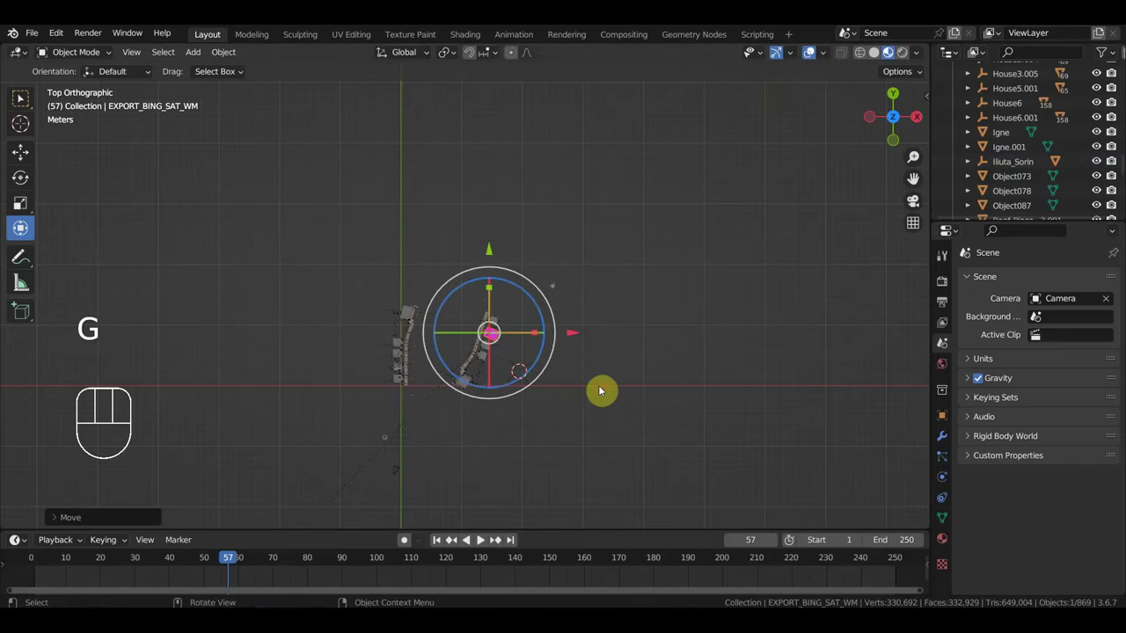
pyautogui.moveTo(605, 389); pyautogui.dragTo(753, 286)
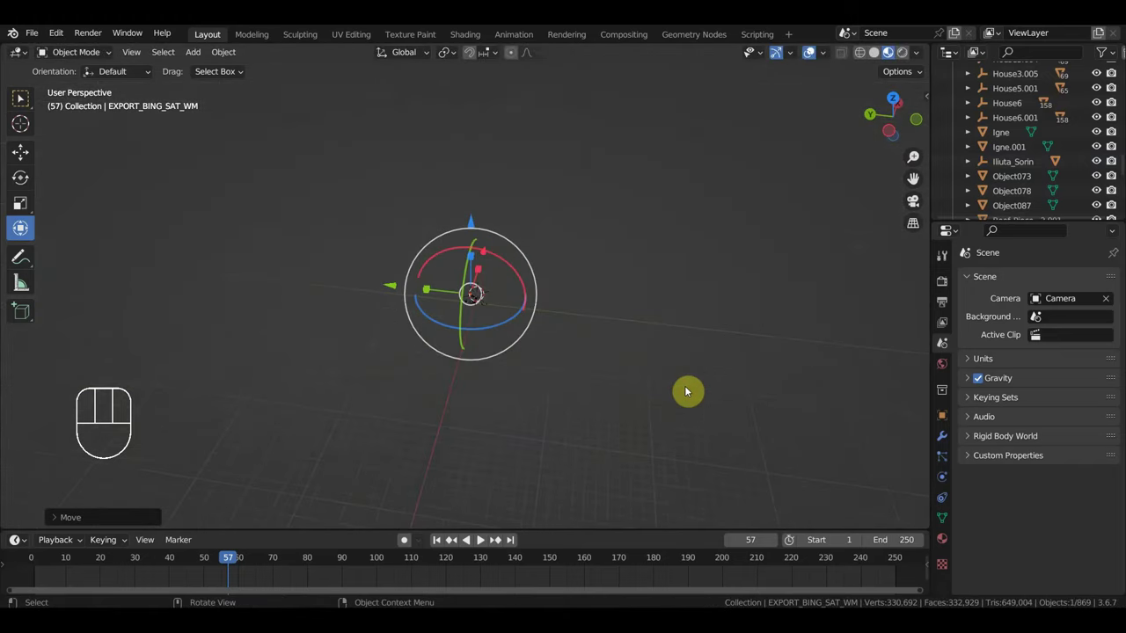
# Step: Delete the wooden plank platform pieces and view the town straight from the front
pyautogui.click(636, 411)
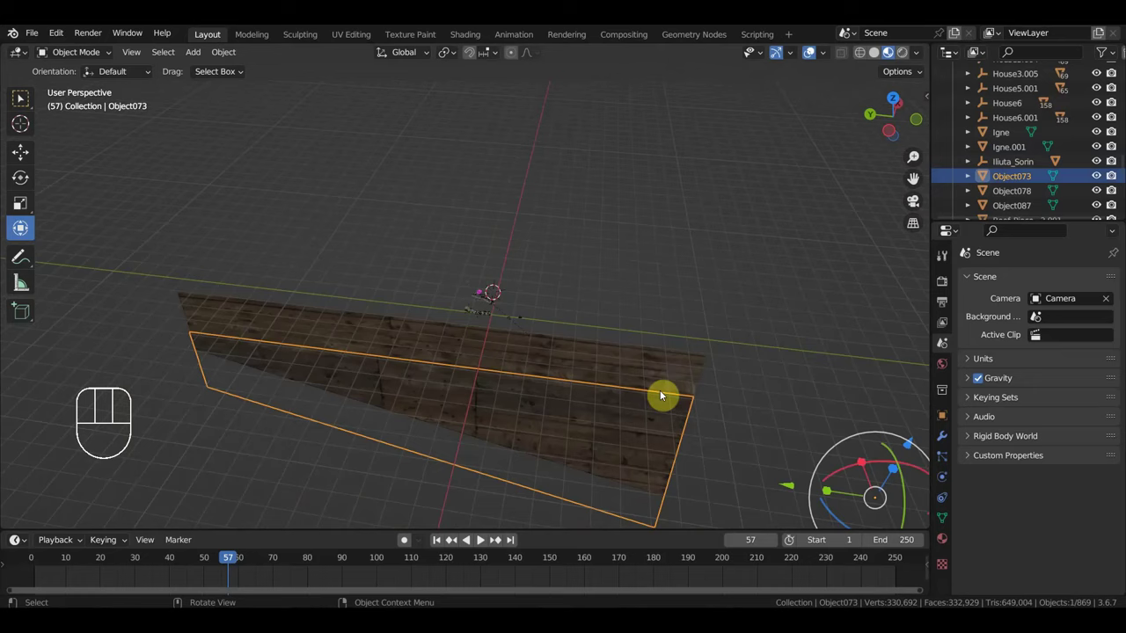
pyautogui.press('Delete')
pyautogui.click(656, 389)
pyautogui.press('Delete')
pyautogui.moveTo(667, 389); pyautogui.dragTo(687, 361)
pyautogui.press('KP_1')
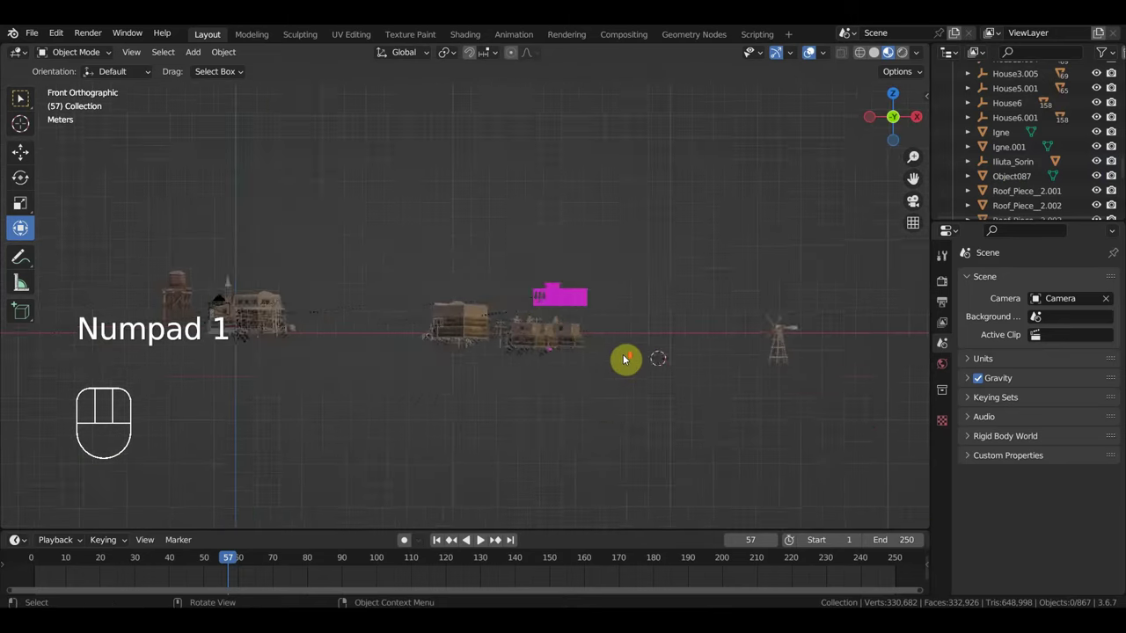
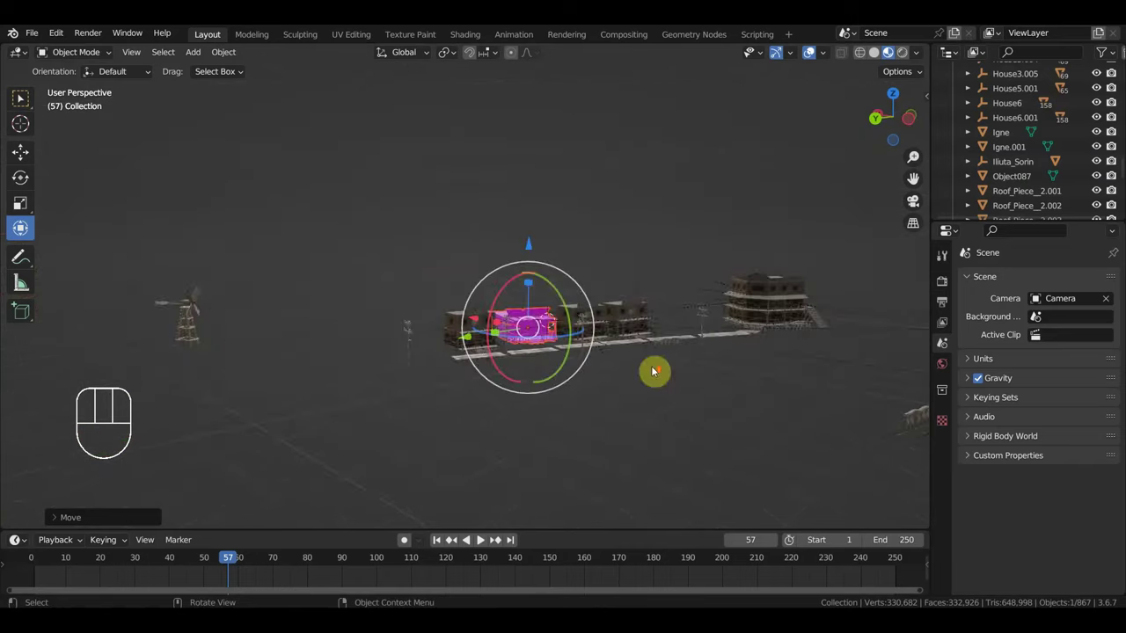
# Step: Orbit and move in along the street to check the buildings sit on the ground
pyautogui.moveTo(719, 376); pyautogui.dragTo(454, 230)
pyautogui.moveTo(658, 367); pyautogui.dragTo(646, 368)
pyautogui.moveTo(753, 394); pyautogui.dragTo(408, 298)
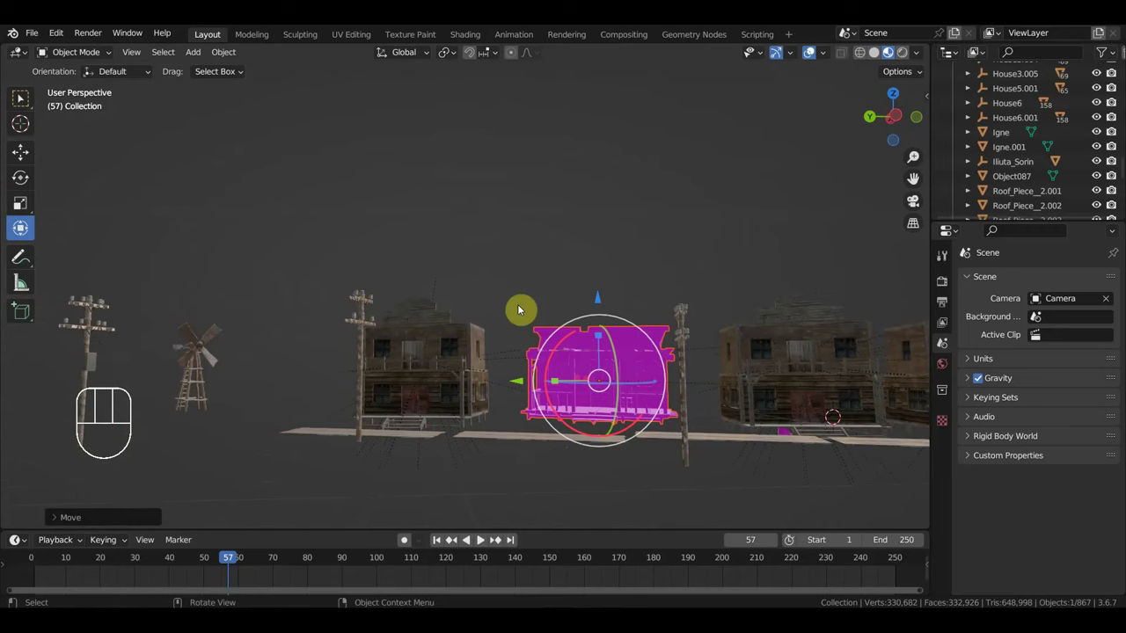
# Step: Unhide all, select the sheriff's office and search its folder for the missing texture files
pyautogui.press('alt+h')
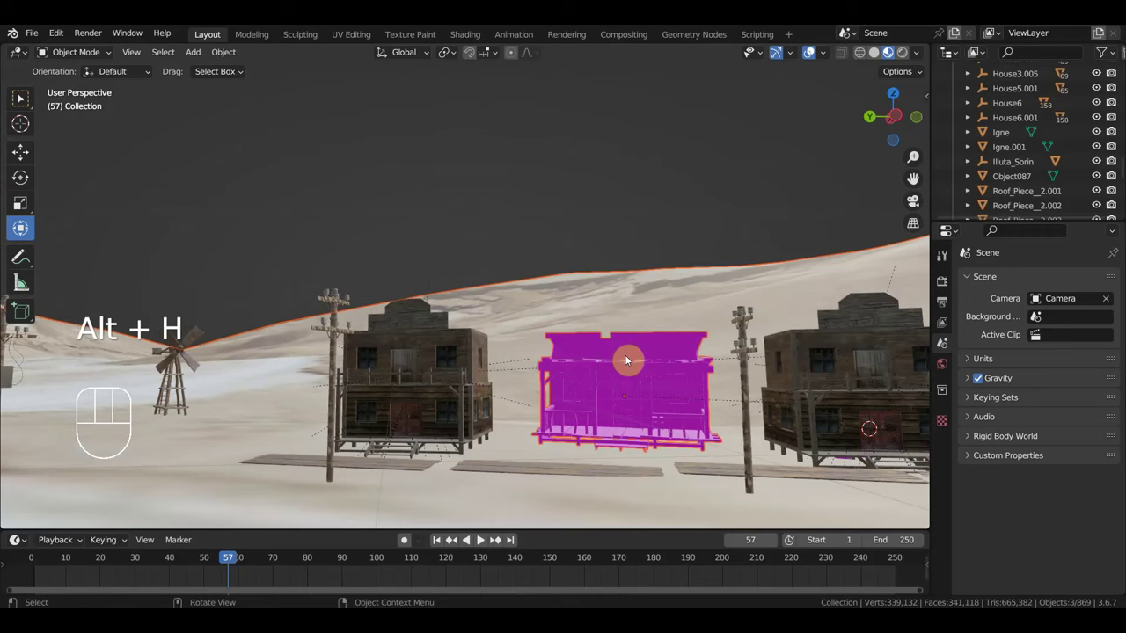
pyautogui.click(643, 366)
pyautogui.moveTo(625, 316); pyautogui.dragTo(627, 332)
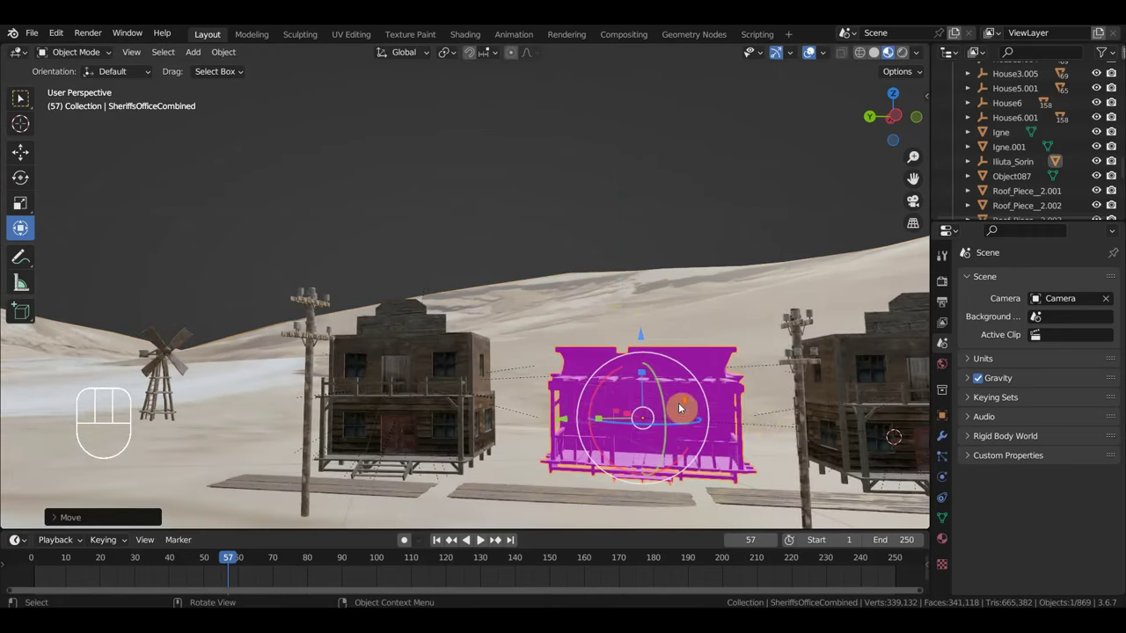
pyautogui.moveTo(778, 365); pyautogui.dragTo(664, 72)
pyautogui.moveTo(723, 258); pyautogui.dragTo(720, 273)
pyautogui.moveTo(715, 235); pyautogui.dragTo(702, 224)
pyautogui.moveTo(727, 306); pyautogui.dragTo(729, 341)
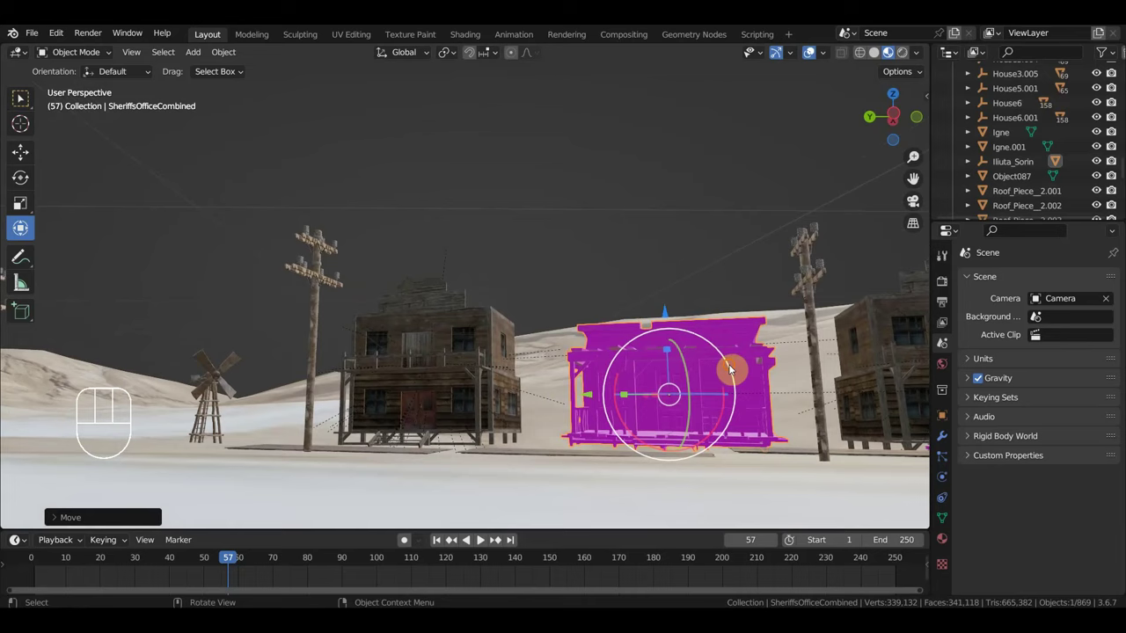
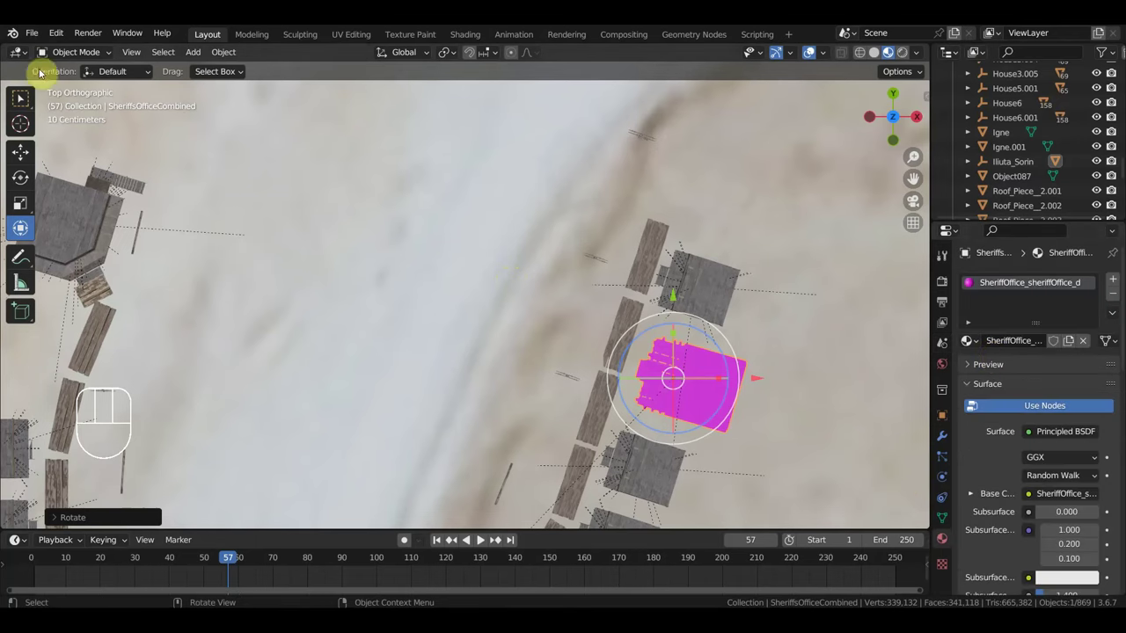
pyautogui.moveTo(36, 38); pyautogui.dragTo(270, 360)
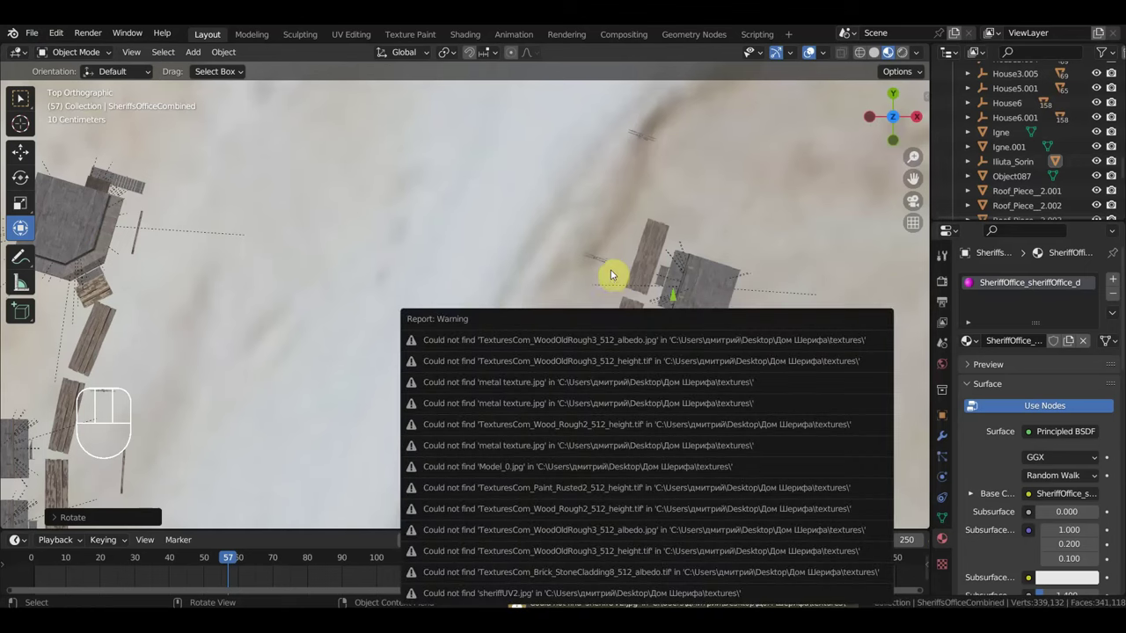
# Step: Link the sheriffUV2.jpeg image to the sheriff's office material so it shows weathered wood
pyautogui.moveTo(623, 258); pyautogui.dragTo(529, 213)
pyautogui.middleClick(552, 256)
pyautogui.moveTo(566, 282); pyautogui.dragTo(671, 198)
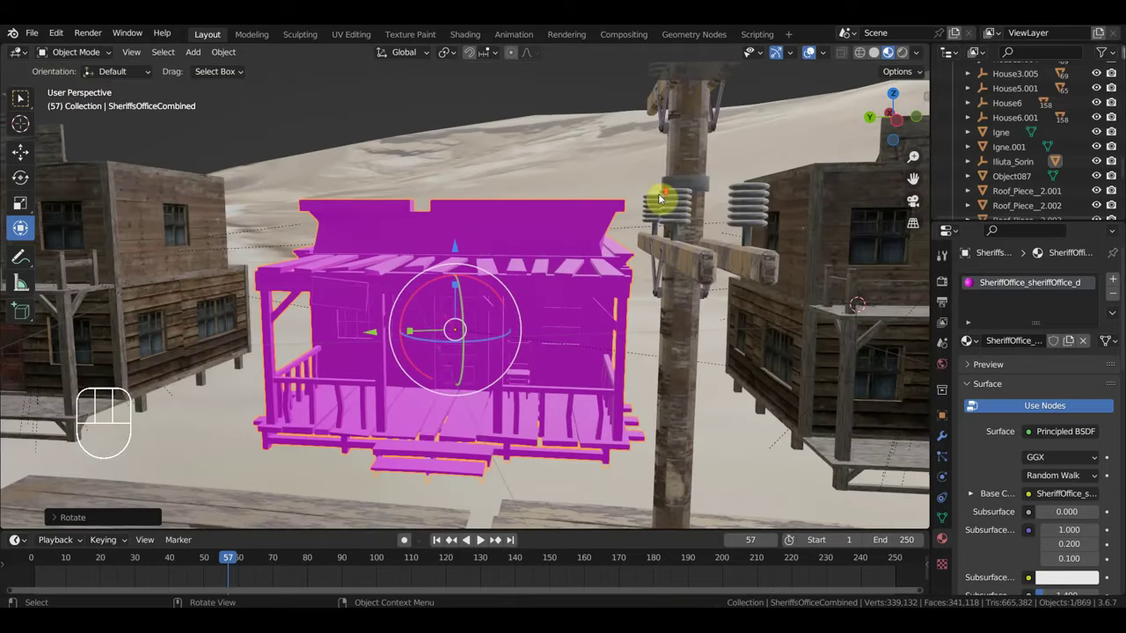
pyautogui.click(484, 240)
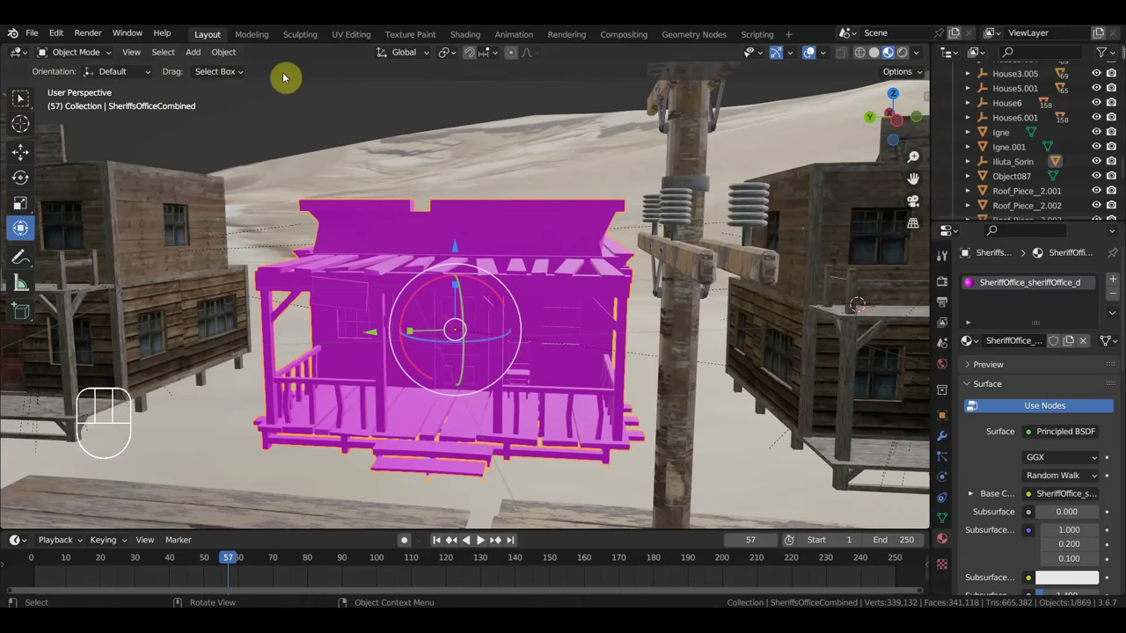
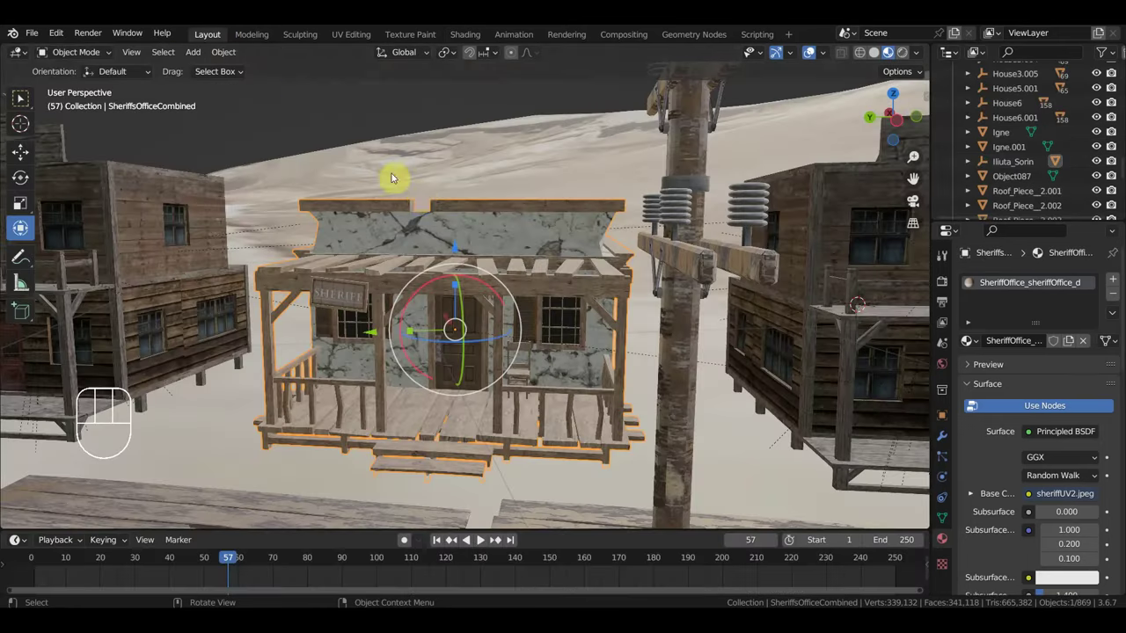
pyautogui.moveTo(482, 236); pyautogui.dragTo(609, 252)
pyautogui.moveTo(632, 252); pyautogui.dragTo(475, 214)
pyautogui.moveTo(473, 212); pyautogui.dragTo(427, 218)
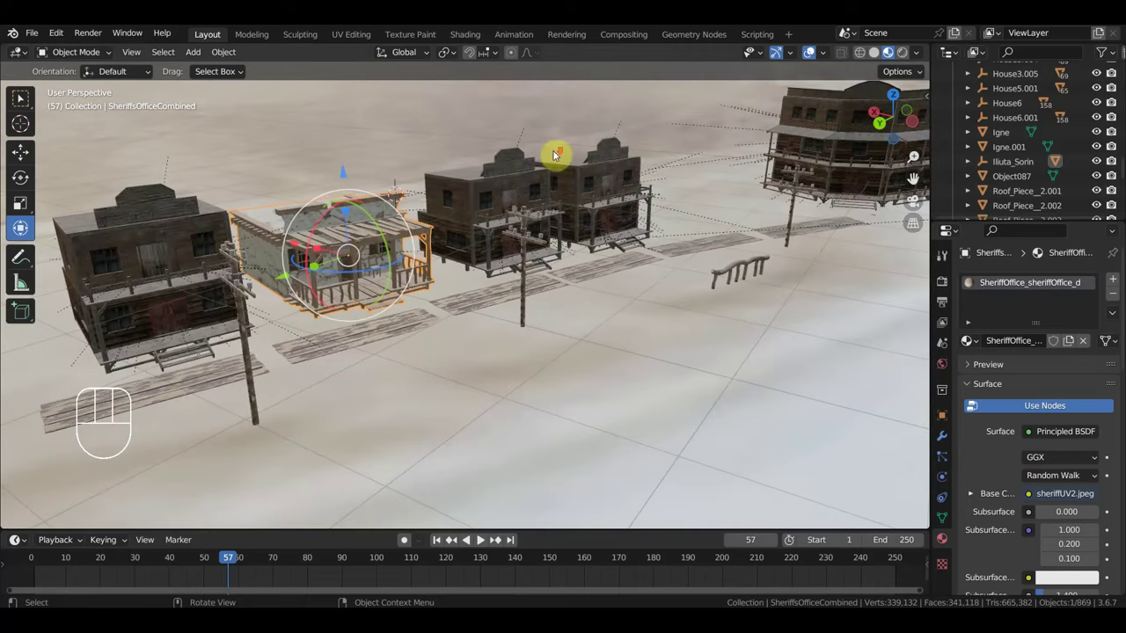
# Step: Delete six stray objects scattered above the town street
pyautogui.click(514, 164)
pyautogui.press('Delete')
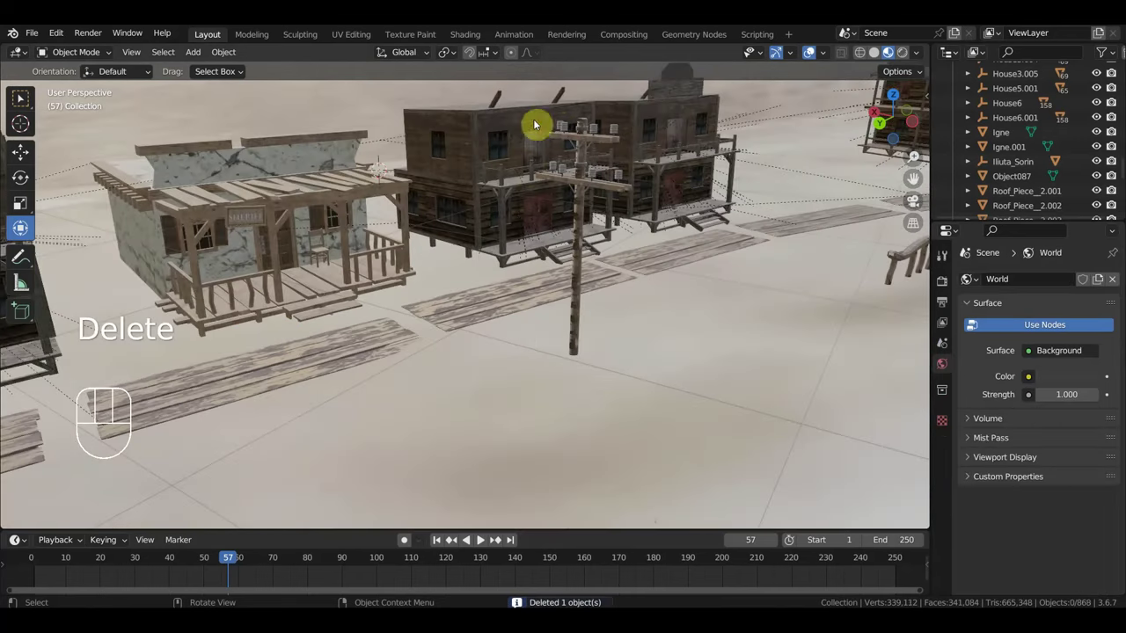
pyautogui.click(560, 96)
pyautogui.press('Delete')
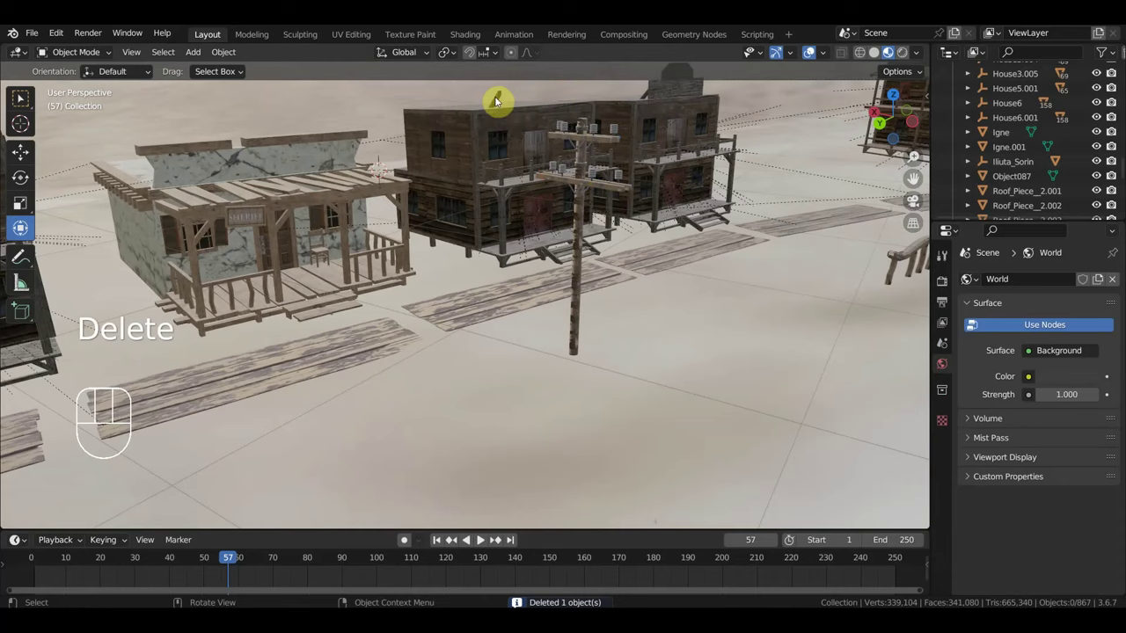
pyautogui.click(502, 103)
pyautogui.press('Delete')
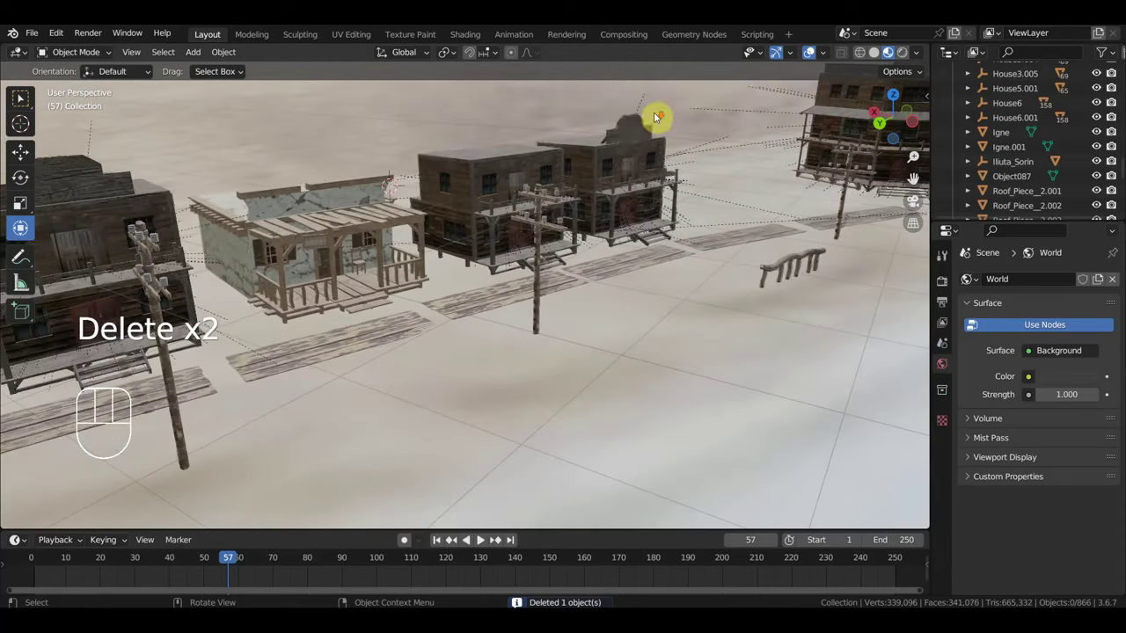
pyautogui.click(634, 131)
pyautogui.press('Delete')
pyautogui.click(613, 141)
pyautogui.press('Delete')
pyautogui.click(650, 136)
pyautogui.press('Delete')
# Step: Move across the town to the cracked white well and delete the Well
pyautogui.moveTo(623, 199); pyautogui.dragTo(681, 200)
pyautogui.moveTo(519, 200); pyautogui.dragTo(440, 189)
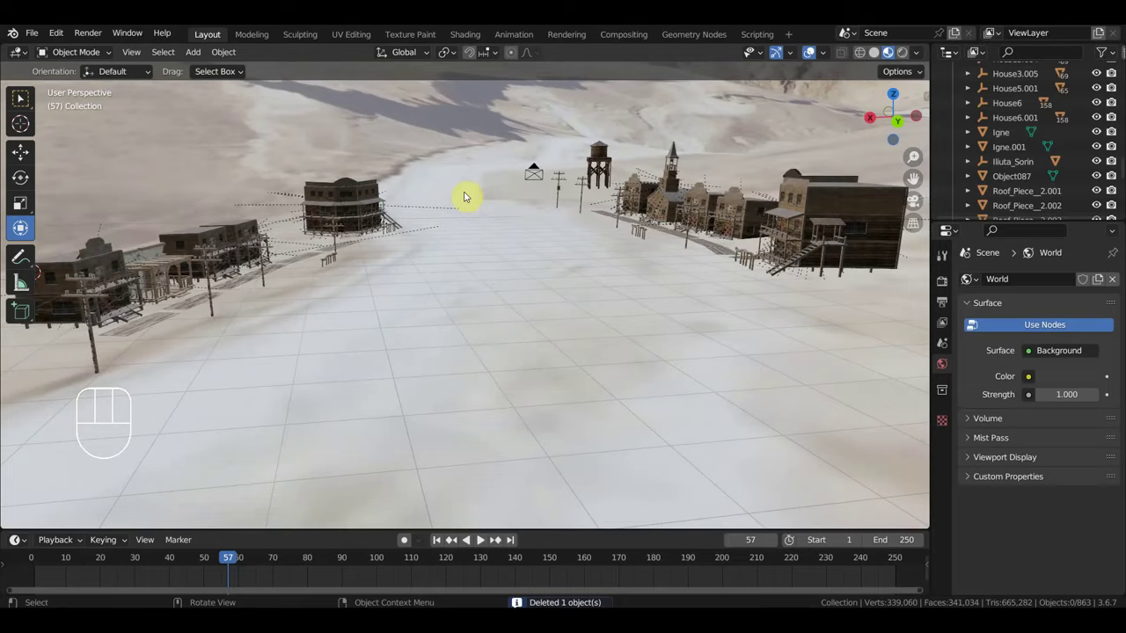
pyautogui.moveTo(577, 212); pyautogui.dragTo(501, 214)
pyautogui.moveTo(556, 202); pyautogui.dragTo(600, 197)
pyautogui.moveTo(36, 37); pyautogui.dragTo(76, 134)
pyautogui.moveTo(327, 244); pyautogui.dragTo(457, 246)
pyautogui.moveTo(465, 242); pyautogui.dragTo(495, 239)
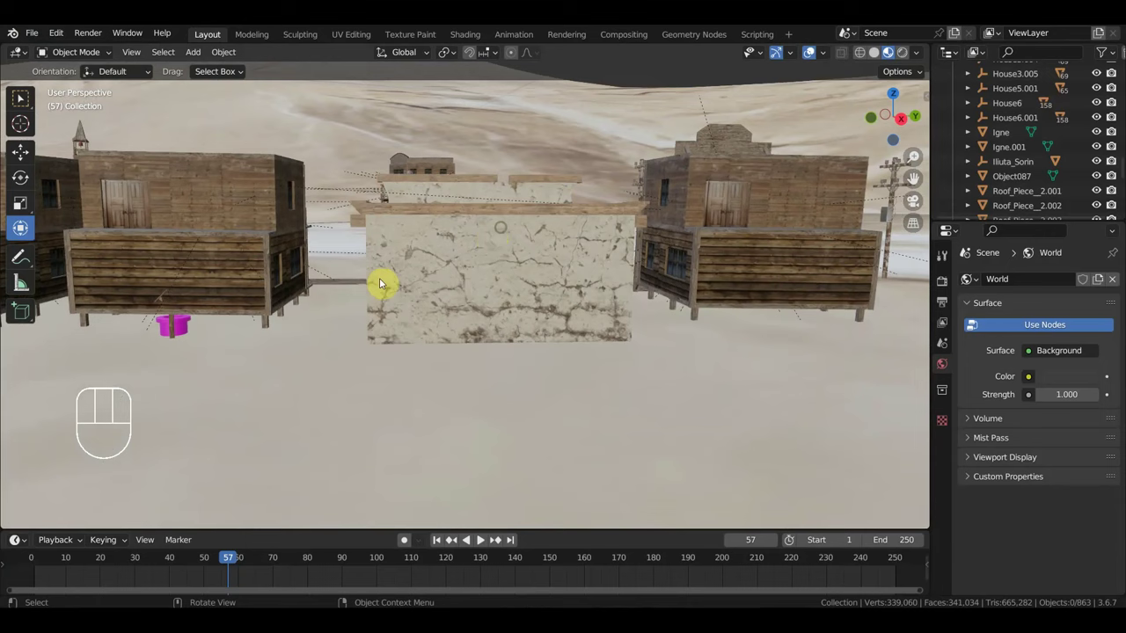
pyautogui.click(189, 333)
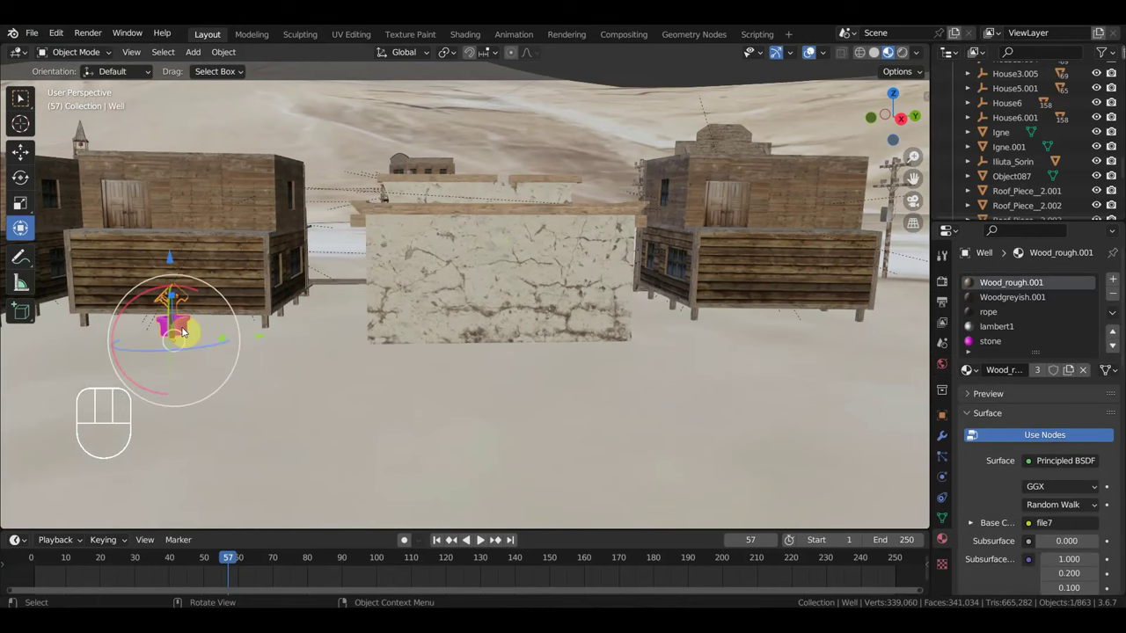
pyautogui.press('Delete')
pyautogui.moveTo(241, 343); pyautogui.dragTo(47, 350)
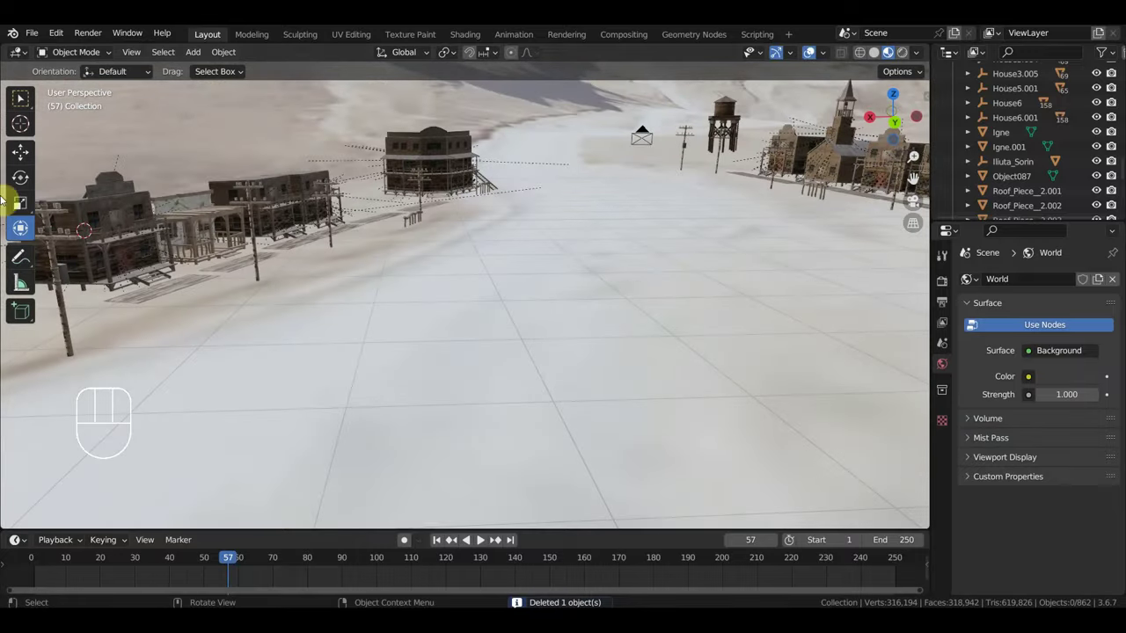
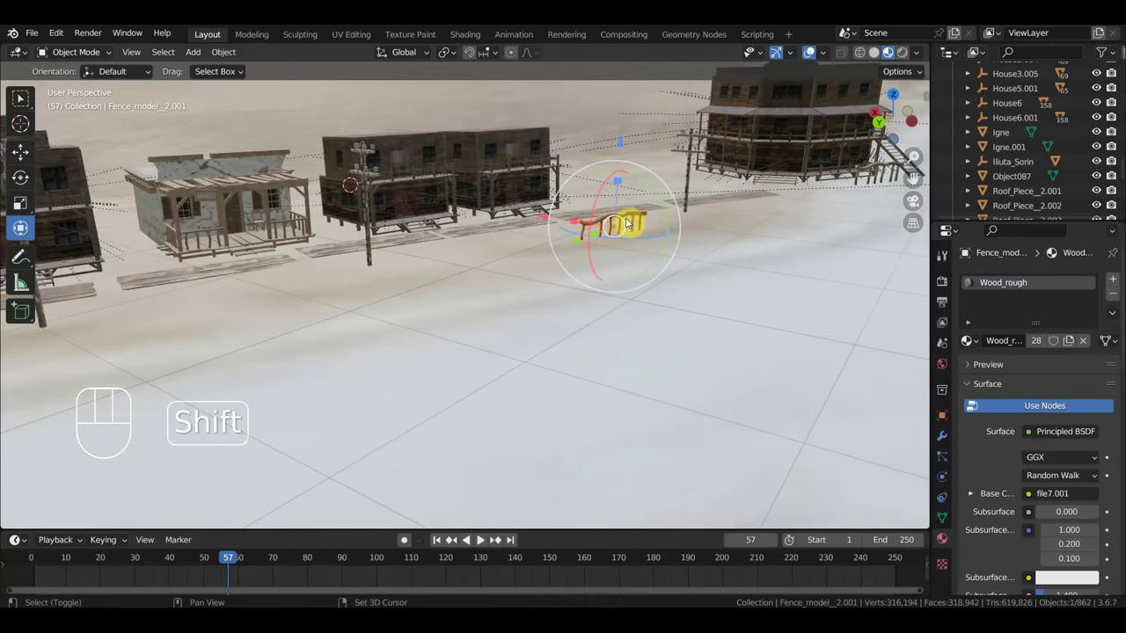
# Step: Duplicate the hitching-rail fence with Shift+D and place the copy along the street
pyautogui.press('shift+d')
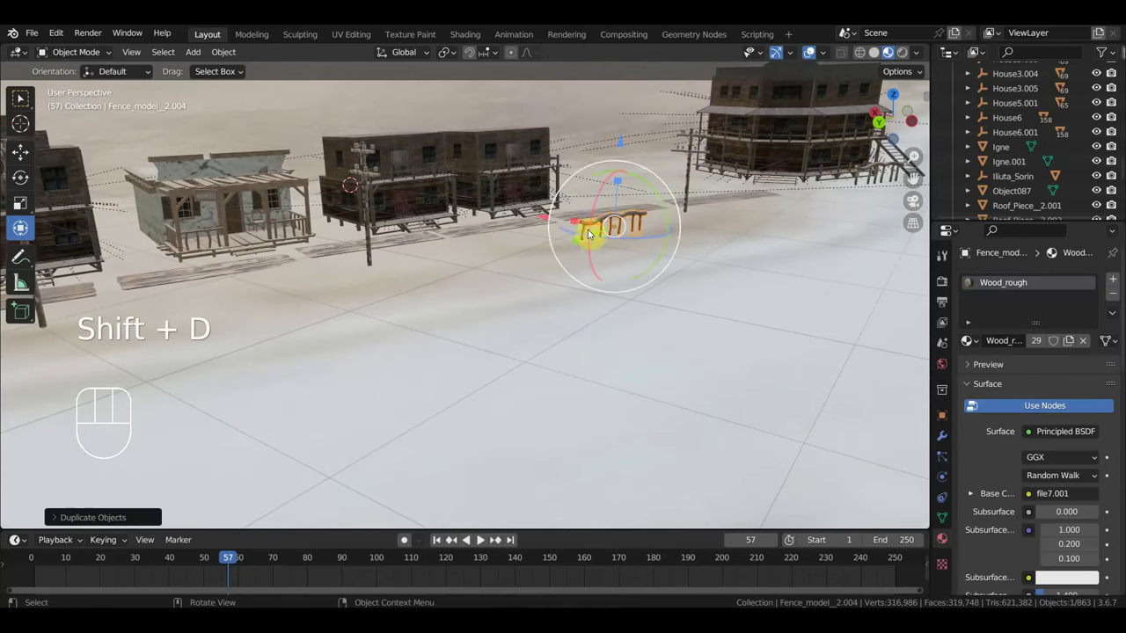
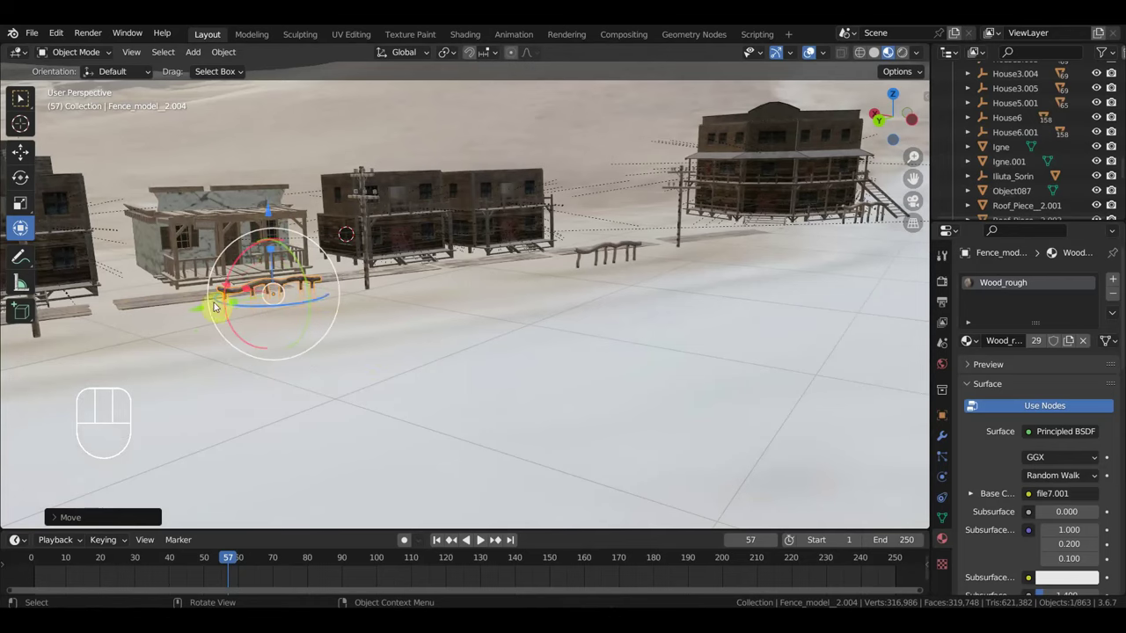
pyautogui.press('s')
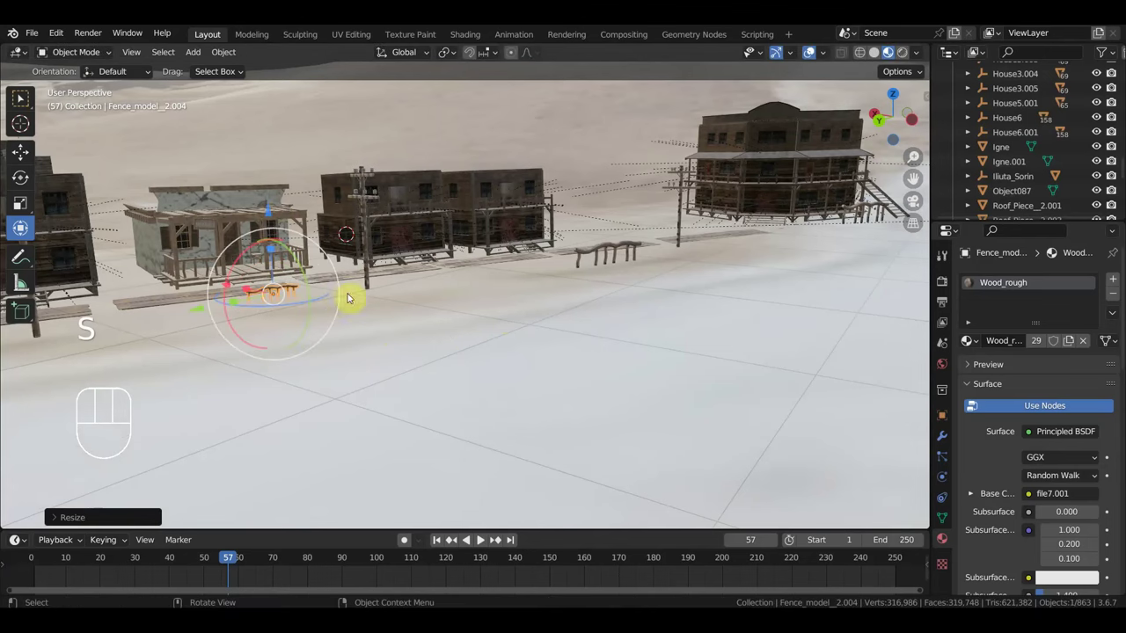
pyautogui.moveTo(327, 307); pyautogui.dragTo(280, 331)
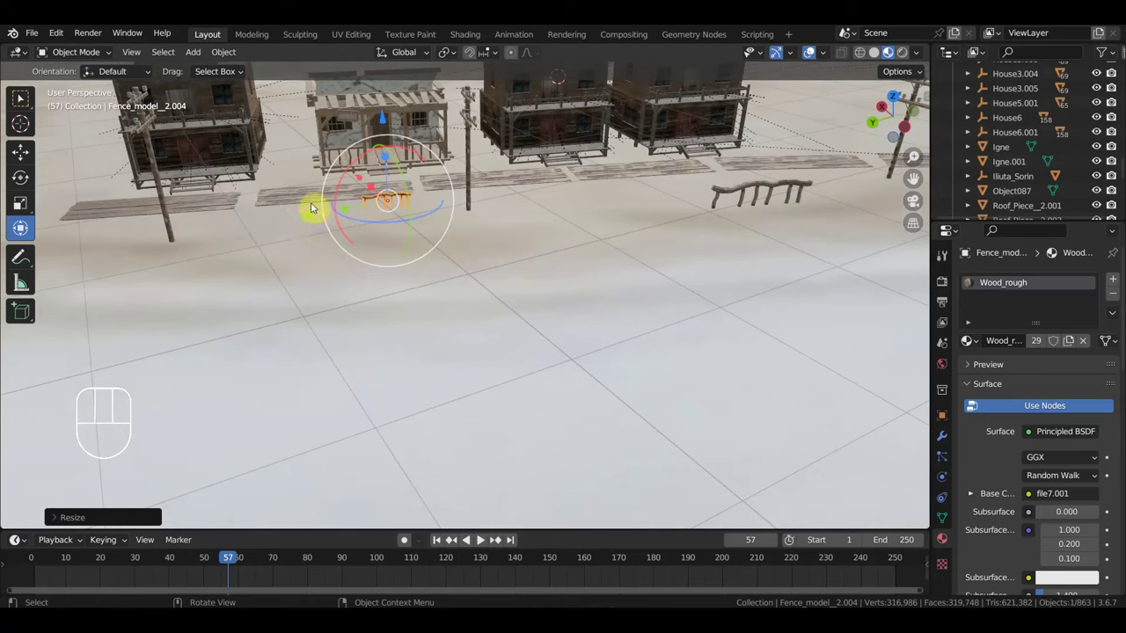
pyautogui.moveTo(314, 215); pyautogui.dragTo(361, 230)
pyautogui.moveTo(461, 232); pyautogui.dragTo(445, 223)
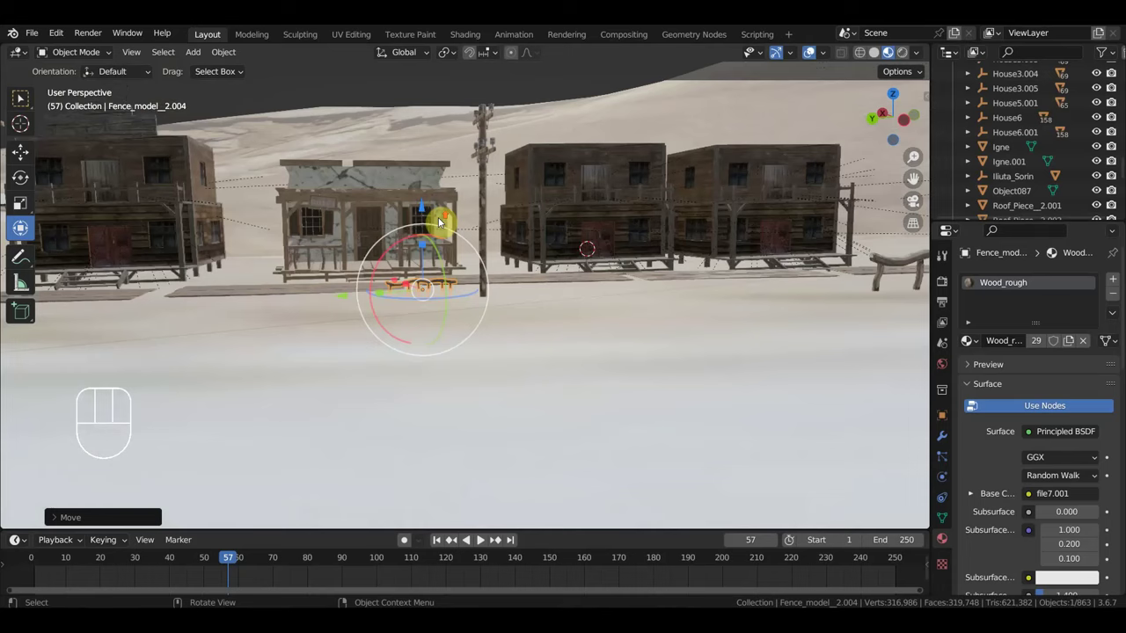
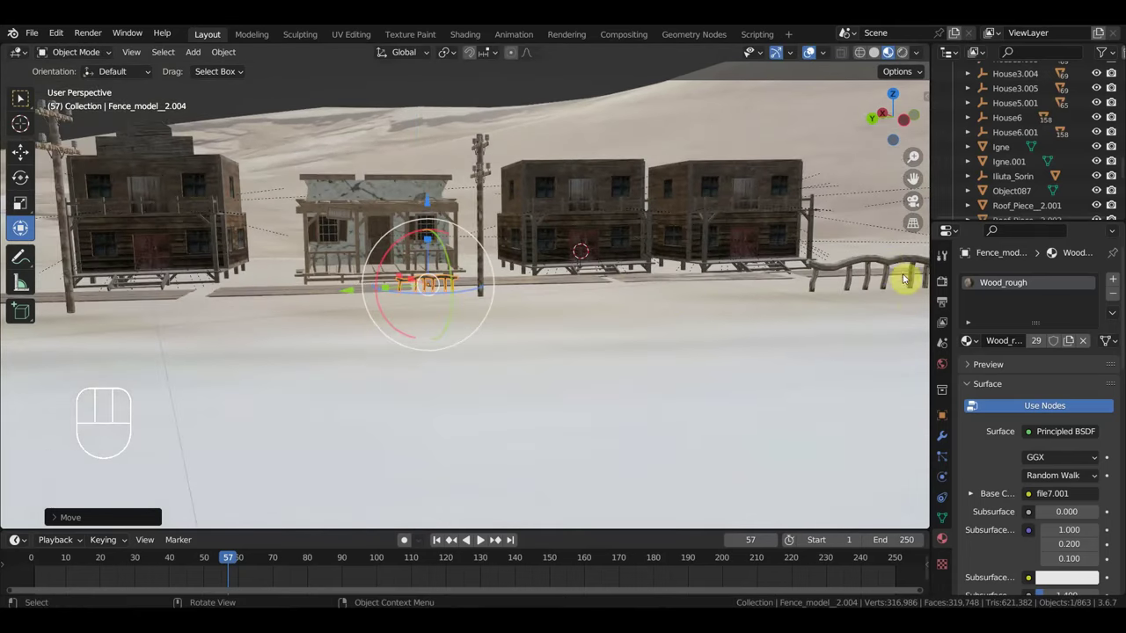
# Step: Scale the large hitching-rail fence down to about half size and resize another fence piece
pyautogui.click(893, 268)
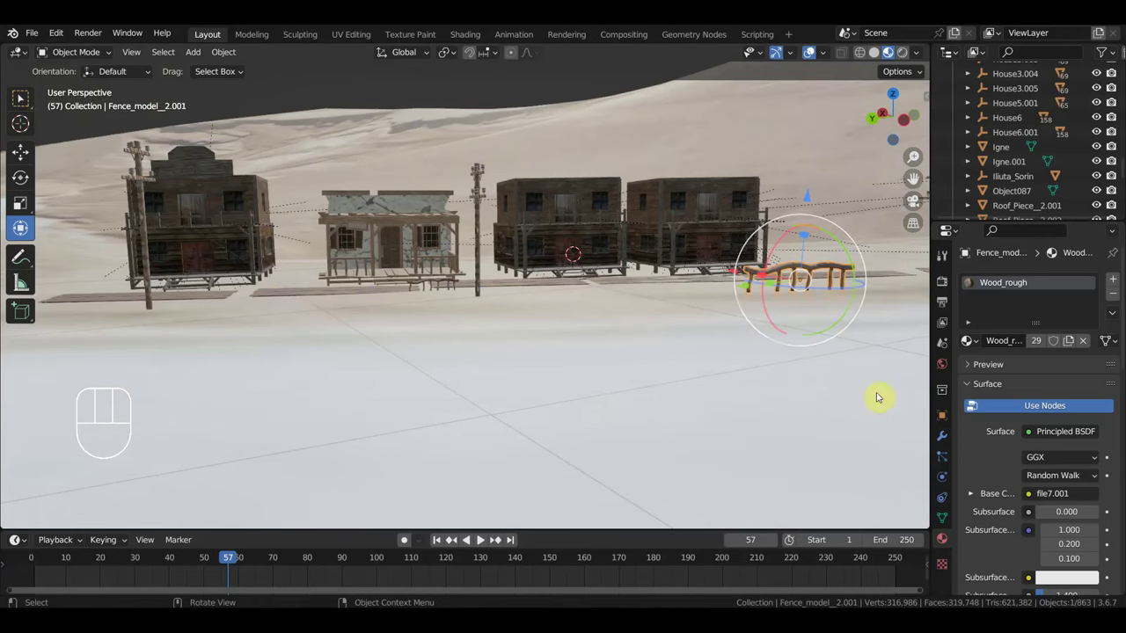
pyautogui.press('s')
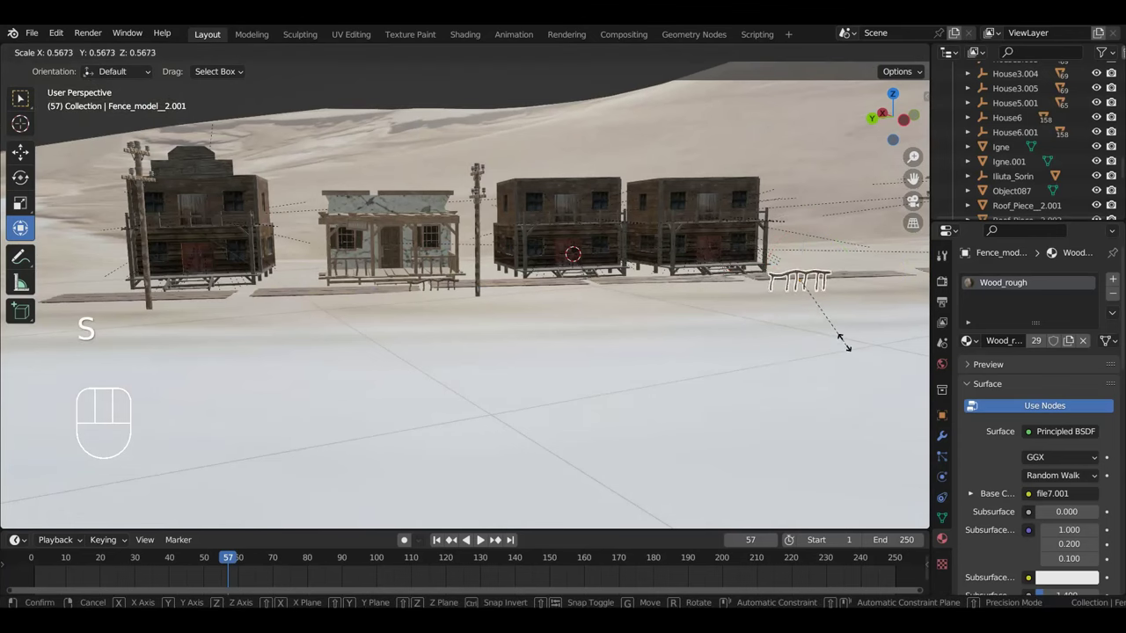
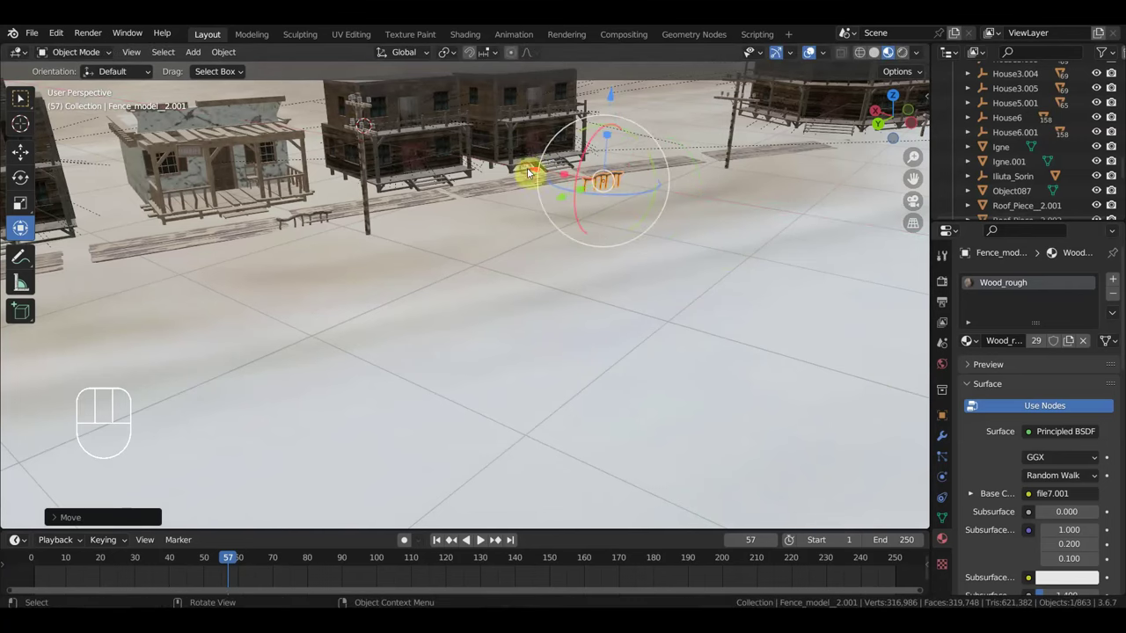
pyautogui.moveTo(737, 278); pyautogui.dragTo(685, 269)
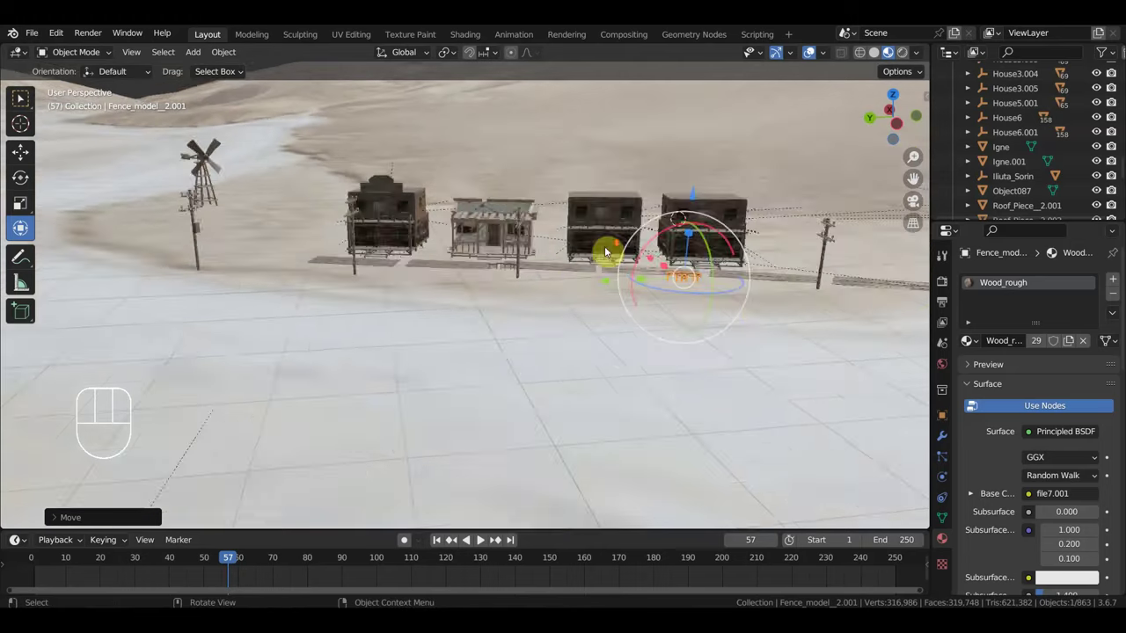
pyautogui.moveTo(708, 324); pyautogui.dragTo(848, 301)
pyautogui.click(457, 110)
pyautogui.press('s')
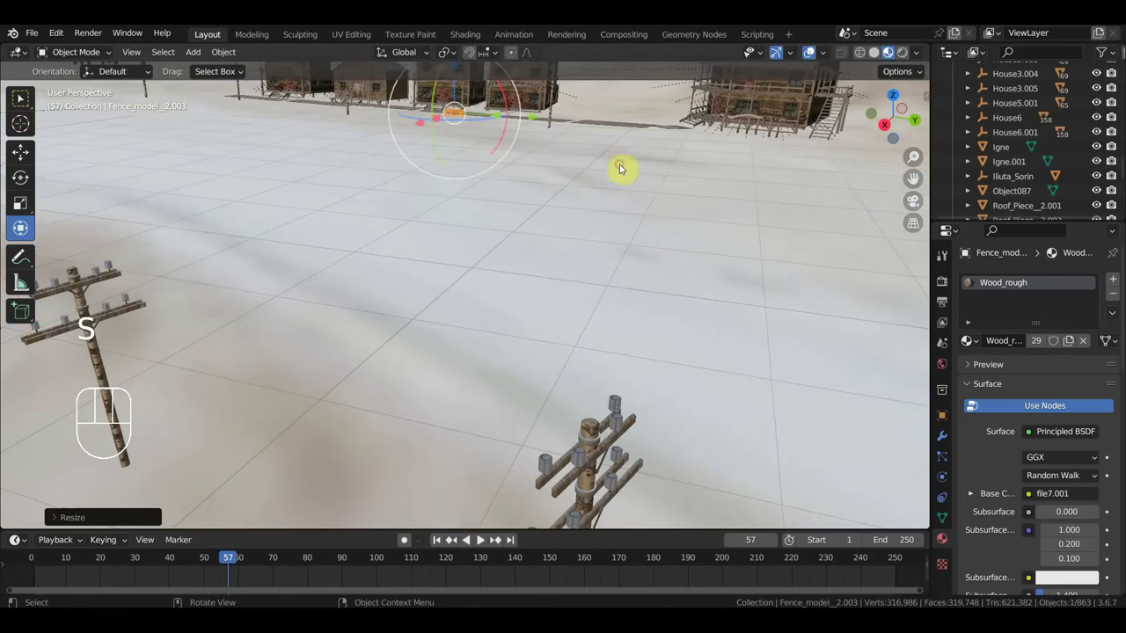
pyautogui.middleClick(648, 165)
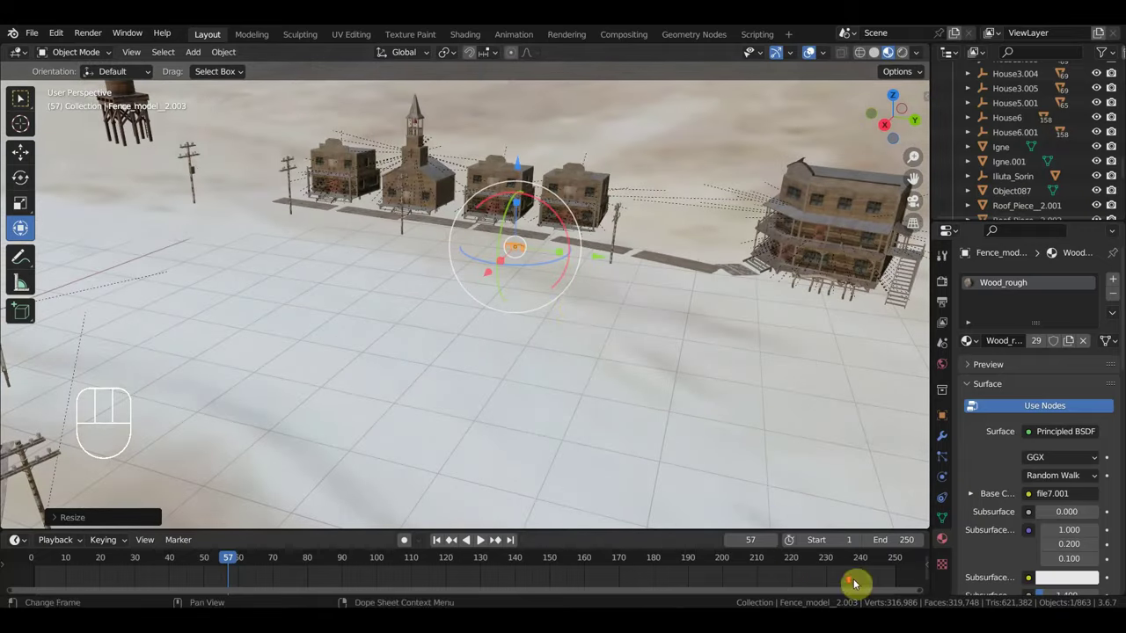
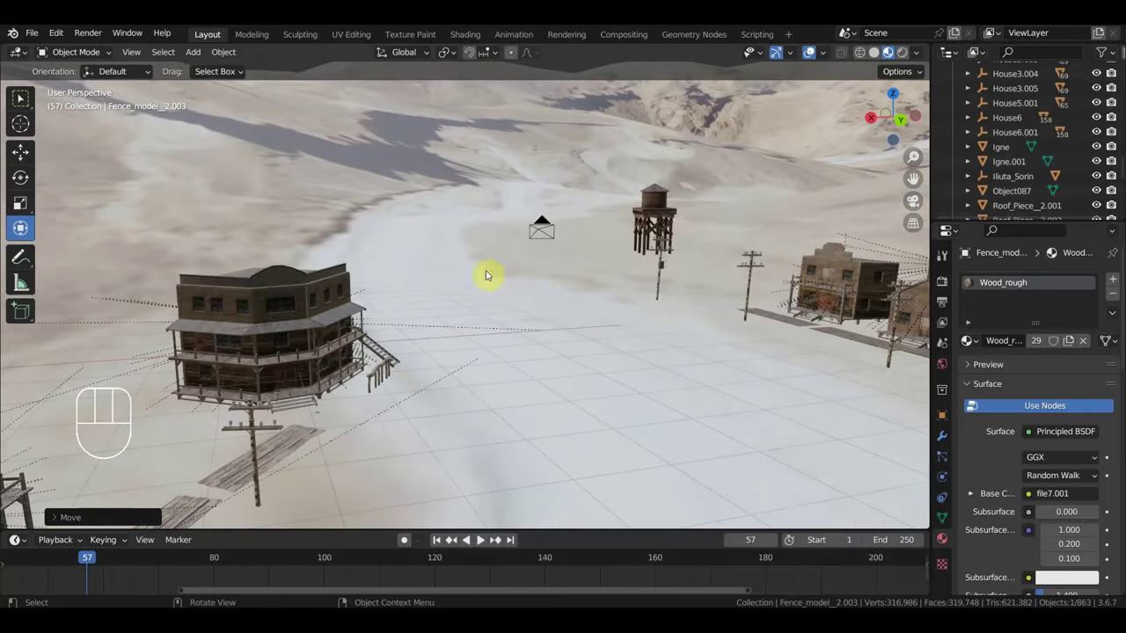
# Step: Delete the town's Camera object from the scene
pyautogui.click(551, 226)
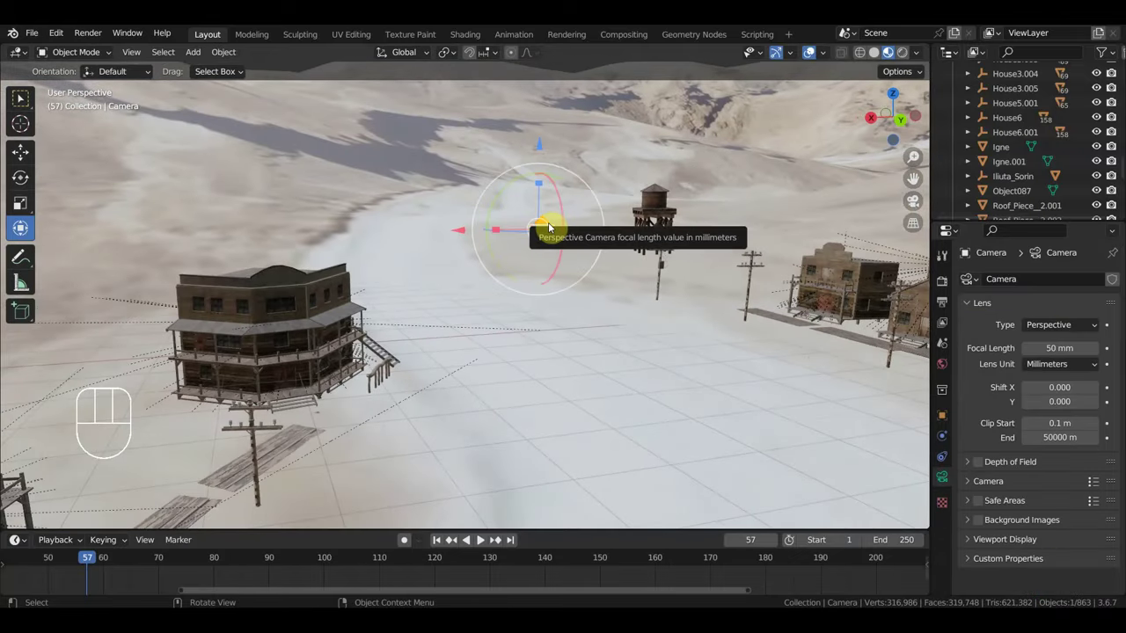
pyautogui.press('Delete')
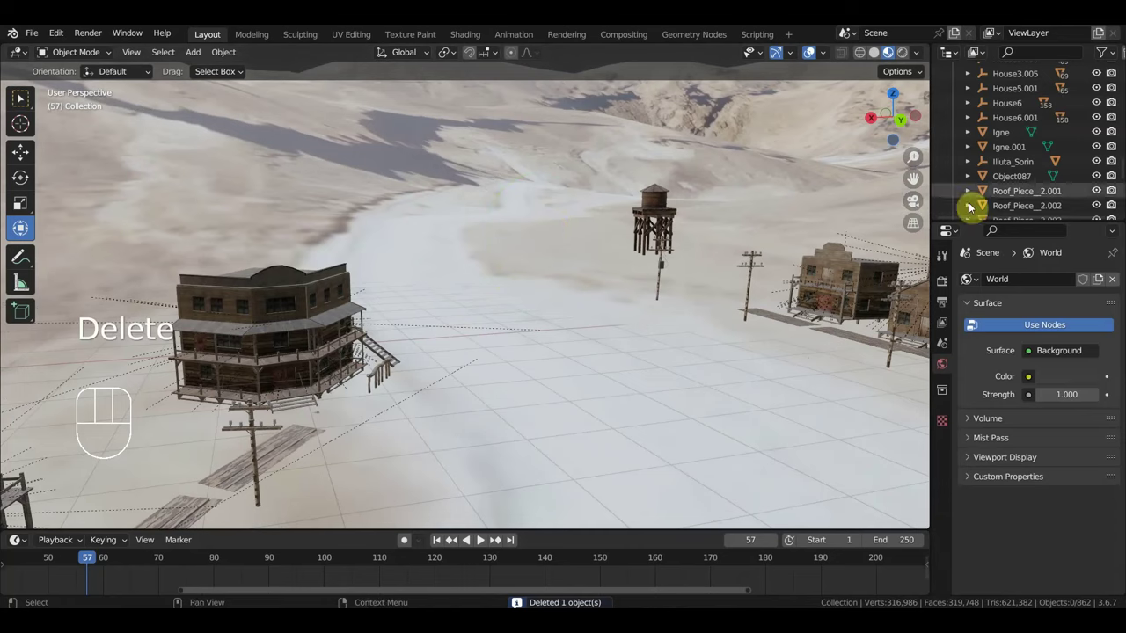
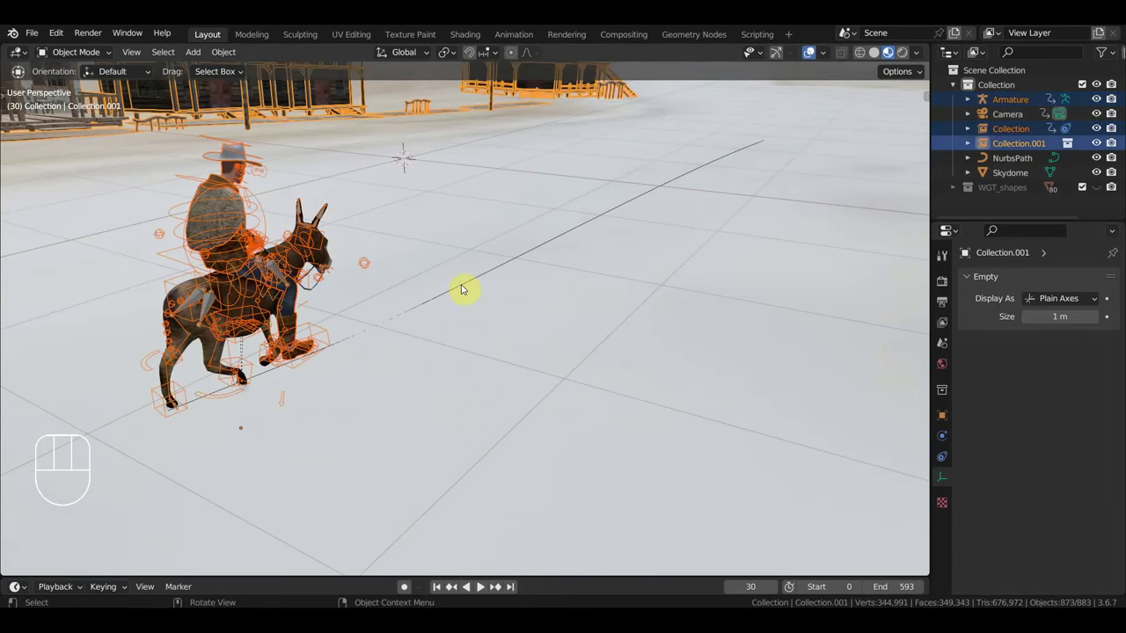
# Step: Select the path curve, armature and rider collection and rotate them from top view
pyautogui.click(488, 274)
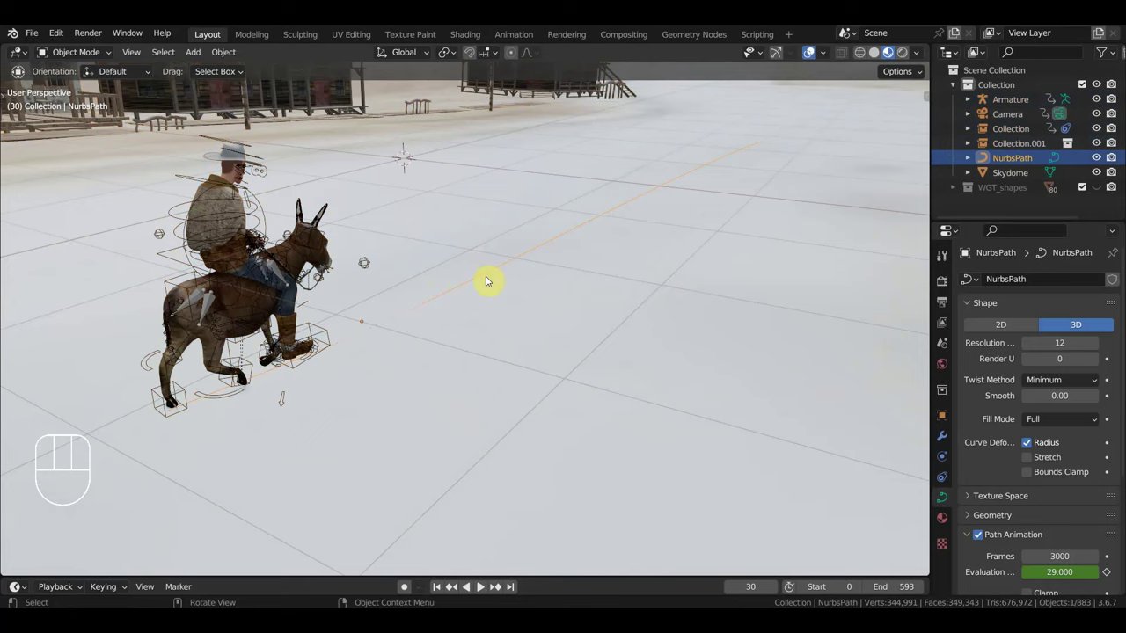
pyautogui.click(271, 226)
pyautogui.click(324, 232)
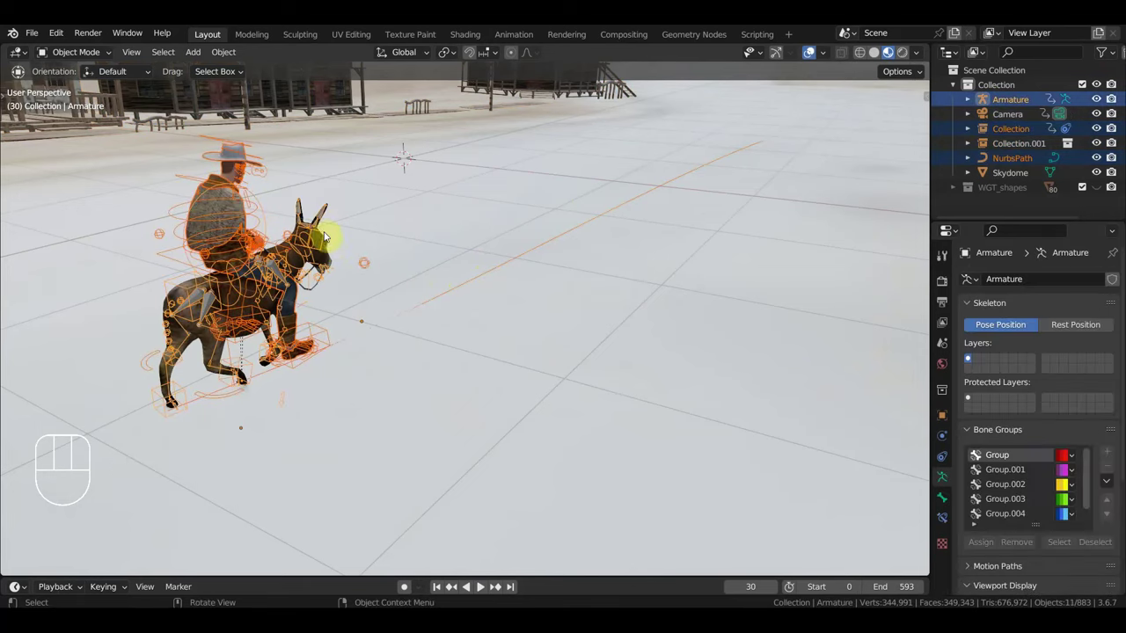
pyautogui.press('KP_7')
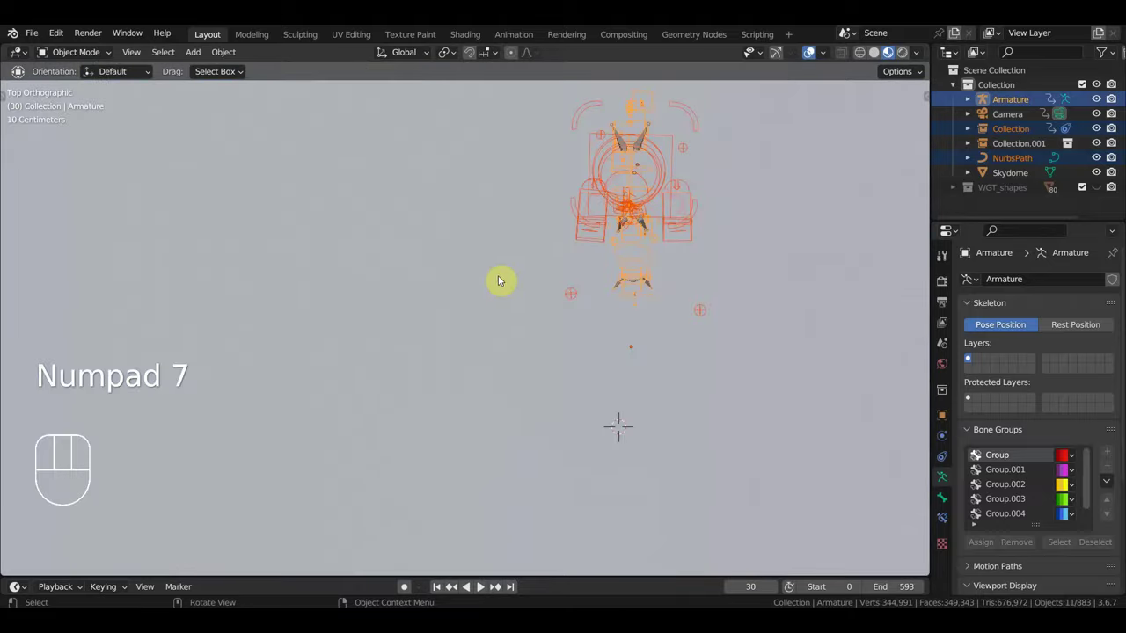
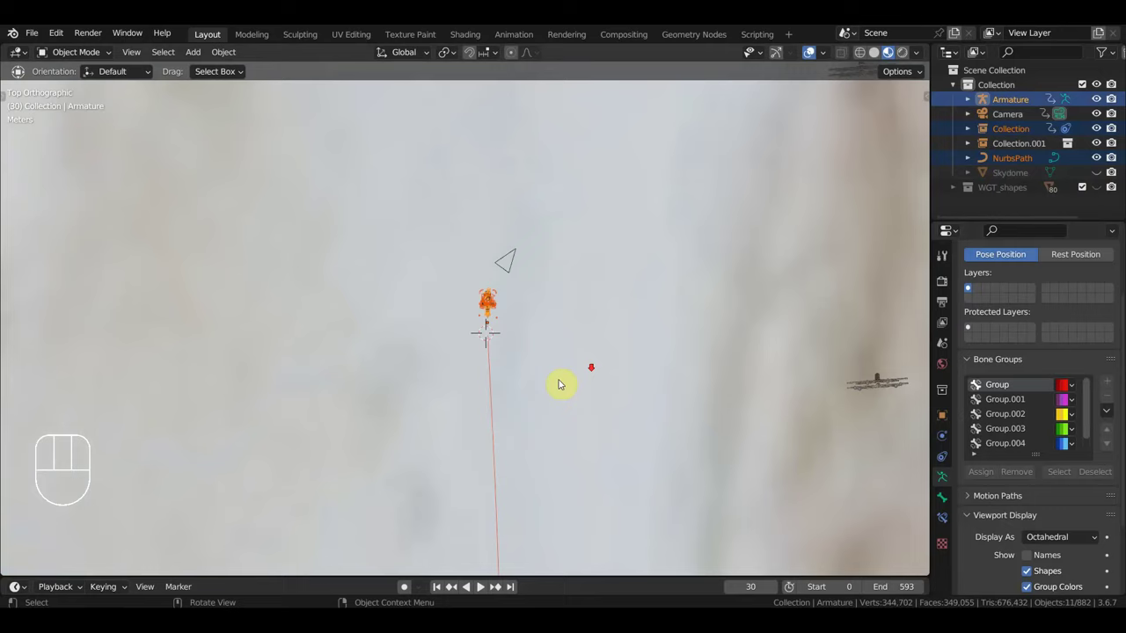
pyautogui.press('r')
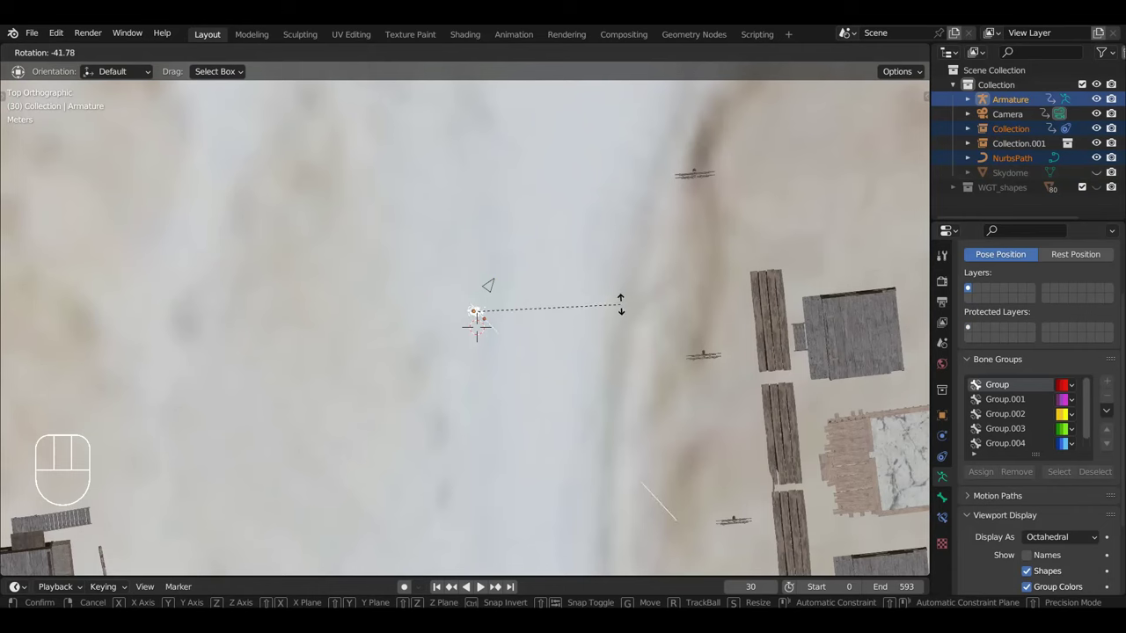
# Step: Check the rider's heading from several angles and rotate the group a little more to match the street
pyautogui.moveTo(600, 350); pyautogui.dragTo(611, 271)
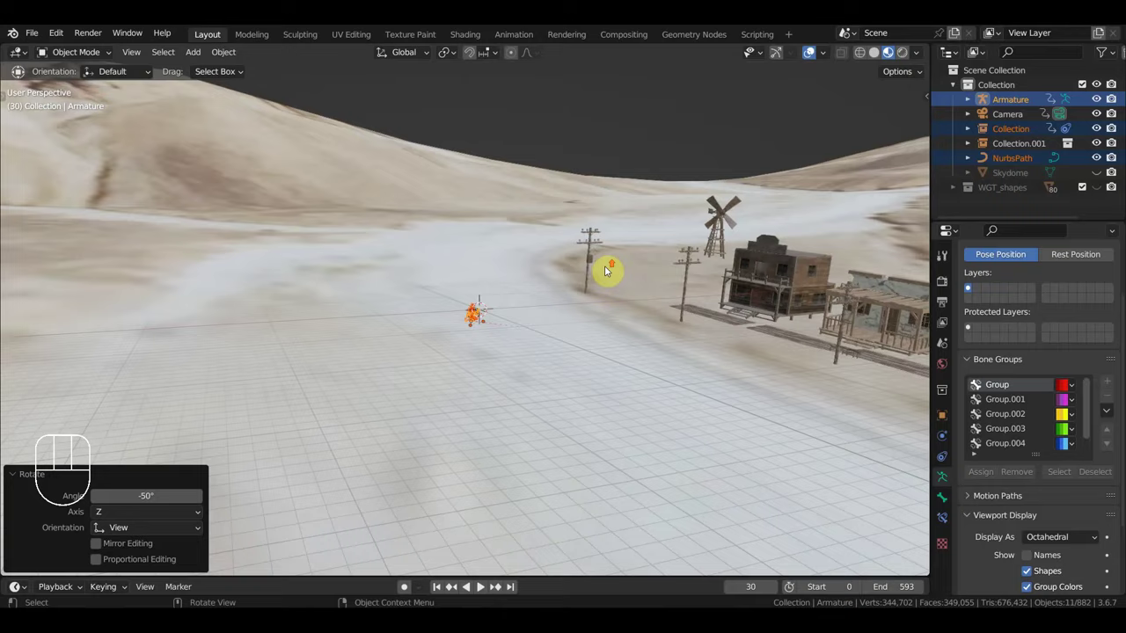
pyautogui.moveTo(547, 334); pyautogui.dragTo(603, 349)
pyautogui.moveTo(642, 356); pyautogui.dragTo(706, 381)
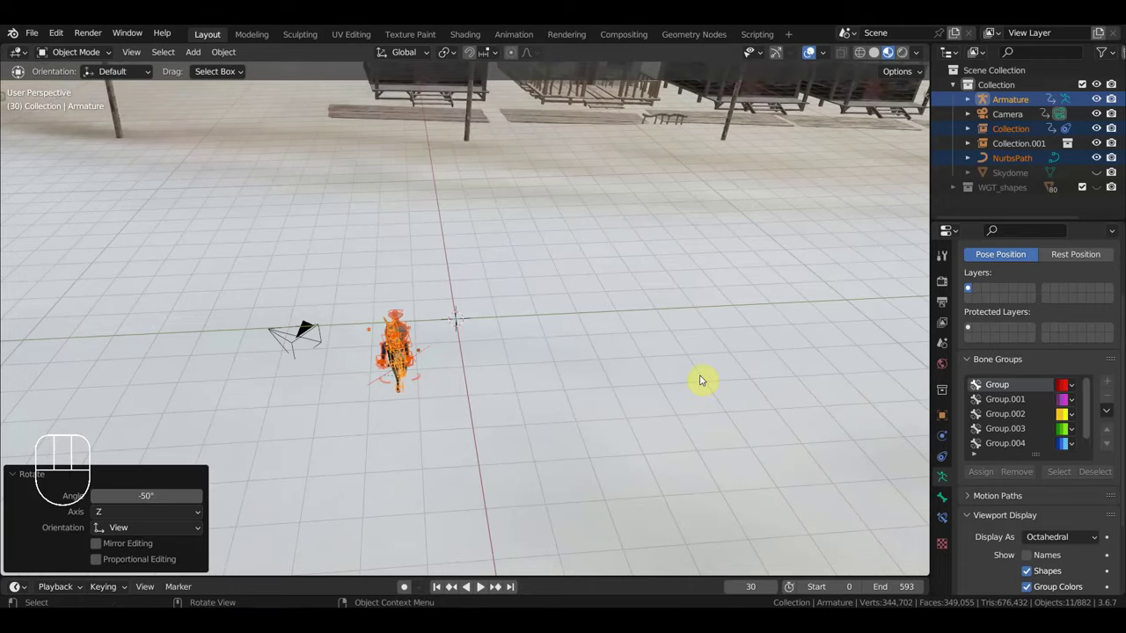
pyautogui.press('KP_7')
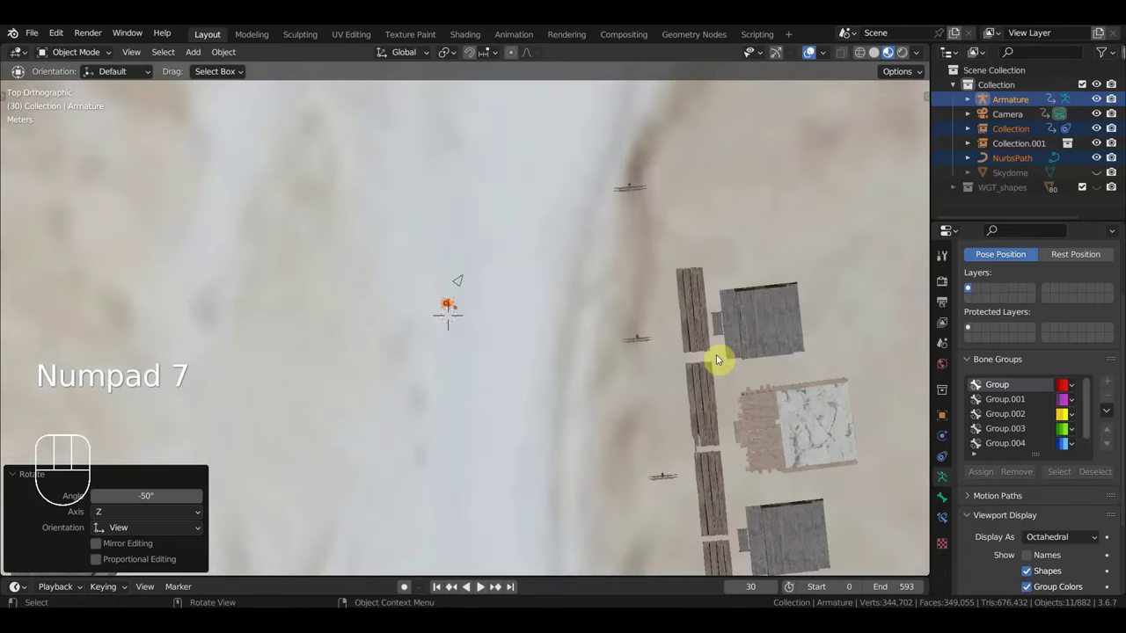
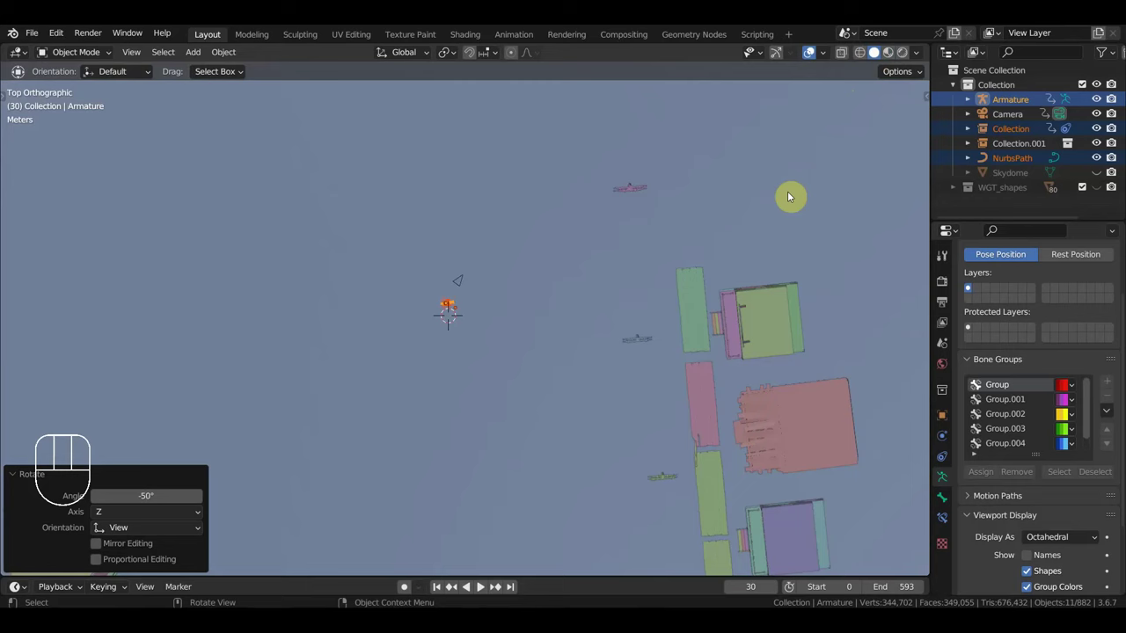
pyautogui.press('r')
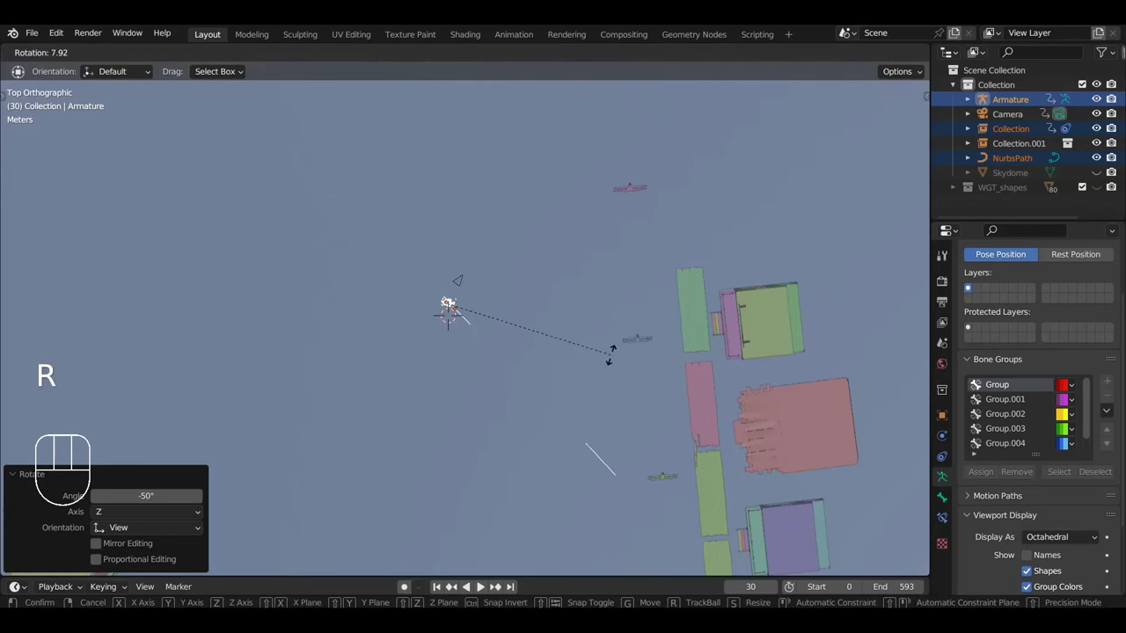
pyautogui.moveTo(633, 367); pyautogui.dragTo(667, 221)
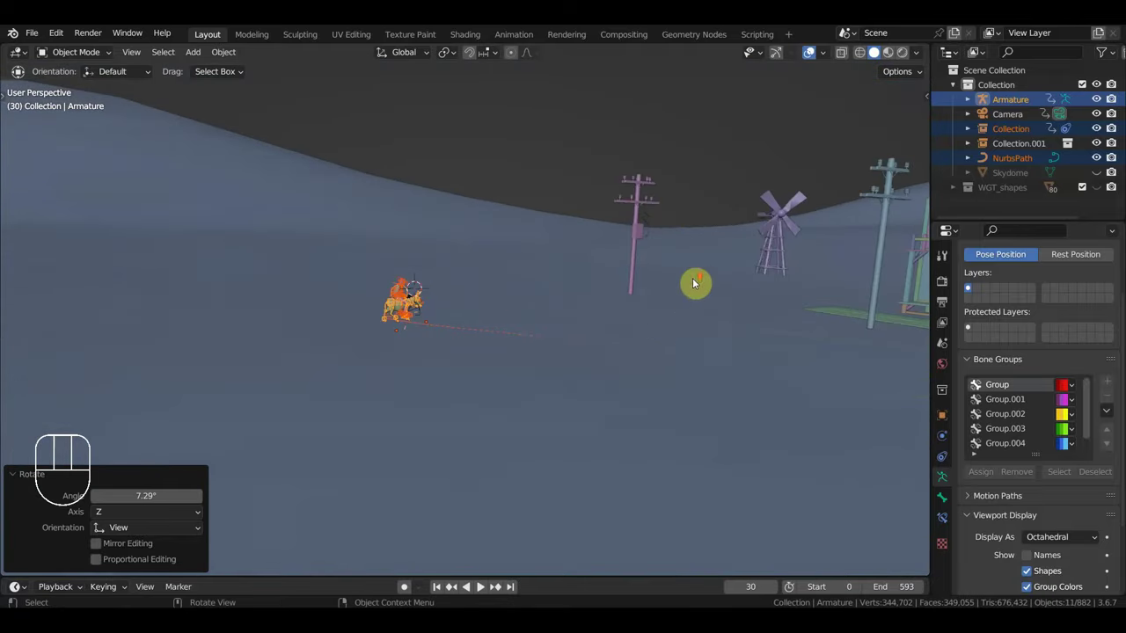
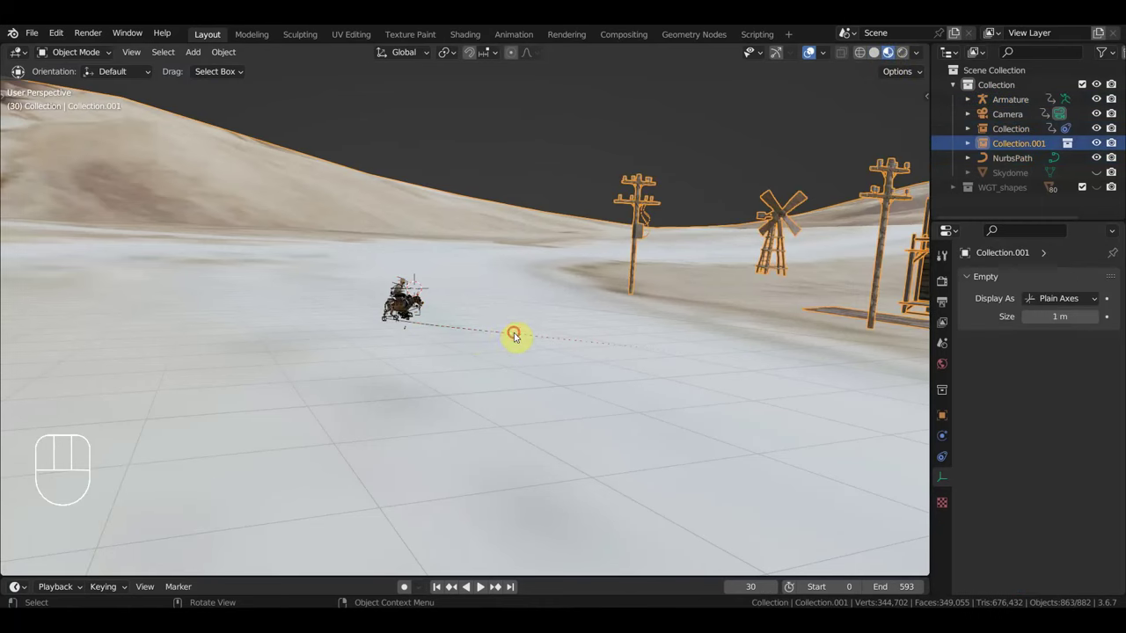
# Step: Select the rider's NurbsPath curve and switch the viewport to wireframe shading
pyautogui.click(523, 339)
pyautogui.click(525, 341)
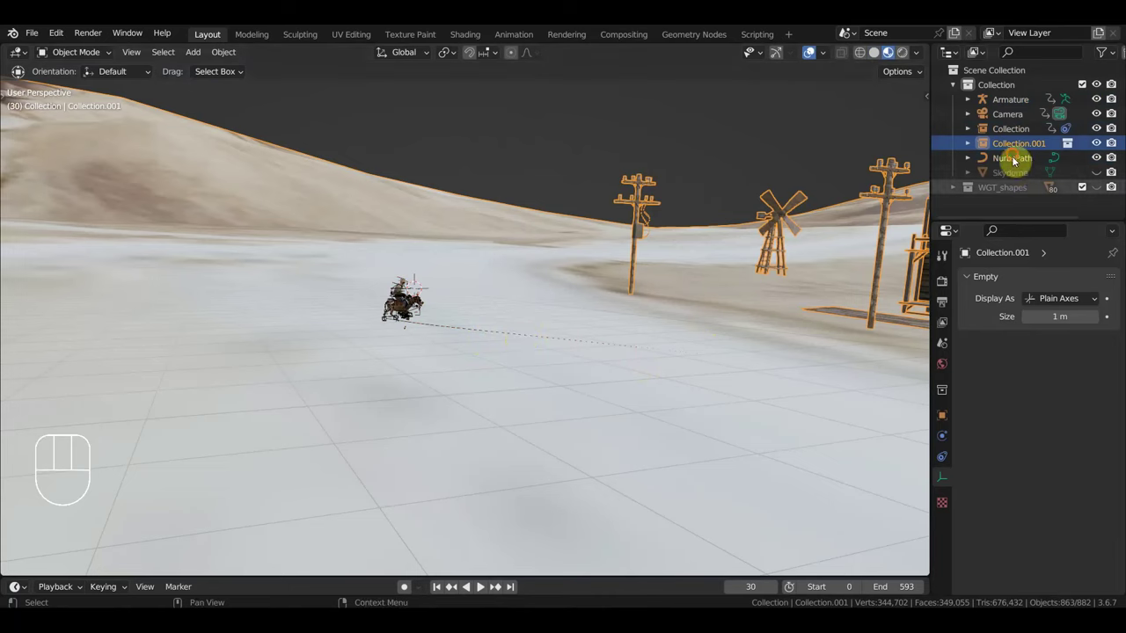
pyautogui.click(880, 244)
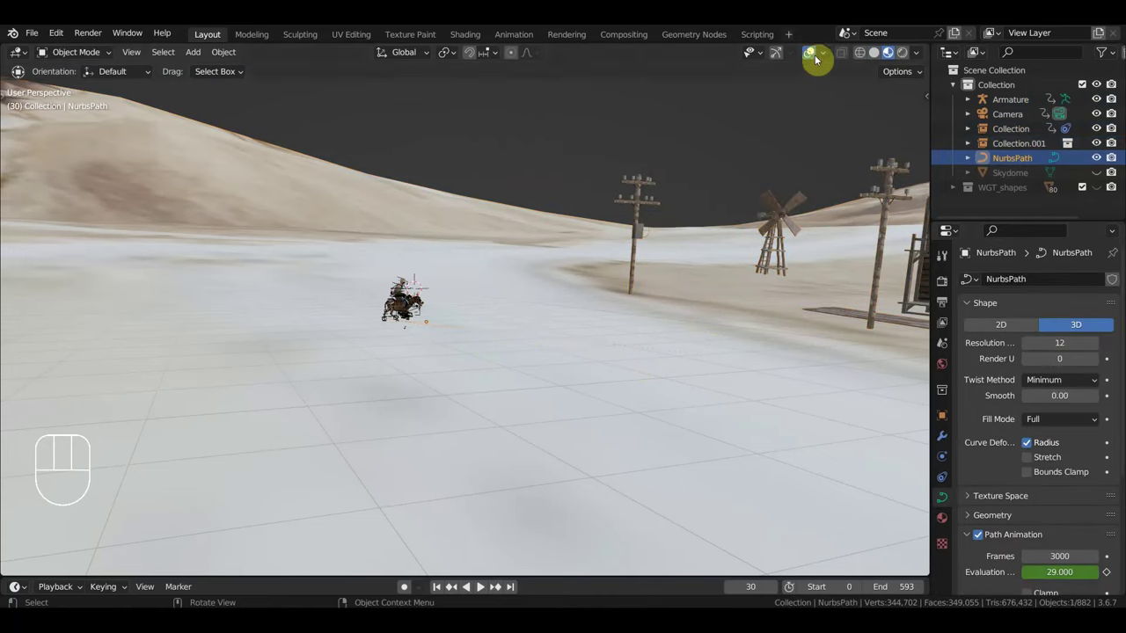
pyautogui.click(868, 57)
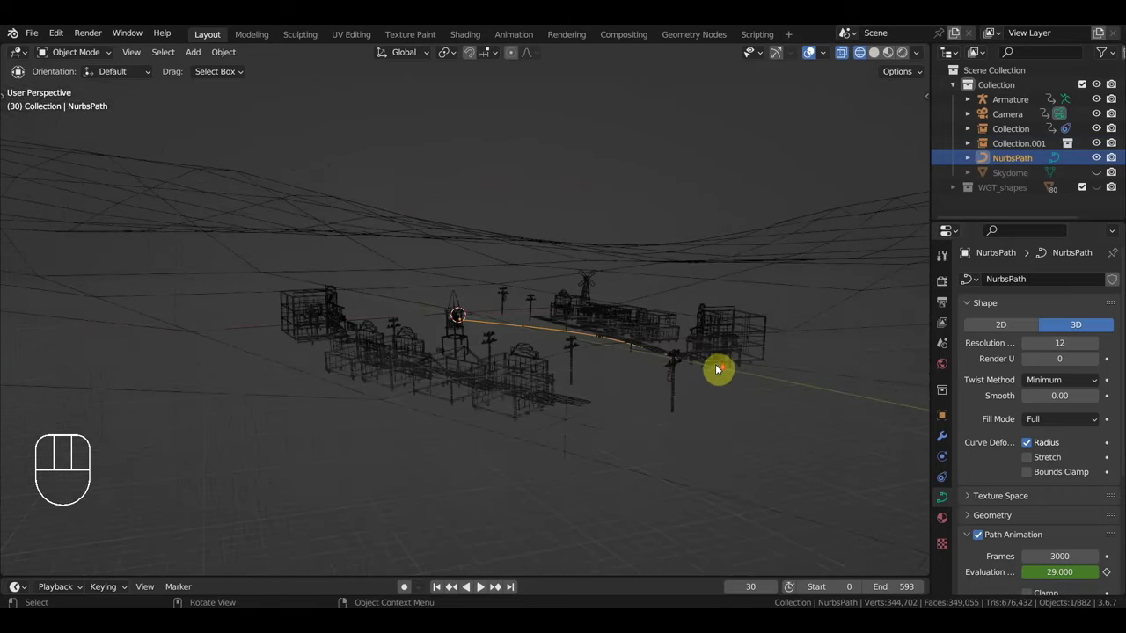
# Step: Orbit the view to frame the path running beside the buildings
pyautogui.moveTo(642, 411); pyautogui.dragTo(532, 447)
pyautogui.moveTo(533, 447); pyautogui.dragTo(576, 474)
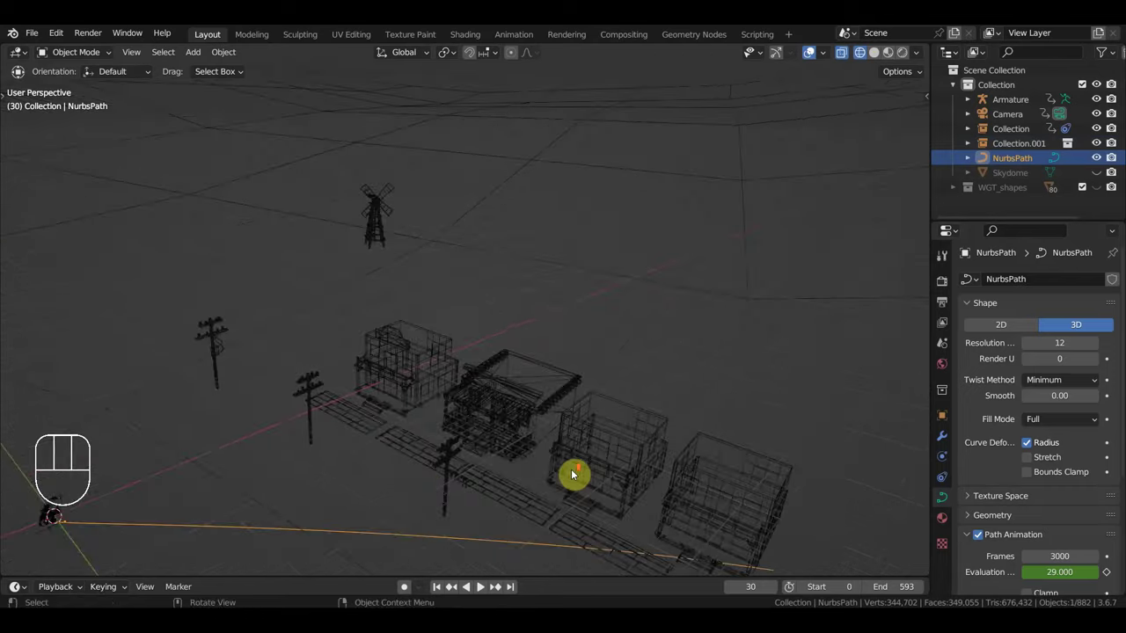
pyautogui.middleClick(566, 466)
pyautogui.moveTo(560, 453); pyautogui.dragTo(583, 343)
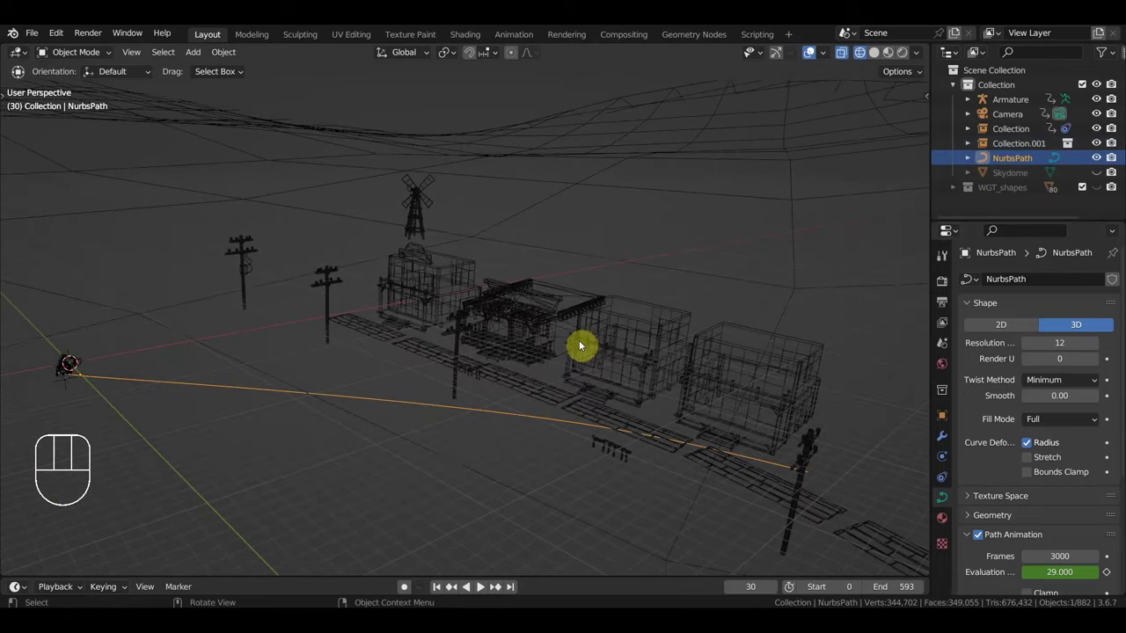
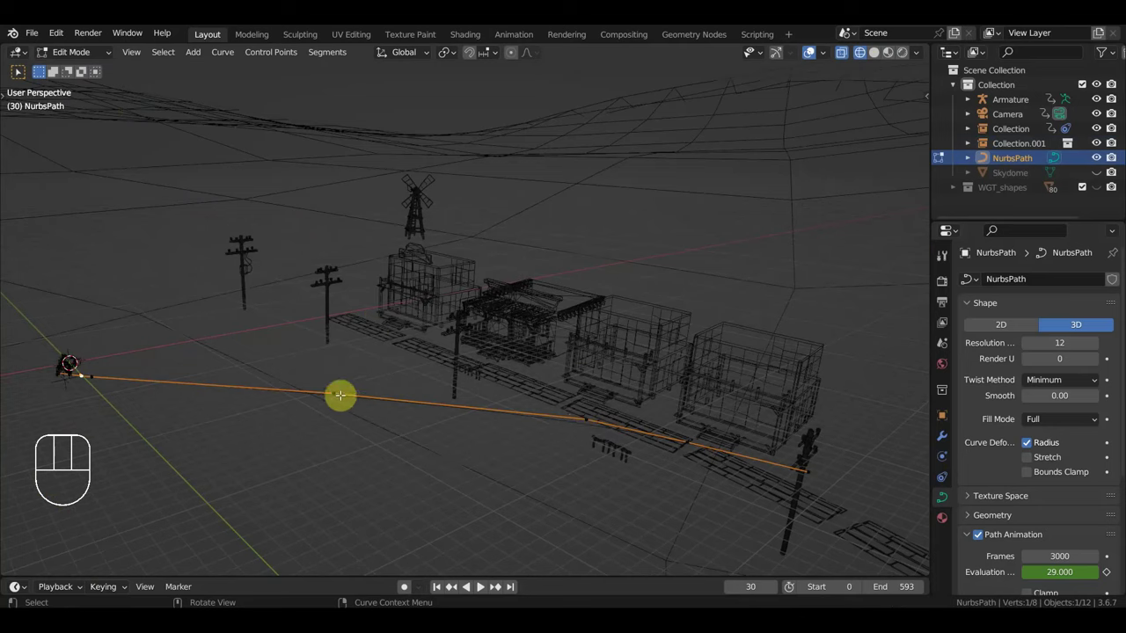
# Step: Drag the path's control points along the street with grab moves
pyautogui.press('g')
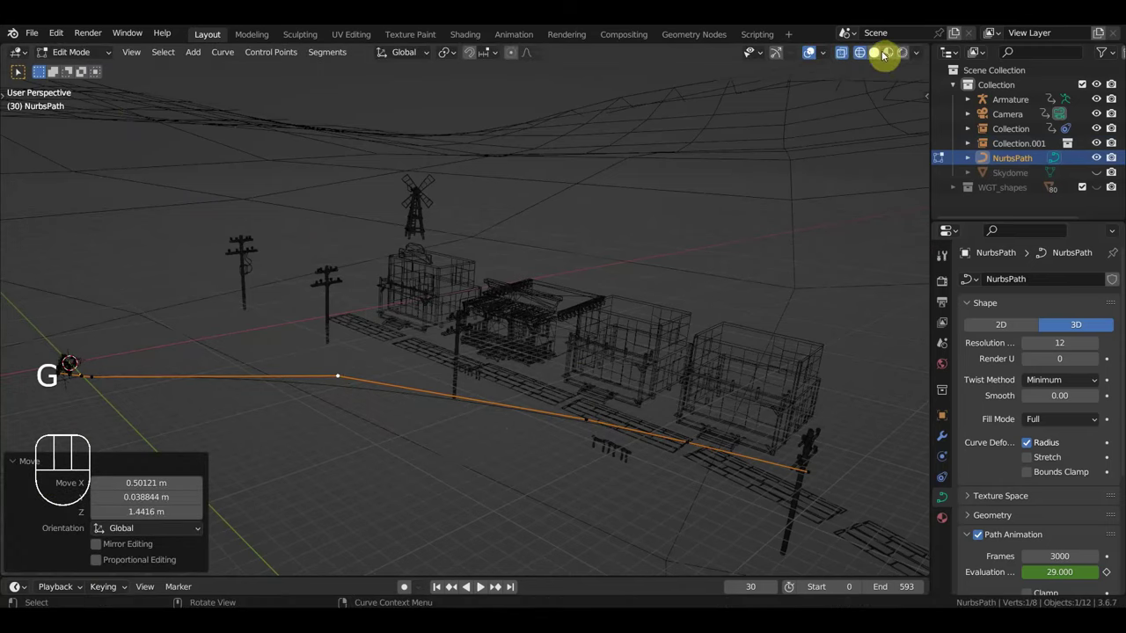
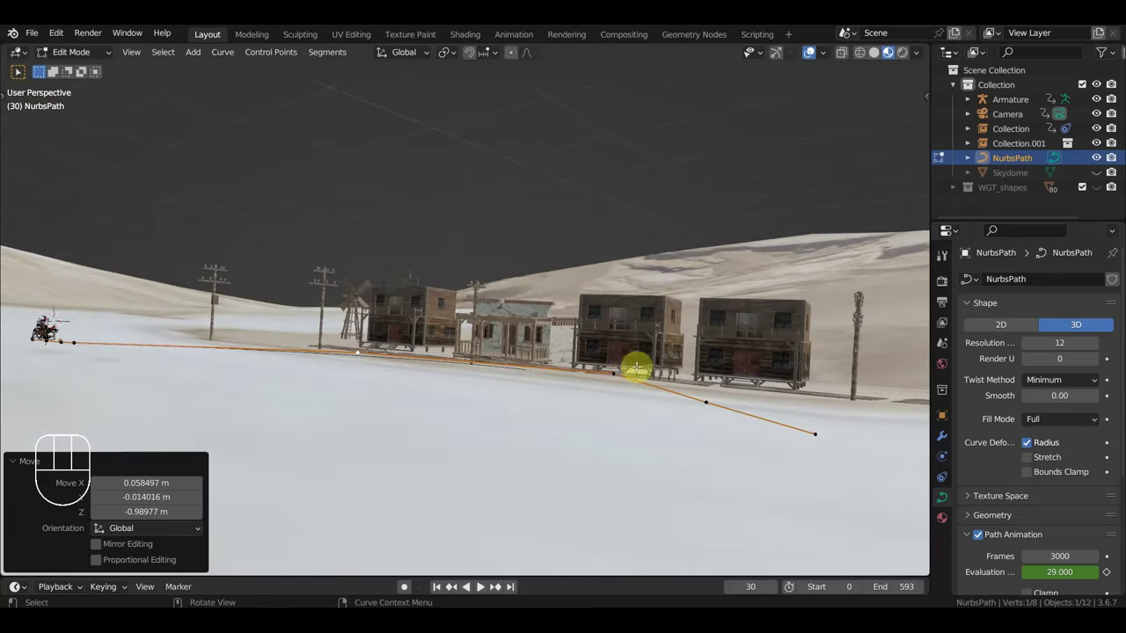
pyautogui.press('g')
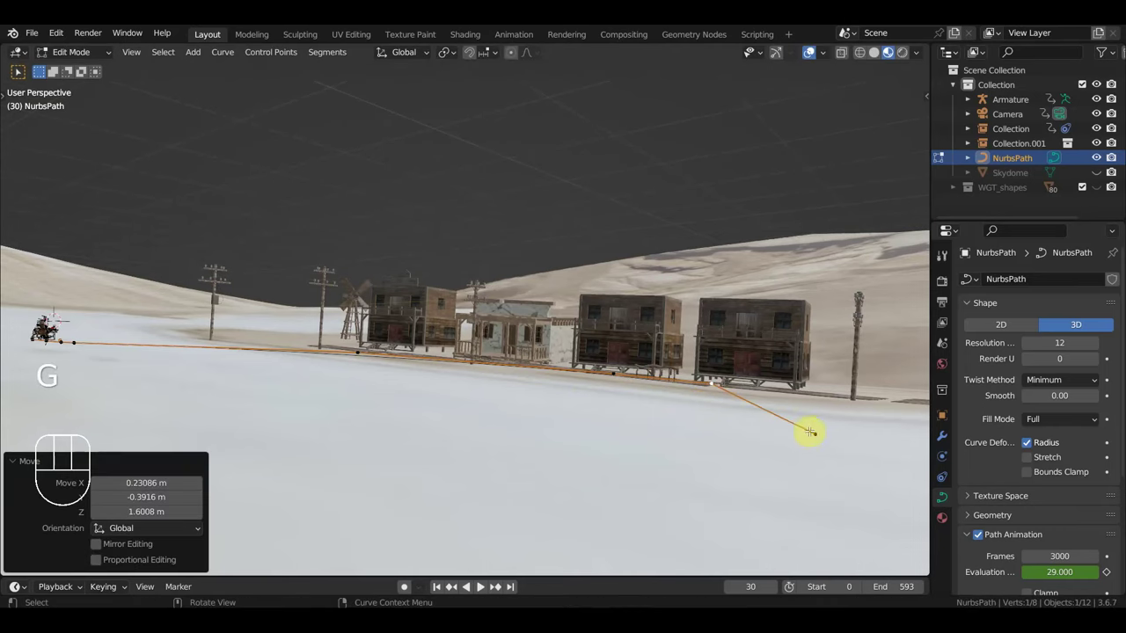
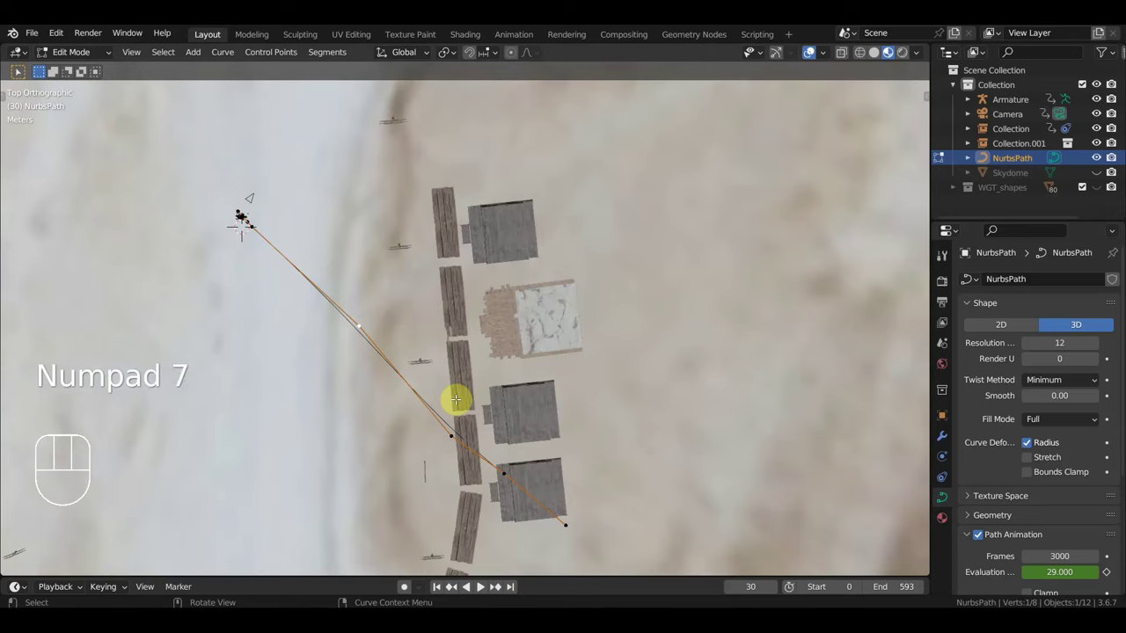
# Step: Move the selected path control points across the town
pyautogui.press('g')
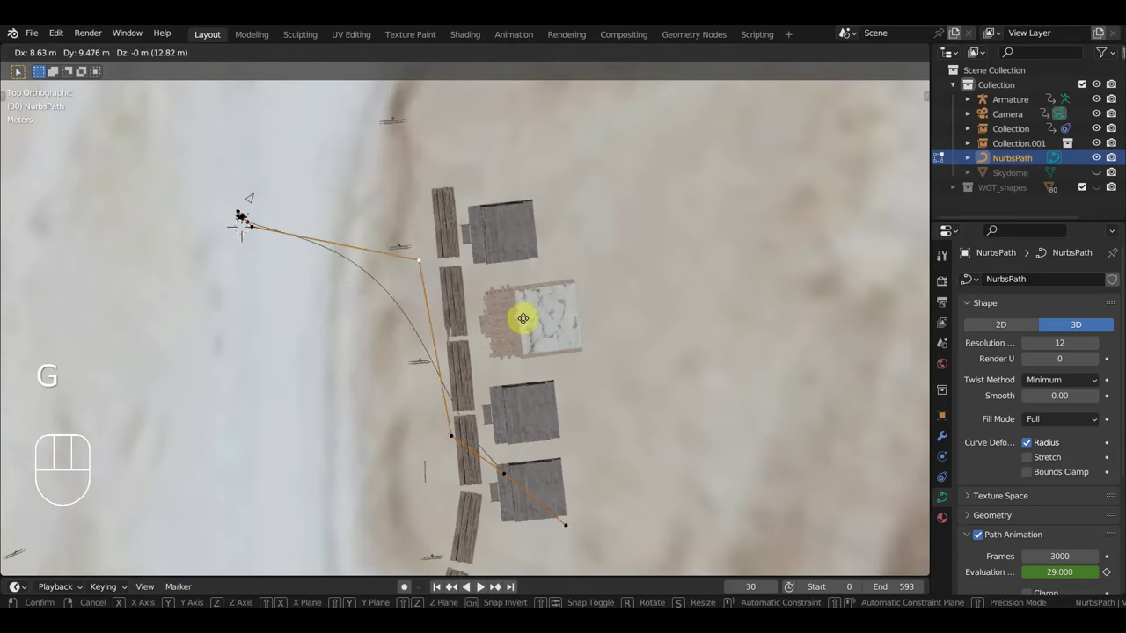
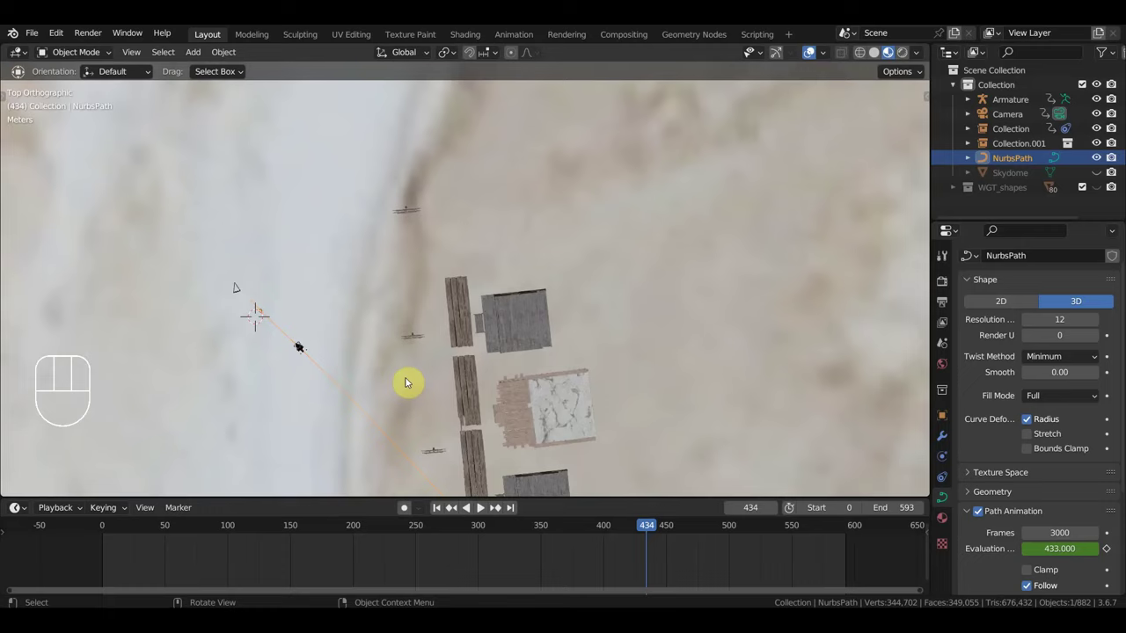
# Step: Rotate the whole path curve about −6 degrees to follow the boardwalk
pyautogui.moveTo(516, 308); pyautogui.dragTo(517, 358)
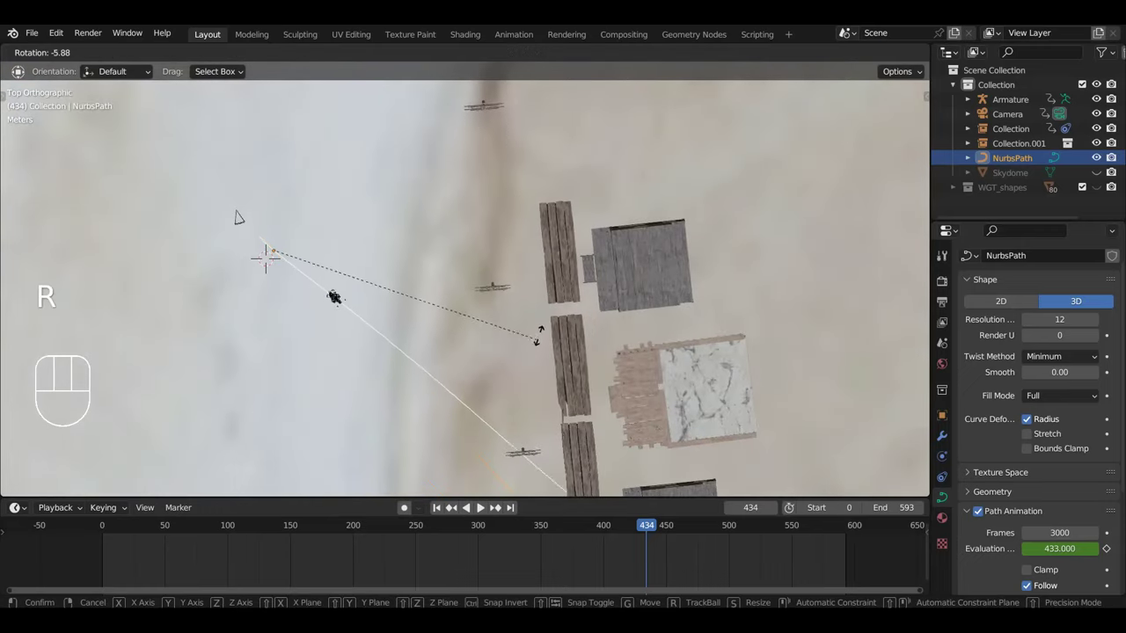
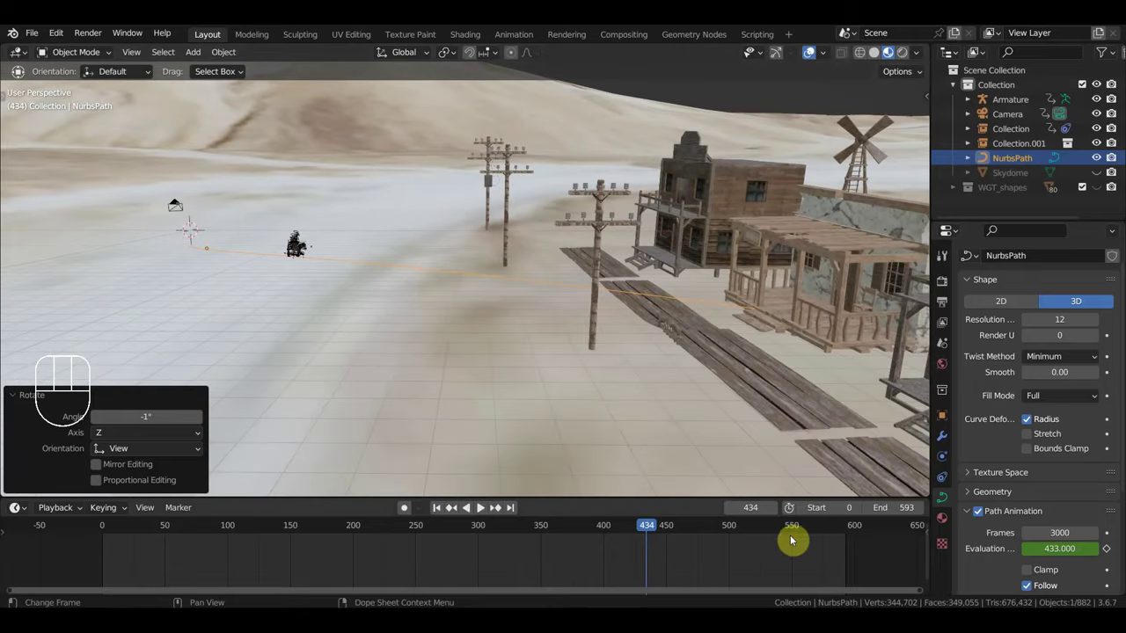
# Step: Shift the path about 4.4 m along the street and jump the timeline to frame 592
pyautogui.click(794, 536)
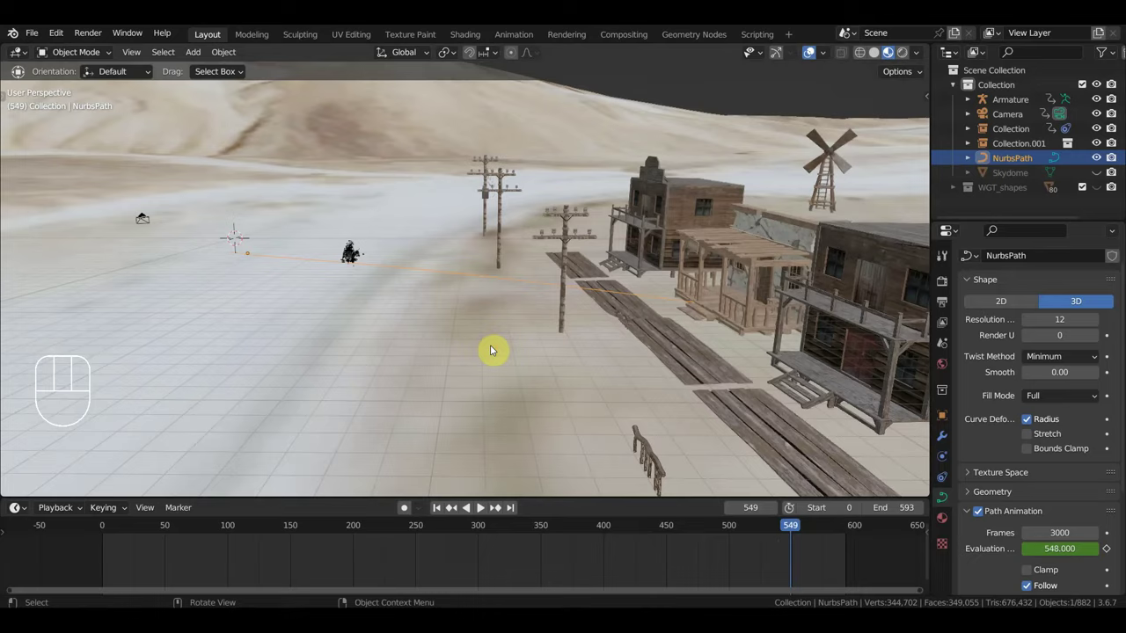
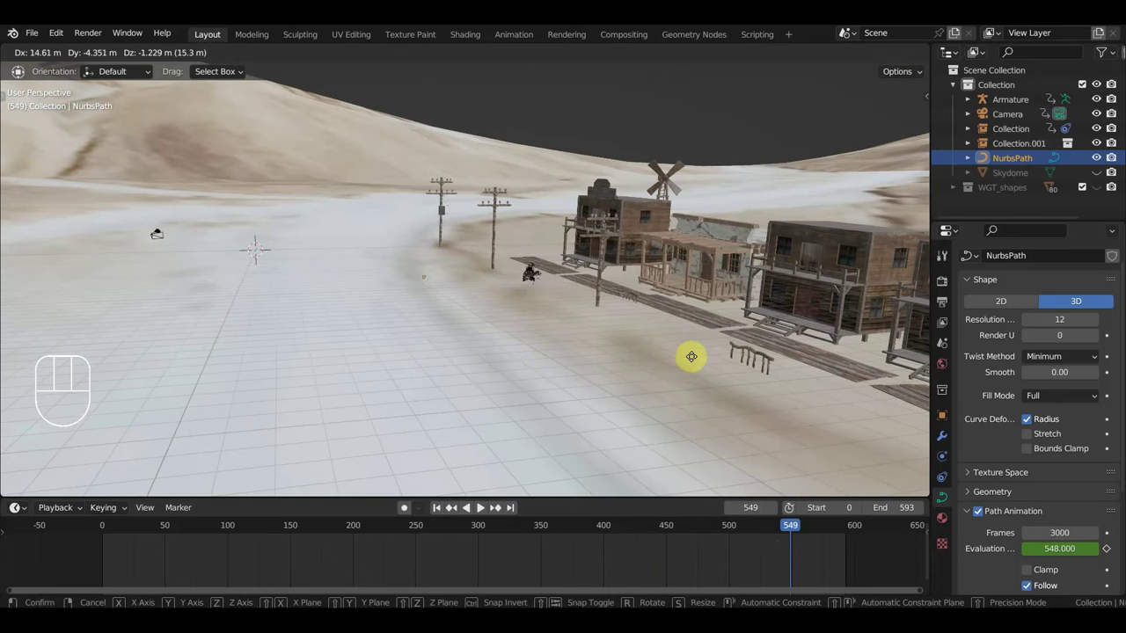
pyautogui.moveTo(558, 352); pyautogui.dragTo(517, 351)
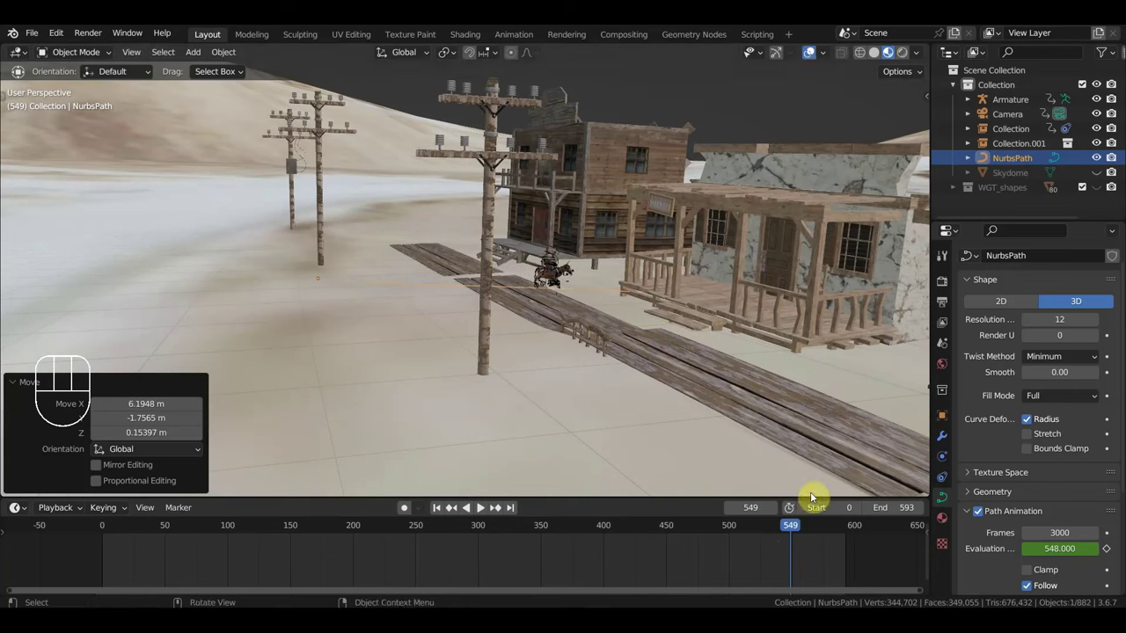
pyautogui.click(852, 535)
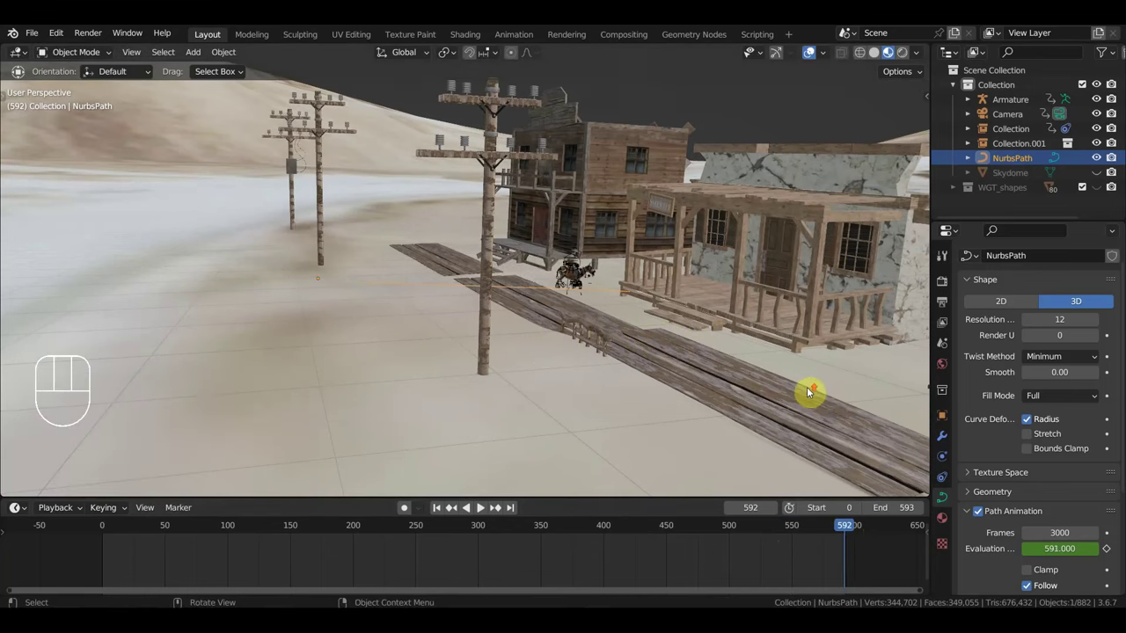
pyautogui.moveTo(817, 410); pyautogui.dragTo(791, 372)
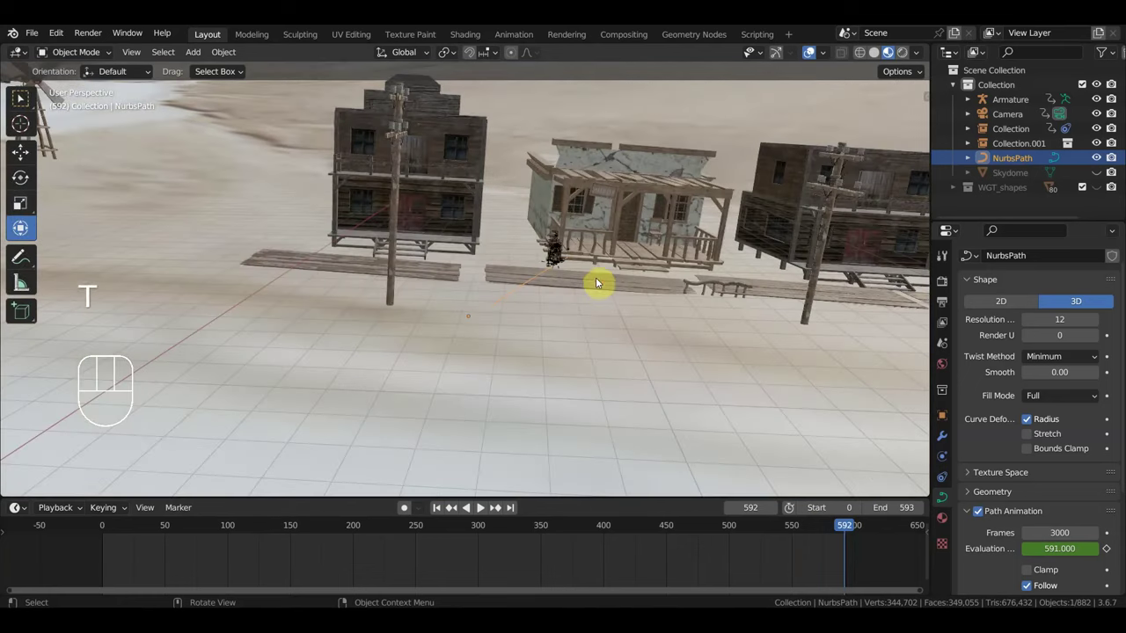
pyautogui.moveTo(594, 287); pyautogui.dragTo(770, 89)
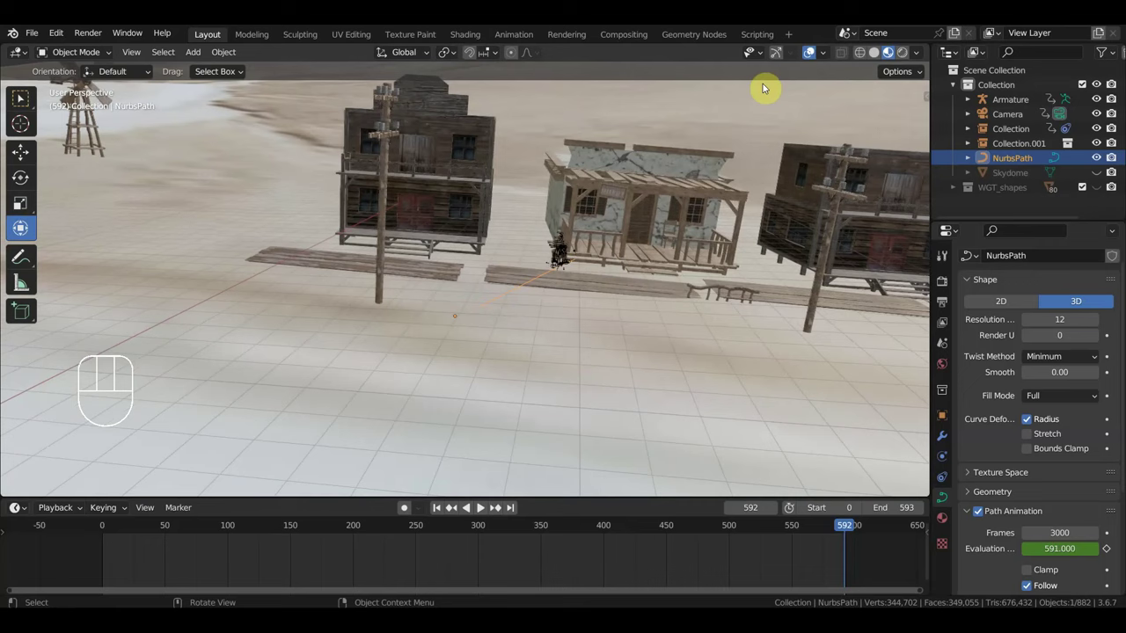
pyautogui.click(773, 71)
pyautogui.moveTo(380, 317); pyautogui.dragTo(780, 328)
pyautogui.moveTo(737, 330); pyautogui.dragTo(626, 310)
pyautogui.moveTo(622, 311); pyautogui.dragTo(628, 292)
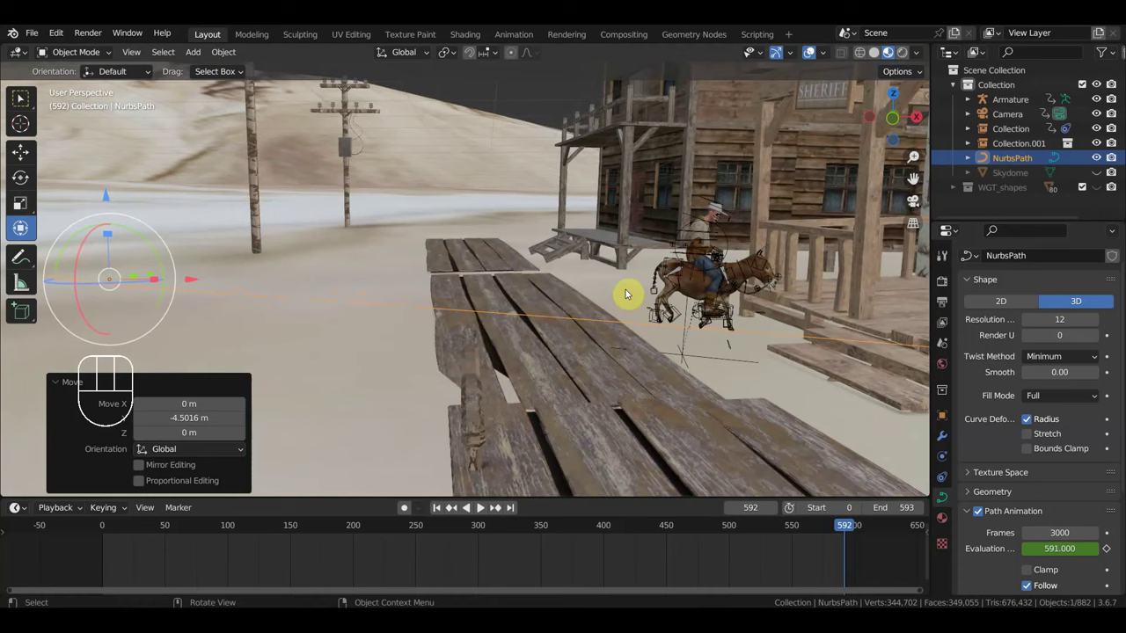
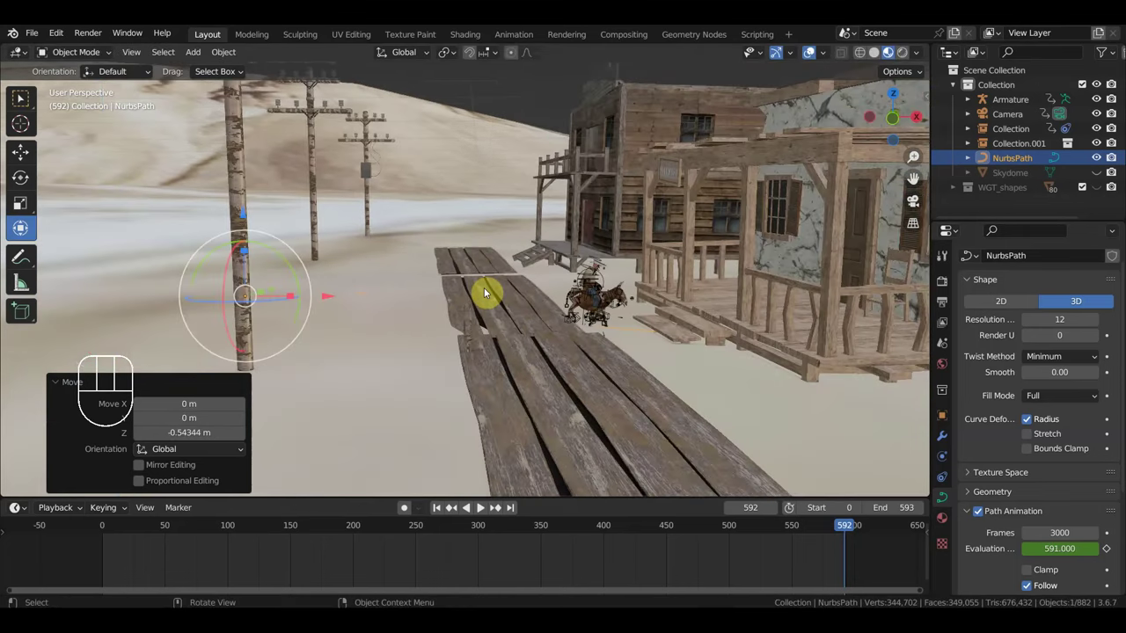
pyautogui.moveTo(653, 345); pyautogui.dragTo(681, 280)
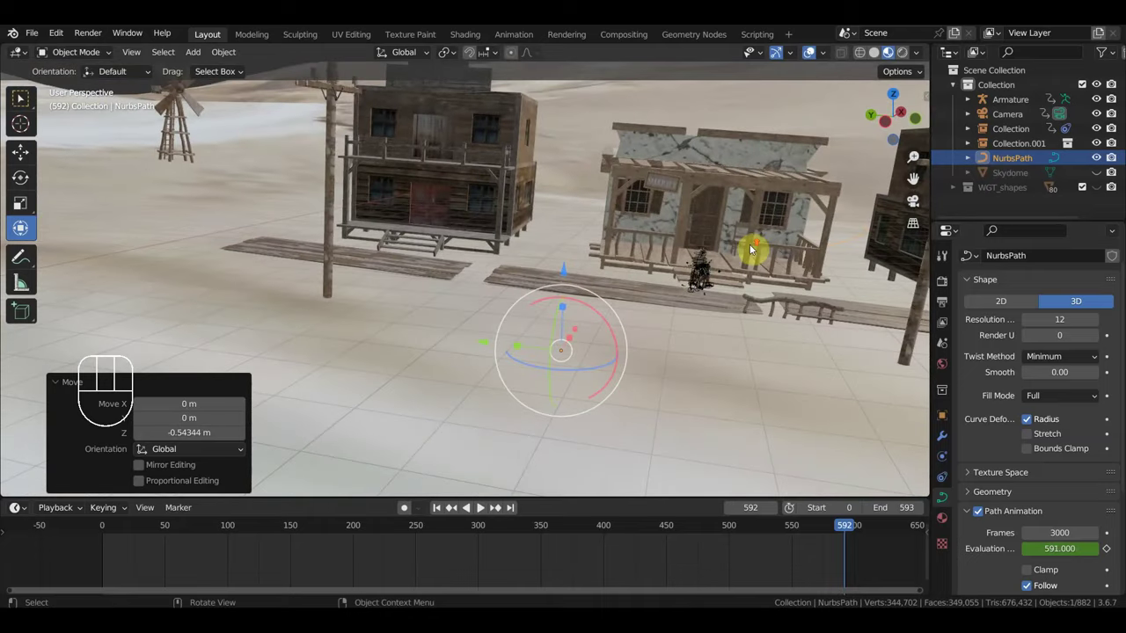
pyautogui.click(846, 233)
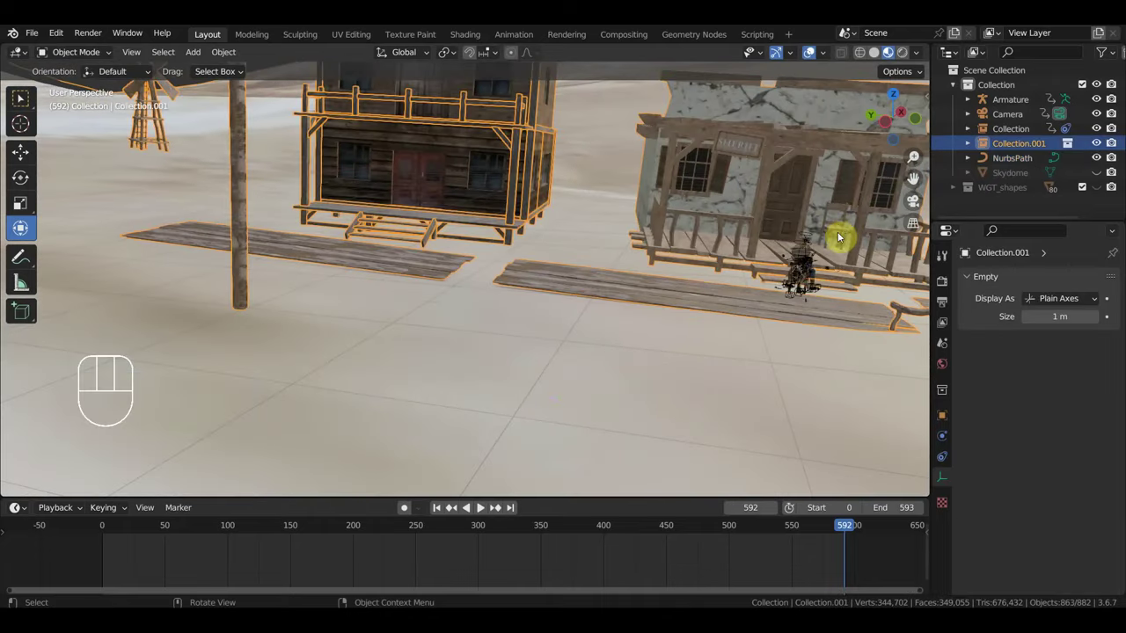
pyautogui.middleClick(830, 247)
pyautogui.moveTo(593, 285); pyautogui.dragTo(664, 297)
pyautogui.moveTo(755, 294); pyautogui.dragTo(721, 274)
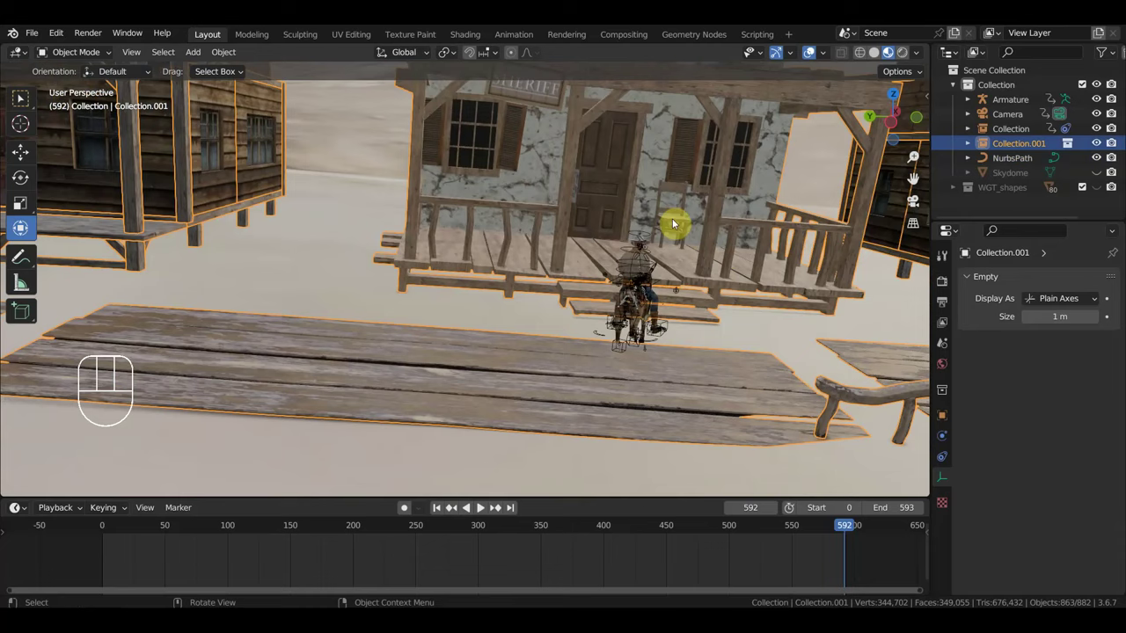
pyautogui.click(677, 221)
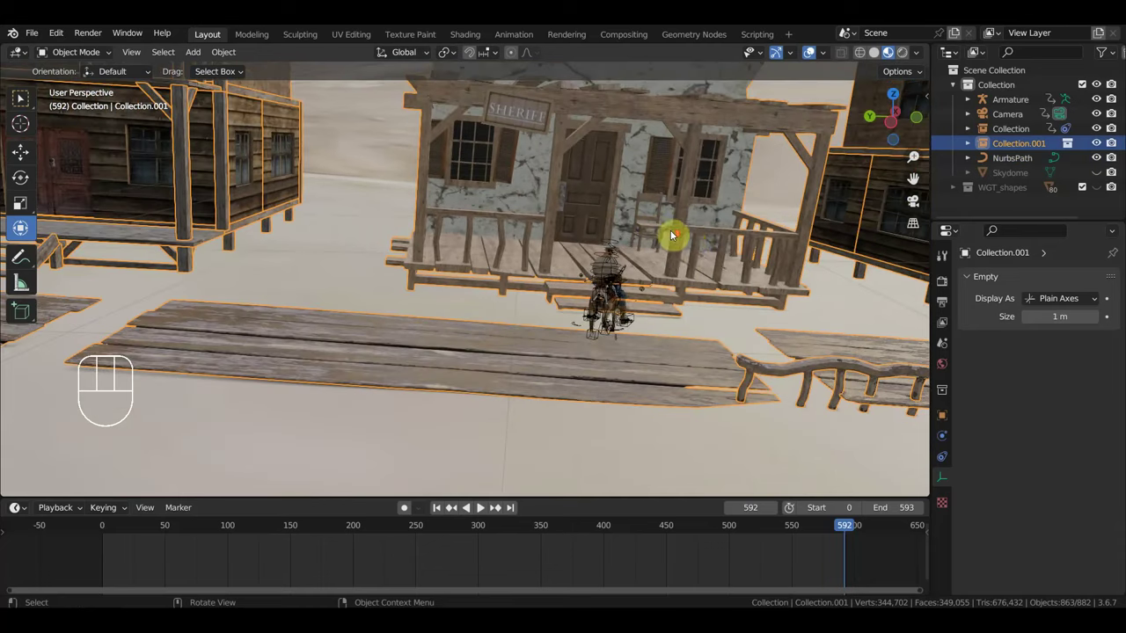
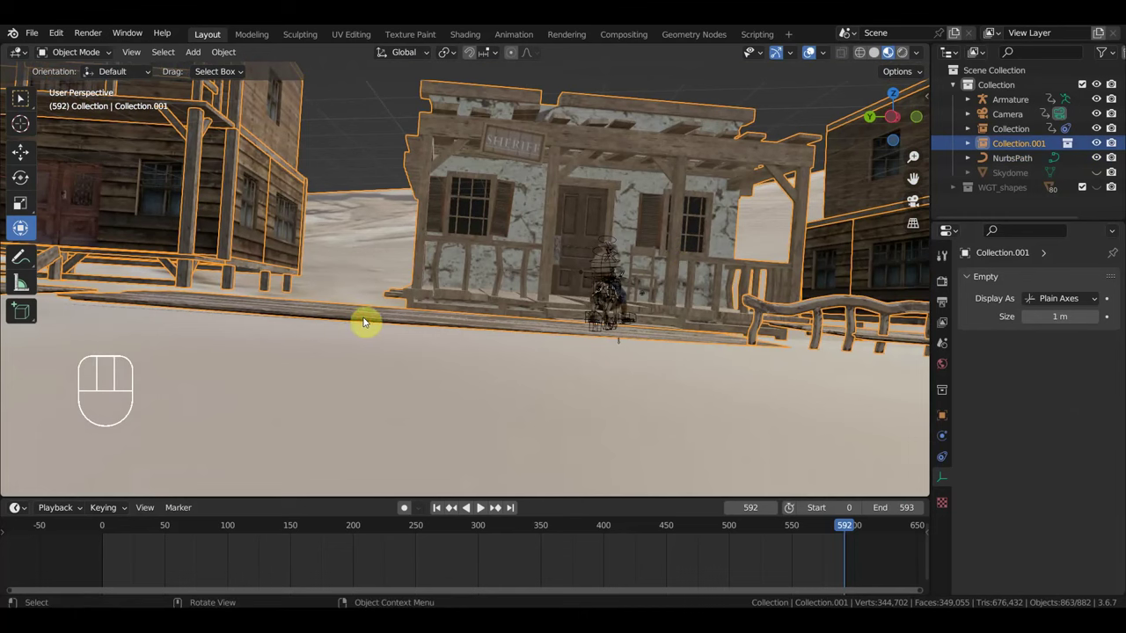
pyautogui.moveTo(571, 311); pyautogui.dragTo(624, 295)
pyautogui.moveTo(715, 306); pyautogui.dragTo(759, 329)
pyautogui.moveTo(653, 318); pyautogui.dragTo(559, 353)
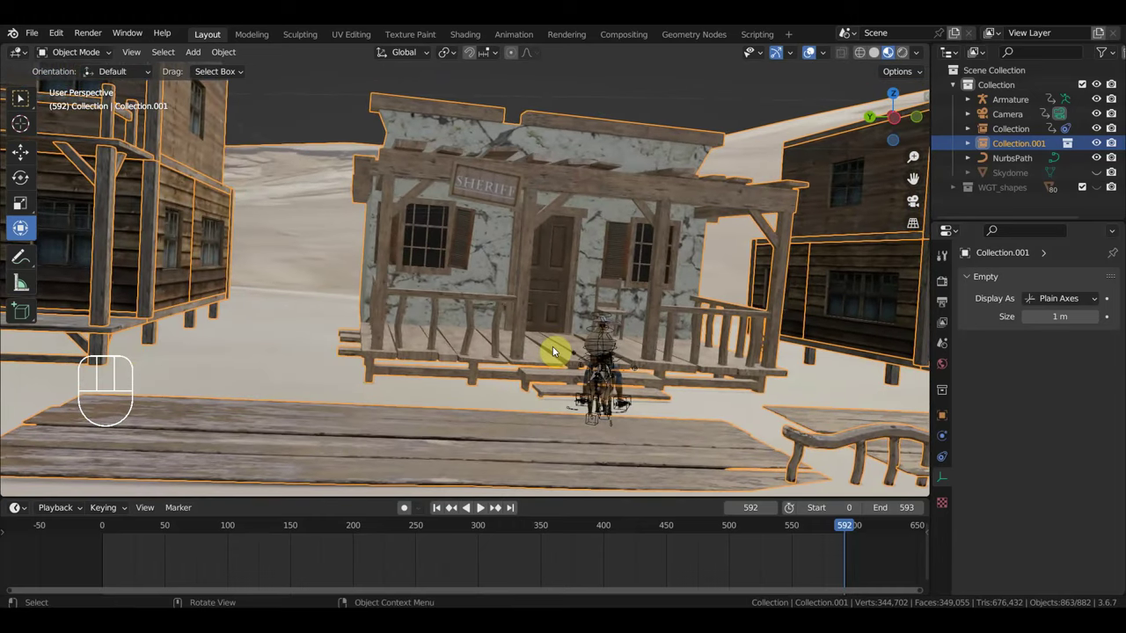
pyautogui.middleClick(619, 364)
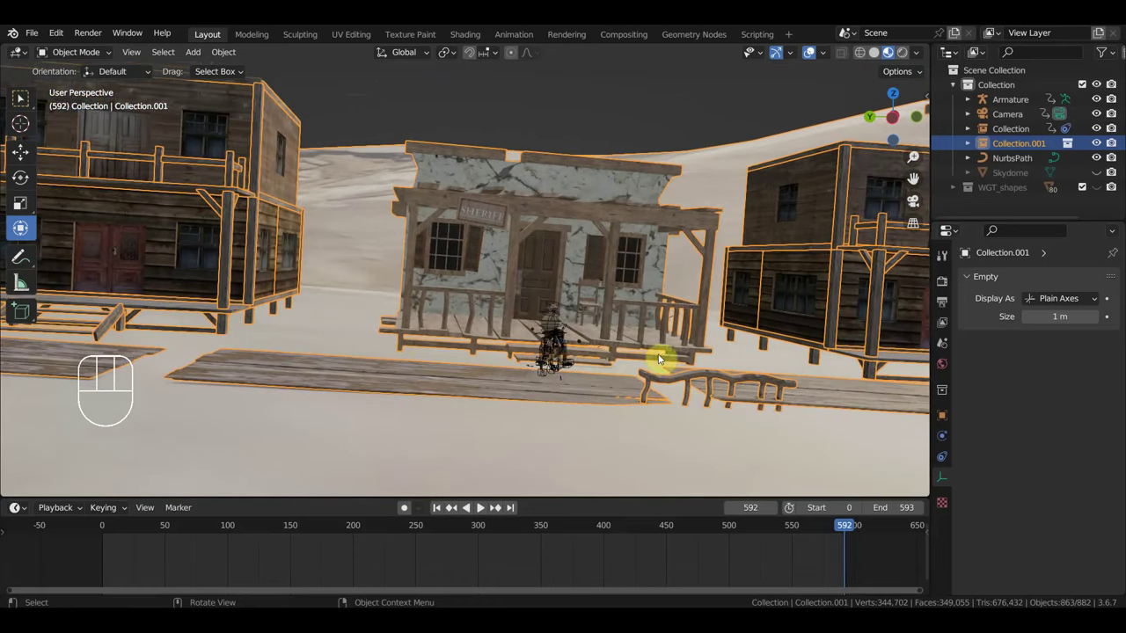
pyautogui.moveTo(664, 361); pyautogui.dragTo(684, 339)
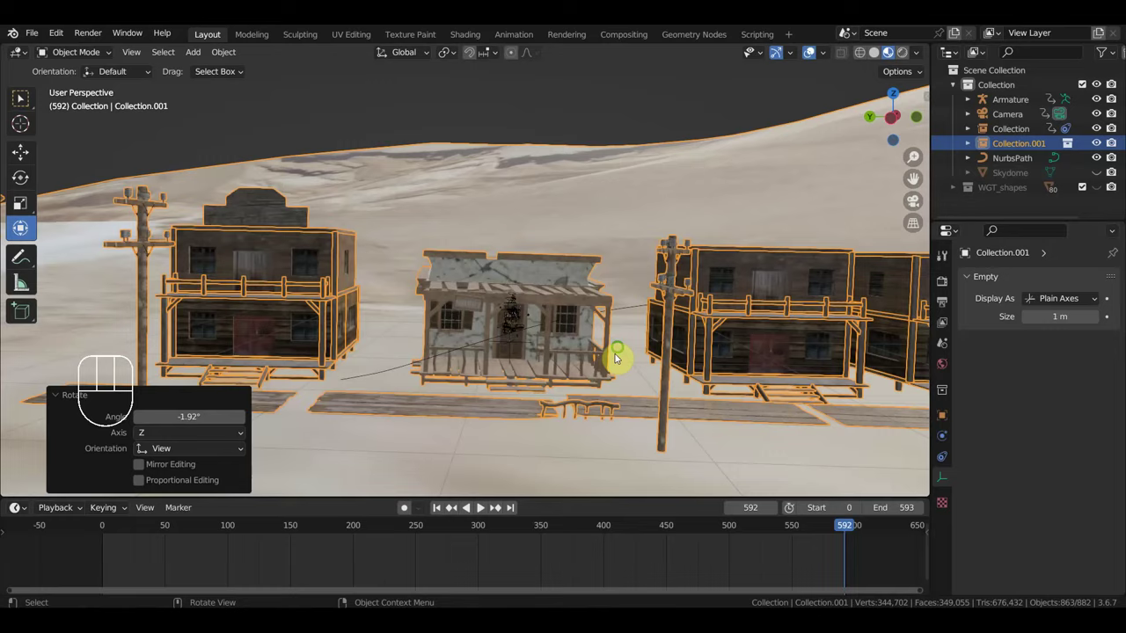
pyautogui.moveTo(642, 298); pyautogui.dragTo(589, 231)
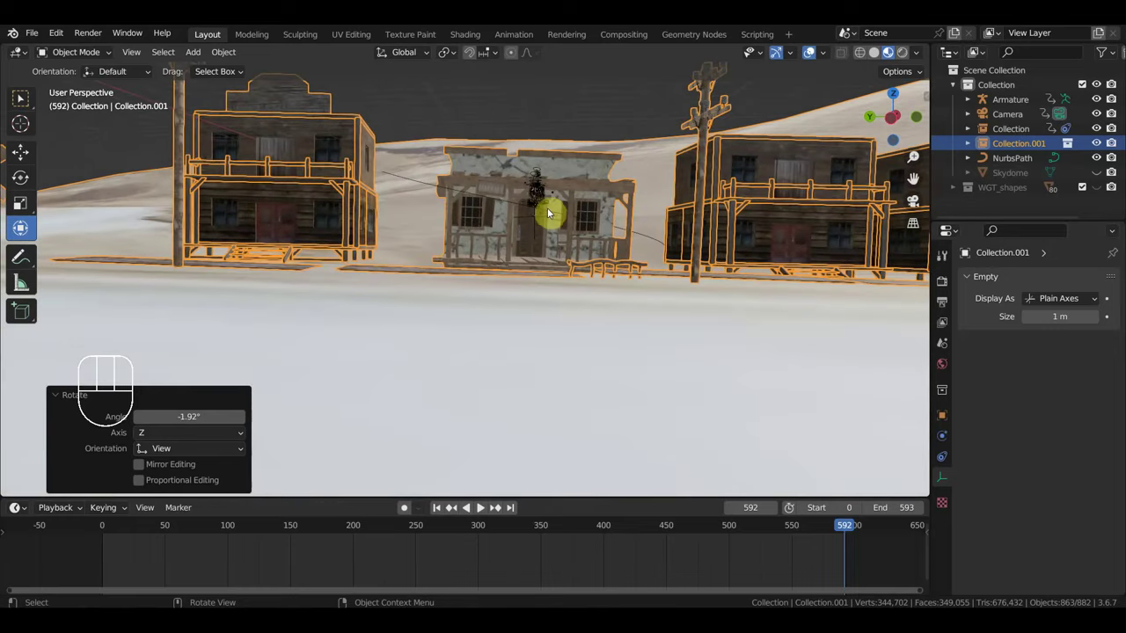
# Step: Select the rider's armature rig beside the porch benches
pyautogui.click(543, 233)
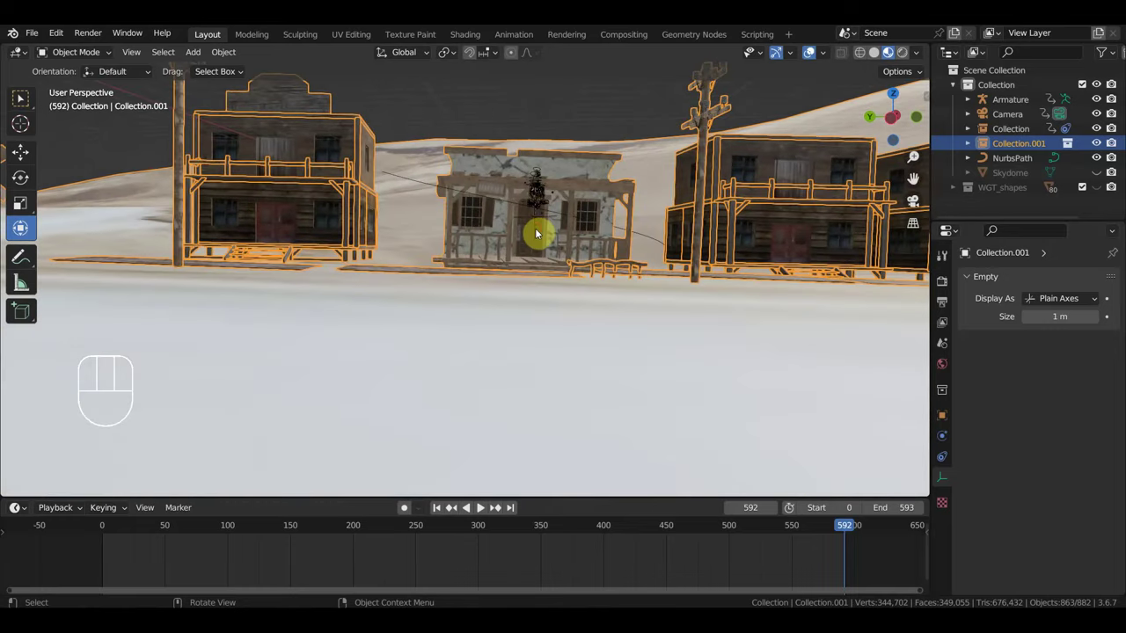
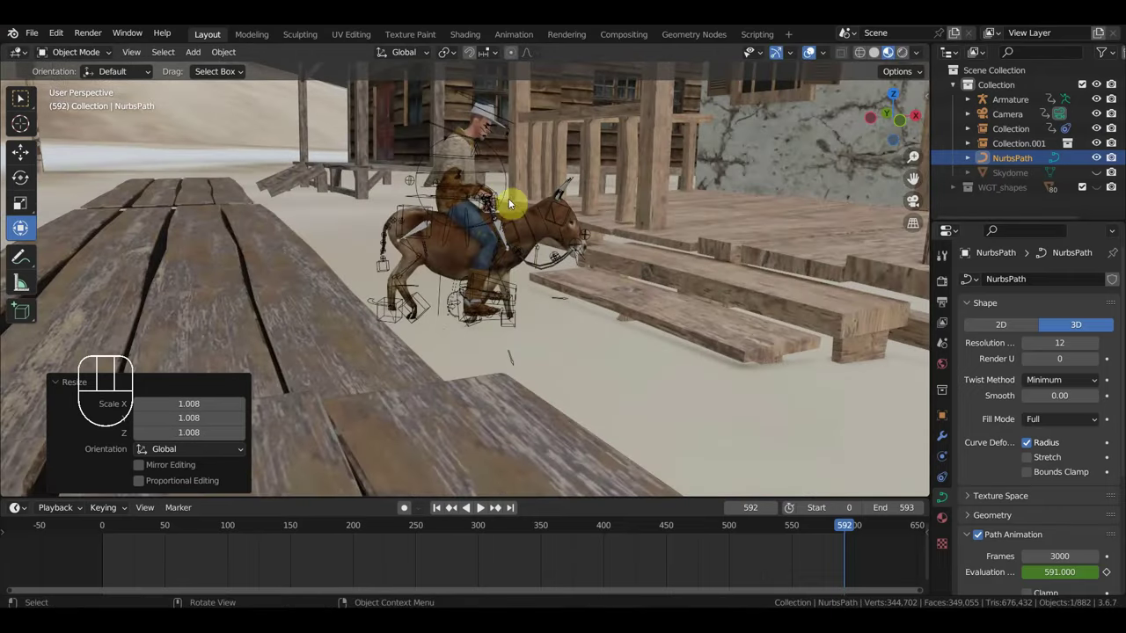
pyautogui.click(511, 181)
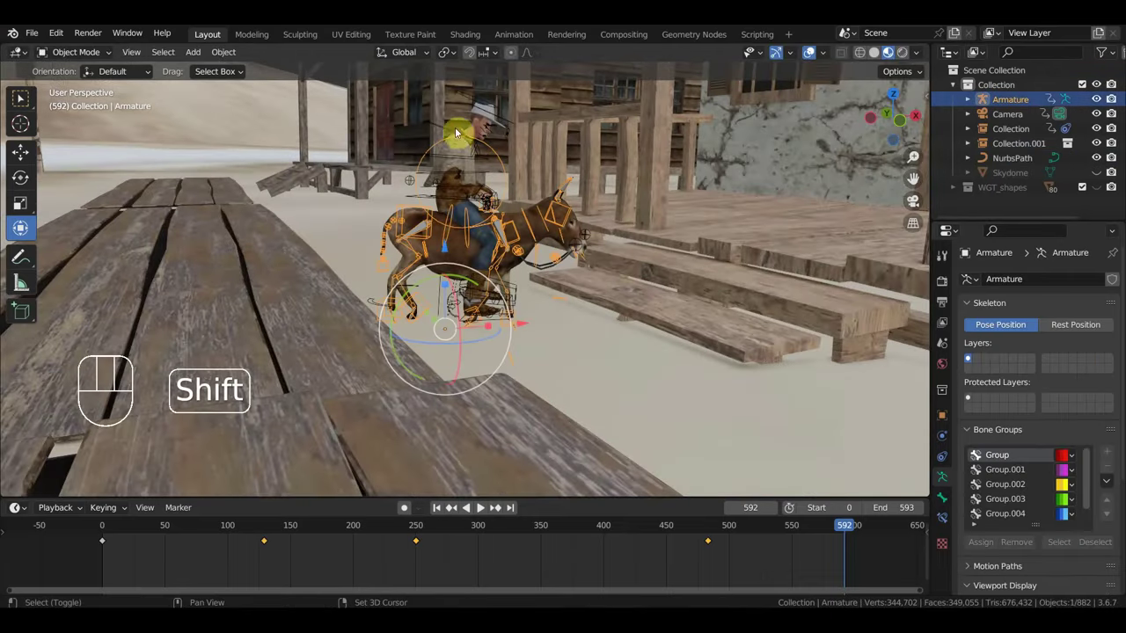
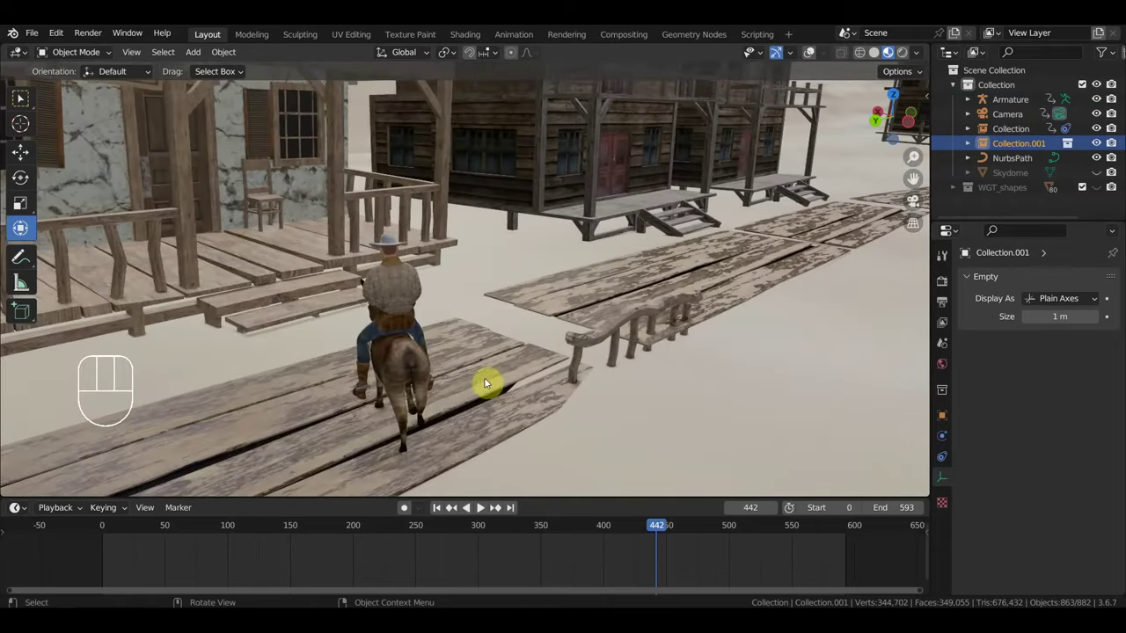
# Step: Orbit toward the red-door building and select the NurbsPath curve
pyautogui.moveTo(600, 529); pyautogui.dragTo(512, 426)
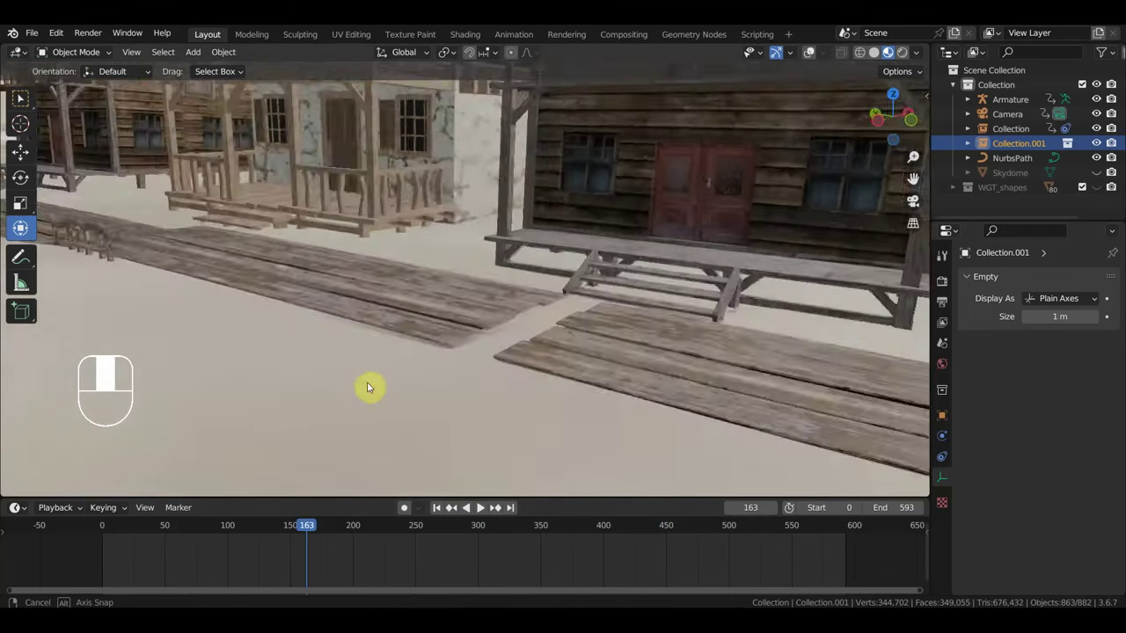
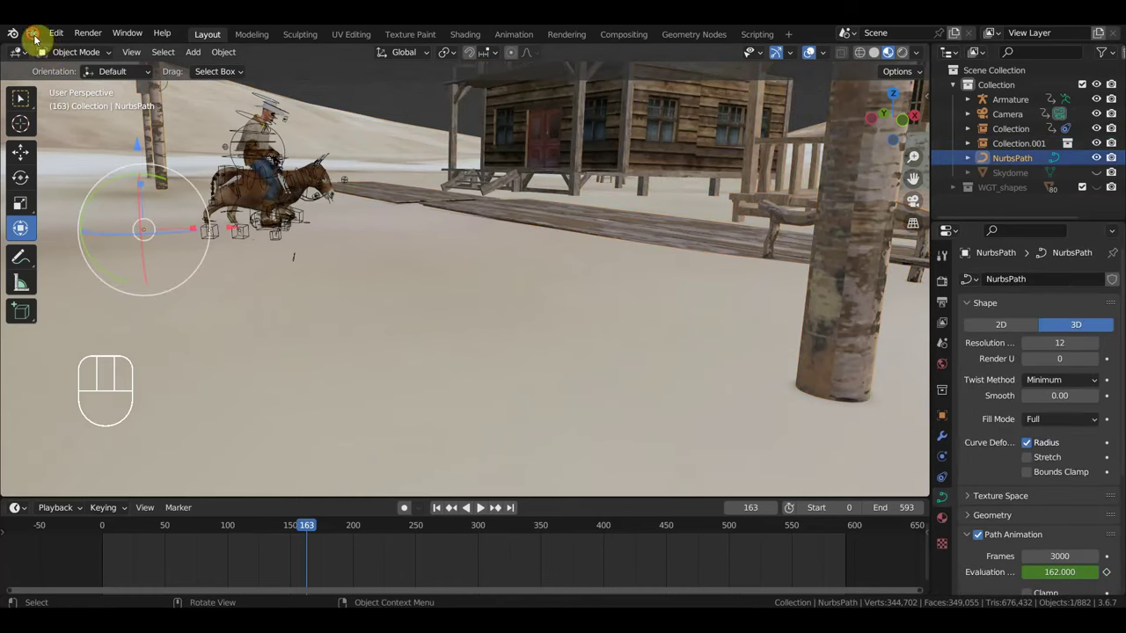
pyautogui.moveTo(40, 45); pyautogui.dragTo(513, 76)
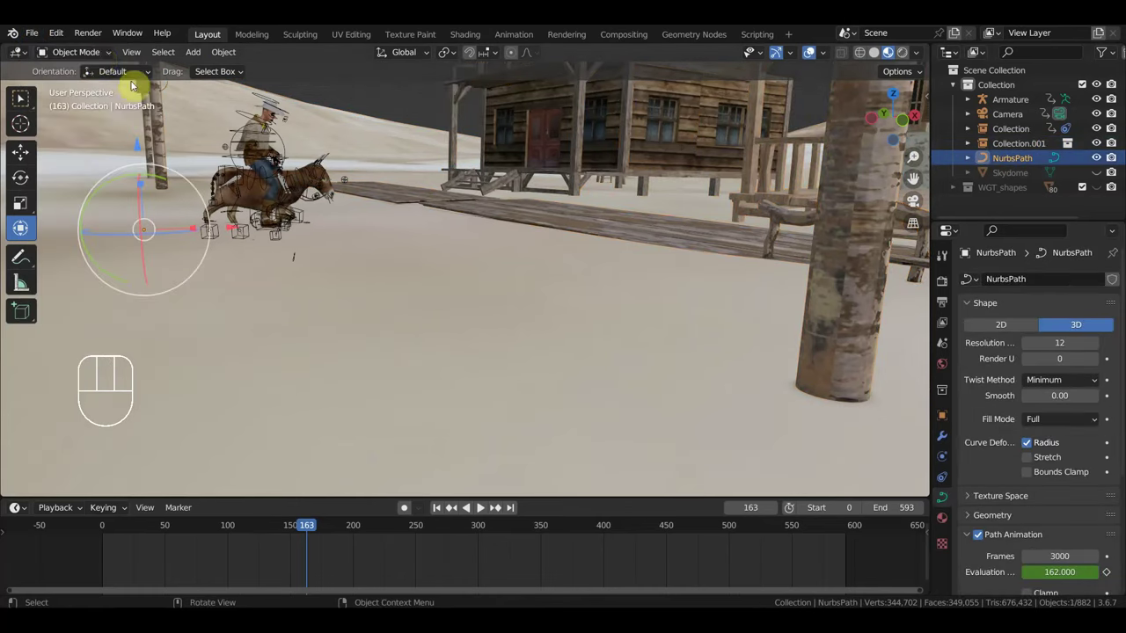
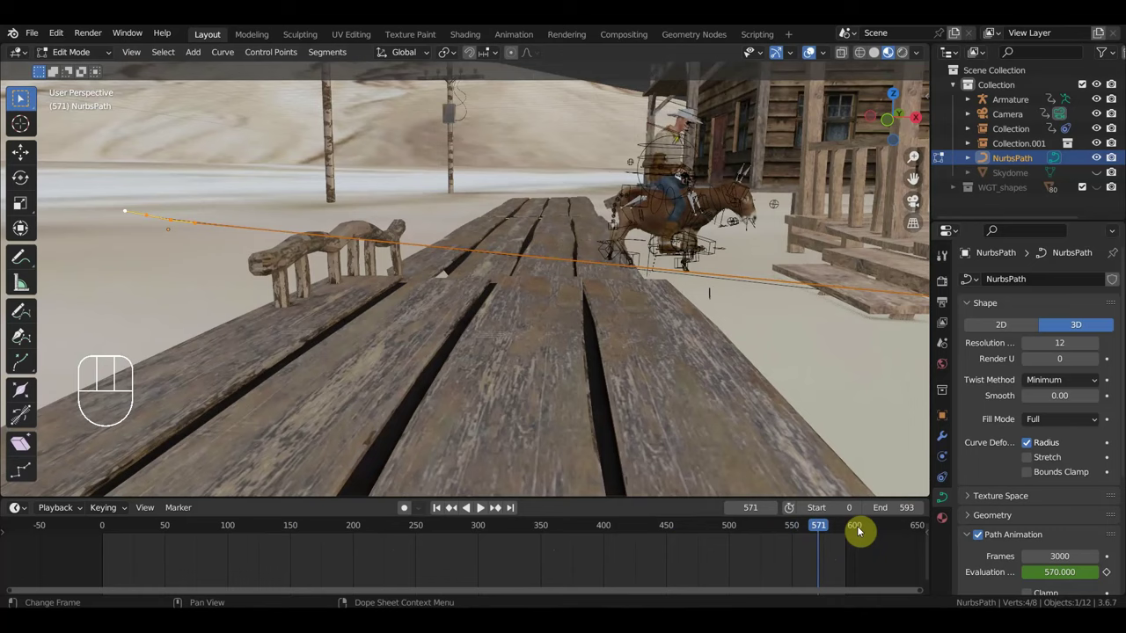
# Step: Move the animation to frame 576 with the rider near the porch
pyautogui.click(831, 531)
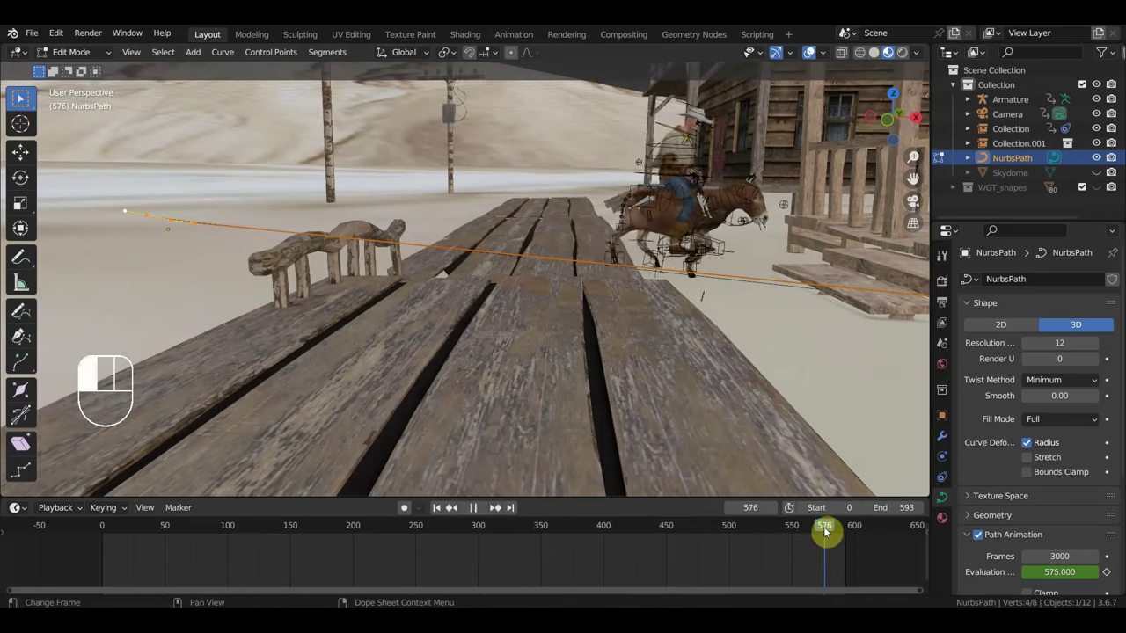
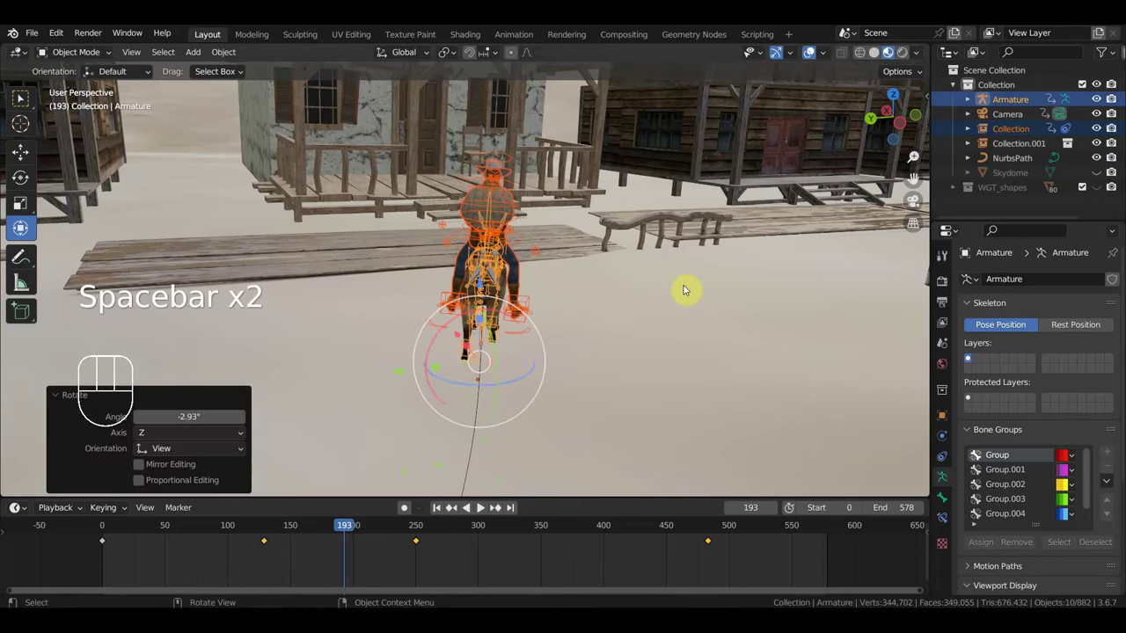
# Step: Scrub the timeline through frame 131 and the early frames back to the animation's start
pyautogui.moveTo(749, 574); pyautogui.dragTo(262, 541)
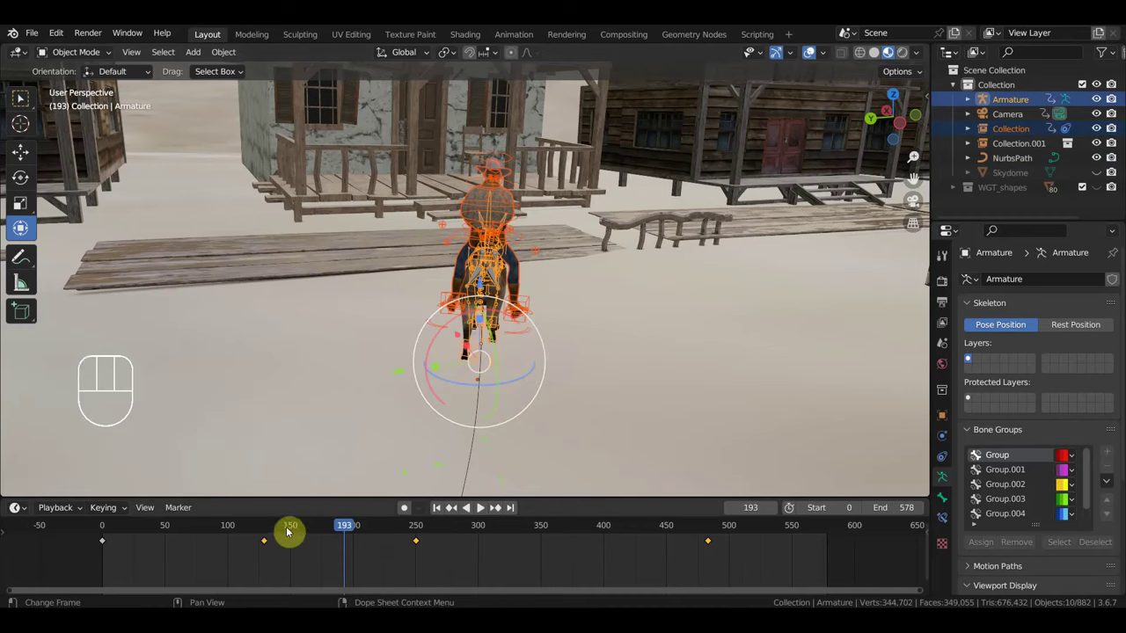
pyautogui.click(271, 529)
pyautogui.moveTo(545, 553); pyautogui.dragTo(237, 527)
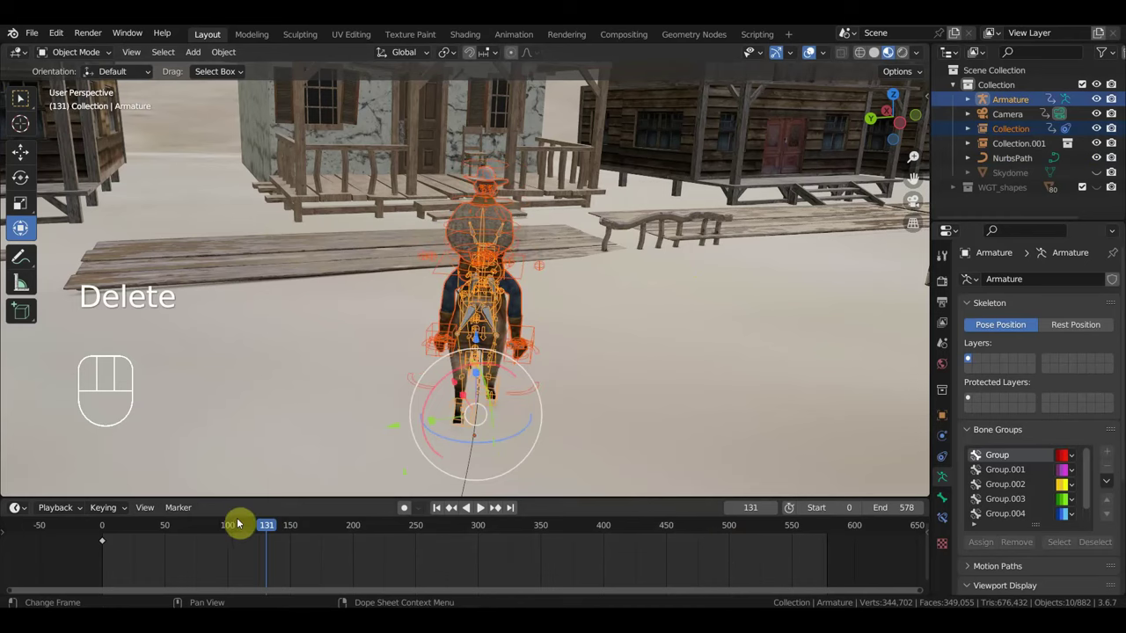
pyautogui.moveTo(106, 529); pyautogui.dragTo(156, 540)
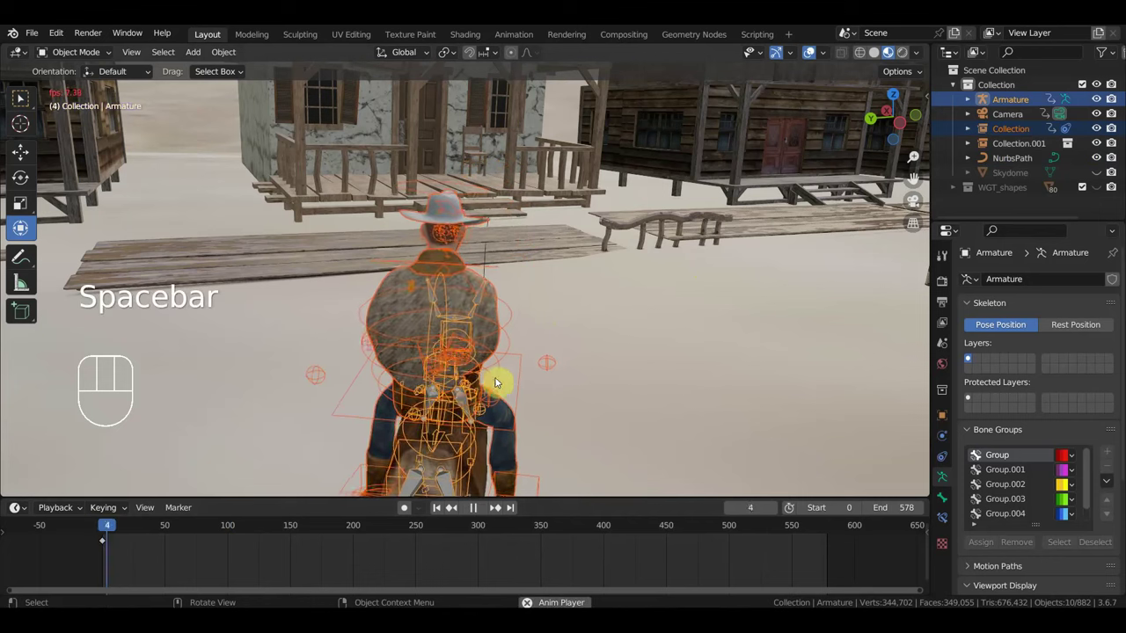
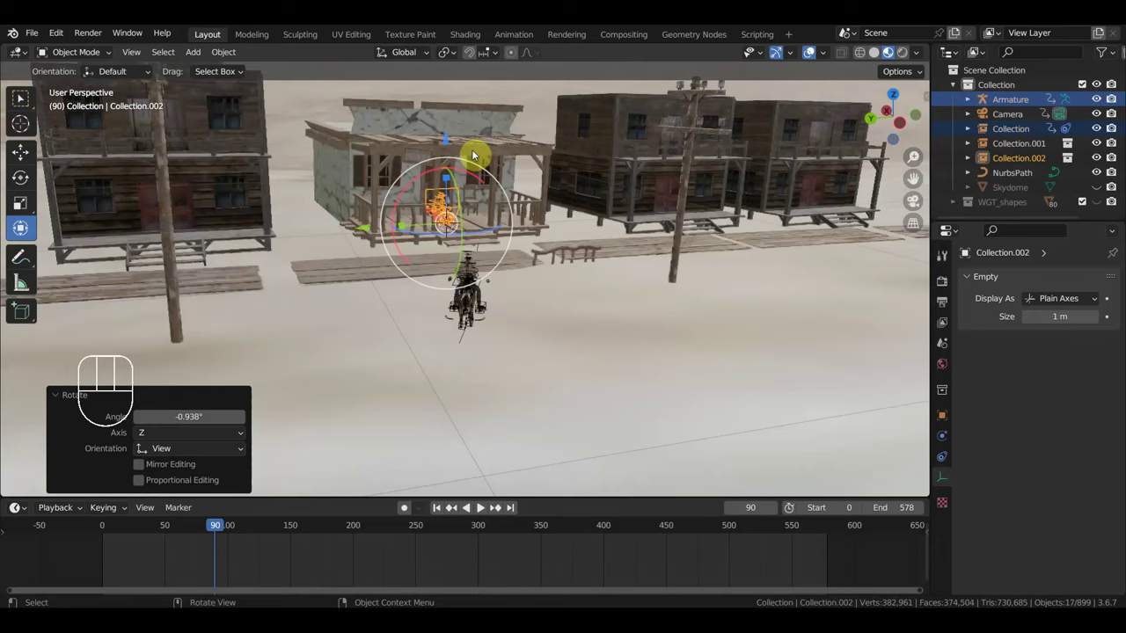
# Step: Orbit and move the view to frame the porch in front of the sheriff's office door
pyautogui.moveTo(448, 126); pyautogui.dragTo(497, 187)
pyautogui.moveTo(456, 192); pyautogui.dragTo(614, 212)
pyautogui.moveTo(515, 311); pyautogui.dragTo(489, 334)
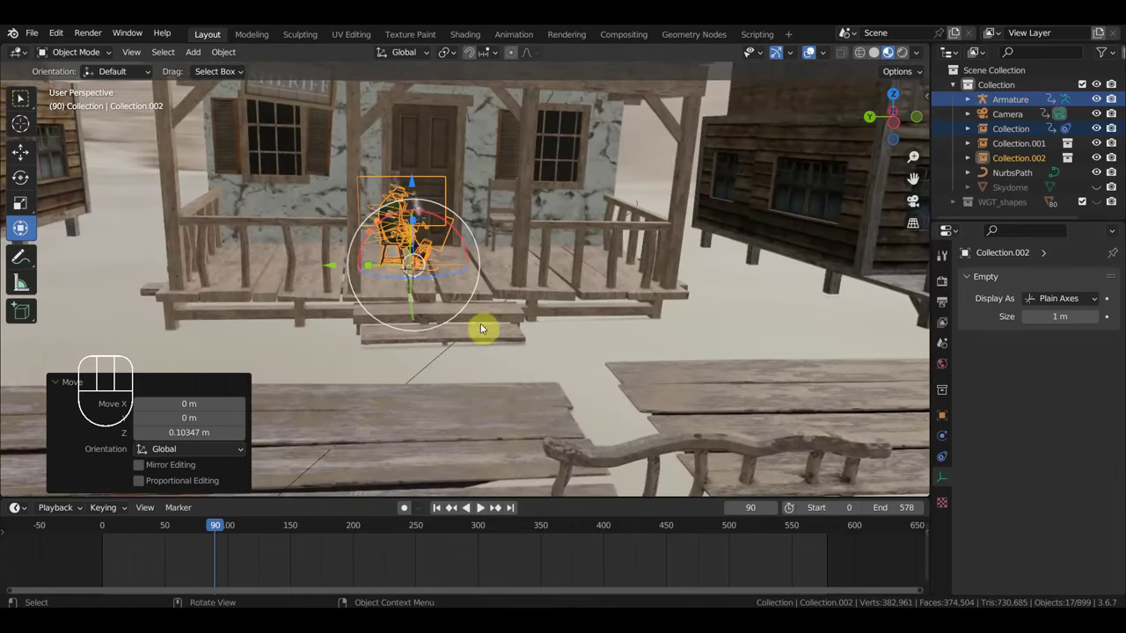
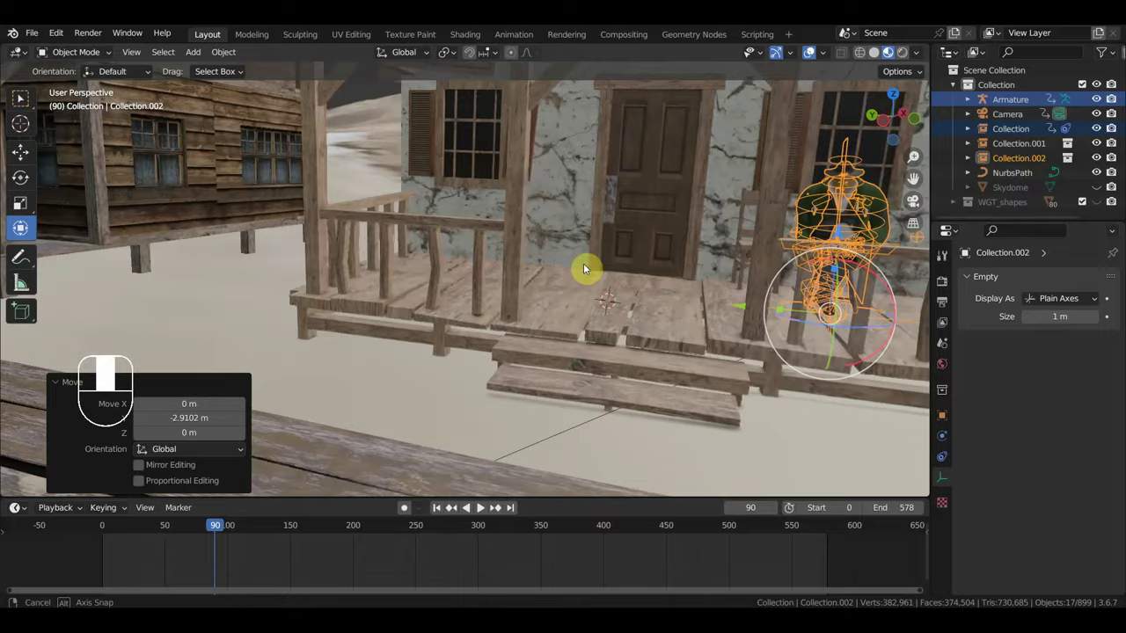
# Step: Orbit around the porch to check the sheriff sits by the railing
pyautogui.moveTo(555, 276); pyautogui.dragTo(613, 274)
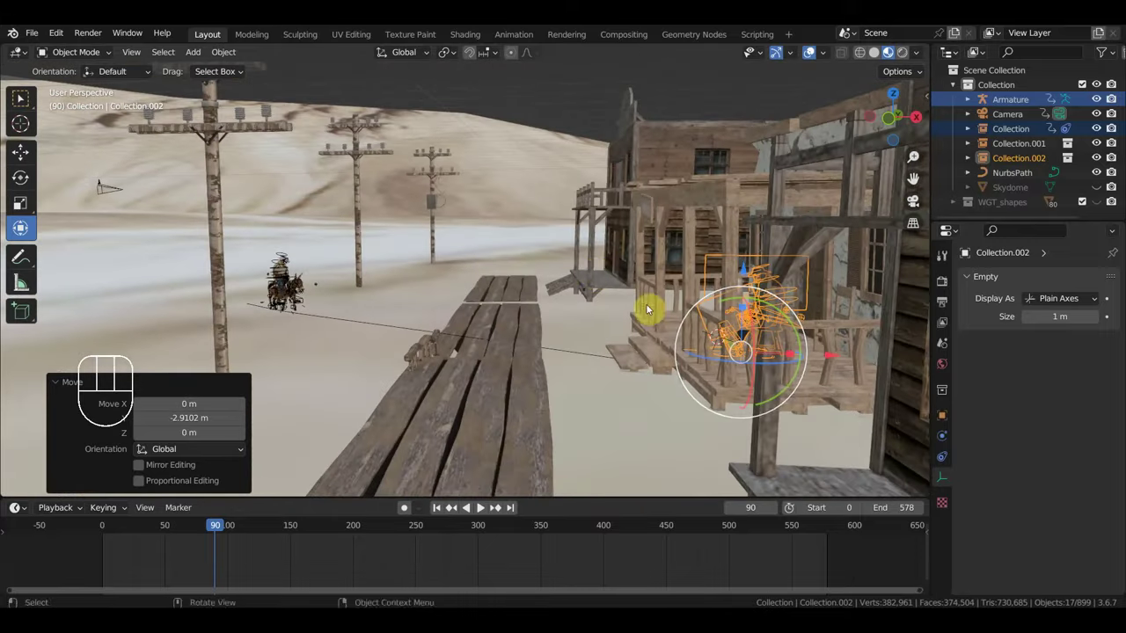
pyautogui.moveTo(583, 319); pyautogui.dragTo(509, 306)
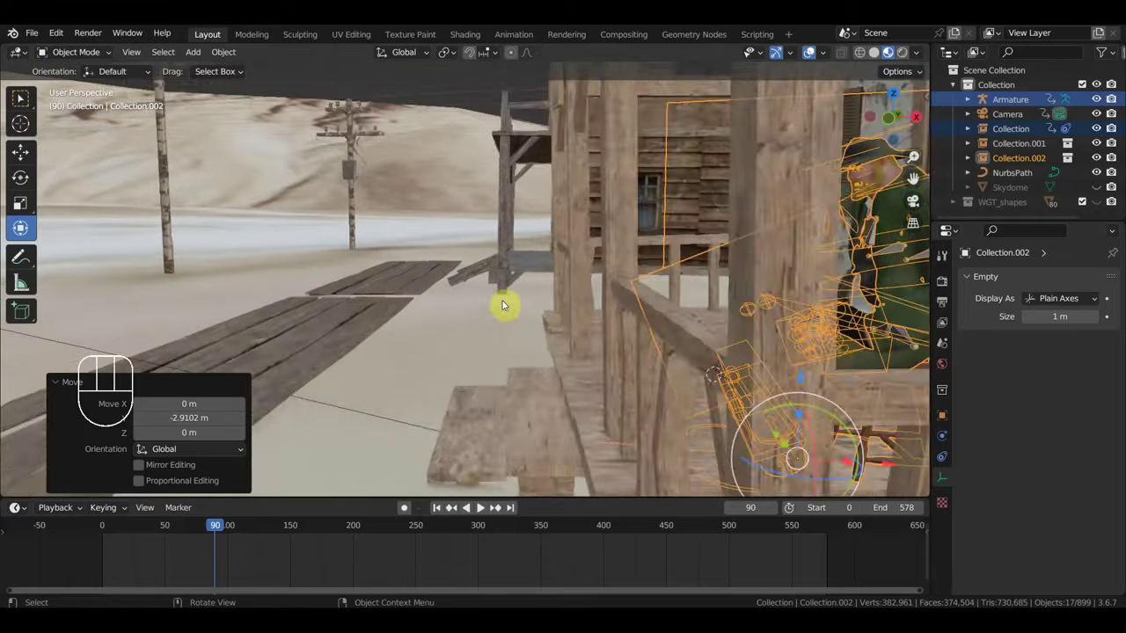
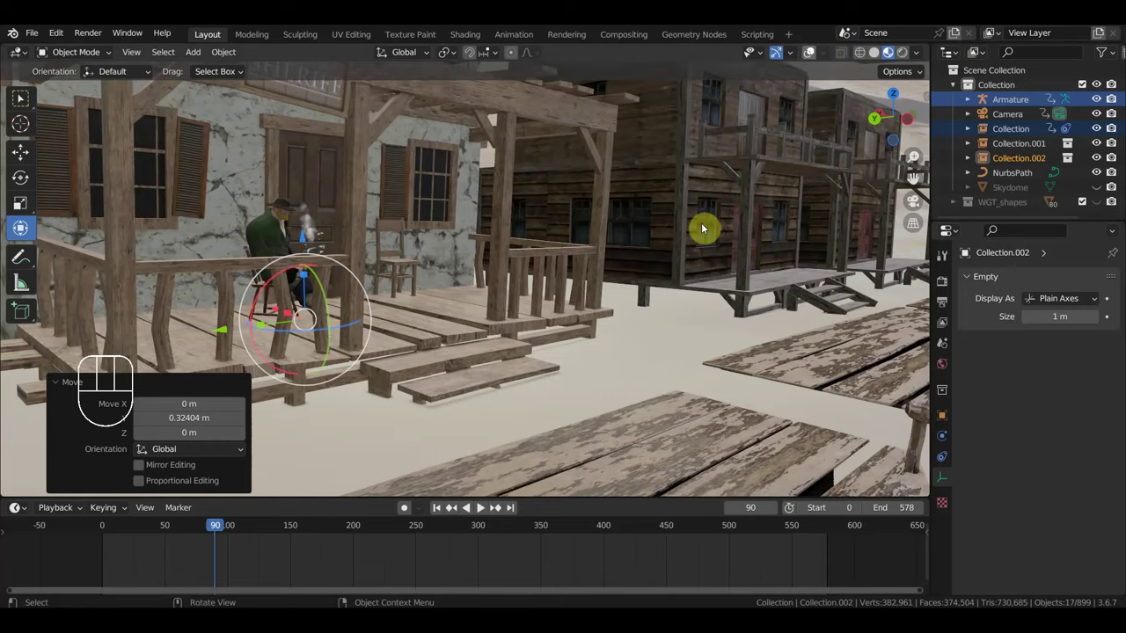
# Step: Scale the Collection.002 sheriff figure on the porch up to about 1.11
pyautogui.moveTo(655, 245); pyautogui.dragTo(654, 238)
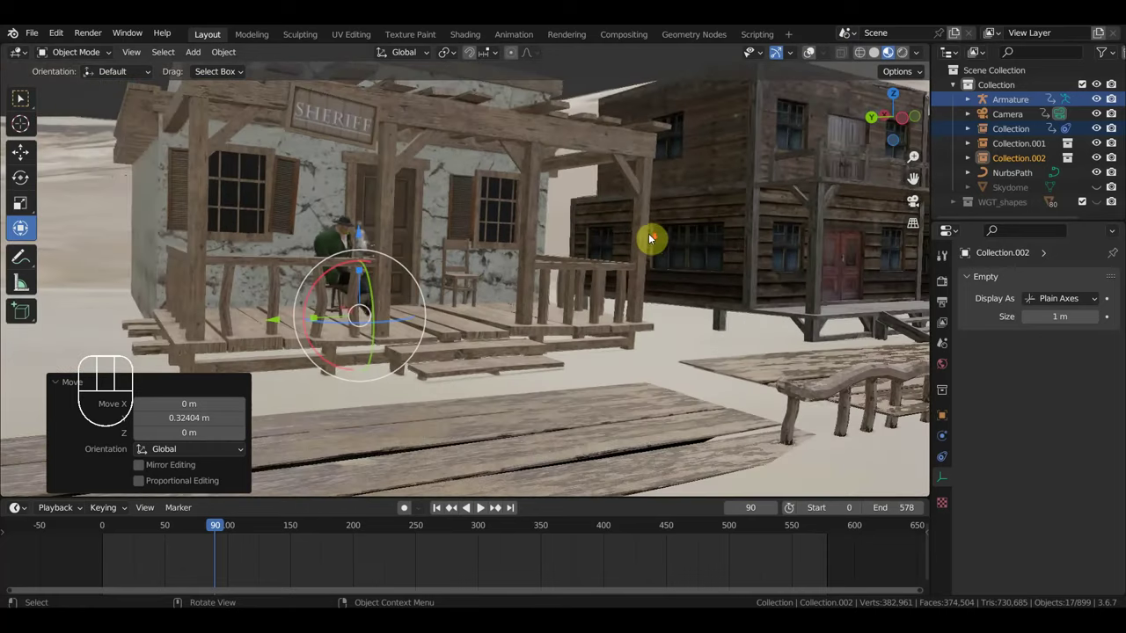
pyautogui.middleClick(685, 284)
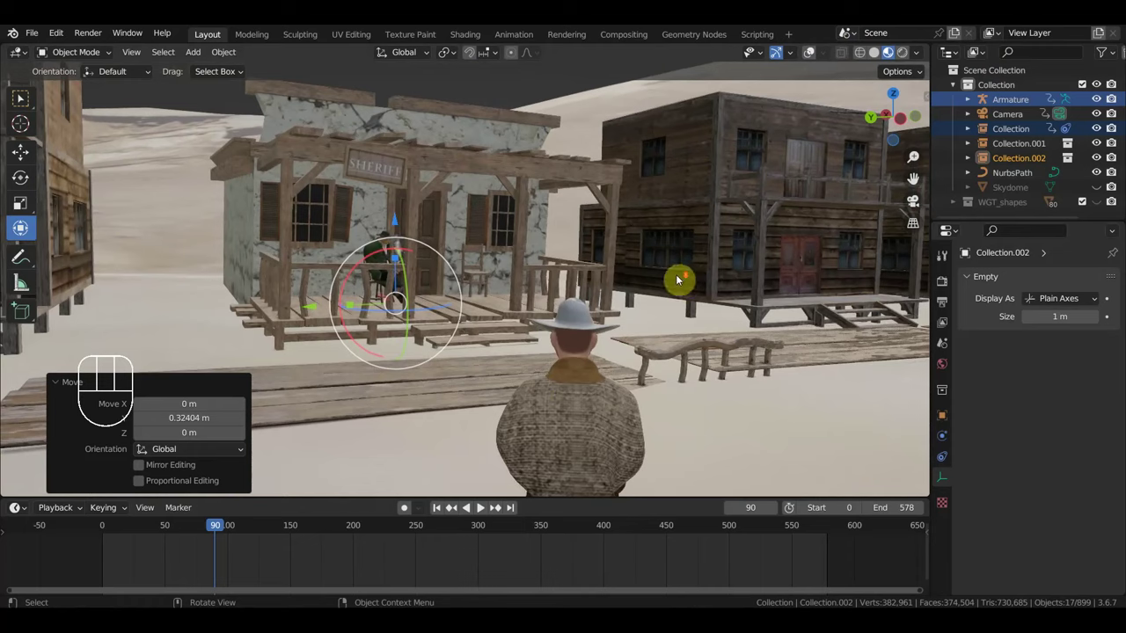
pyautogui.middleClick(683, 273)
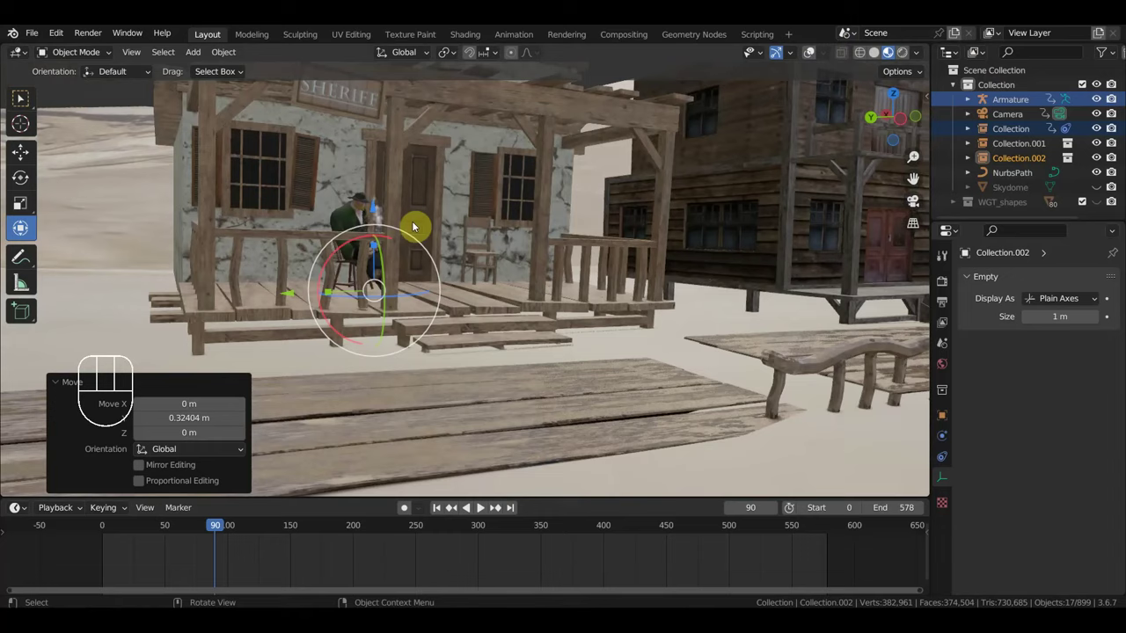
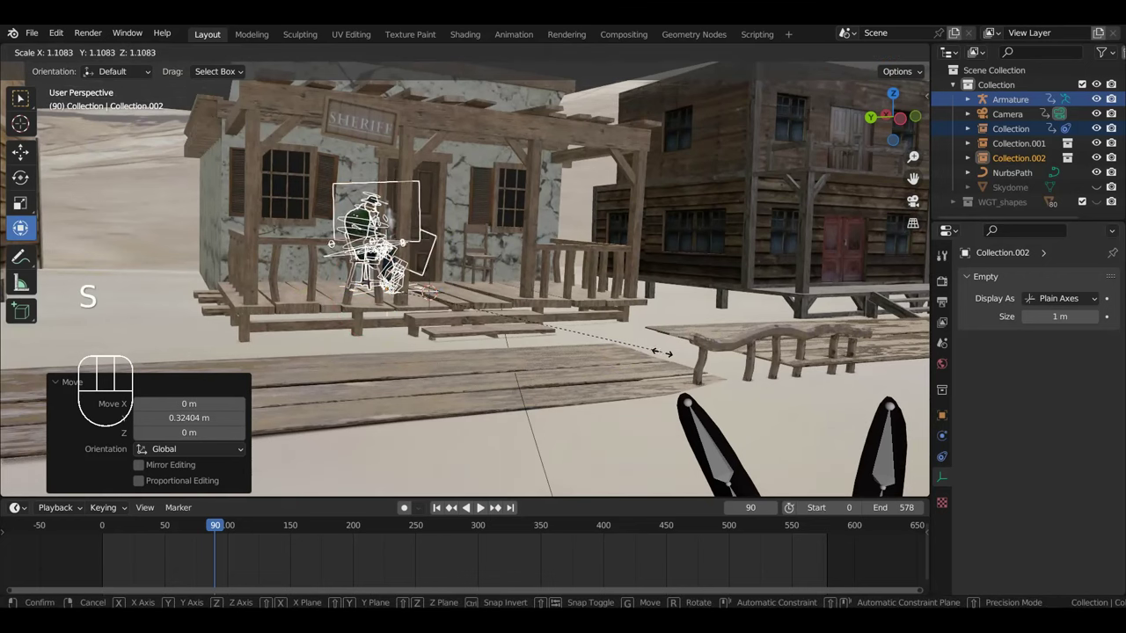
pyautogui.moveTo(621, 332); pyautogui.dragTo(621, 334)
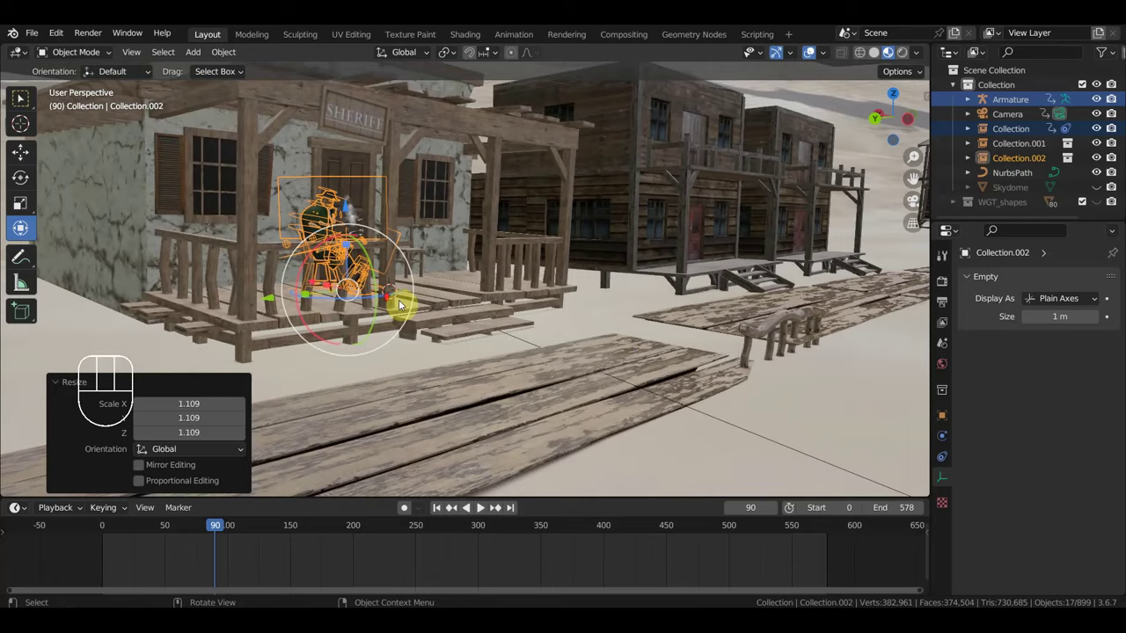
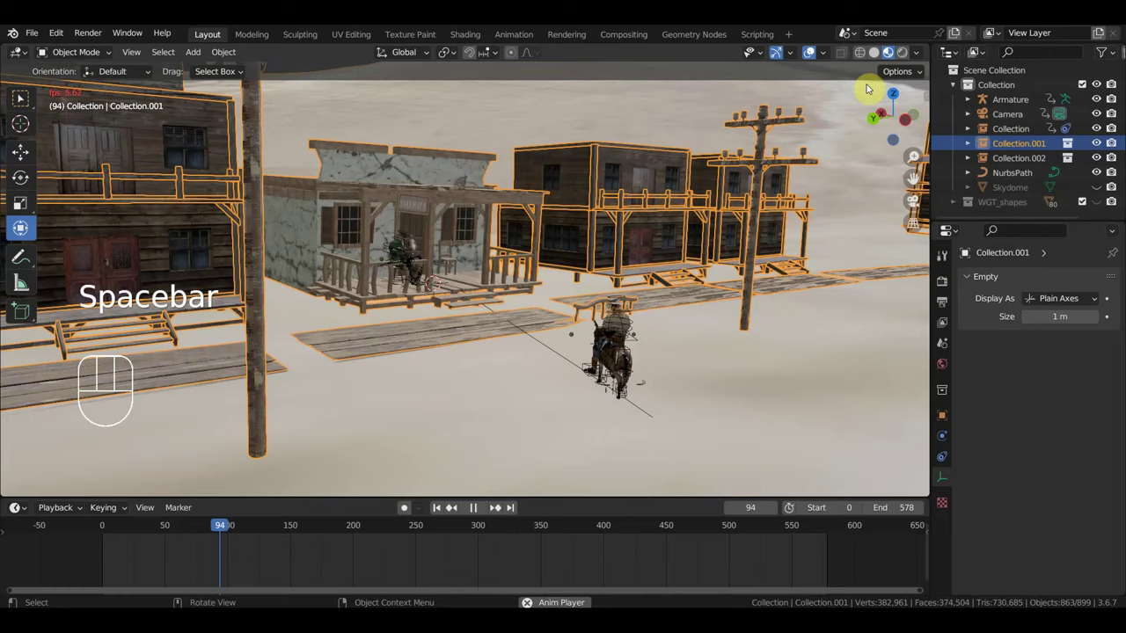
# Step: Switch the viewport to solid shading with random object colours while the rider animation plays
pyautogui.moveTo(875, 54); pyautogui.dragTo(873, 69)
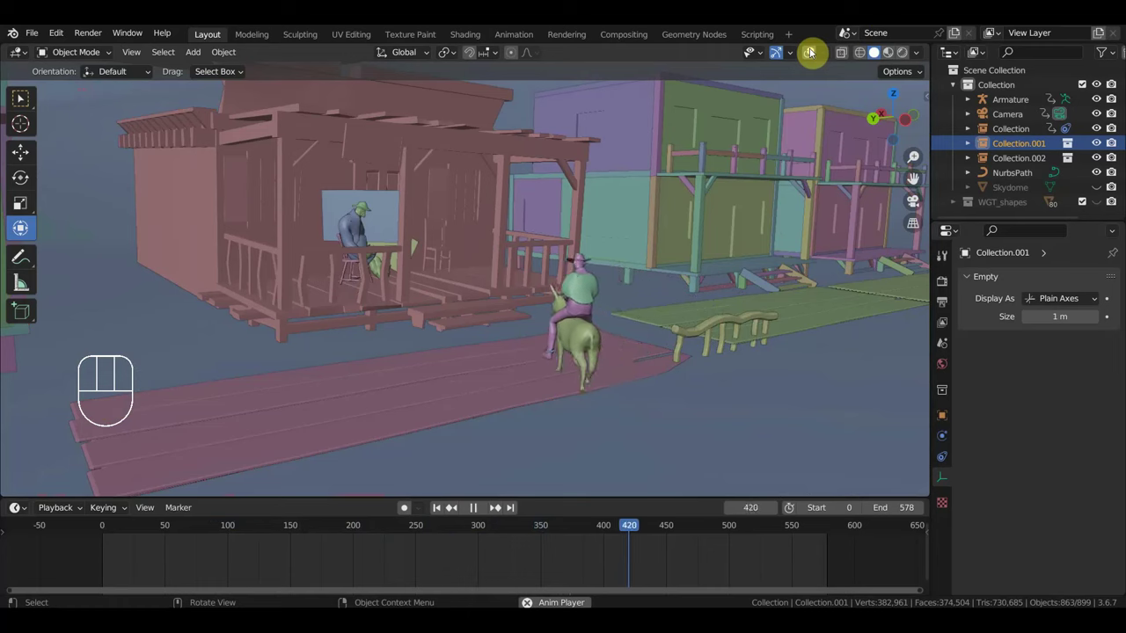
# Step: Check the rider at later frames up to about frame 505, then select the NurbsPath curve
pyautogui.moveTo(731, 247); pyautogui.dragTo(769, 248)
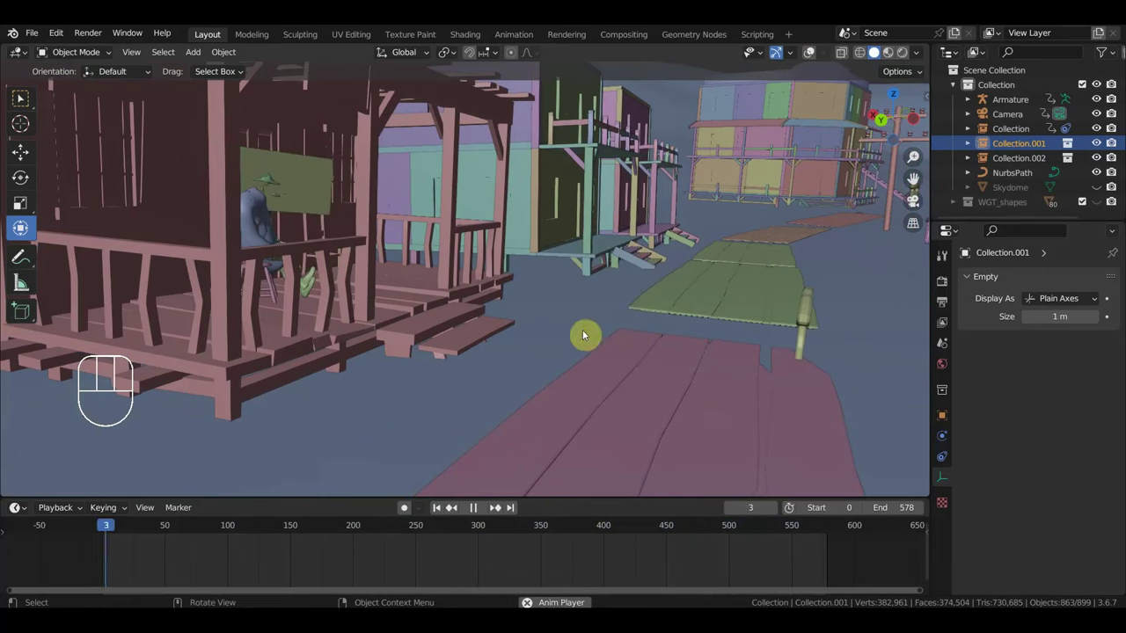
pyautogui.moveTo(625, 299); pyautogui.dragTo(544, 428)
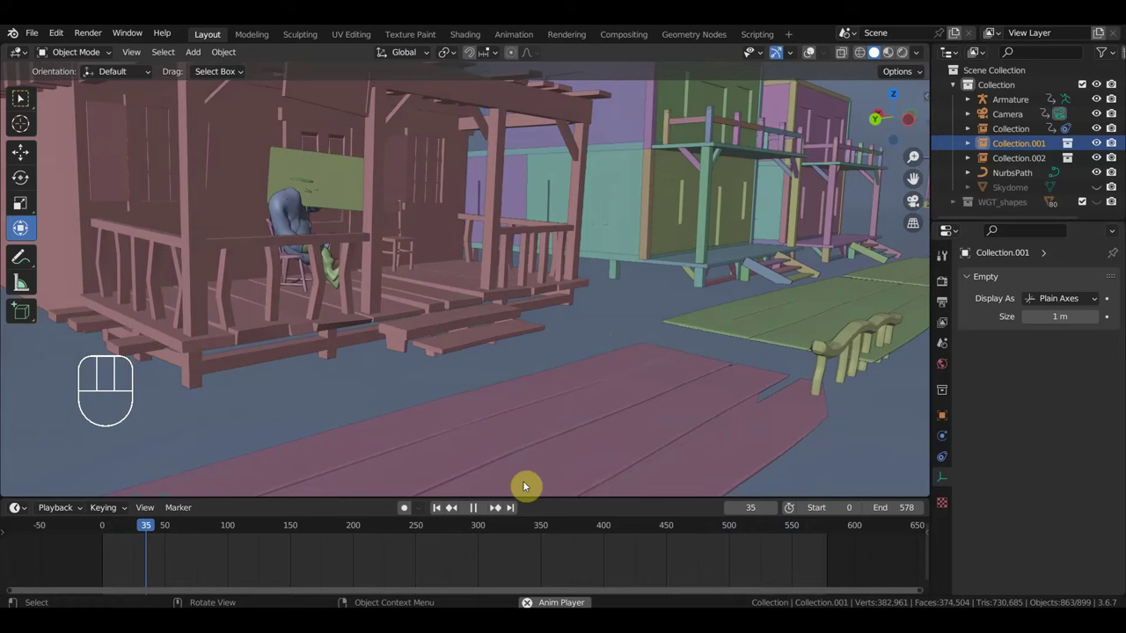
pyautogui.click(680, 531)
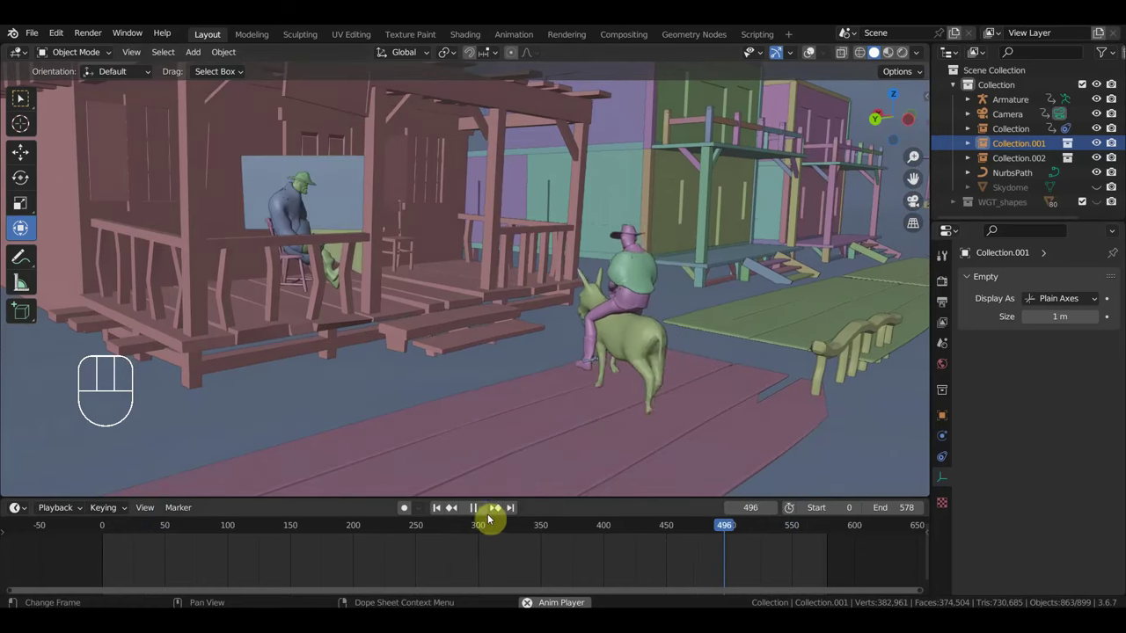
pyautogui.click(476, 513)
pyautogui.moveTo(584, 397); pyautogui.dragTo(644, 394)
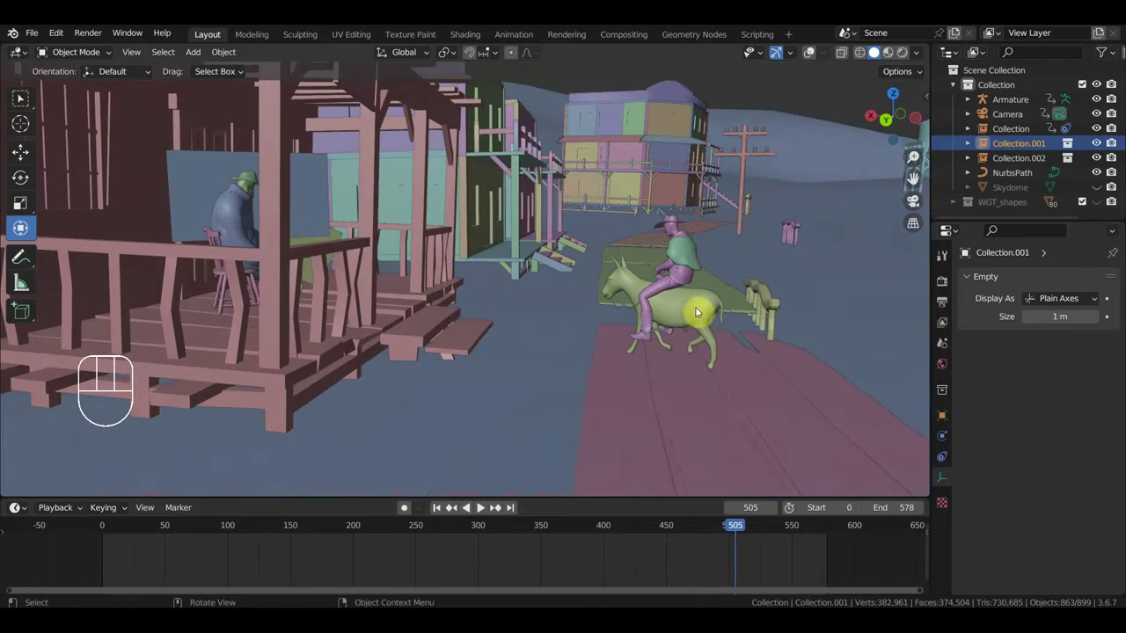
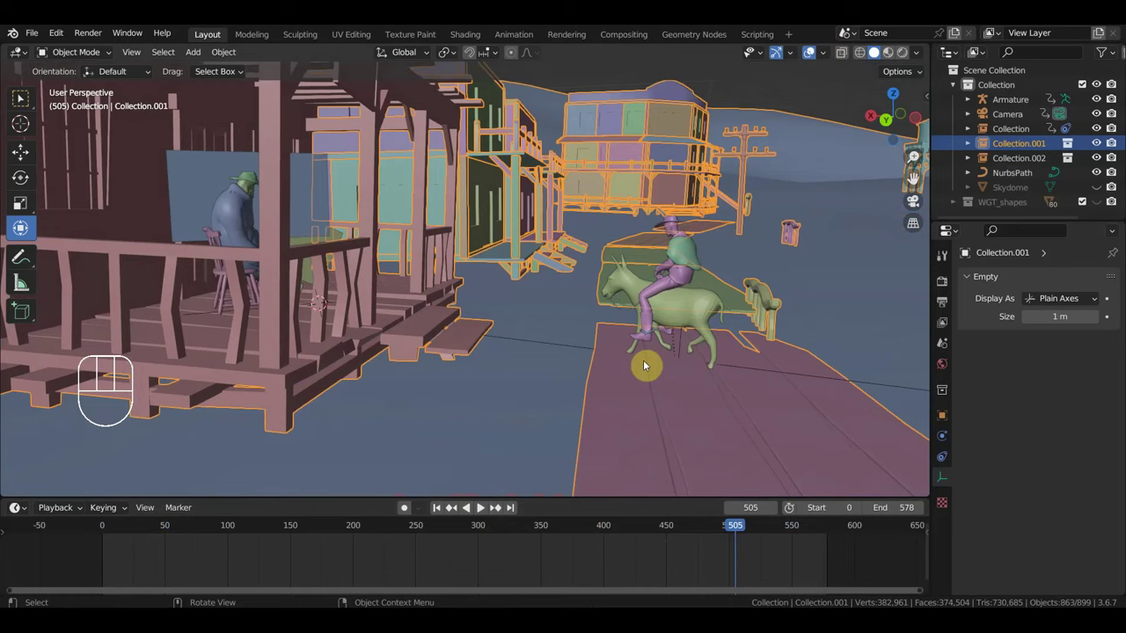
pyautogui.click(570, 348)
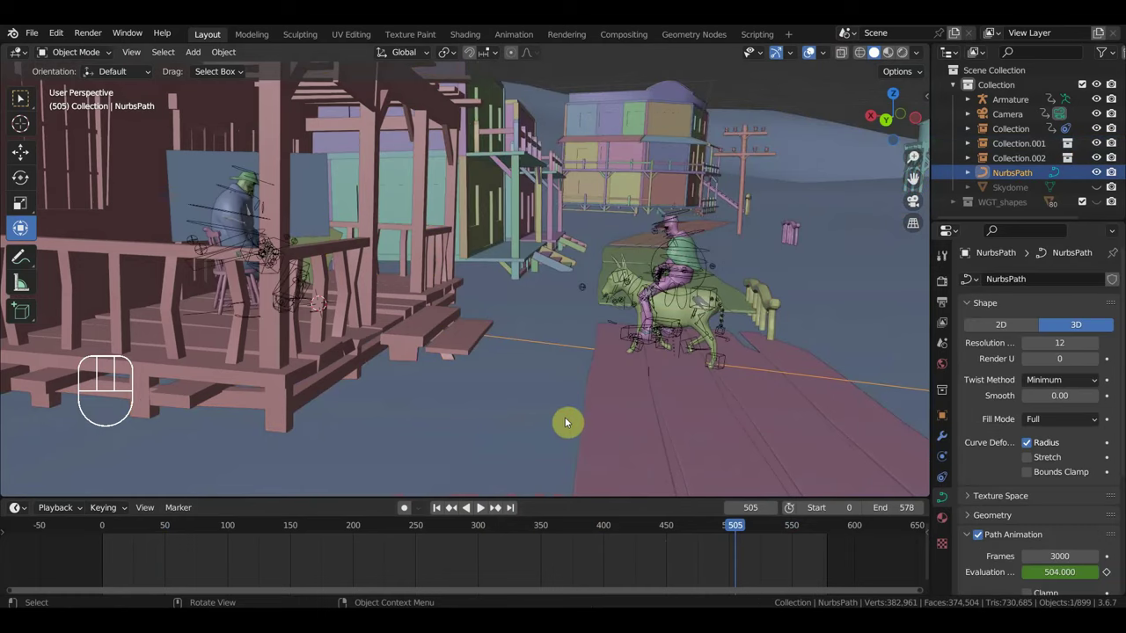
# Step: At frame 0 position the rider's path start near the telegraph pole and keyframe it, then key frame 578
pyautogui.click(104, 535)
pyautogui.moveTo(738, 379); pyautogui.dragTo(752, 379)
pyautogui.moveTo(749, 379); pyautogui.dragTo(651, 385)
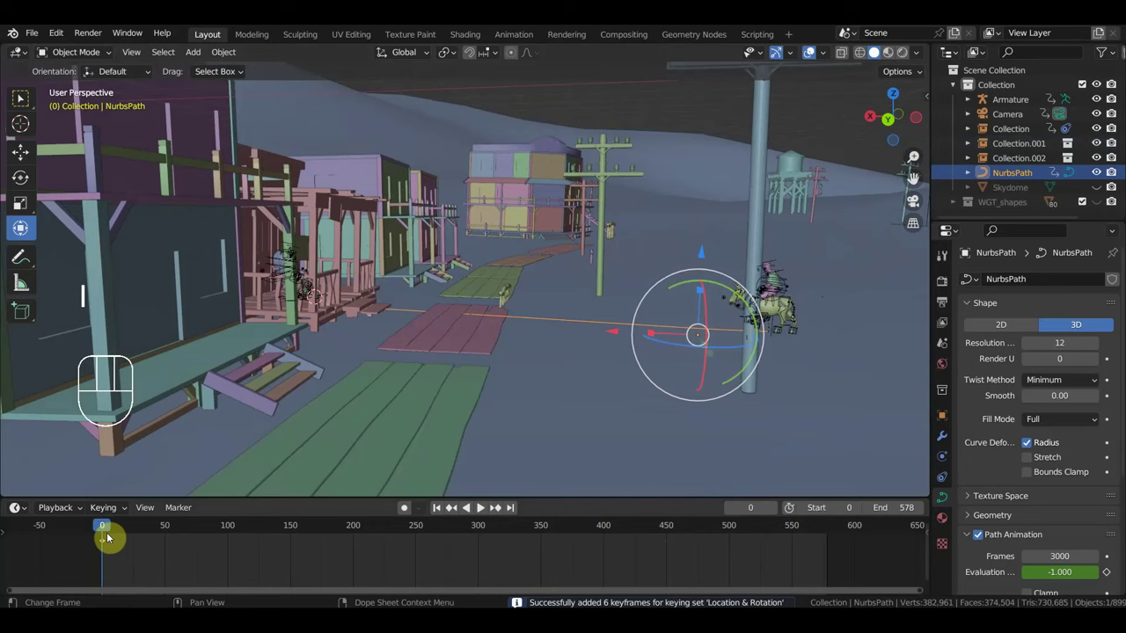
pyautogui.moveTo(138, 528); pyautogui.dragTo(833, 551)
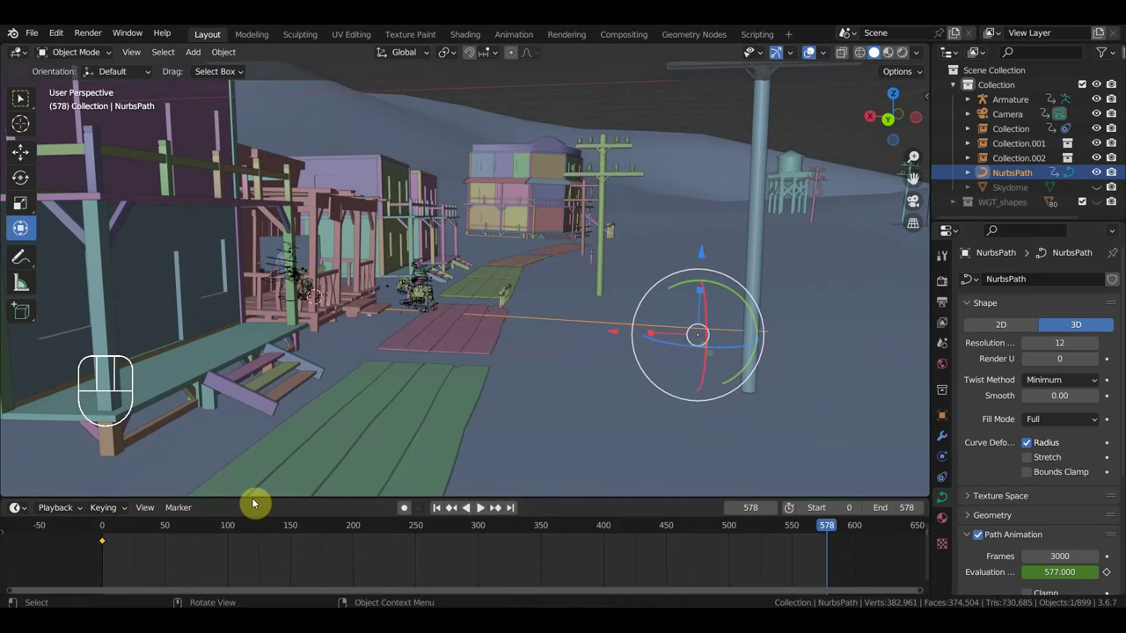
pyautogui.click(105, 531)
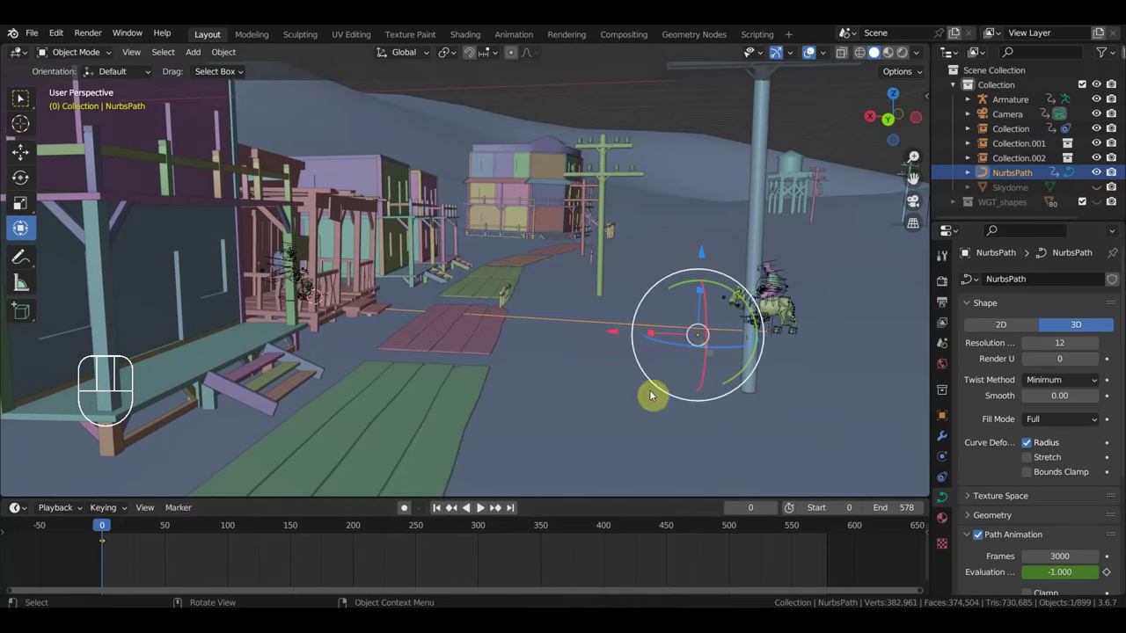
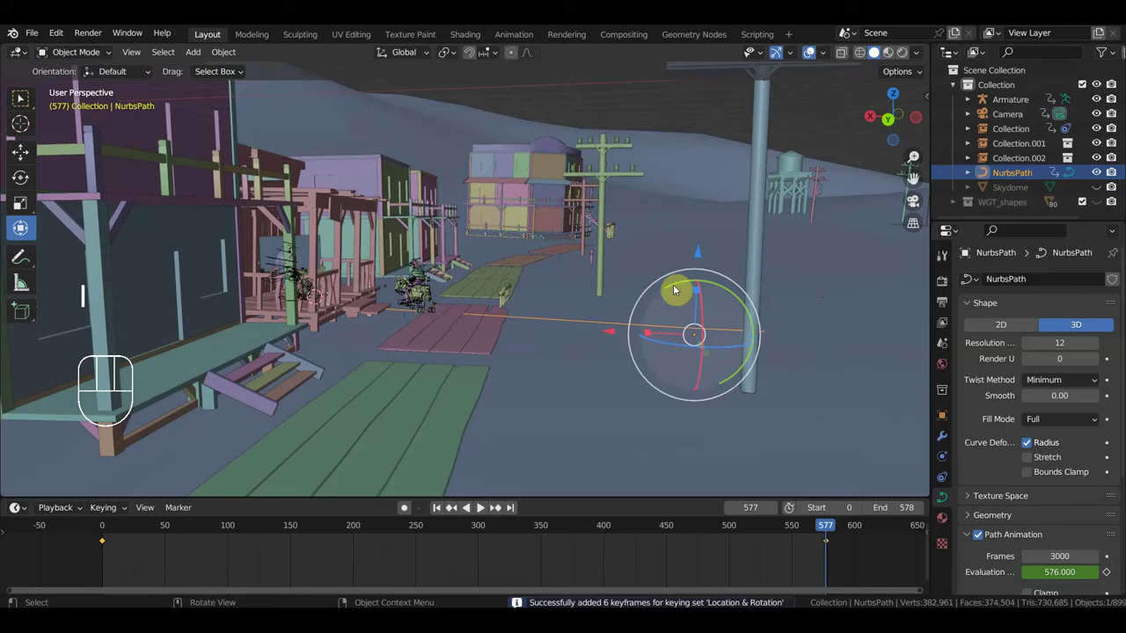
# Step: Scrub the ride, move the path's start further along the street and re-key frames 0 and 578
pyautogui.moveTo(817, 531); pyautogui.dragTo(567, 498)
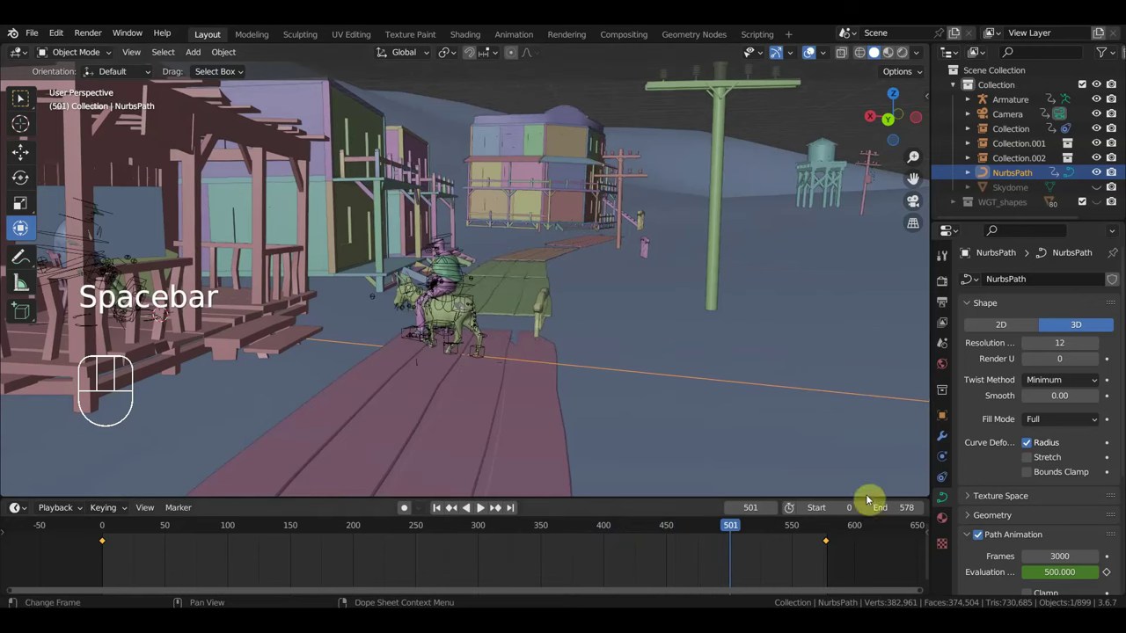
pyautogui.click(831, 532)
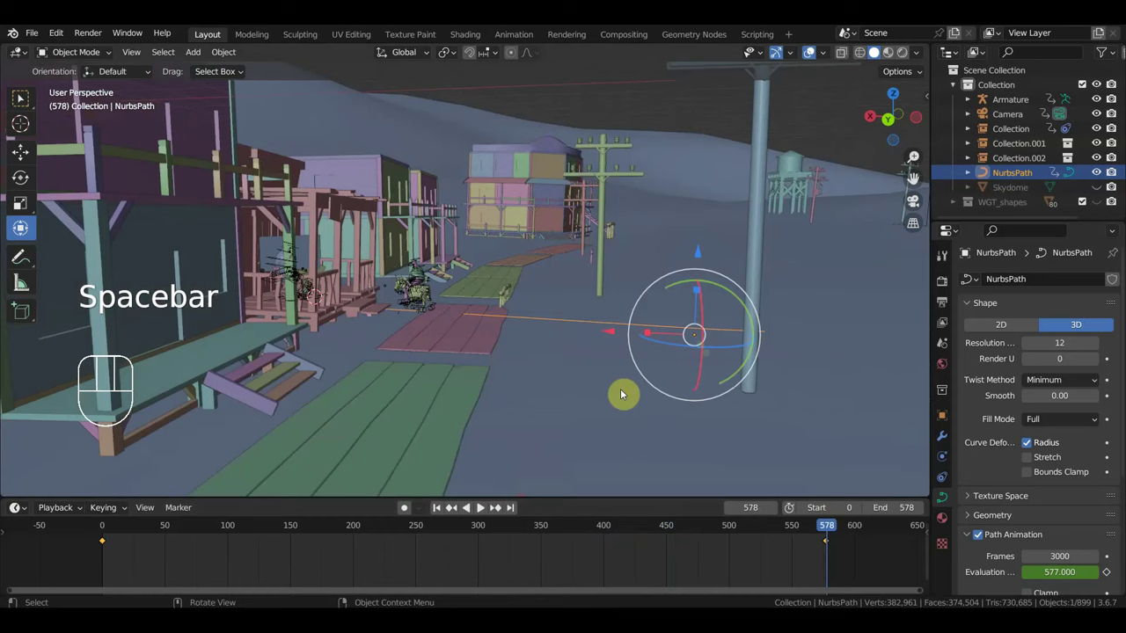
pyautogui.click(108, 527)
pyautogui.click(106, 527)
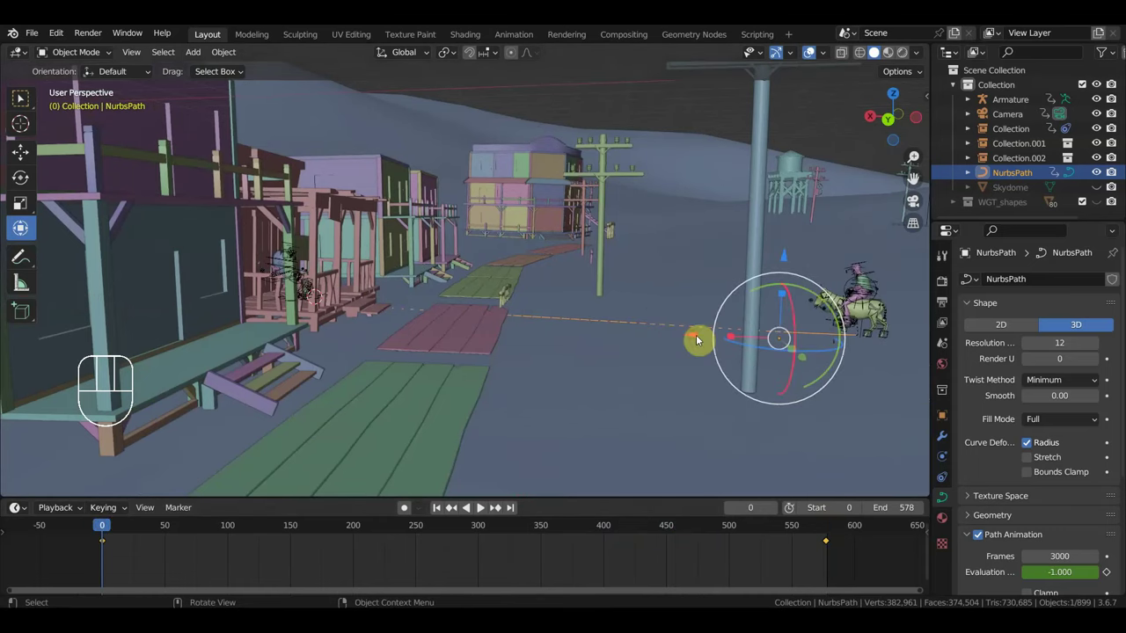
pyautogui.moveTo(701, 340); pyautogui.dragTo(768, 360)
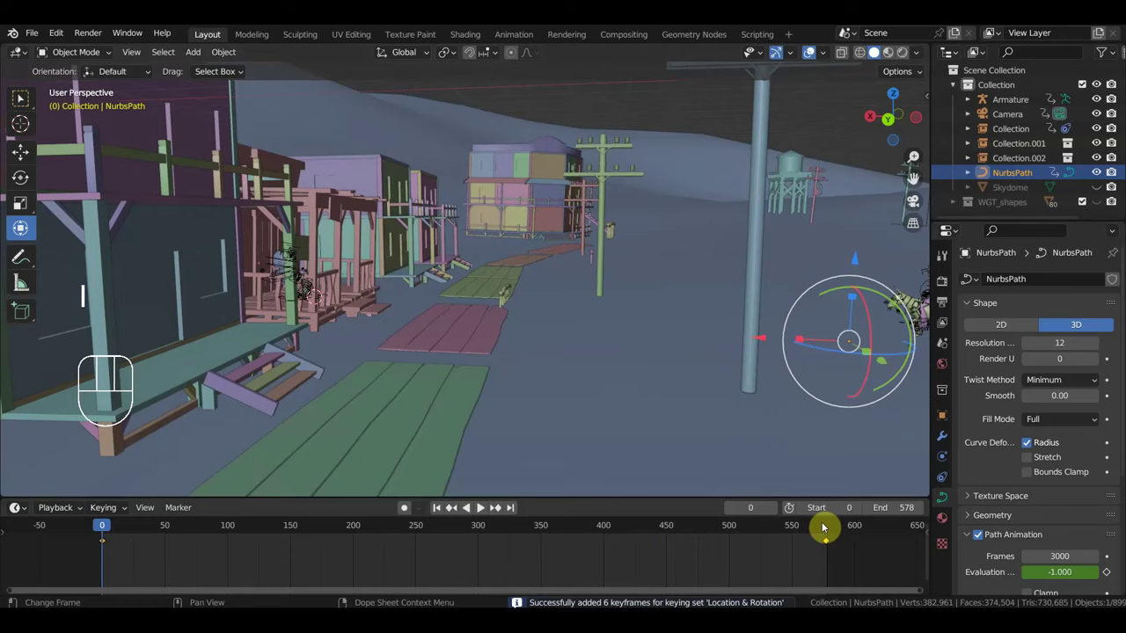
pyautogui.click(833, 529)
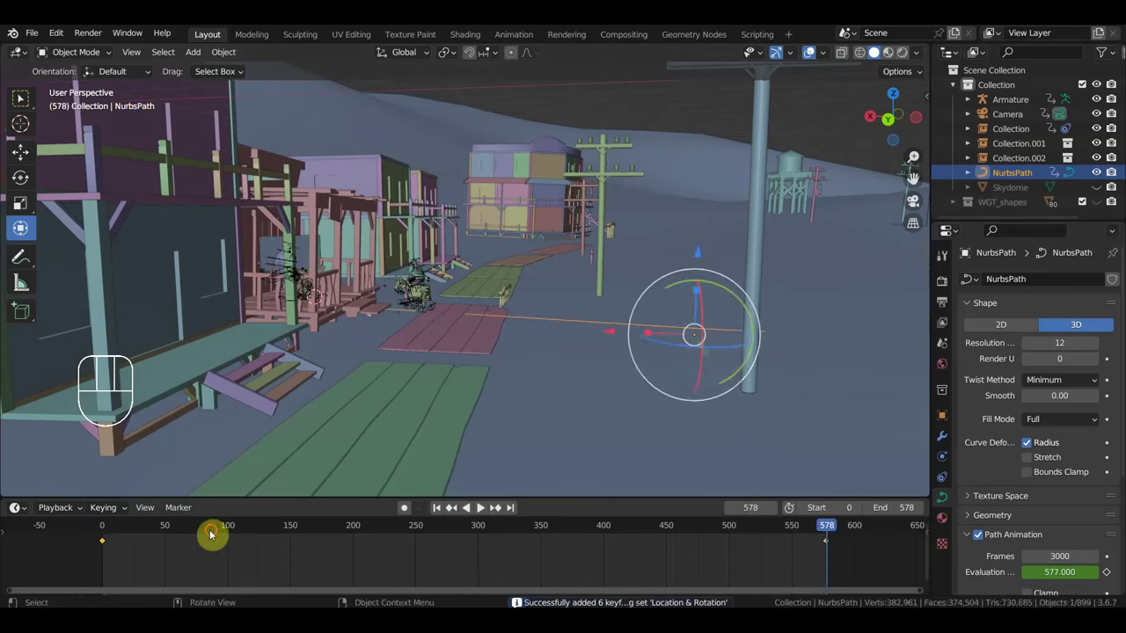
# Step: Follow the rider along the street and jump the timeline to frame 465
pyautogui.moveTo(372, 461); pyautogui.dragTo(284, 530)
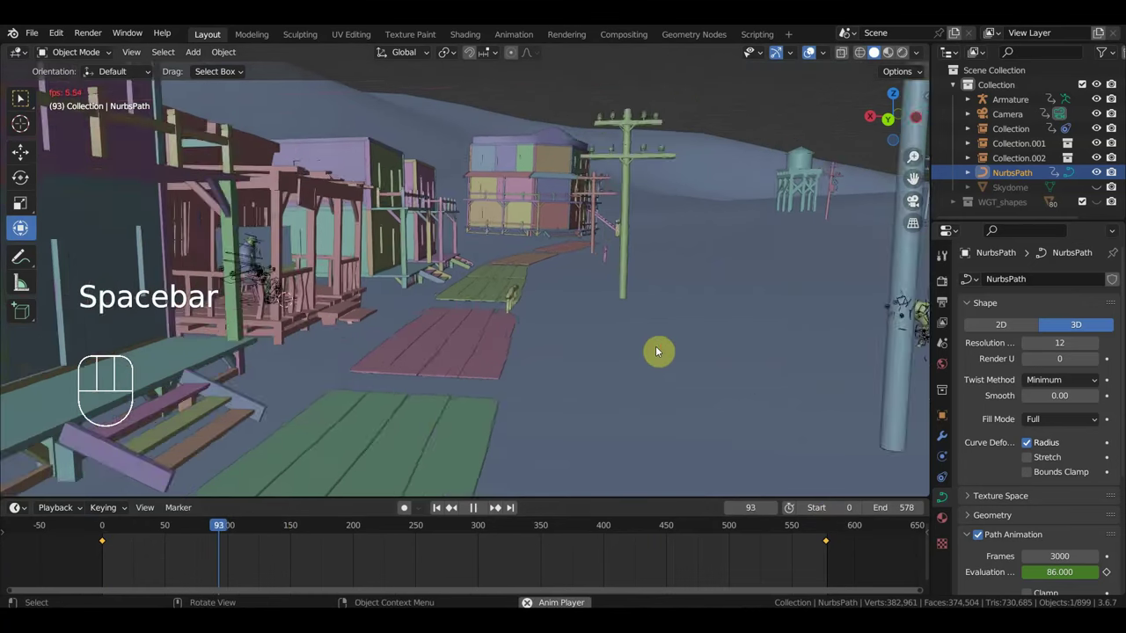
pyautogui.moveTo(634, 342); pyautogui.dragTo(590, 334)
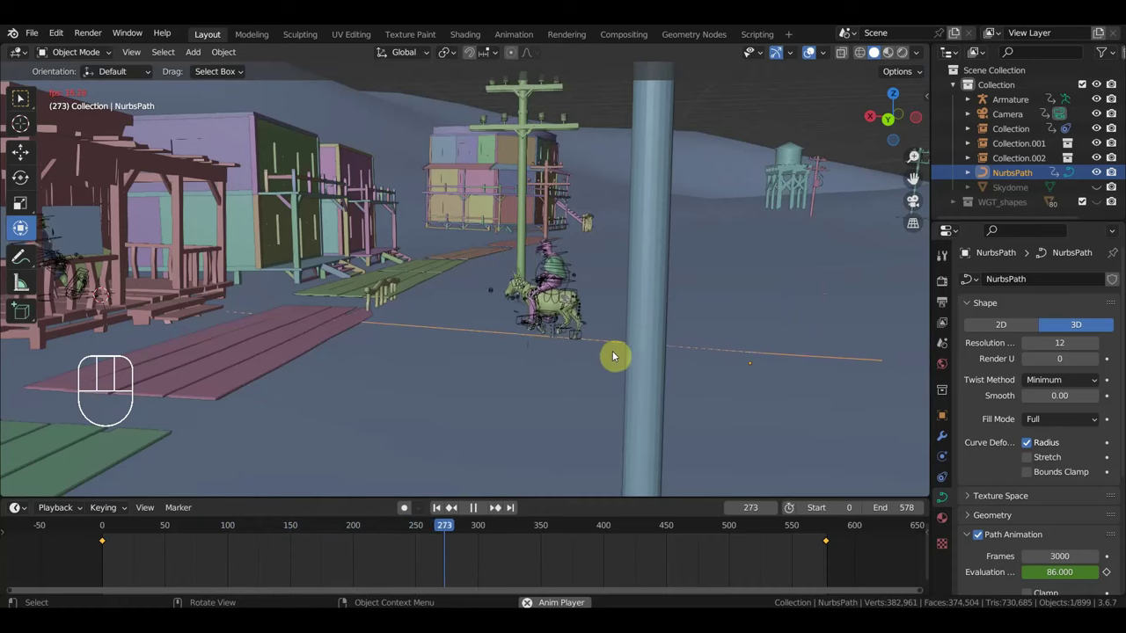
pyautogui.moveTo(643, 349); pyautogui.dragTo(578, 353)
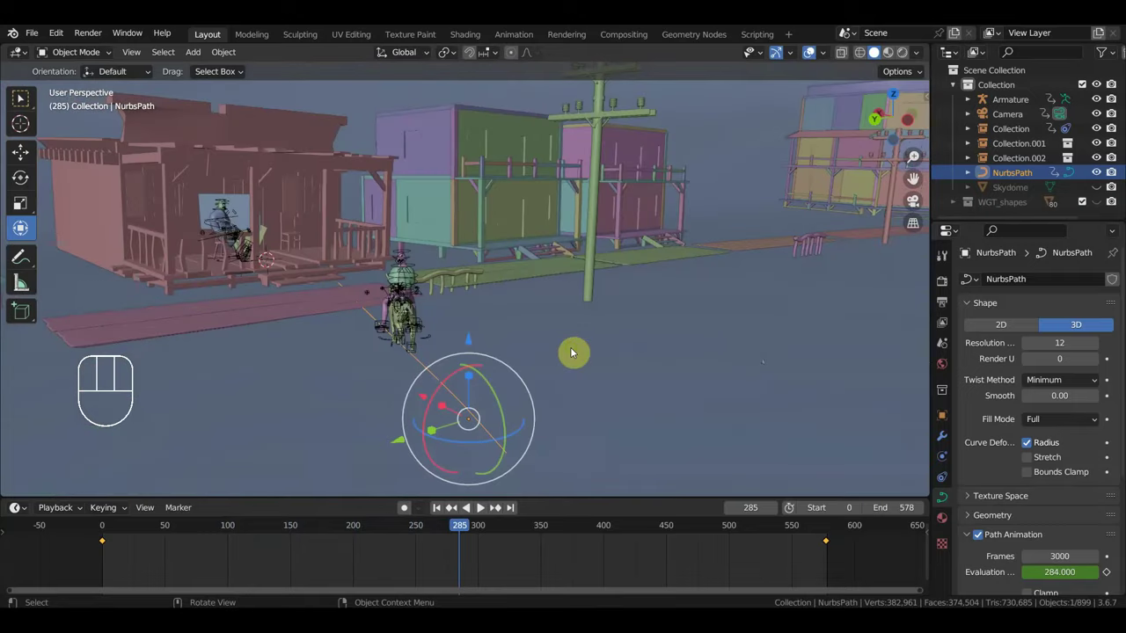
pyautogui.middleClick(608, 340)
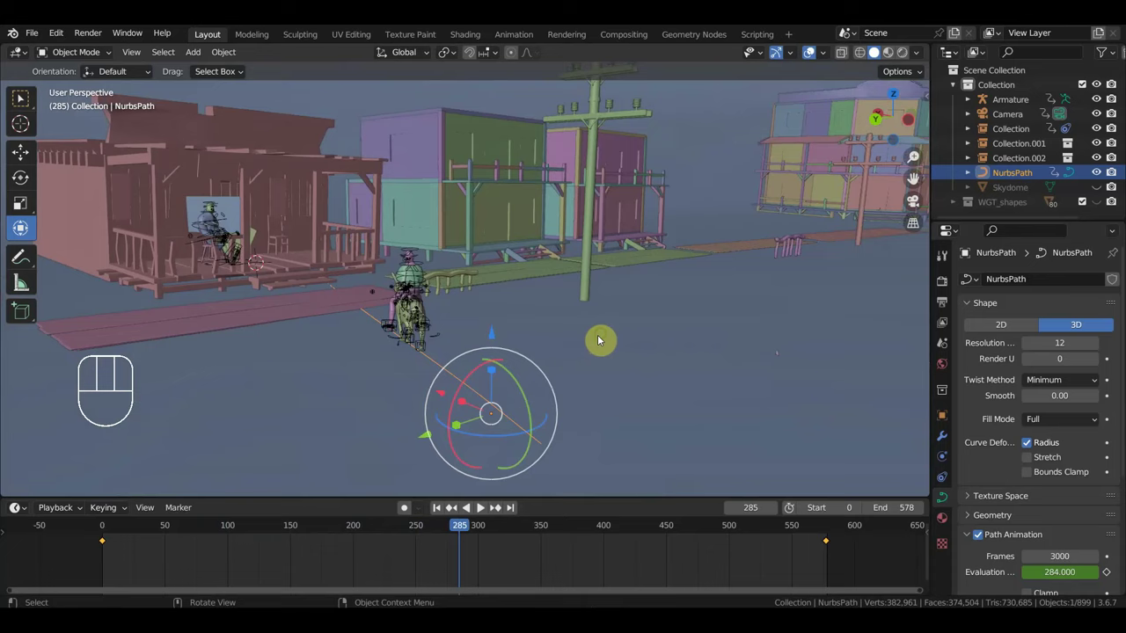
pyautogui.moveTo(564, 349); pyautogui.dragTo(632, 355)
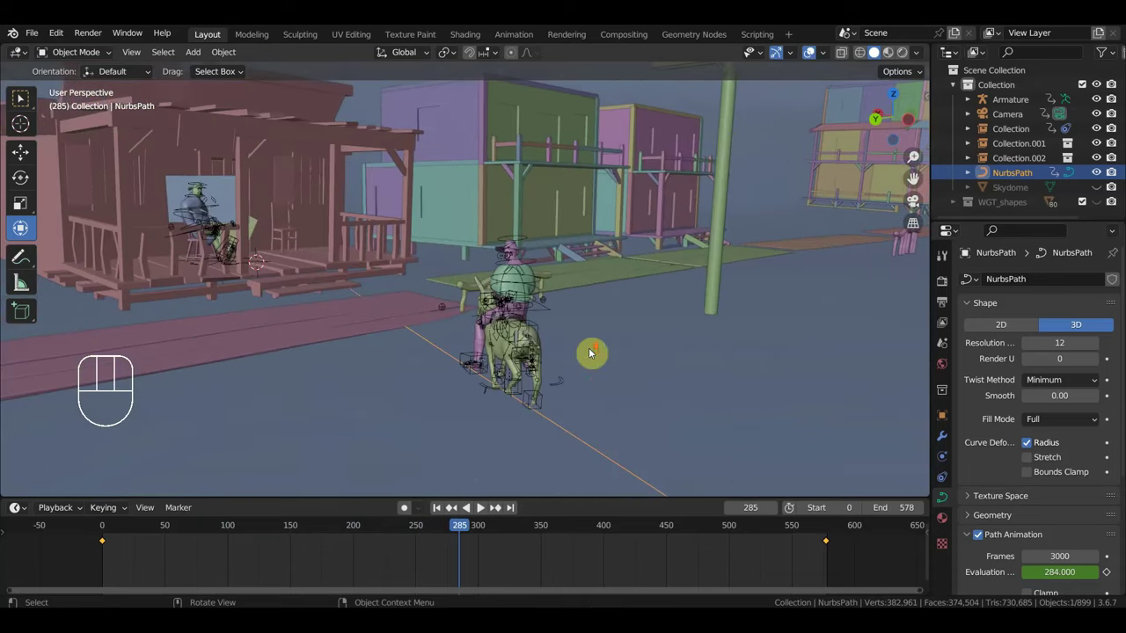
pyautogui.click(689, 528)
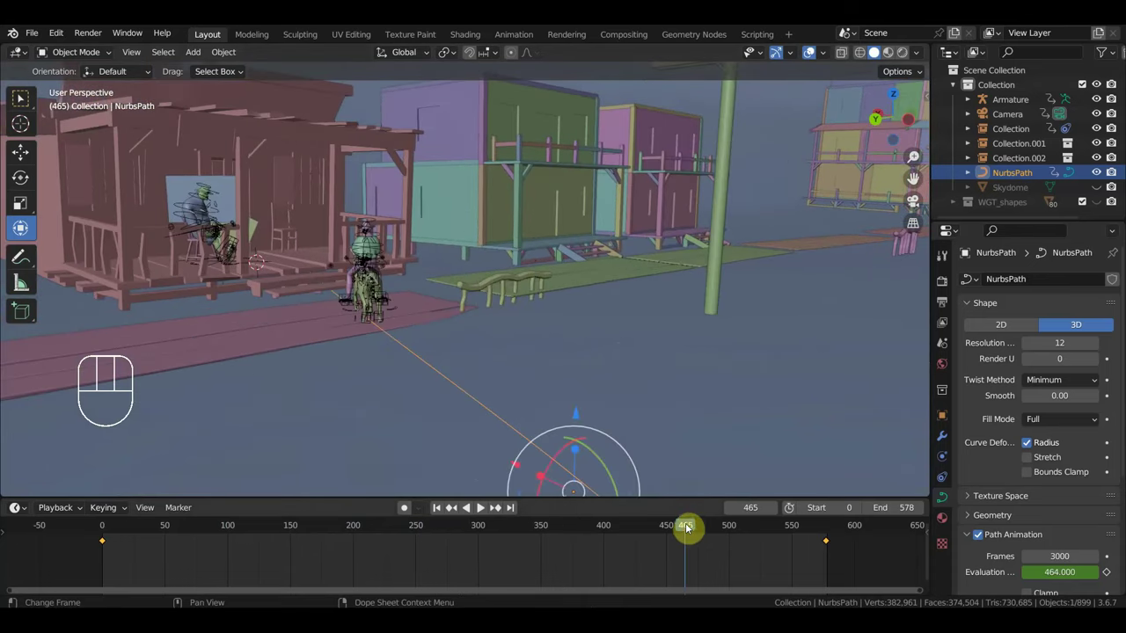
# Step: Level the view on the porch and sheriff and open the Viewport Shading options
pyautogui.moveTo(640, 415); pyautogui.dragTo(735, 413)
pyautogui.moveTo(383, 372); pyautogui.dragTo(194, 386)
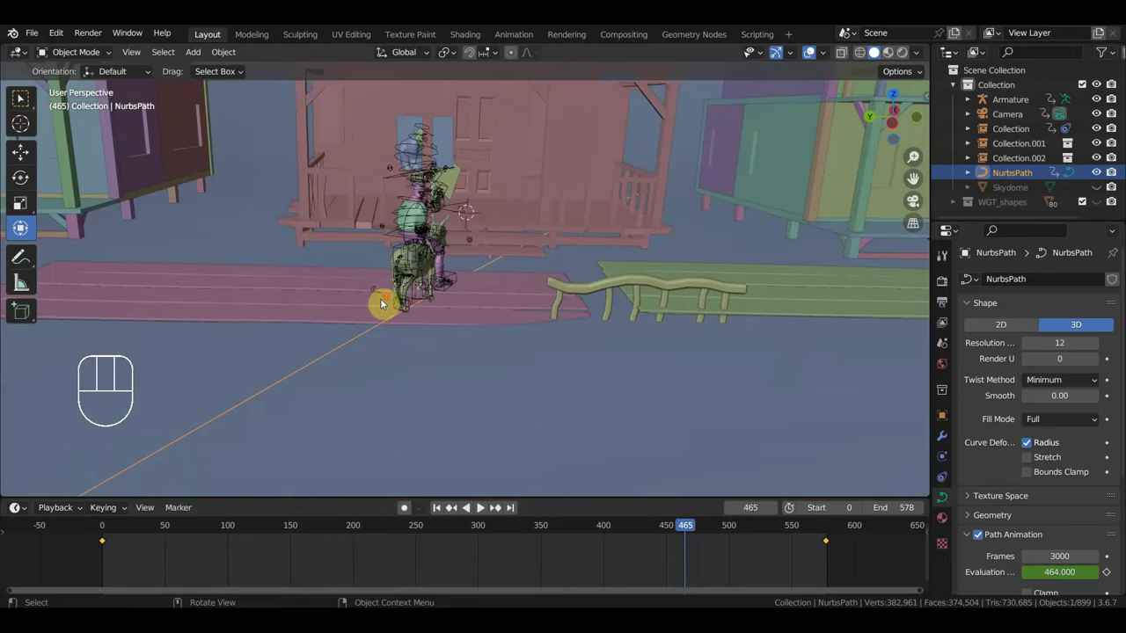
pyautogui.moveTo(408, 304); pyautogui.dragTo(466, 303)
pyautogui.click(822, 54)
pyautogui.click(815, 56)
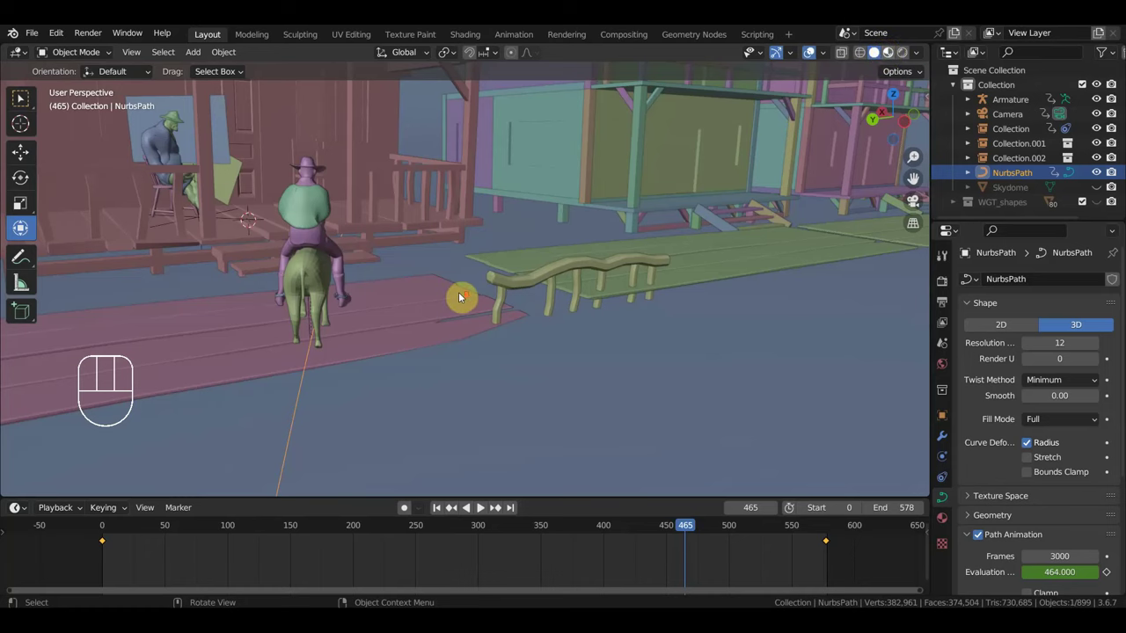
# Step: Switch to material preview shading and bring the donkey rider into view
pyautogui.click(465, 298)
pyautogui.moveTo(466, 317); pyautogui.dragTo(831, 371)
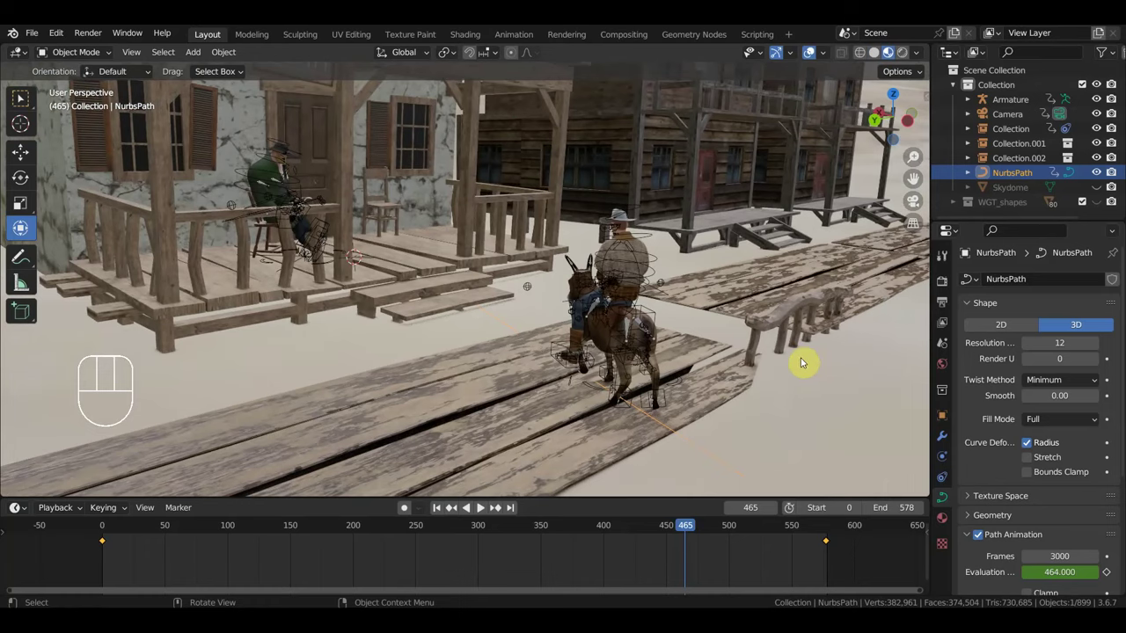
pyautogui.moveTo(824, 375); pyautogui.dragTo(823, 373)
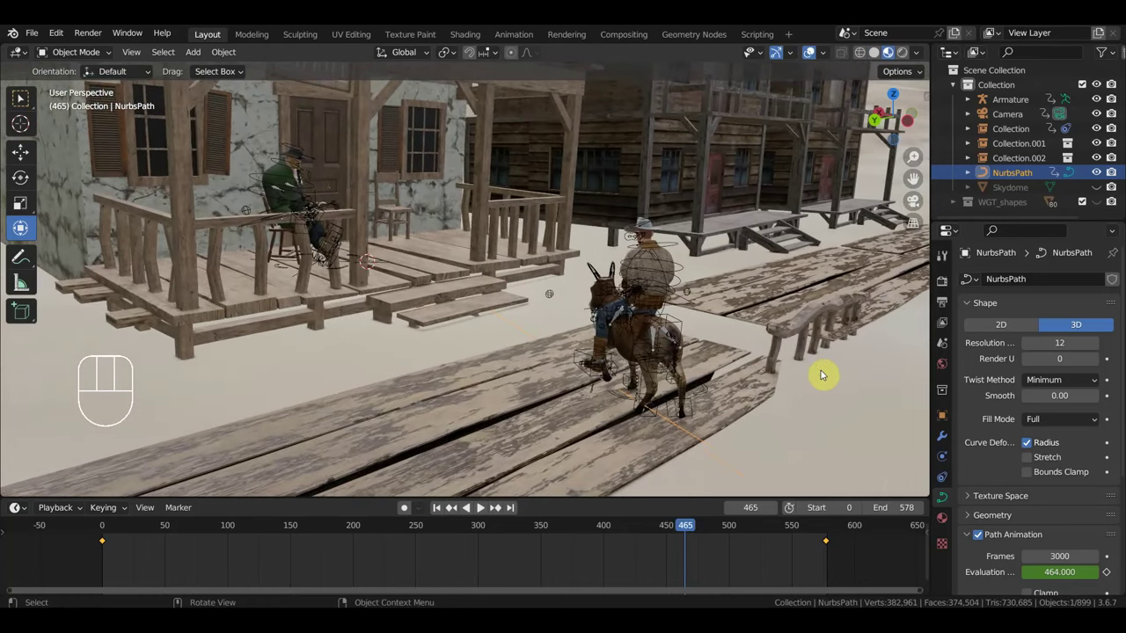
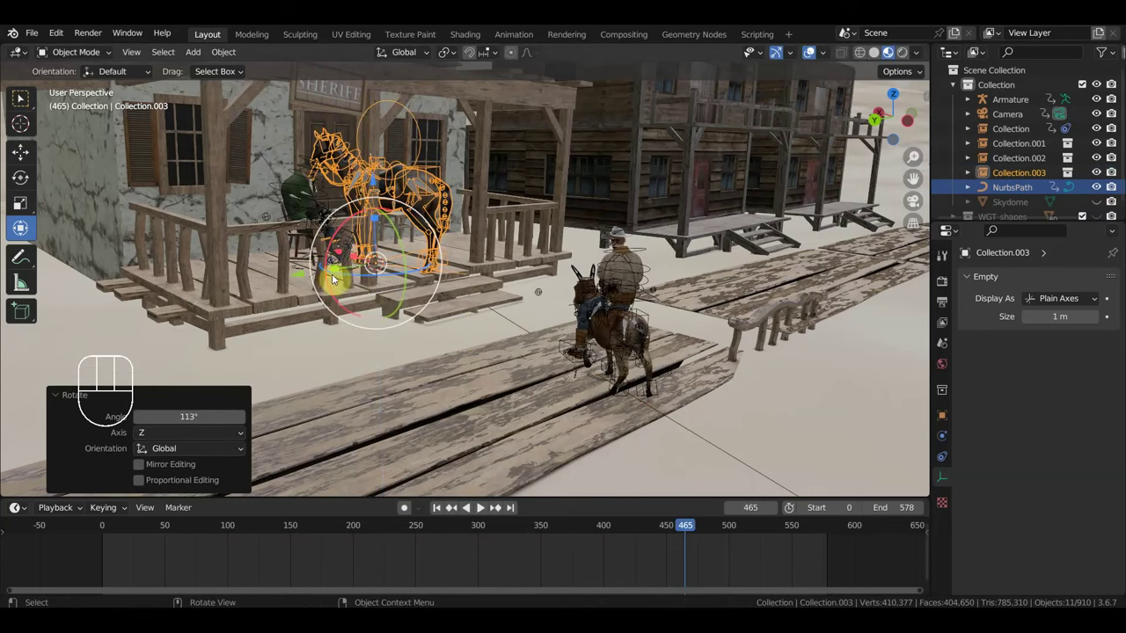
# Step: Move the Collection.003 horse out onto the street near the telegraph pole, constrained to one axis
pyautogui.moveTo(383, 277); pyautogui.dragTo(394, 291)
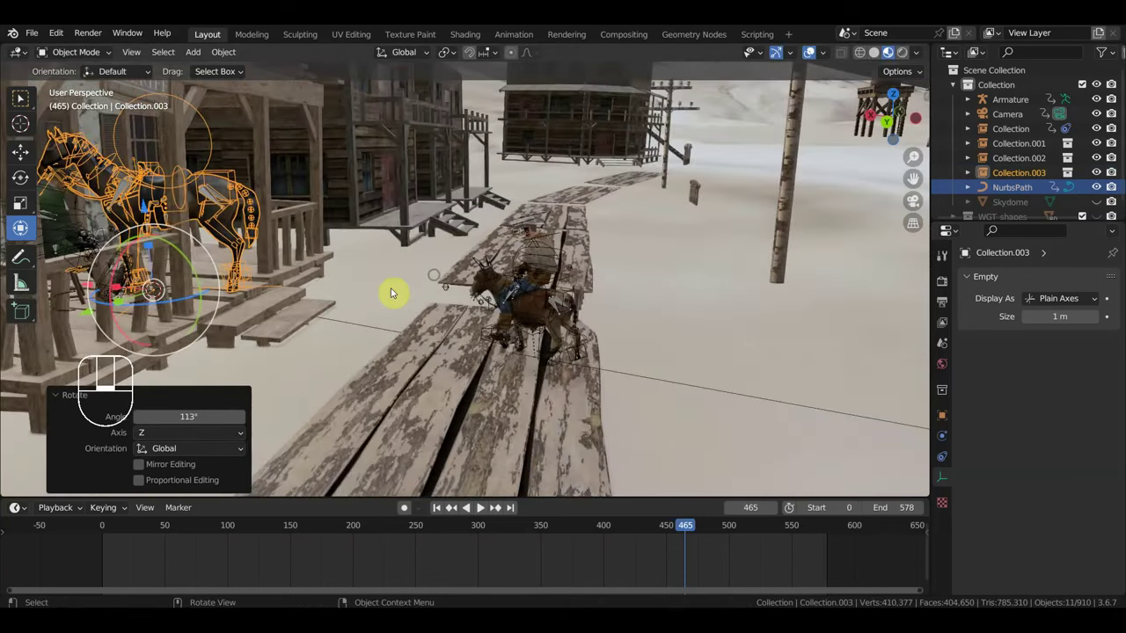
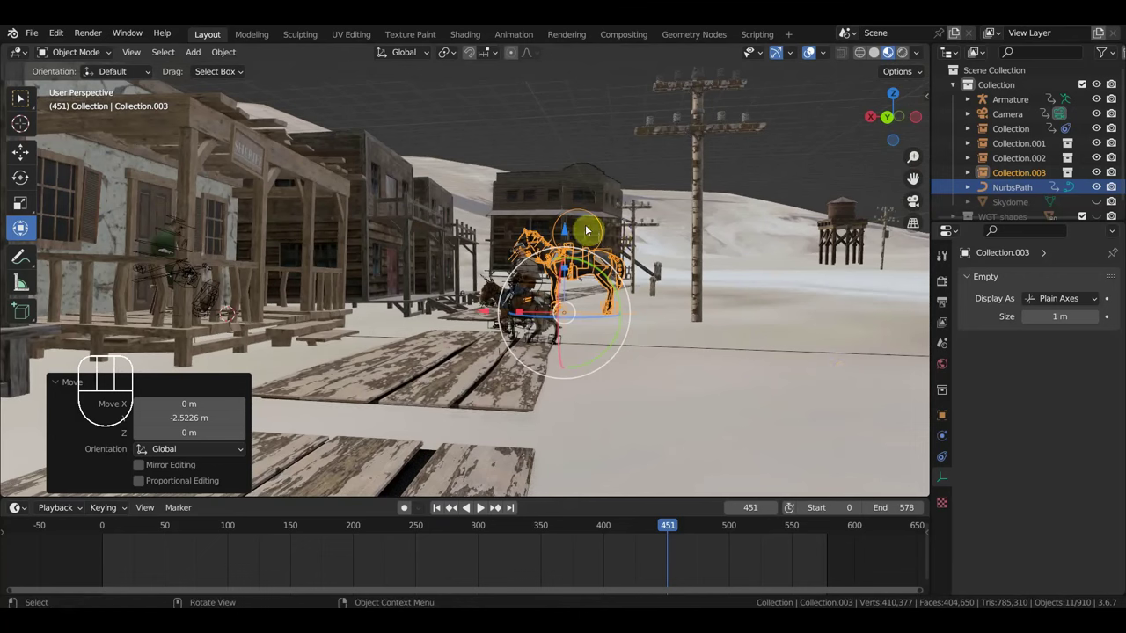
pyautogui.moveTo(574, 235); pyautogui.dragTo(671, 300)
pyautogui.middleClick(646, 351)
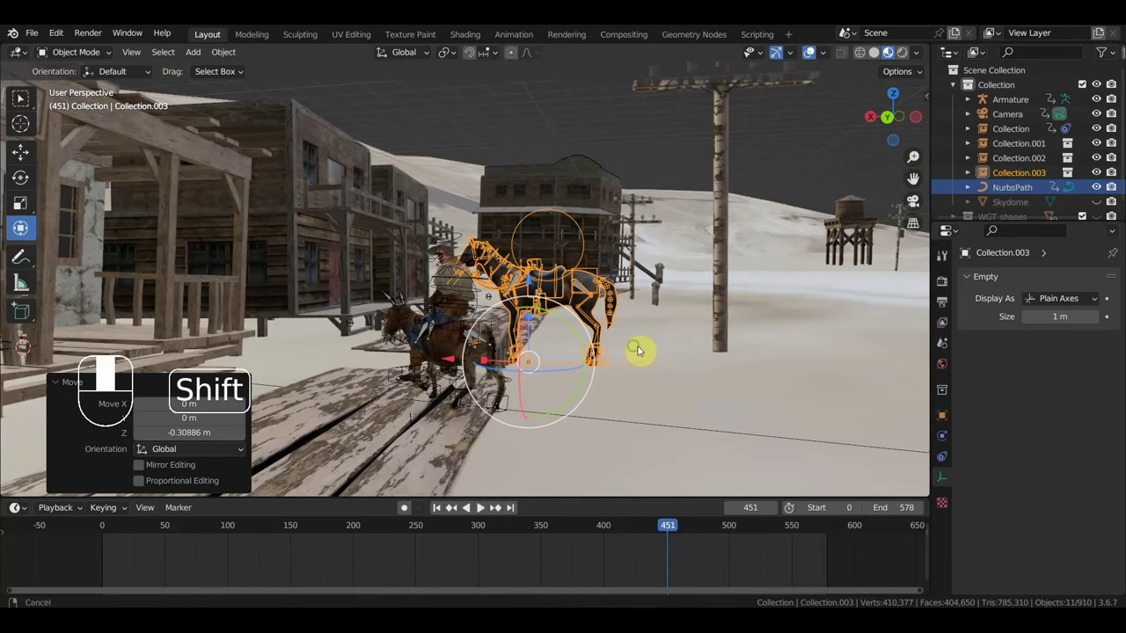
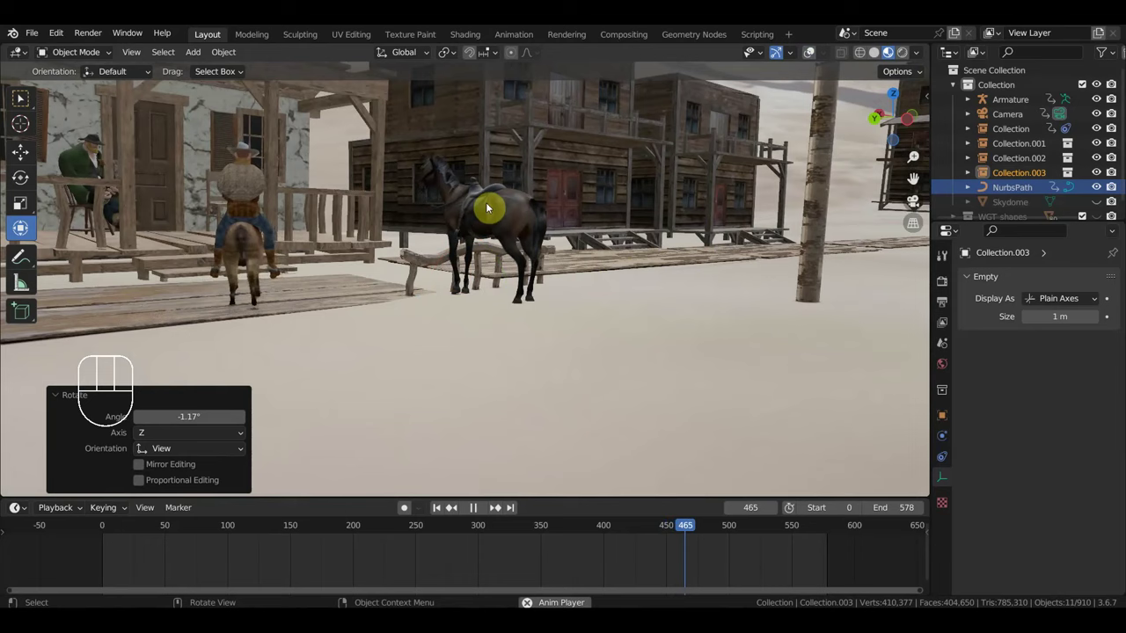
pyautogui.click(396, 438)
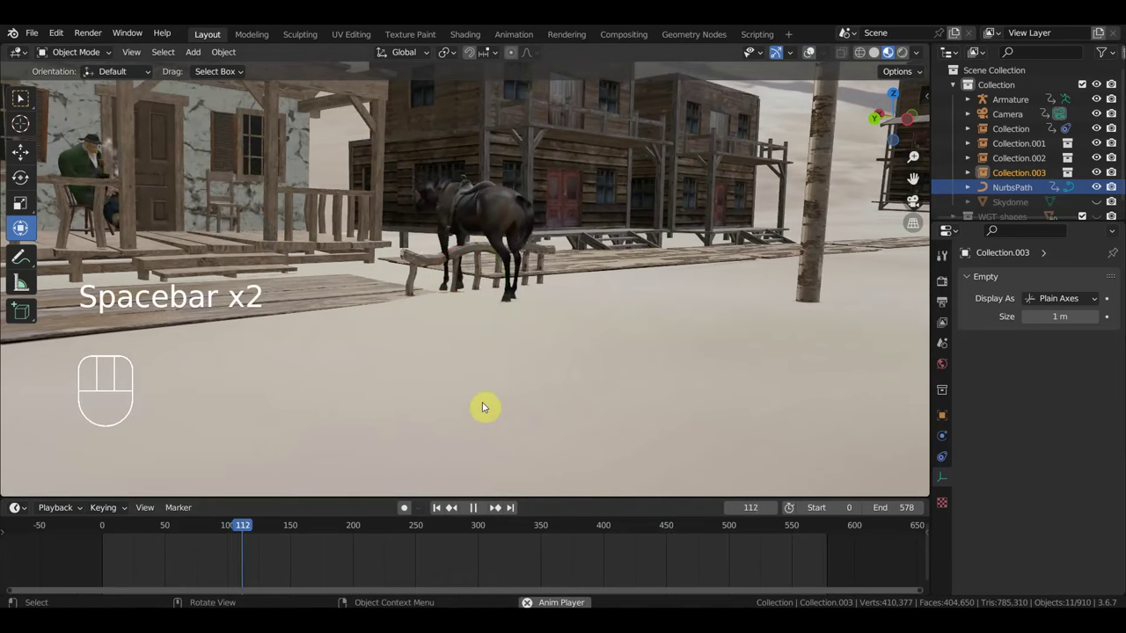
pyautogui.moveTo(609, 376); pyautogui.dragTo(623, 378)
pyautogui.moveTo(690, 383); pyautogui.dragTo(703, 358)
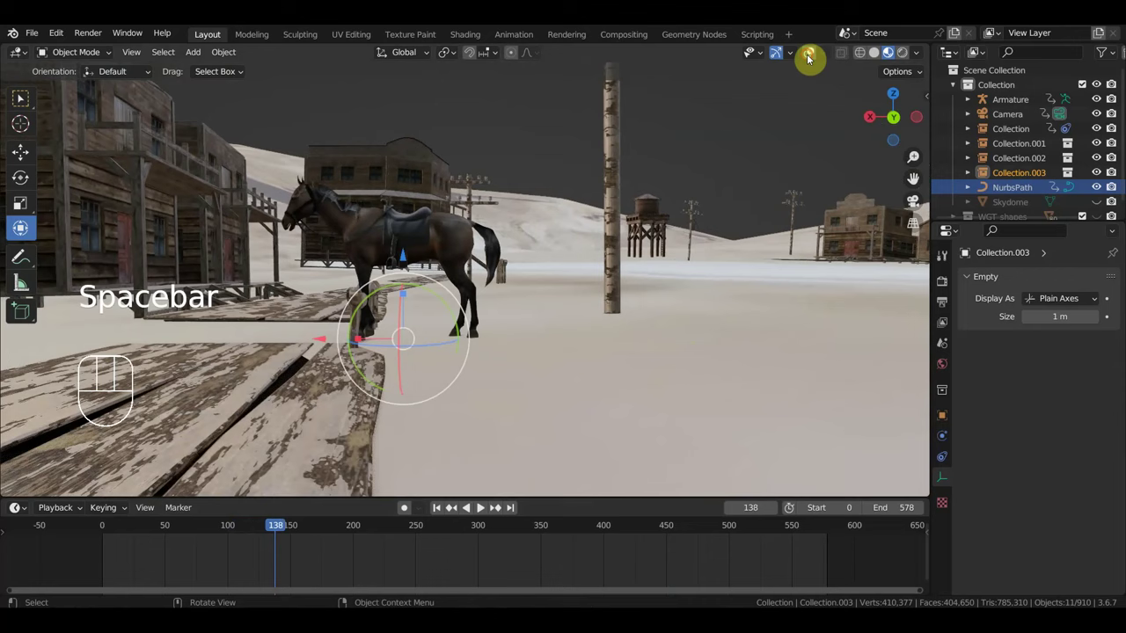
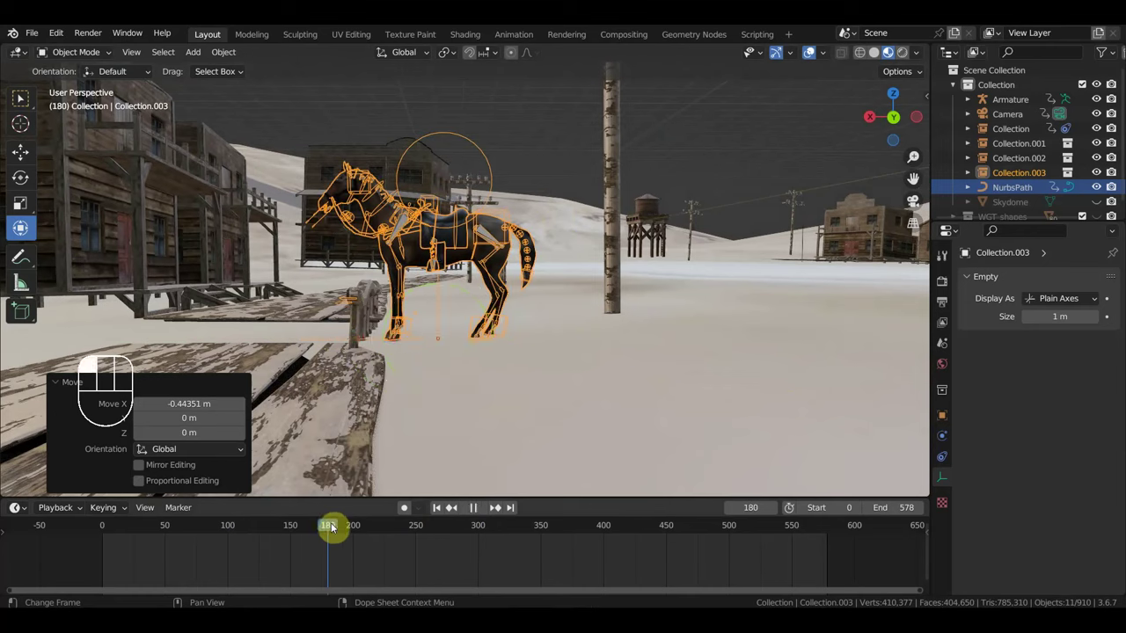
pyautogui.moveTo(277, 523); pyautogui.dragTo(463, 535)
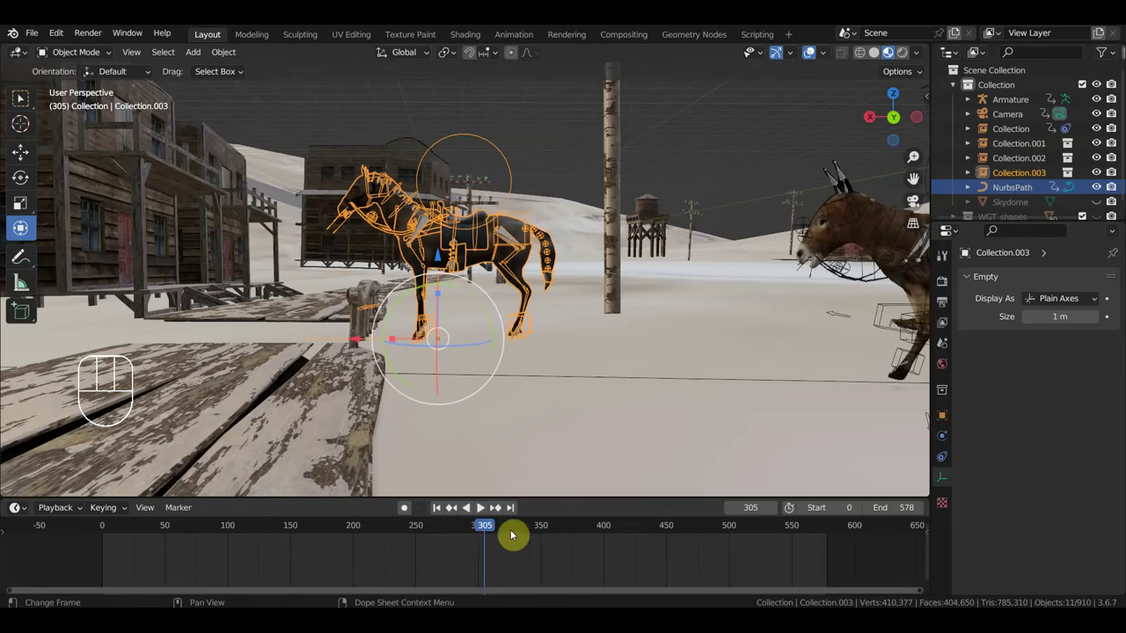
pyautogui.moveTo(387, 529); pyautogui.dragTo(361, 536)
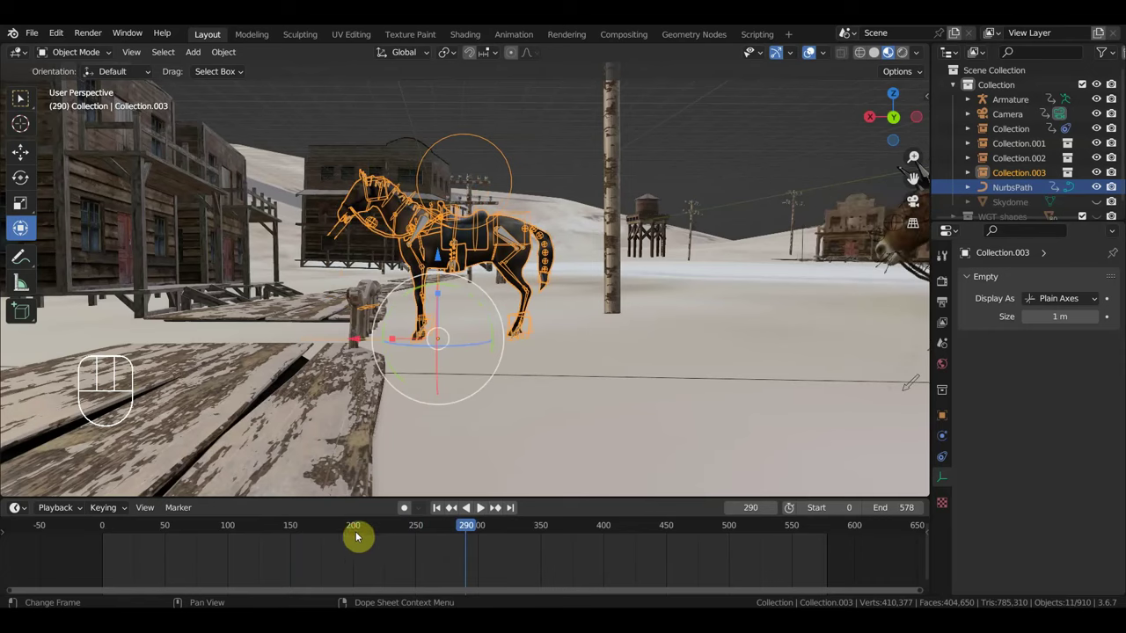
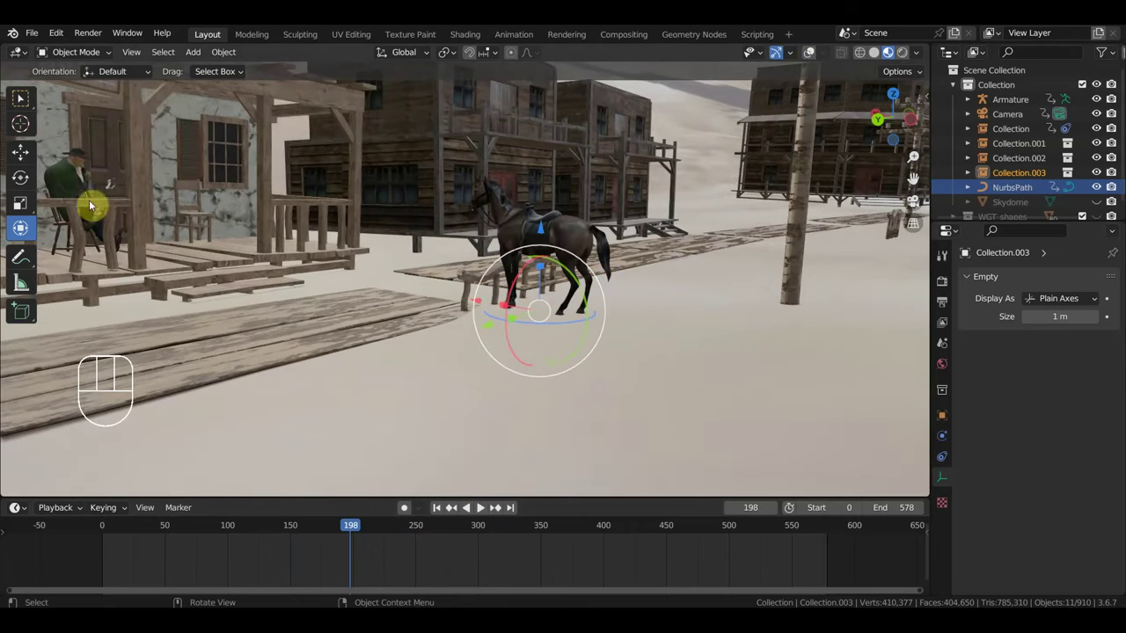
pyautogui.moveTo(557, 232); pyautogui.dragTo(656, 232)
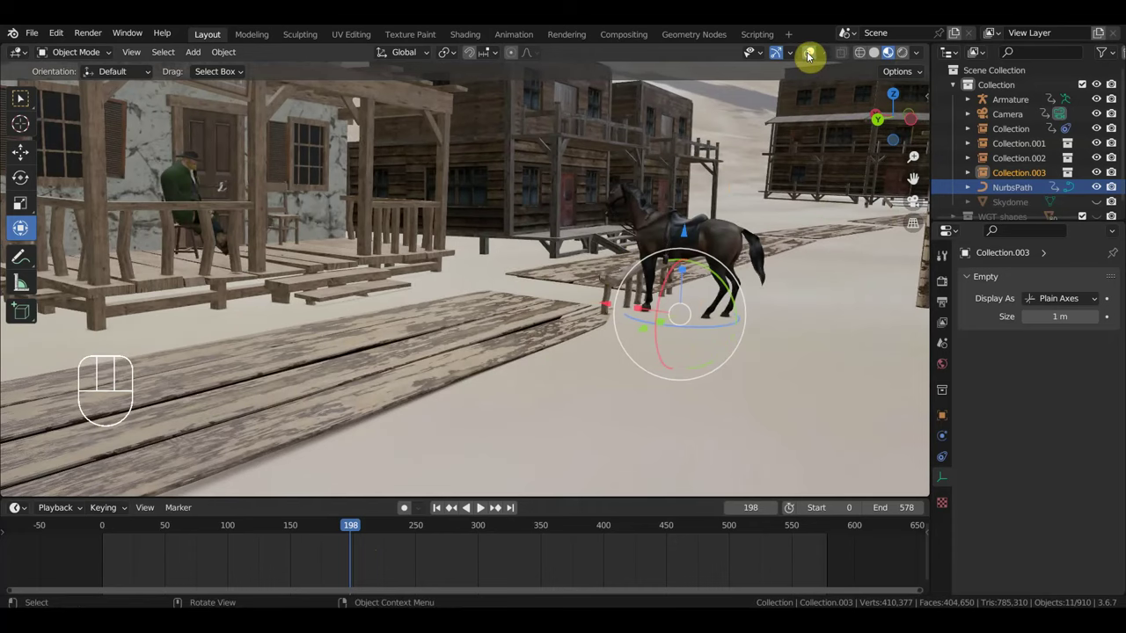
pyautogui.click(810, 55)
# Step: Select the seated Collection.002 sheriff and scale it down to about 0.98
pyautogui.click(167, 181)
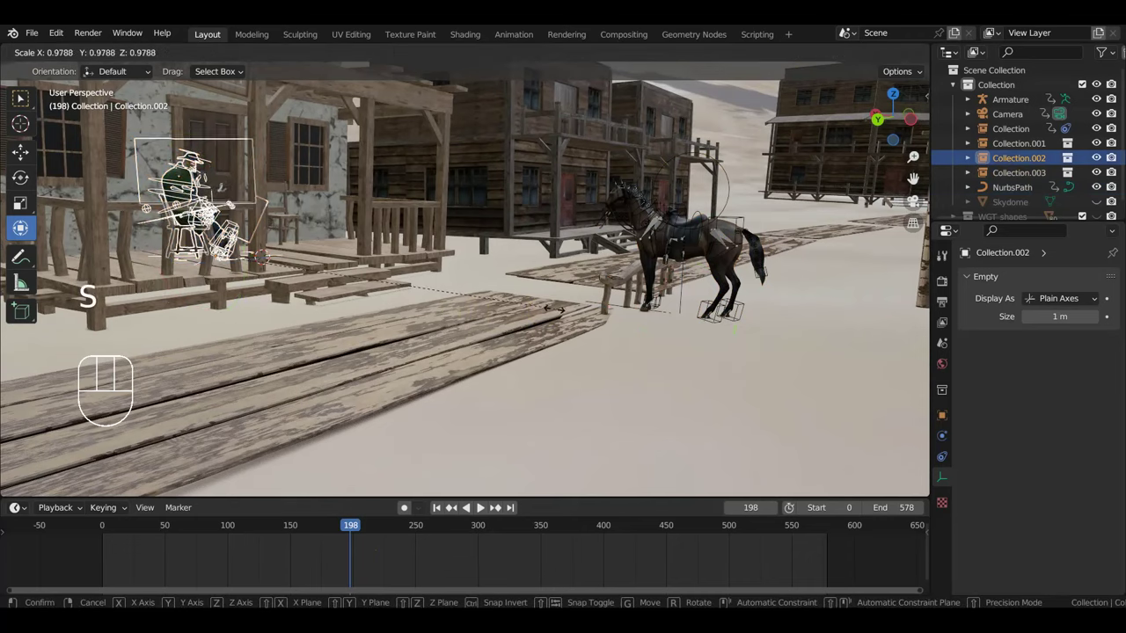
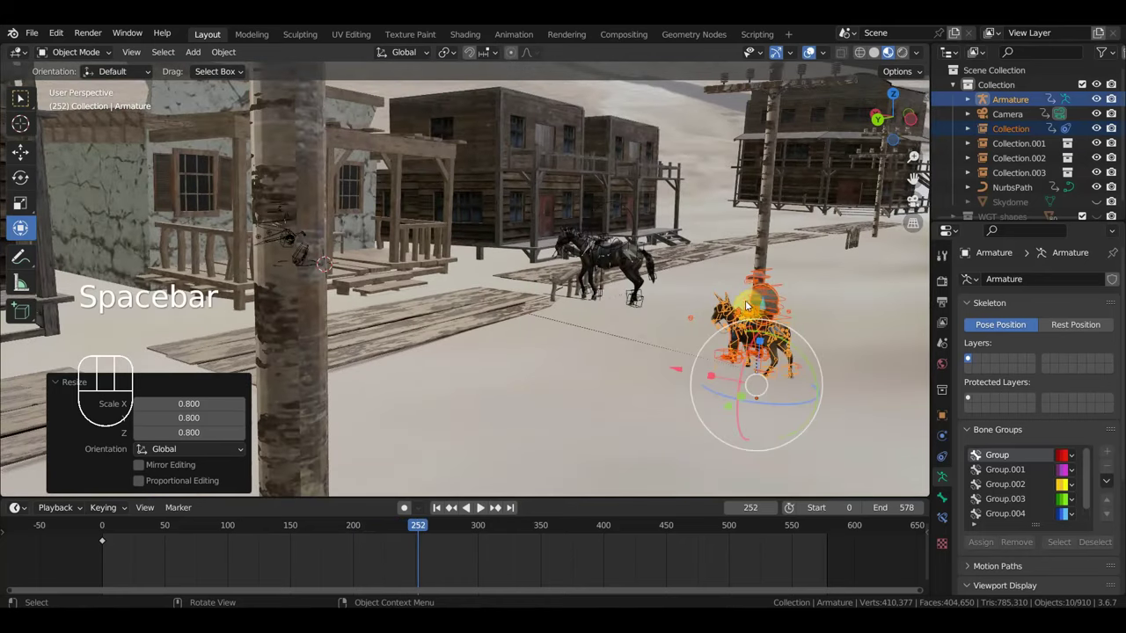
pyautogui.moveTo(697, 315); pyautogui.dragTo(686, 309)
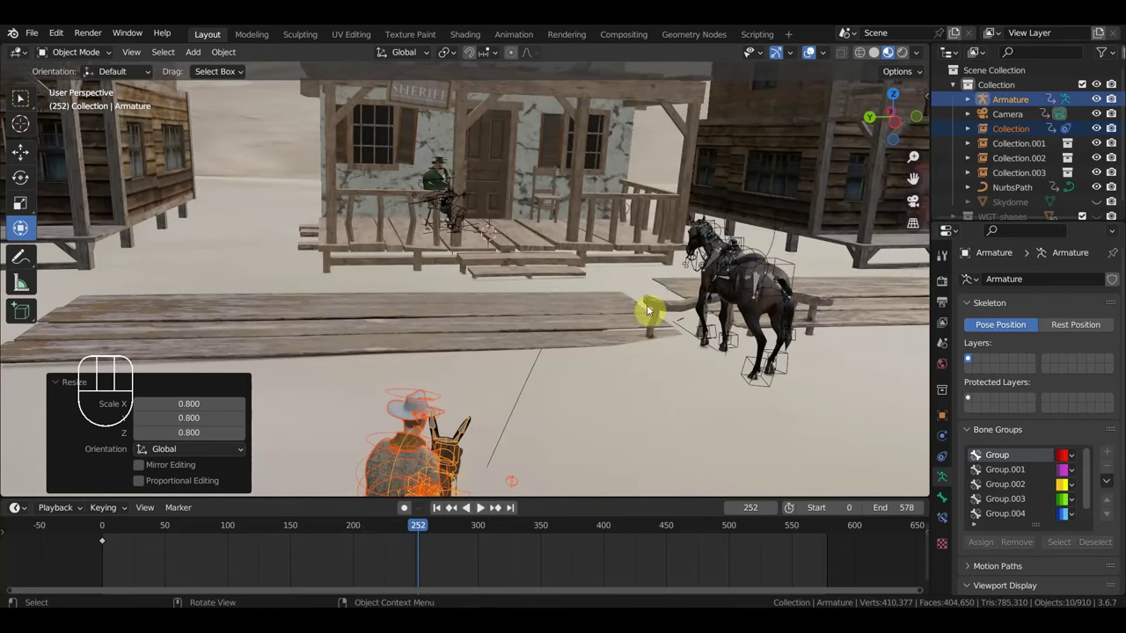
pyautogui.moveTo(683, 289); pyautogui.dragTo(683, 289)
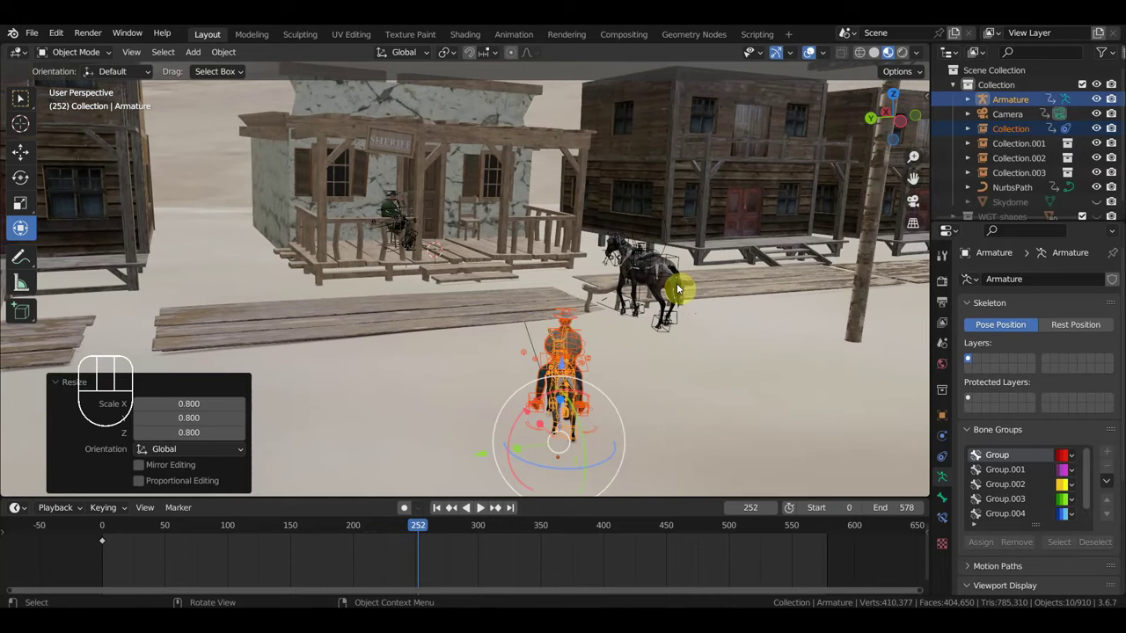
pyautogui.moveTo(638, 292); pyautogui.dragTo(699, 288)
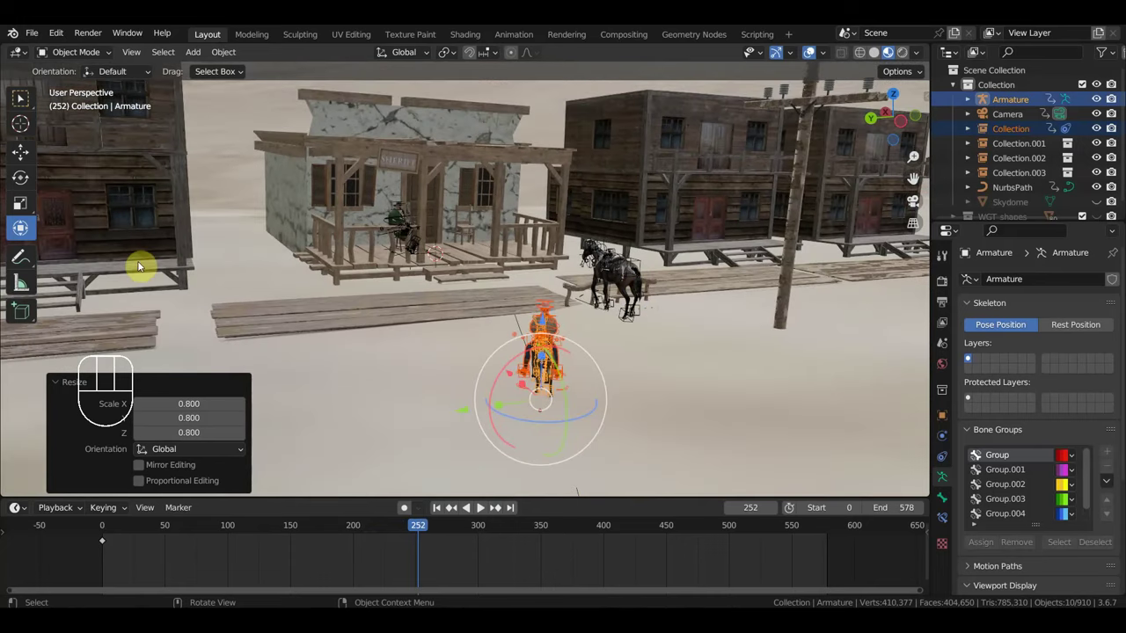
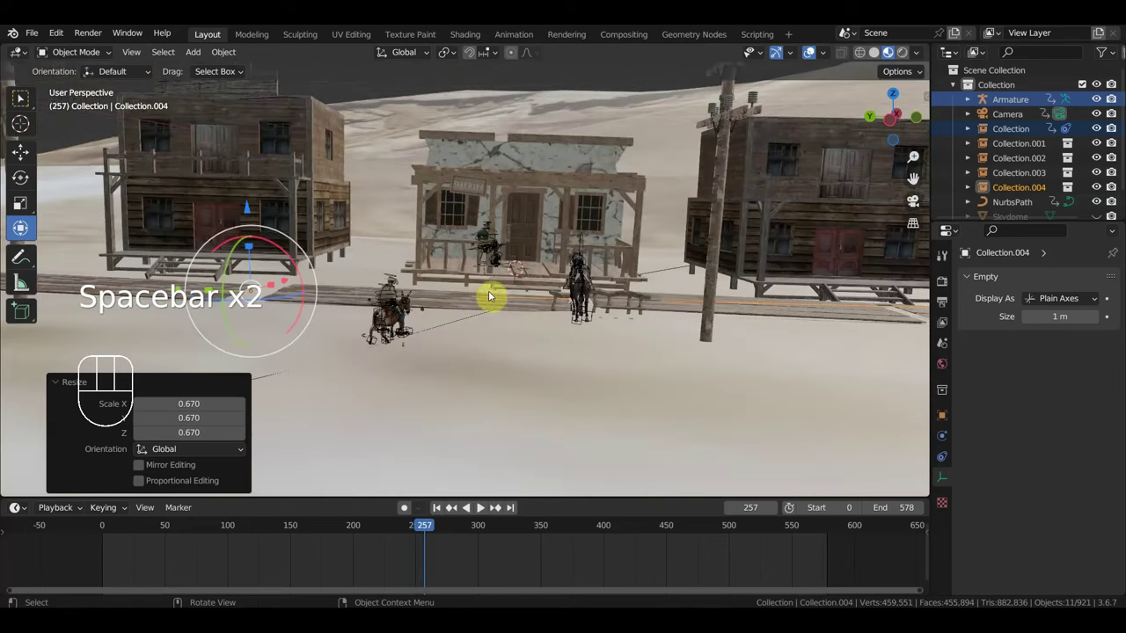
# Step: Look down the street and scrub the animation through frame 65 to watch the riders near the porch
pyautogui.middleClick(598, 295)
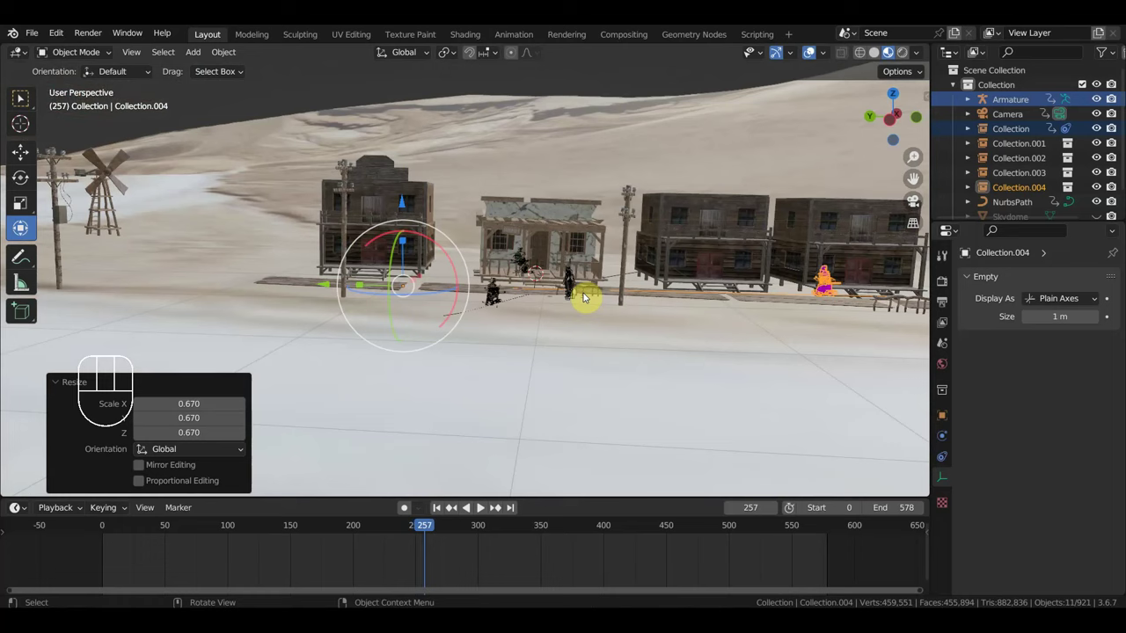
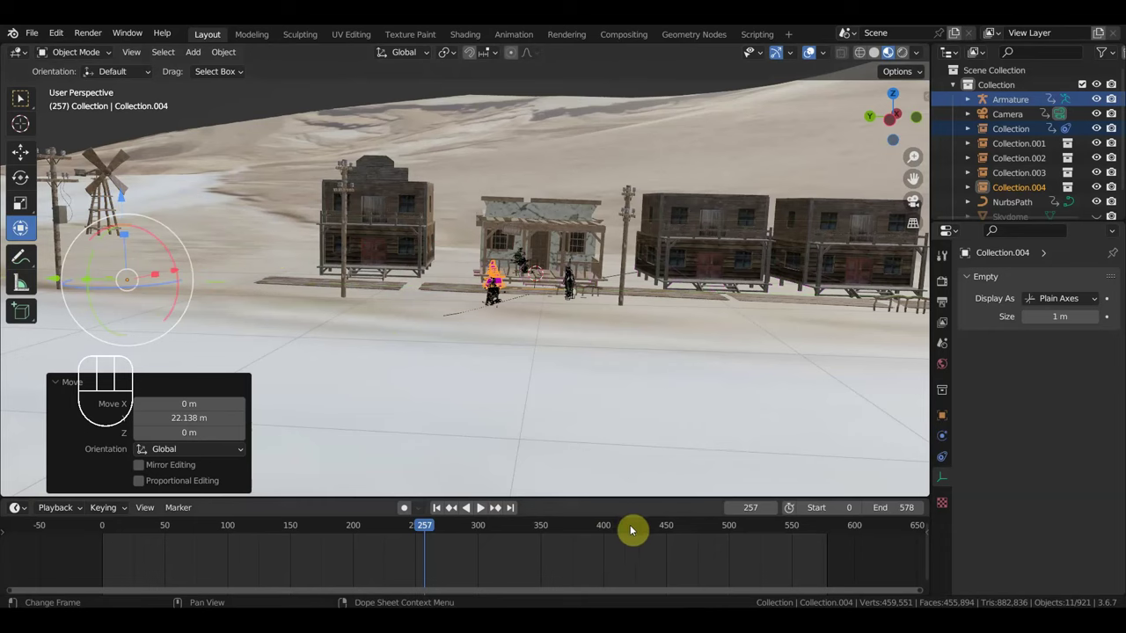
pyautogui.click(615, 534)
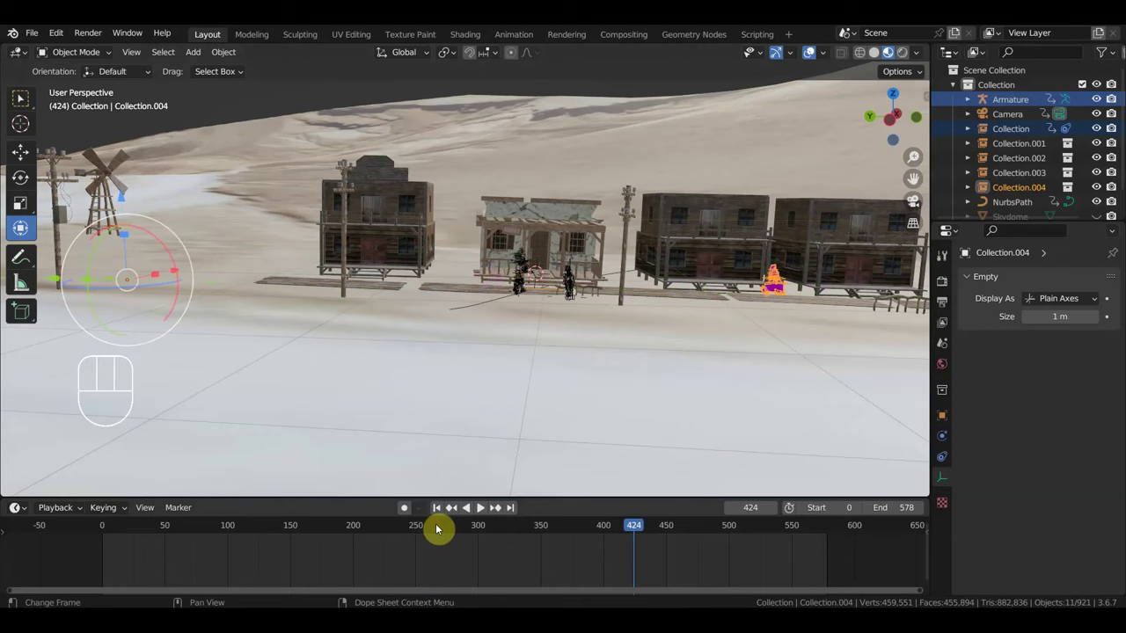
pyautogui.moveTo(380, 537); pyautogui.dragTo(204, 532)
pyautogui.click(187, 525)
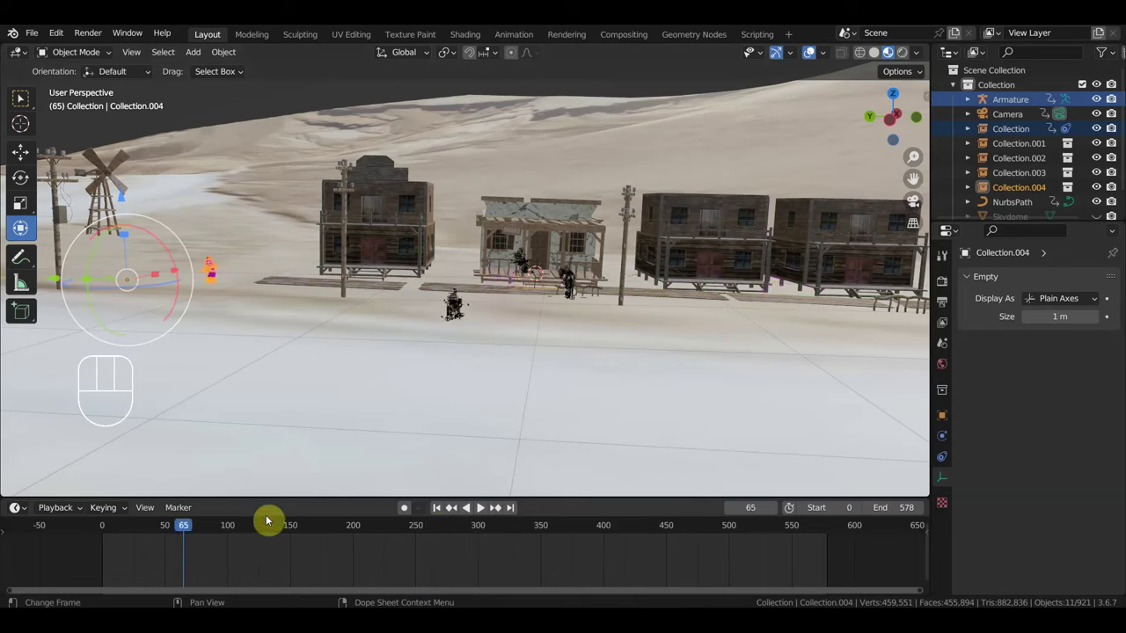
pyautogui.click(358, 529)
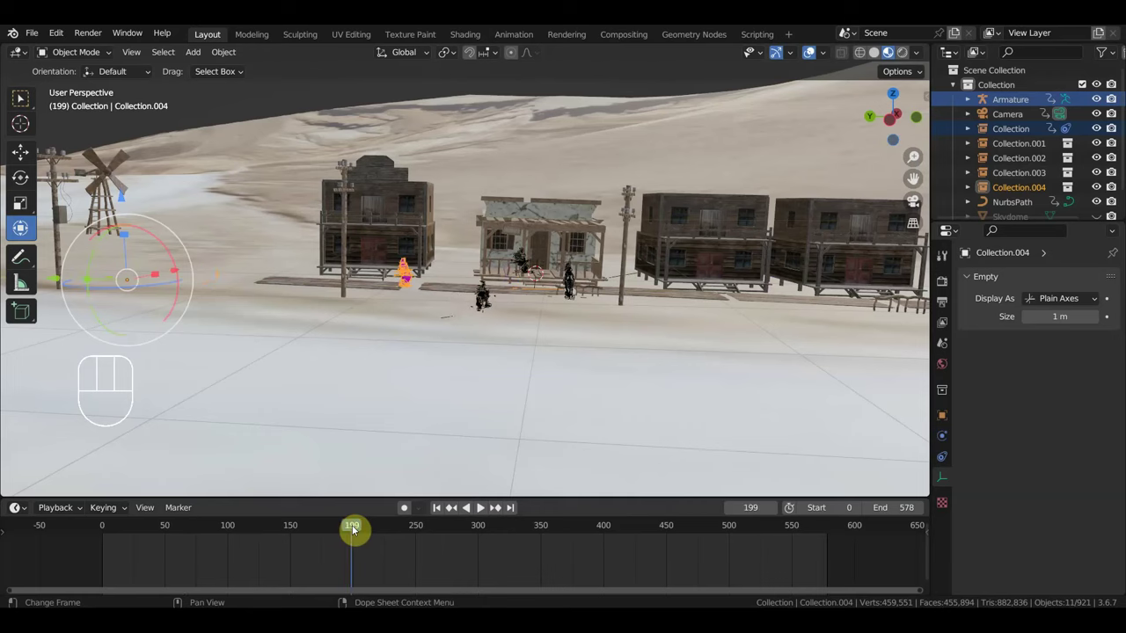
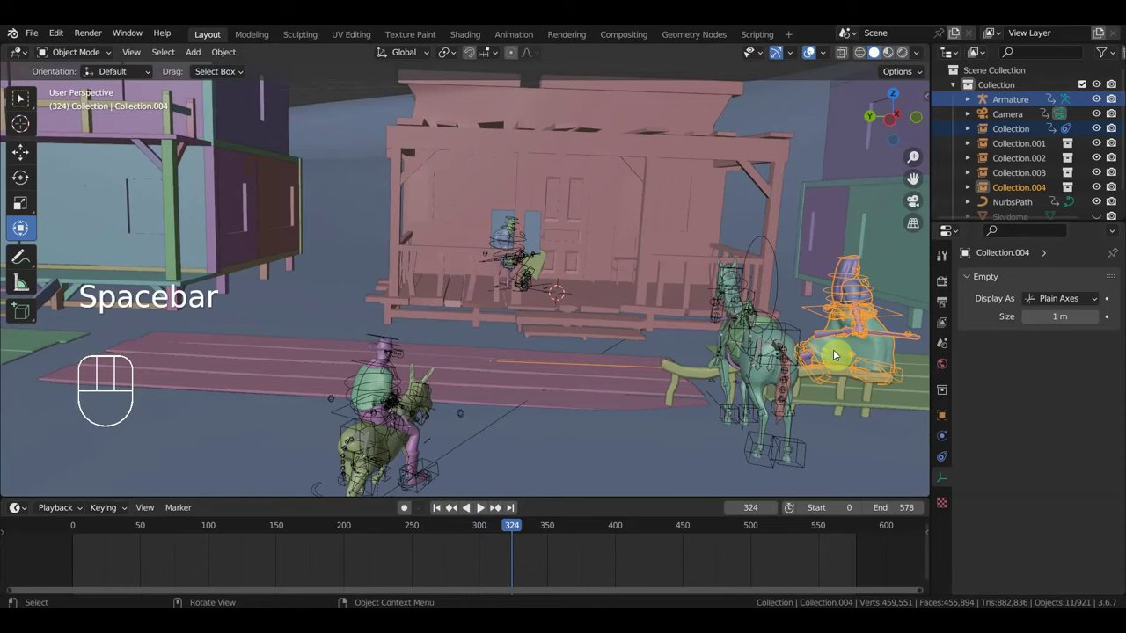
# Step: Deselect the sheriff, rewind to an earlier frame and hide the rig wireframes while playback runs
pyautogui.click(859, 303)
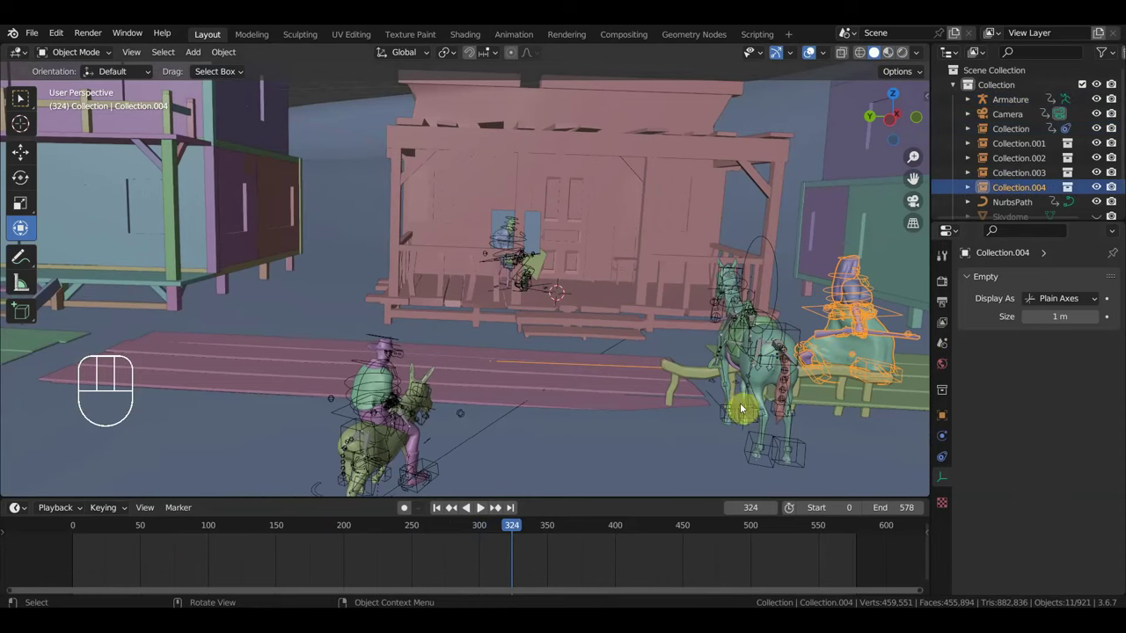
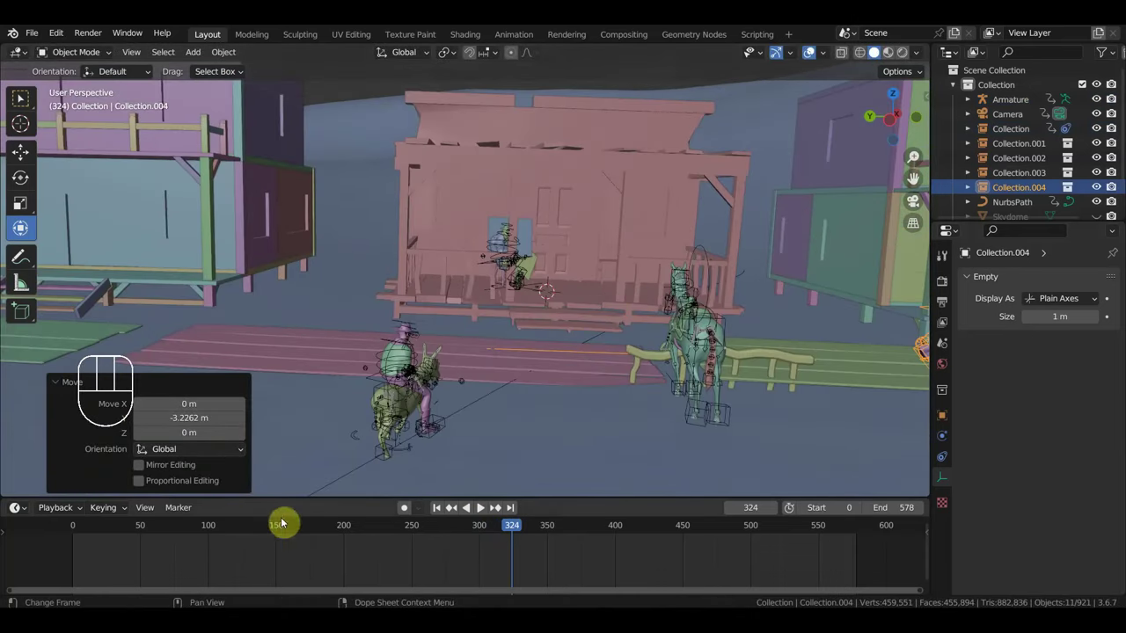
pyautogui.click(272, 527)
pyautogui.moveTo(513, 408); pyautogui.dragTo(553, 405)
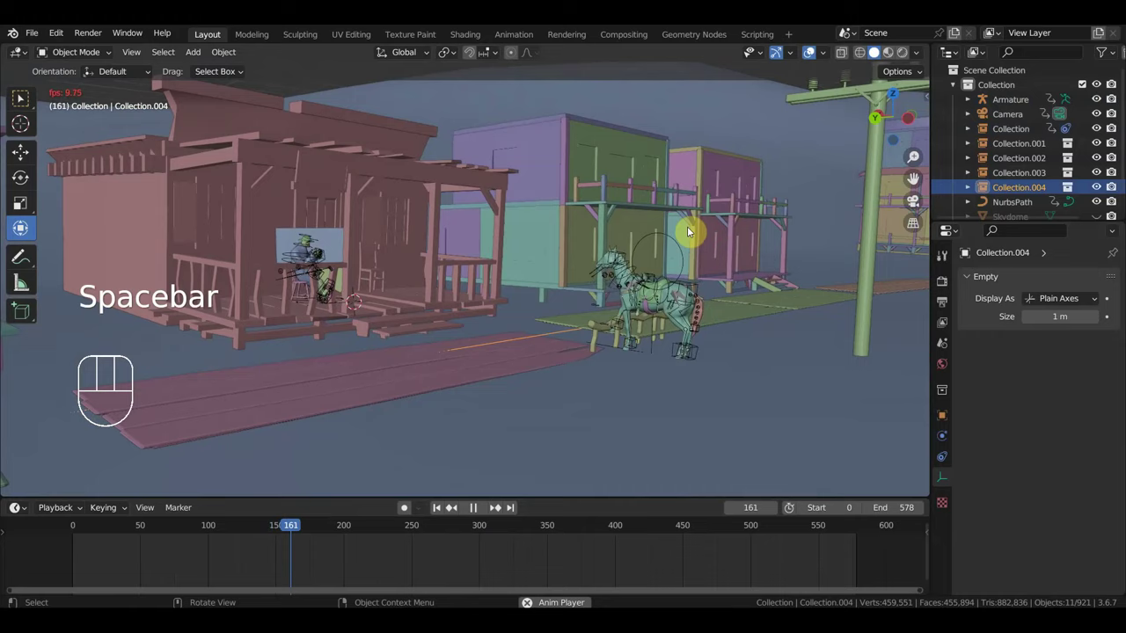
pyautogui.moveTo(648, 255); pyautogui.dragTo(655, 253)
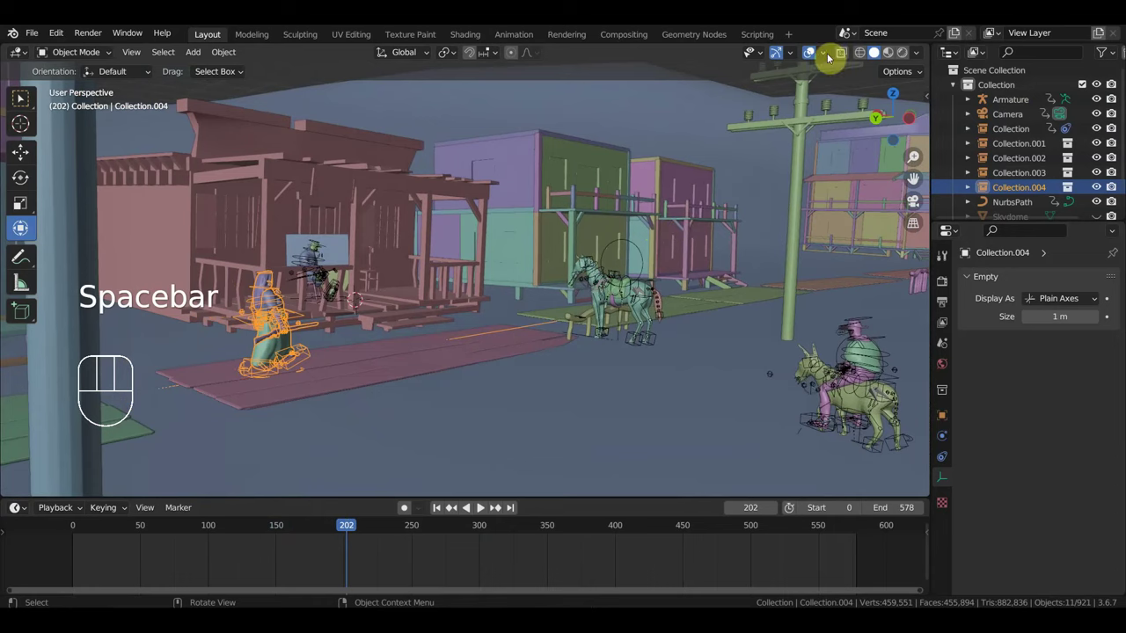
pyautogui.click(274, 321)
# Step: Orbit in toward the porch and horse, then along the street to follow the riders
pyautogui.moveTo(471, 329); pyautogui.dragTo(710, 166)
pyautogui.click(818, 55)
pyautogui.moveTo(658, 231); pyautogui.dragTo(640, 229)
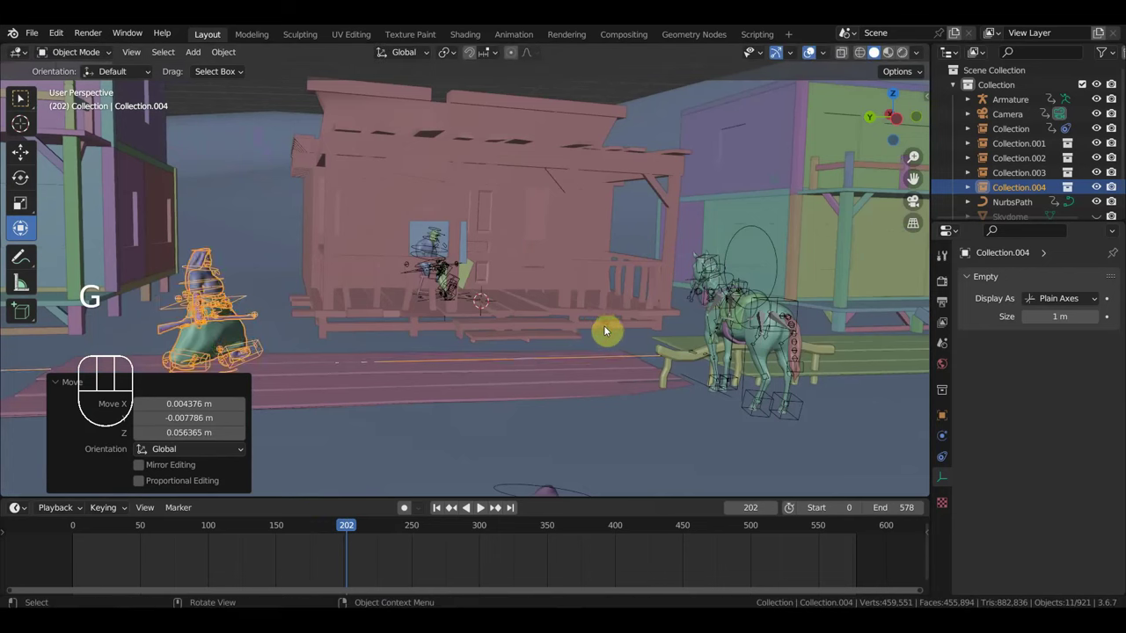
pyautogui.moveTo(624, 328); pyautogui.dragTo(638, 324)
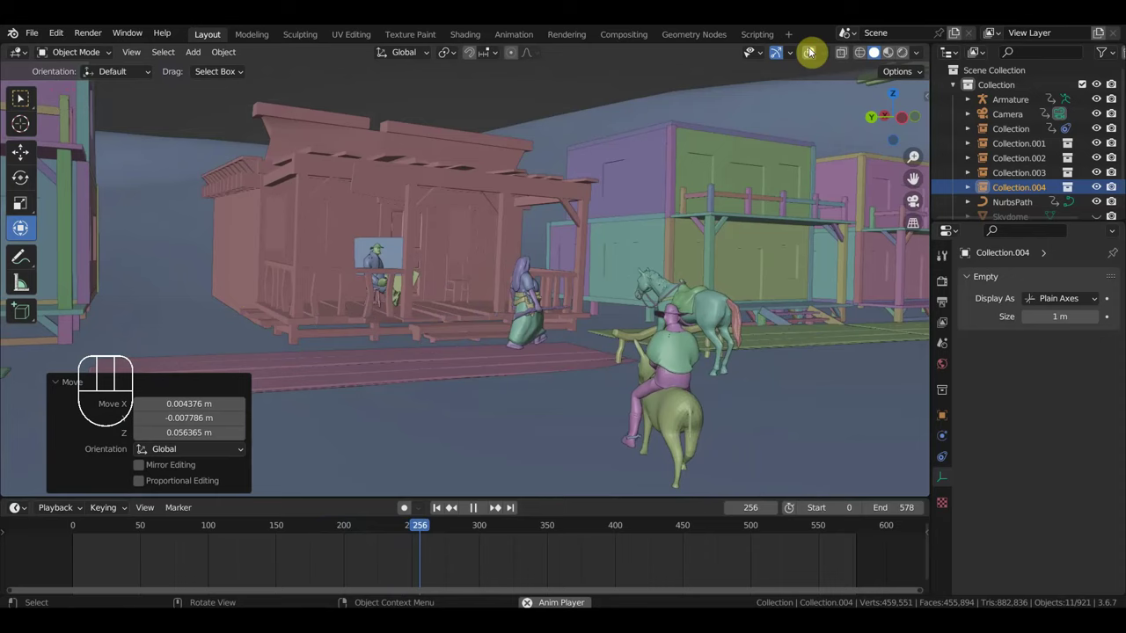
pyautogui.moveTo(664, 199); pyautogui.dragTo(711, 200)
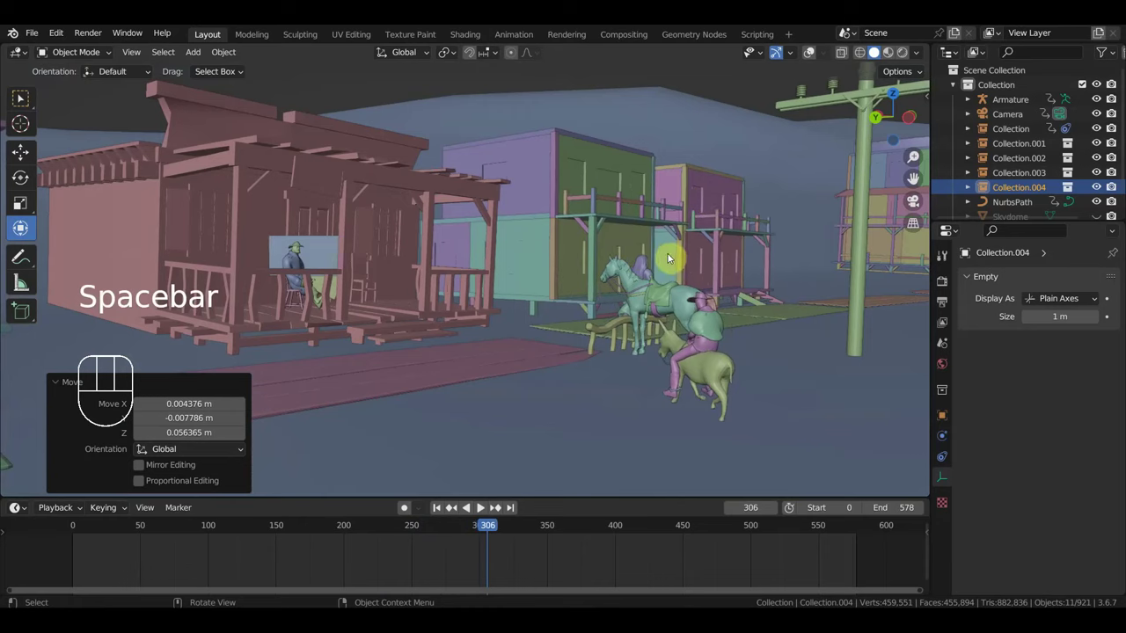
# Step: Pull the view back to see the whole street, then return the animation to frame 0
pyautogui.moveTo(473, 532); pyautogui.dragTo(442, 532)
pyautogui.moveTo(635, 379); pyautogui.dragTo(611, 378)
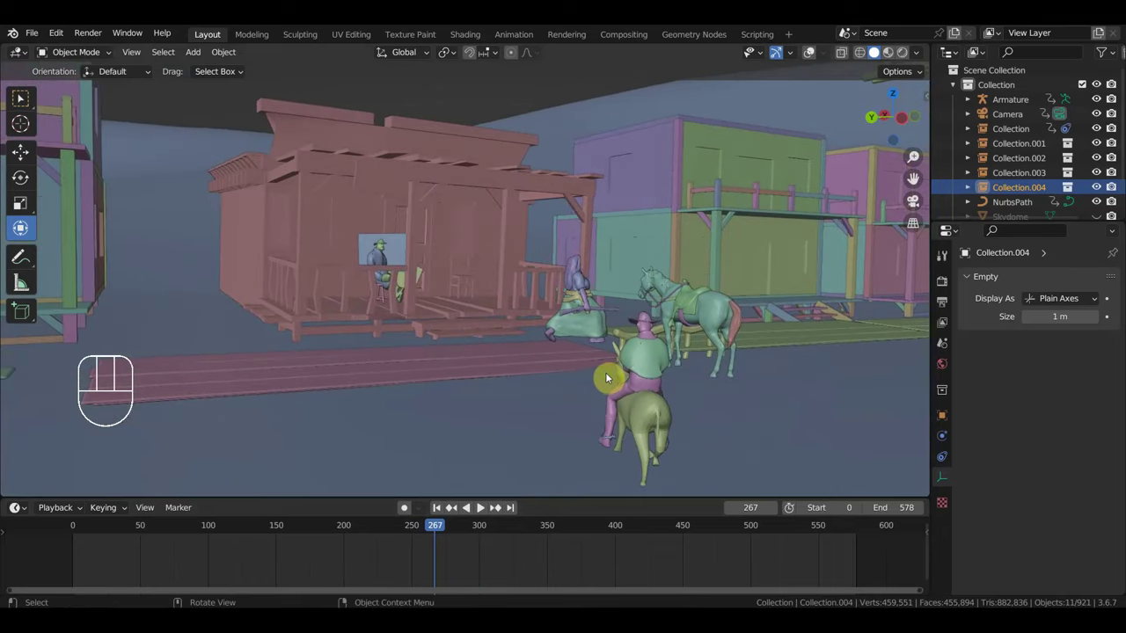
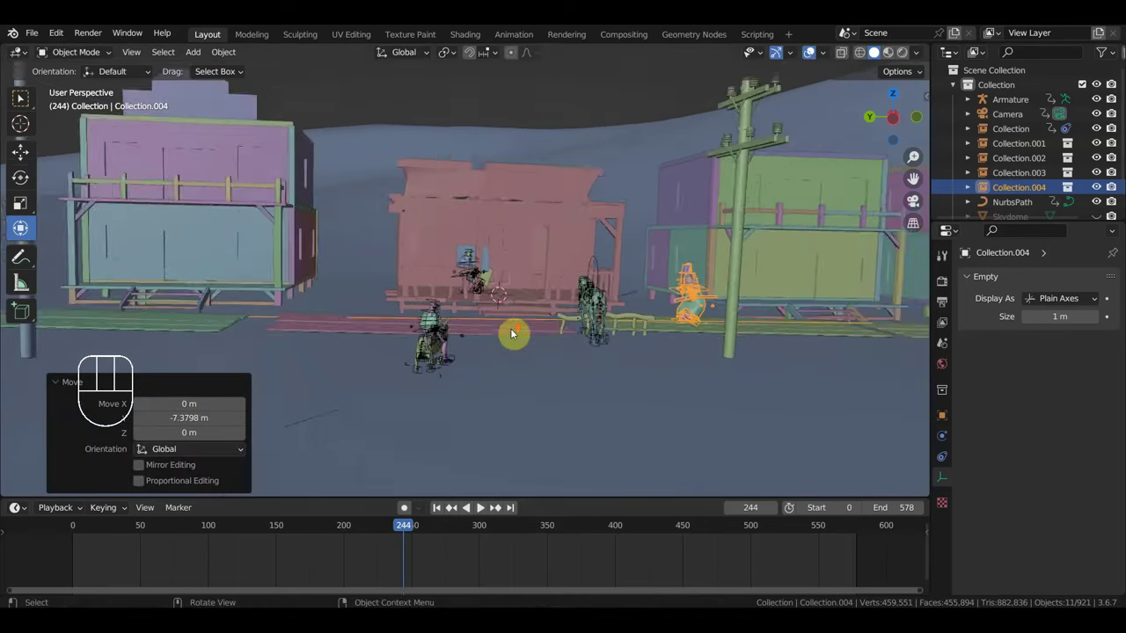
pyautogui.moveTo(376, 525); pyautogui.dragTo(307, 503)
pyautogui.moveTo(557, 388); pyautogui.dragTo(639, 388)
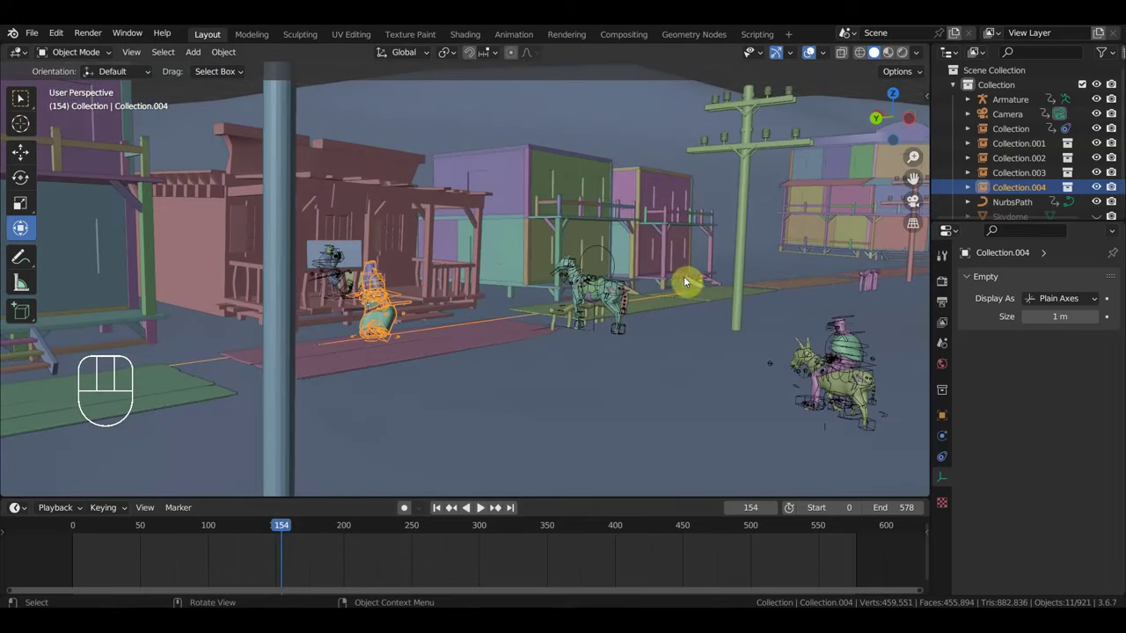
pyautogui.moveTo(316, 531); pyautogui.dragTo(475, 536)
pyautogui.moveTo(724, 453); pyautogui.dragTo(628, 466)
pyautogui.click(76, 528)
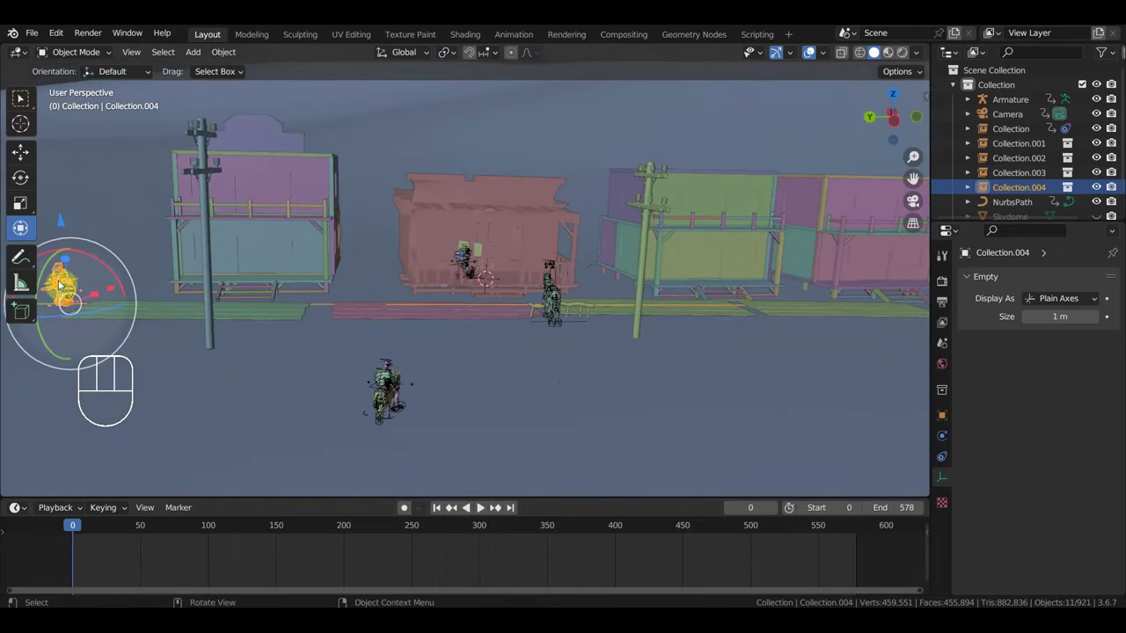
# Step: Orbit down the street toward the riders to preview them approaching the standing horse
pyautogui.moveTo(105, 298); pyautogui.dragTo(411, 341)
pyautogui.moveTo(491, 340); pyautogui.dragTo(576, 334)
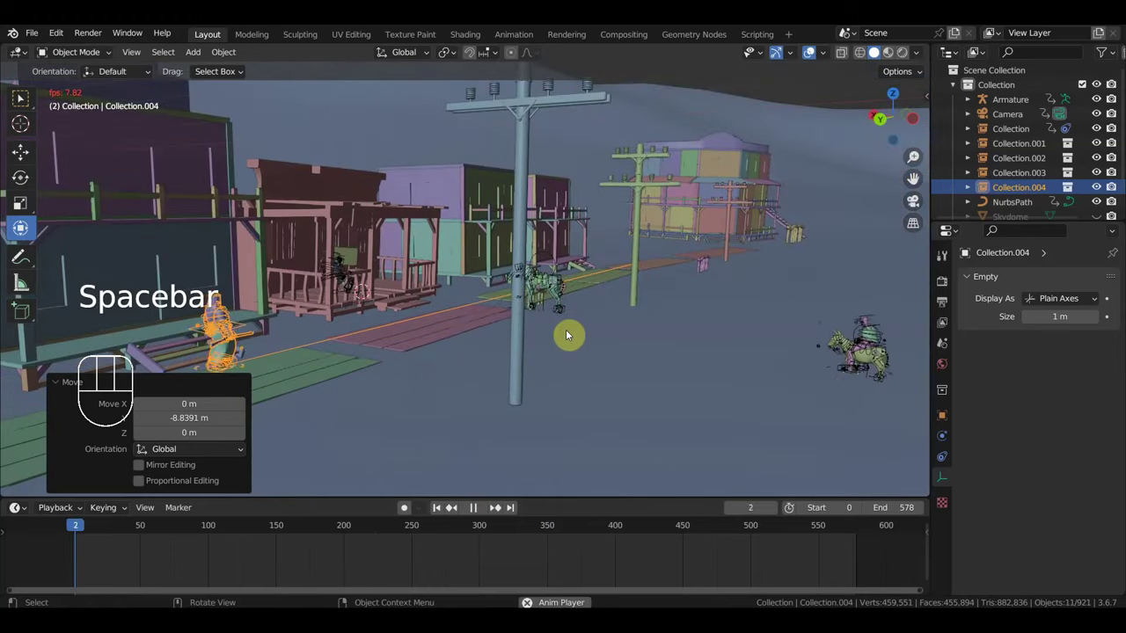
pyautogui.moveTo(608, 312); pyautogui.dragTo(581, 313)
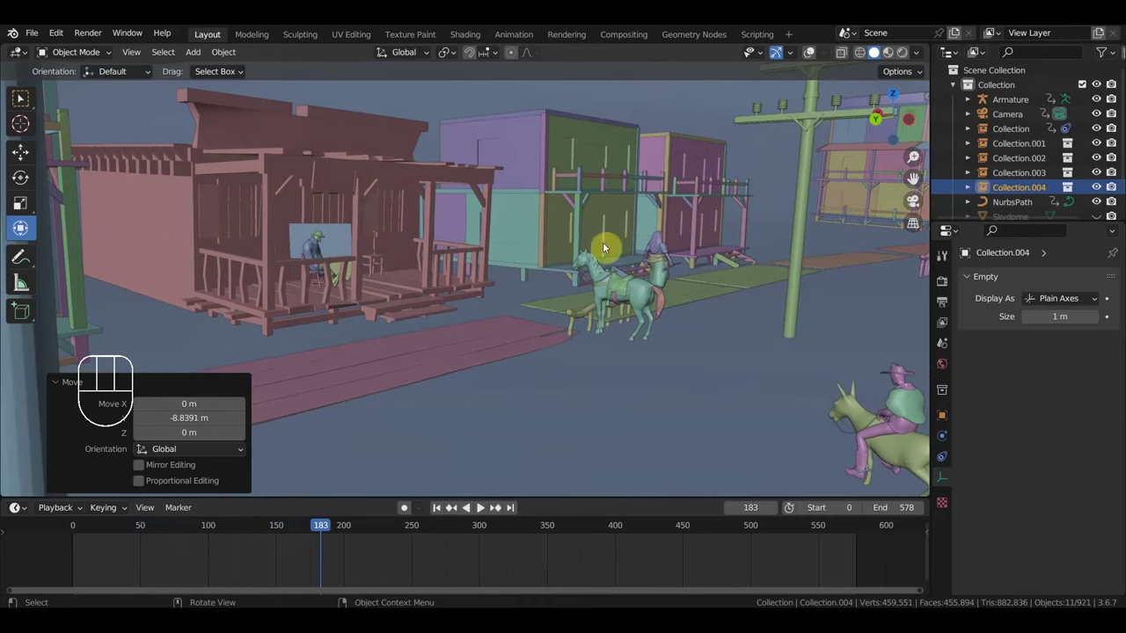
pyautogui.middleClick(470, 292)
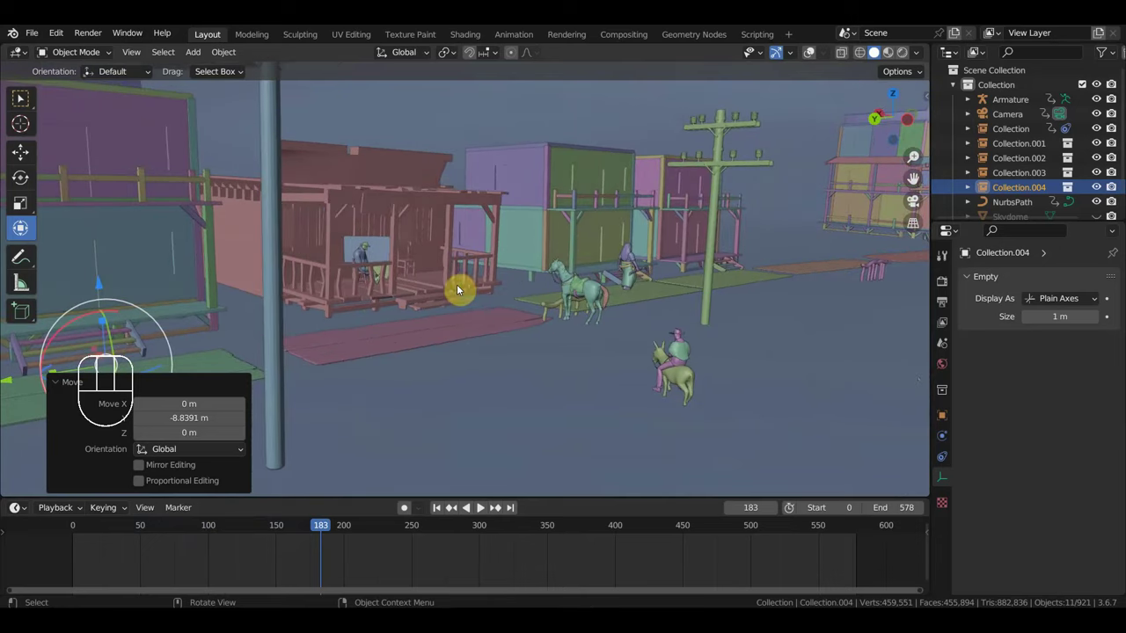
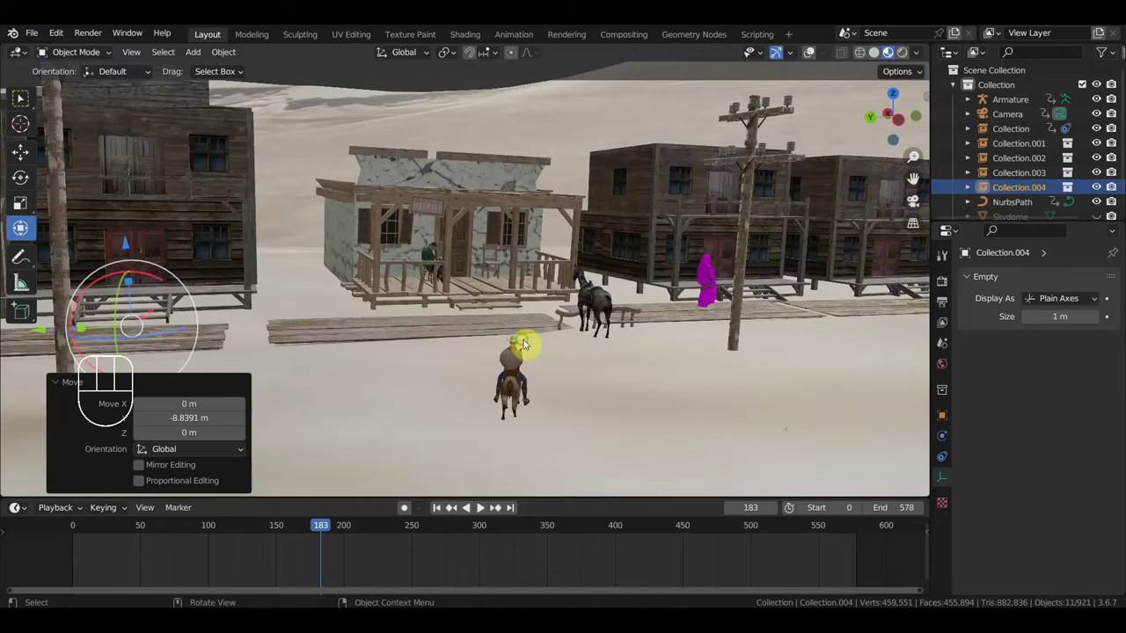
# Step: Orbit the textured street view toward the pink nun
pyautogui.moveTo(497, 342); pyautogui.dragTo(584, 308)
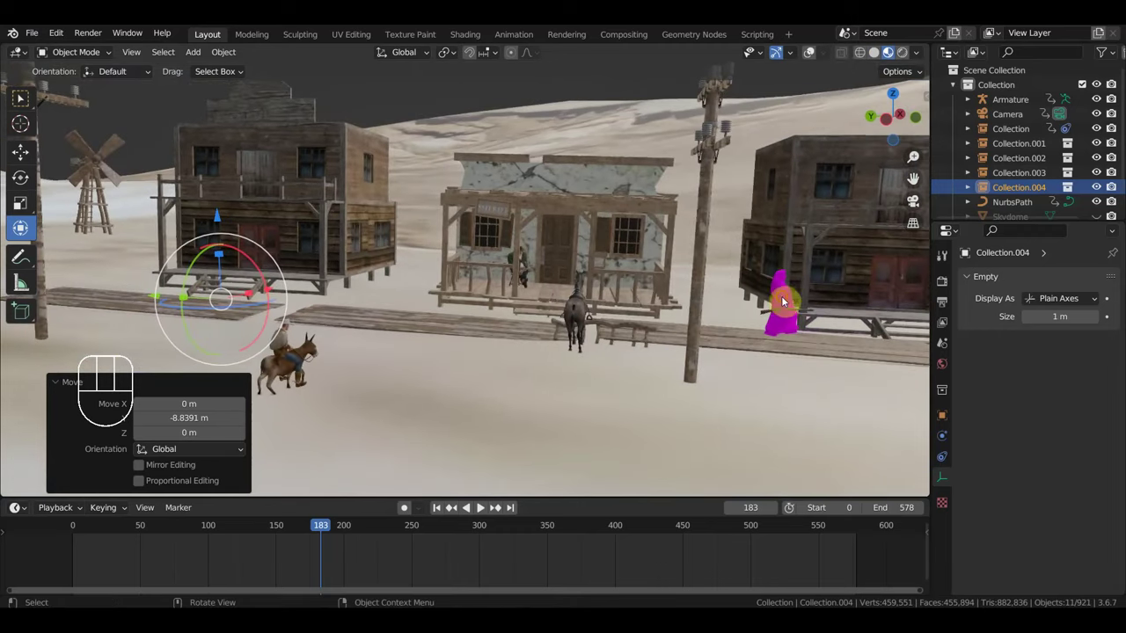
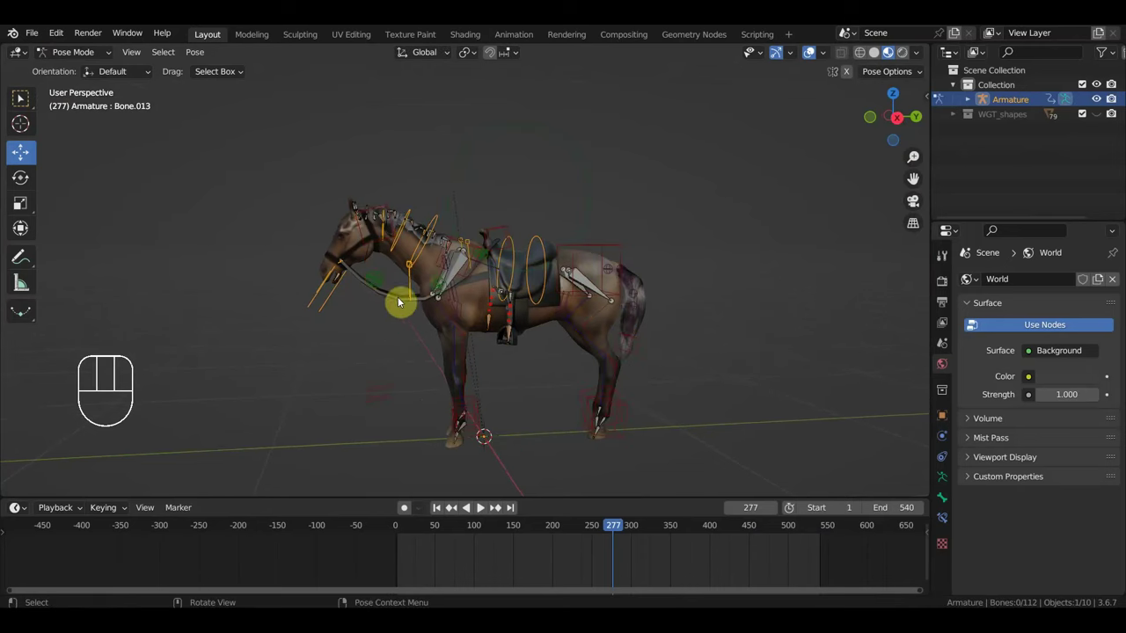
# Step: Orbit around the horse and scrub its animation forward to about frame 525
pyautogui.moveTo(493, 300); pyautogui.dragTo(542, 316)
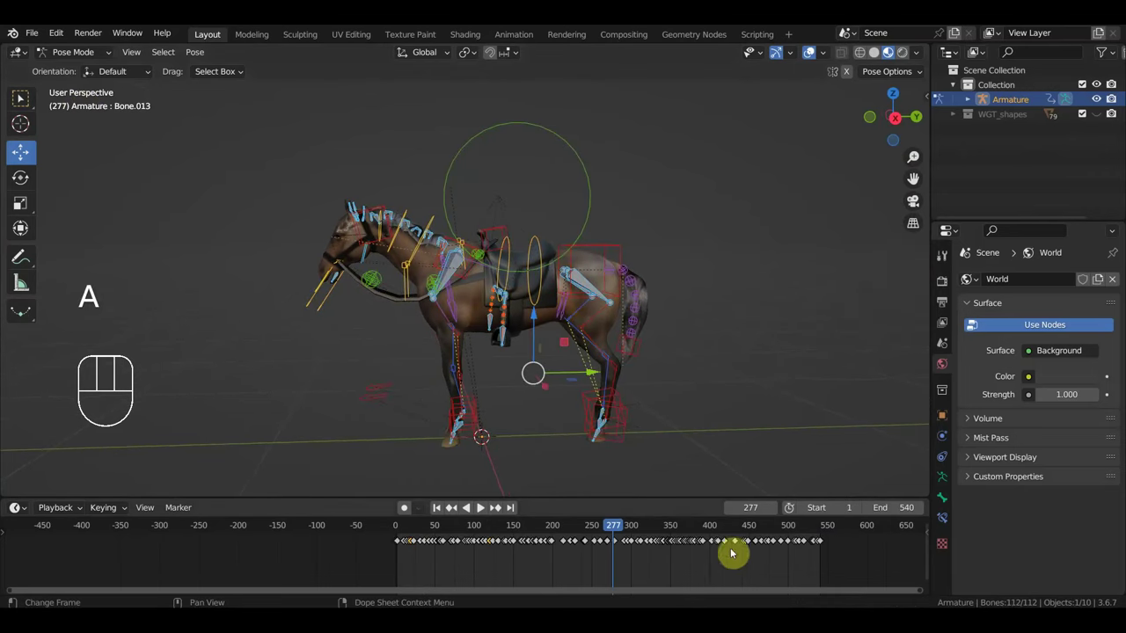
pyautogui.moveTo(649, 535); pyautogui.dragTo(835, 561)
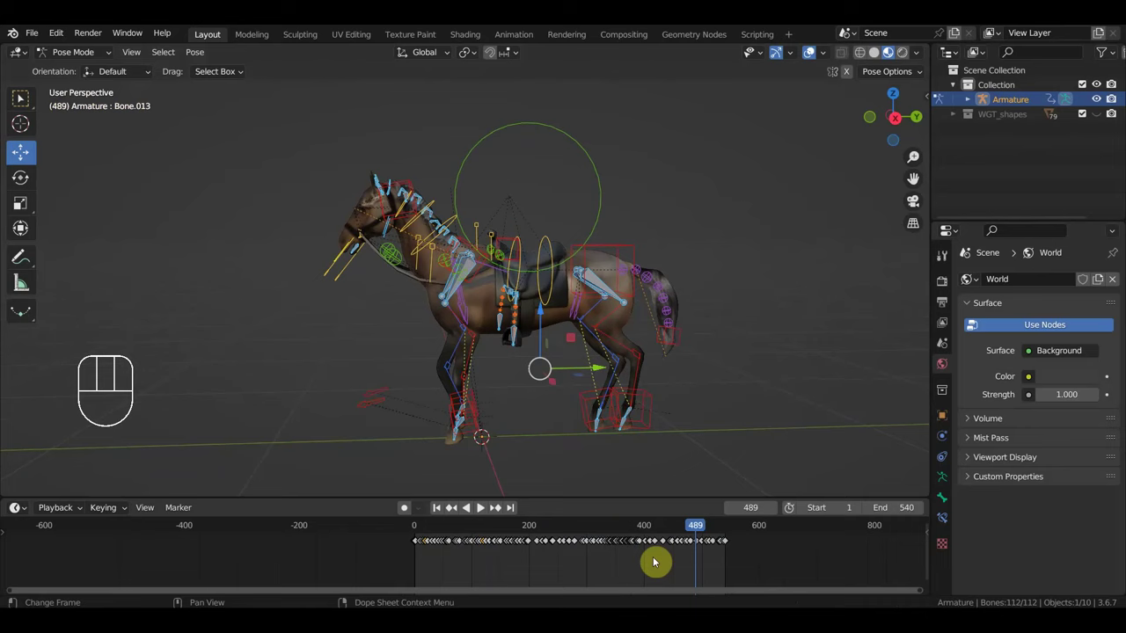
pyautogui.moveTo(716, 529); pyautogui.dragTo(662, 572)
# Step: Select the horse keyframes, pan the timeline to its end and scrub between frames 554 and 461
pyautogui.moveTo(448, 568); pyautogui.dragTo(397, 528)
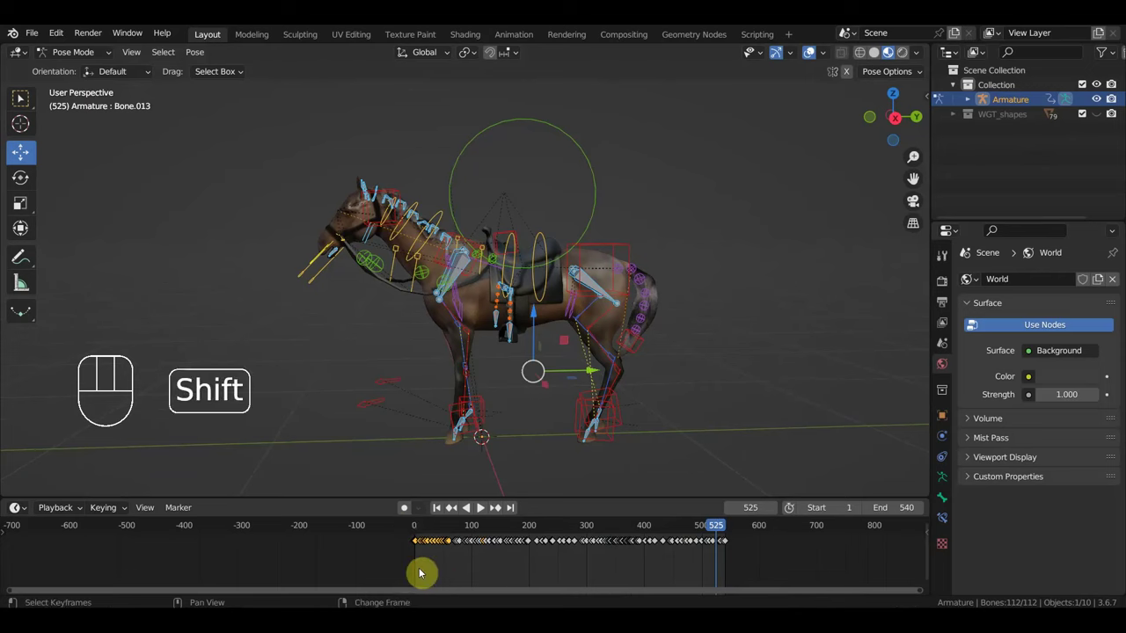
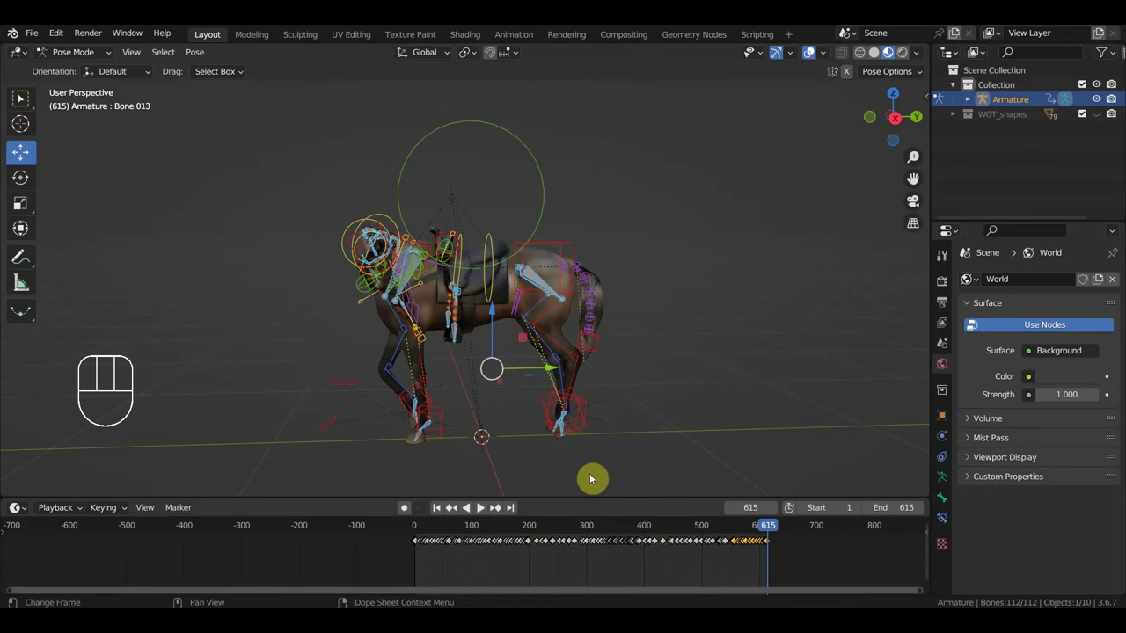
pyautogui.moveTo(760, 530); pyautogui.dragTo(805, 559)
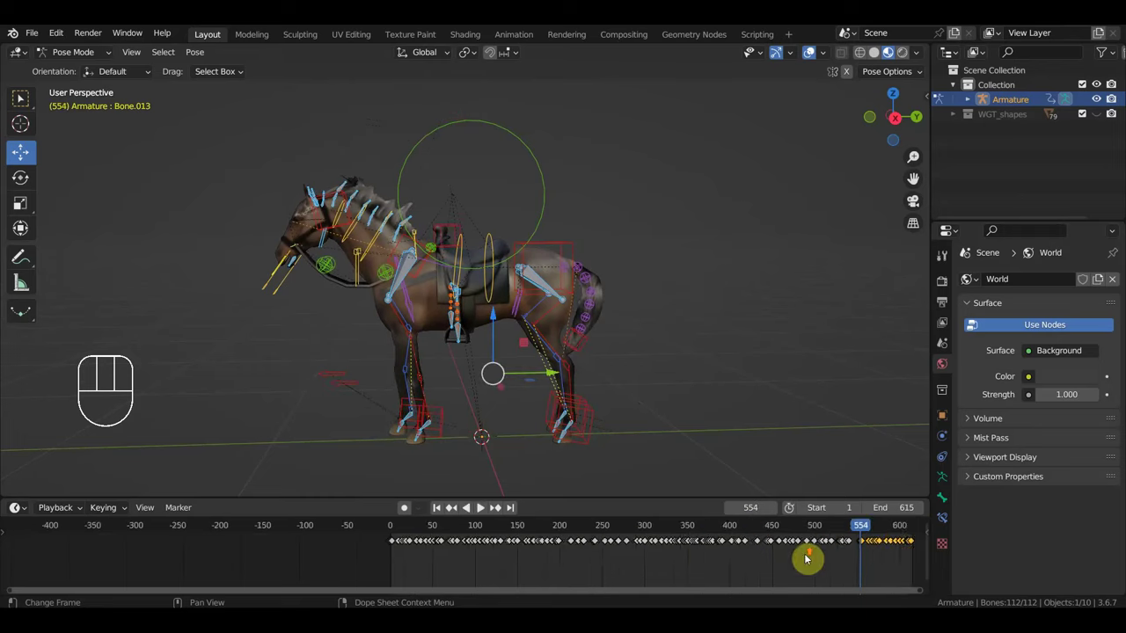
pyautogui.middleClick(826, 566)
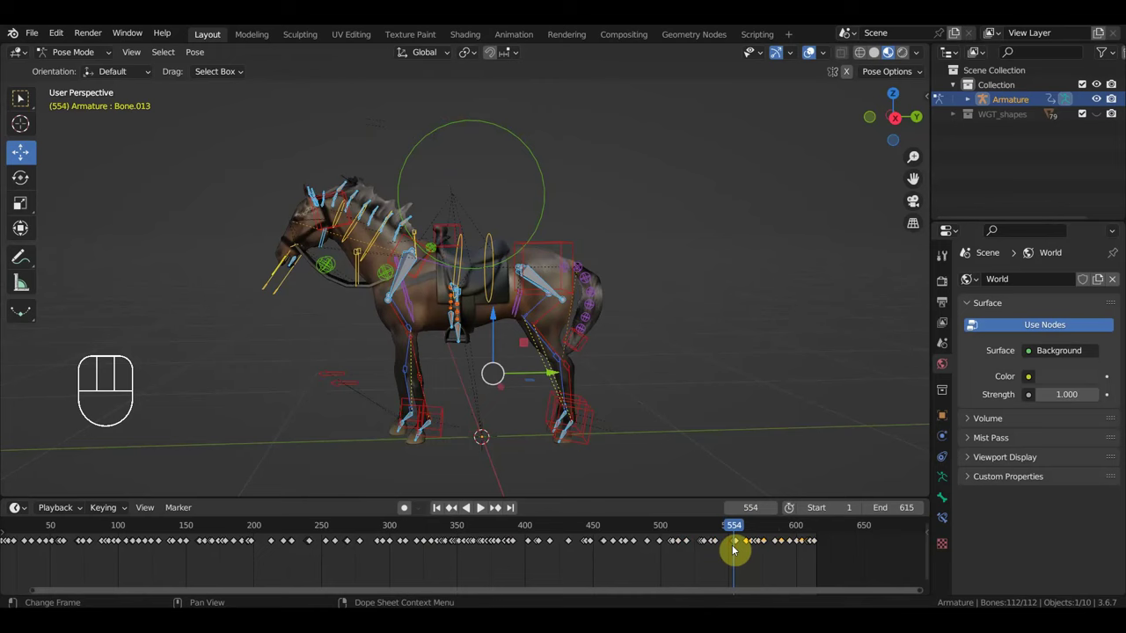
pyautogui.click(736, 543)
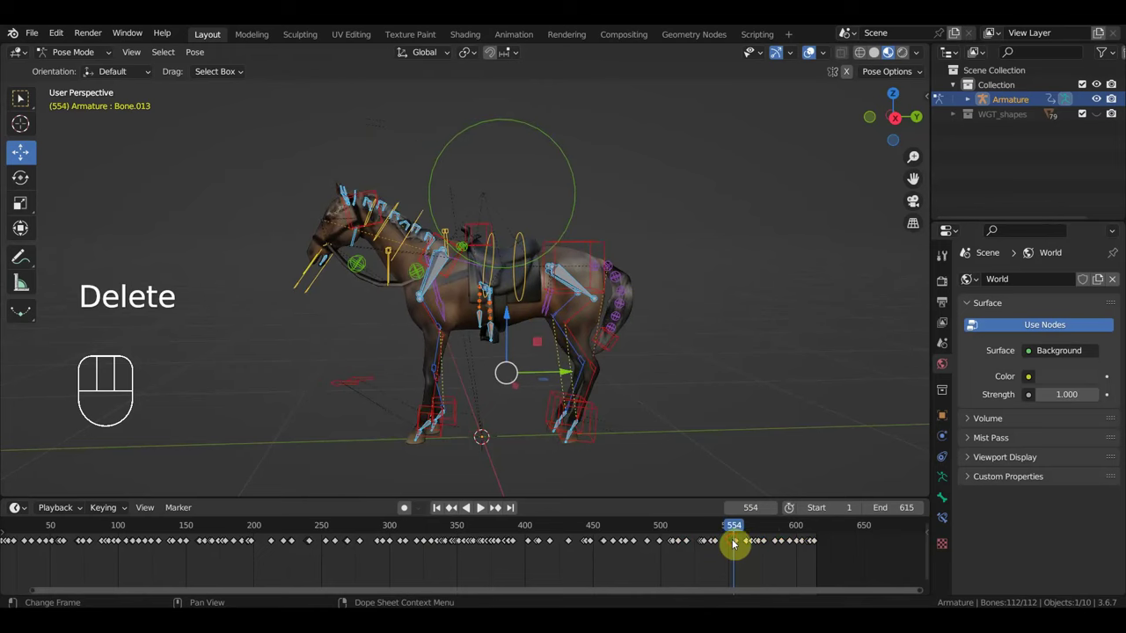
pyautogui.click(742, 543)
pyautogui.moveTo(743, 529); pyautogui.dragTo(685, 553)
pyautogui.moveTo(780, 538); pyautogui.dragTo(731, 528)
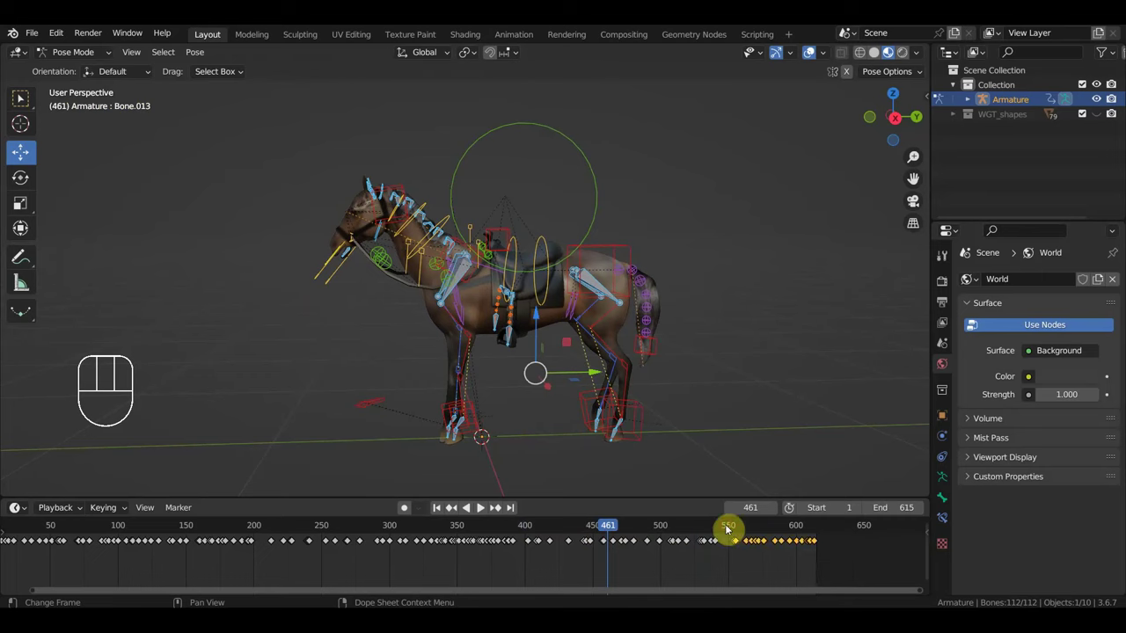
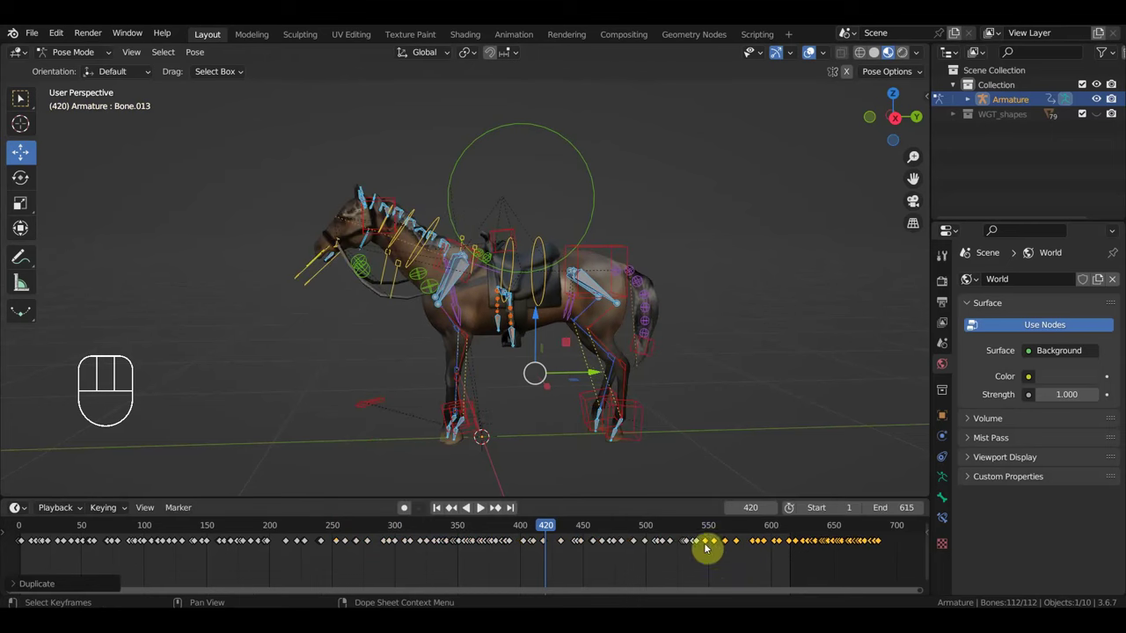
# Step: Move the final block of keyframes along the timeline and scrub to around frame 632 to check the pose
pyautogui.moveTo(574, 526); pyautogui.dragTo(806, 562)
pyautogui.moveTo(759, 539); pyautogui.dragTo(707, 522)
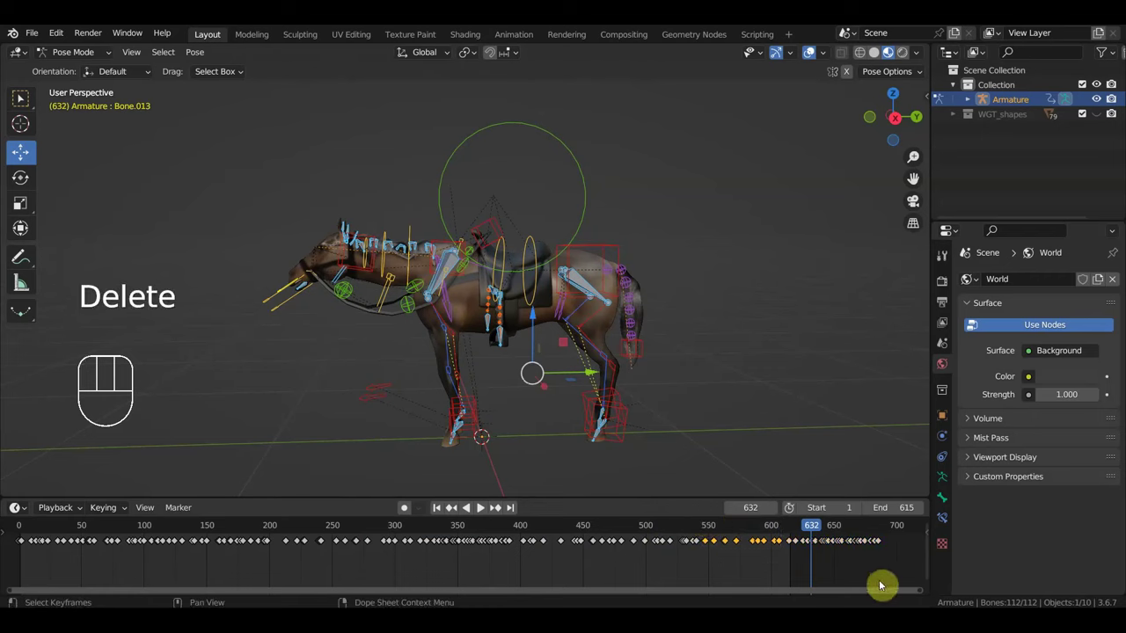
pyautogui.moveTo(868, 563); pyautogui.dragTo(782, 531)
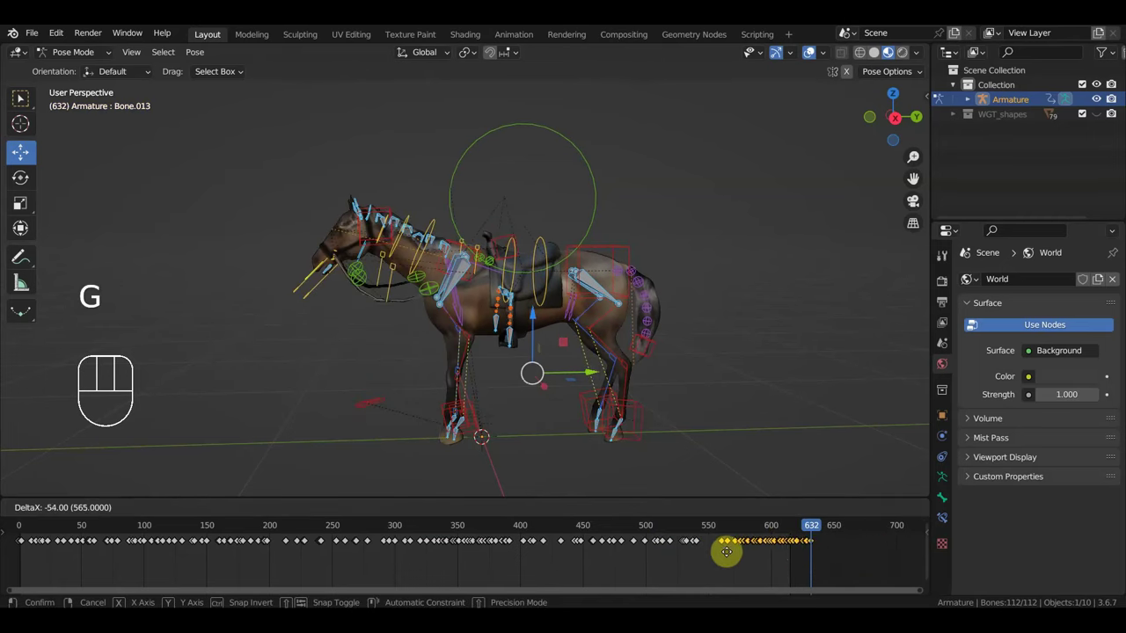
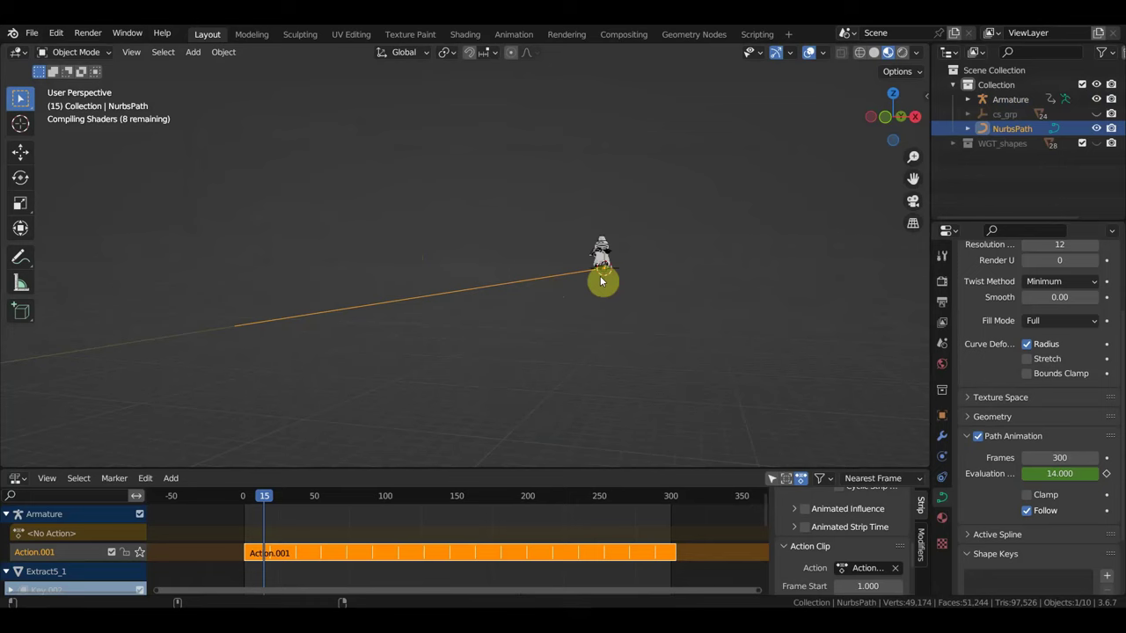
# Step: Orbit around the nun on her path and scrub the walk animation back to frame 15
pyautogui.moveTo(552, 280); pyautogui.dragTo(558, 276)
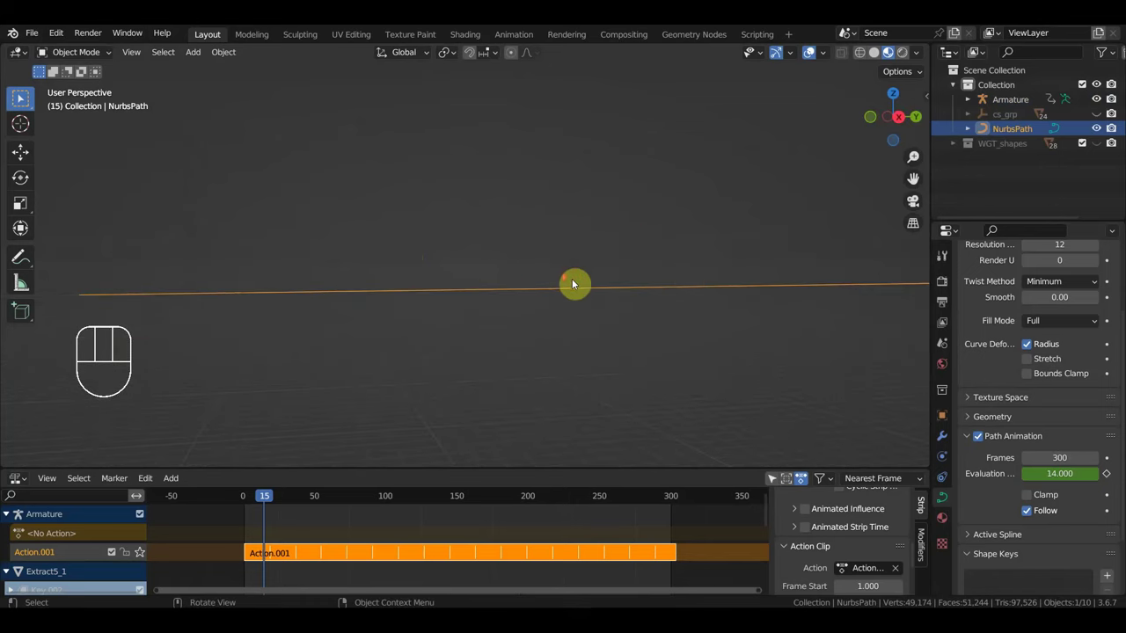
pyautogui.moveTo(627, 267); pyautogui.dragTo(326, 444)
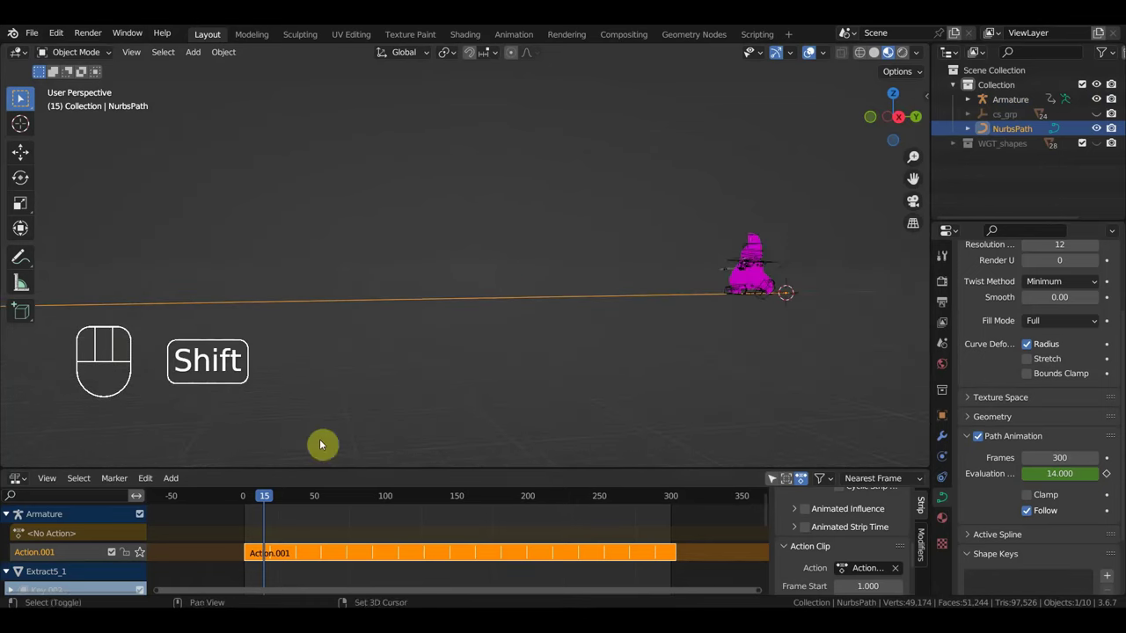
pyautogui.click(396, 498)
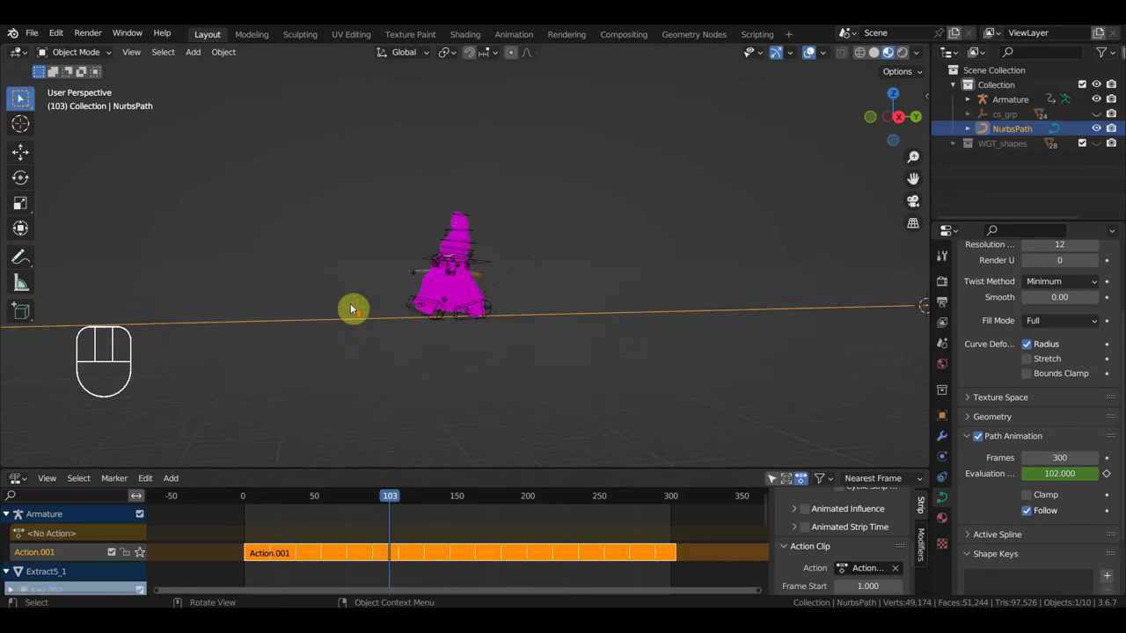
pyautogui.moveTo(41, 38); pyautogui.dragTo(267, 394)
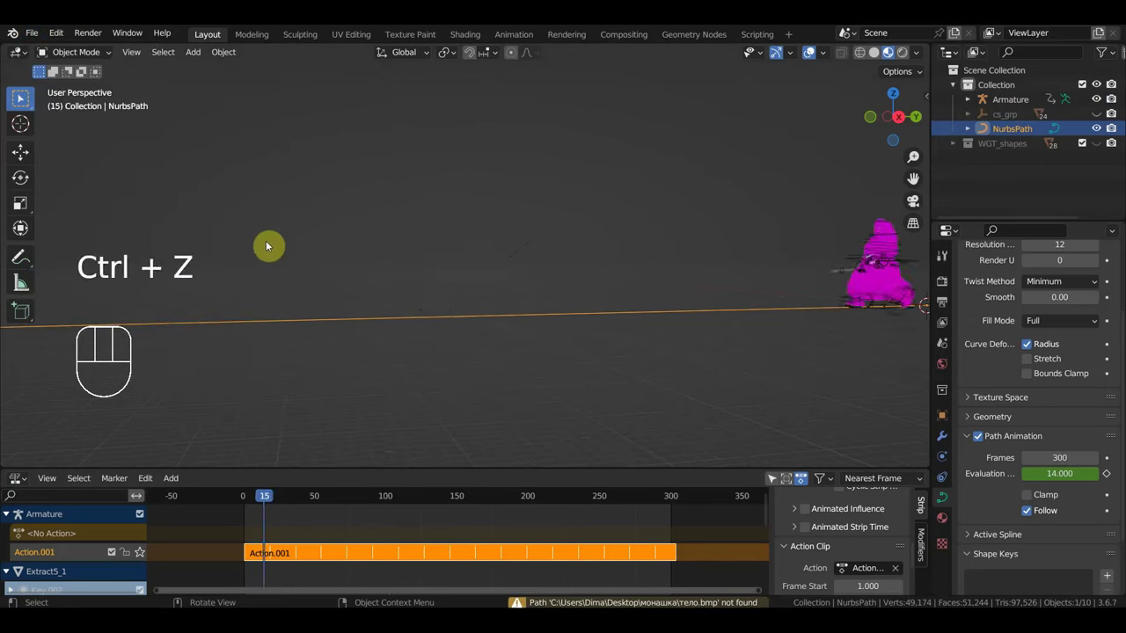
# Step: Advance the animation and swing the view to both sides of the path to watch the nun walk
pyautogui.moveTo(44, 36); pyautogui.dragTo(240, 404)
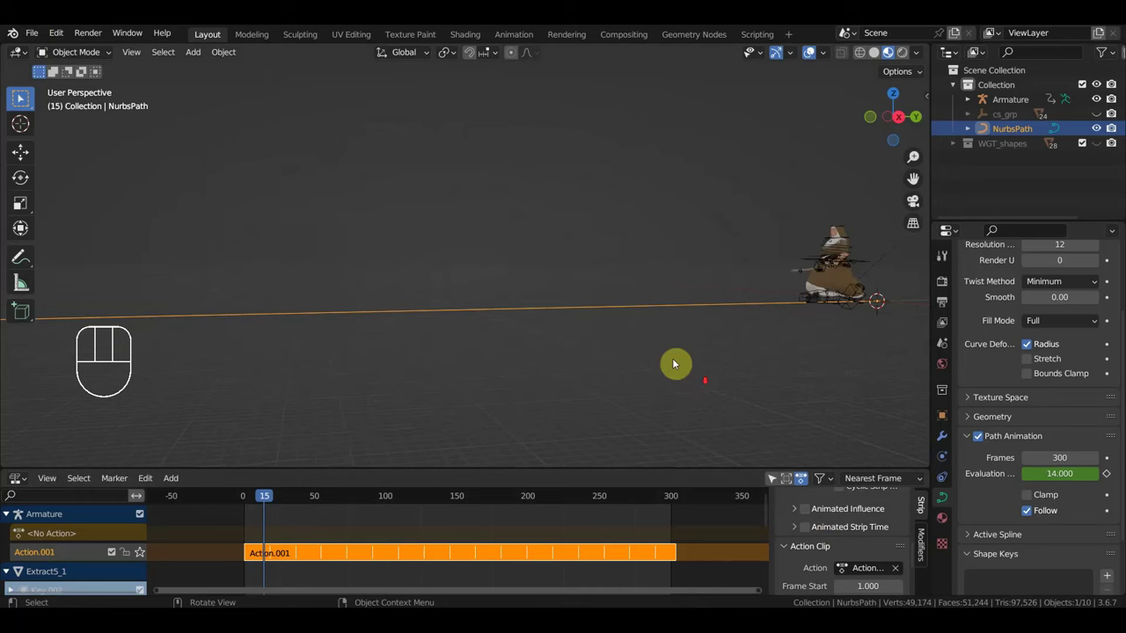
pyautogui.moveTo(36, 39); pyautogui.dragTo(71, 135)
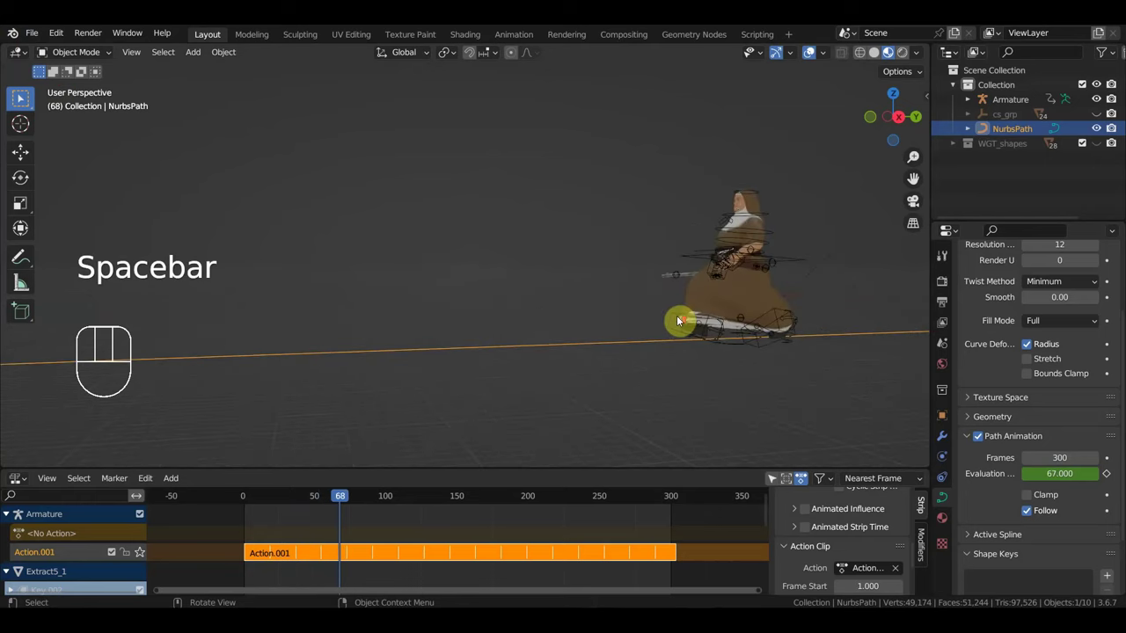
pyautogui.moveTo(726, 319); pyautogui.dragTo(768, 320)
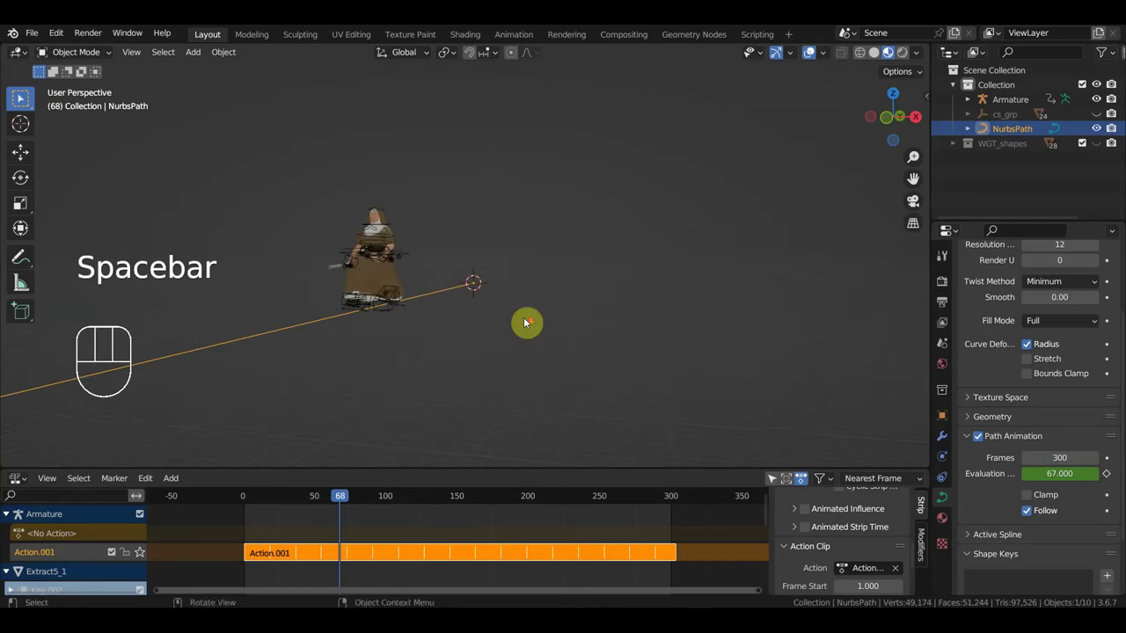
pyautogui.moveTo(556, 322); pyautogui.dragTo(567, 323)
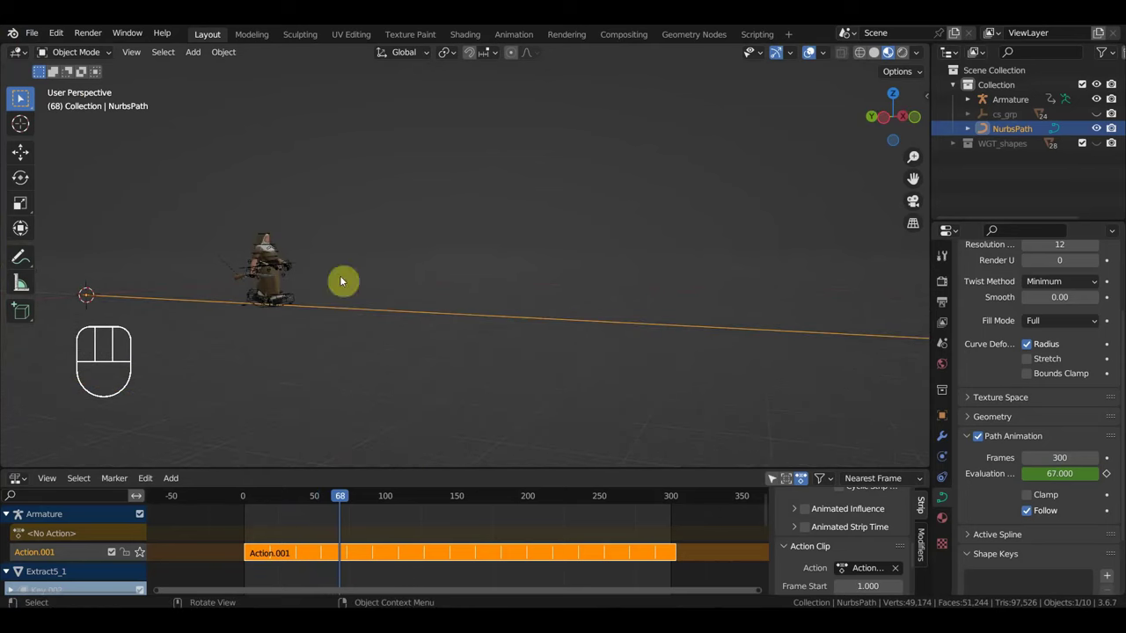
# Step: Open the town scene from recent files, advance to frame 226 and swing the view over the desert
pyautogui.moveTo(36, 41); pyautogui.dragTo(520, 323)
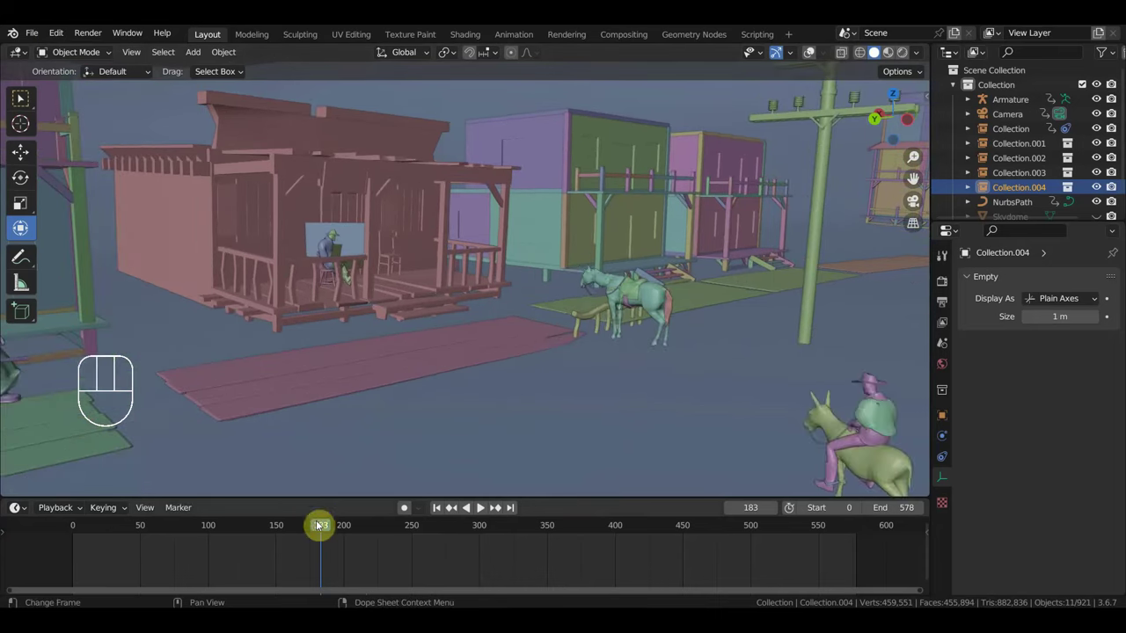
pyautogui.moveTo(361, 530); pyautogui.dragTo(167, 505)
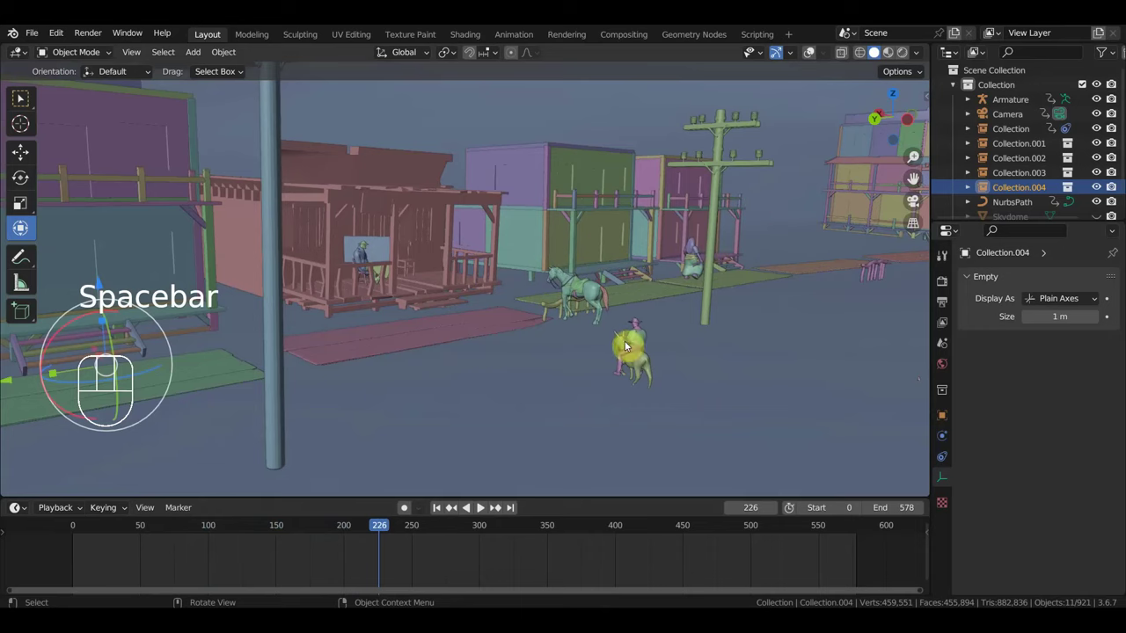
pyautogui.moveTo(669, 354); pyautogui.dragTo(662, 354)
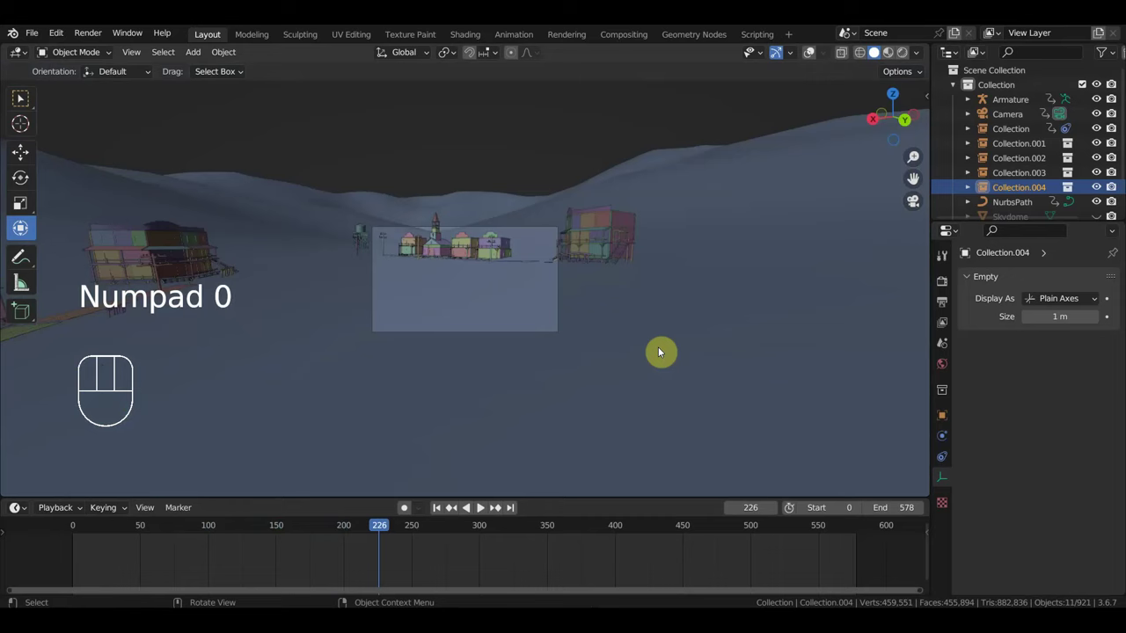
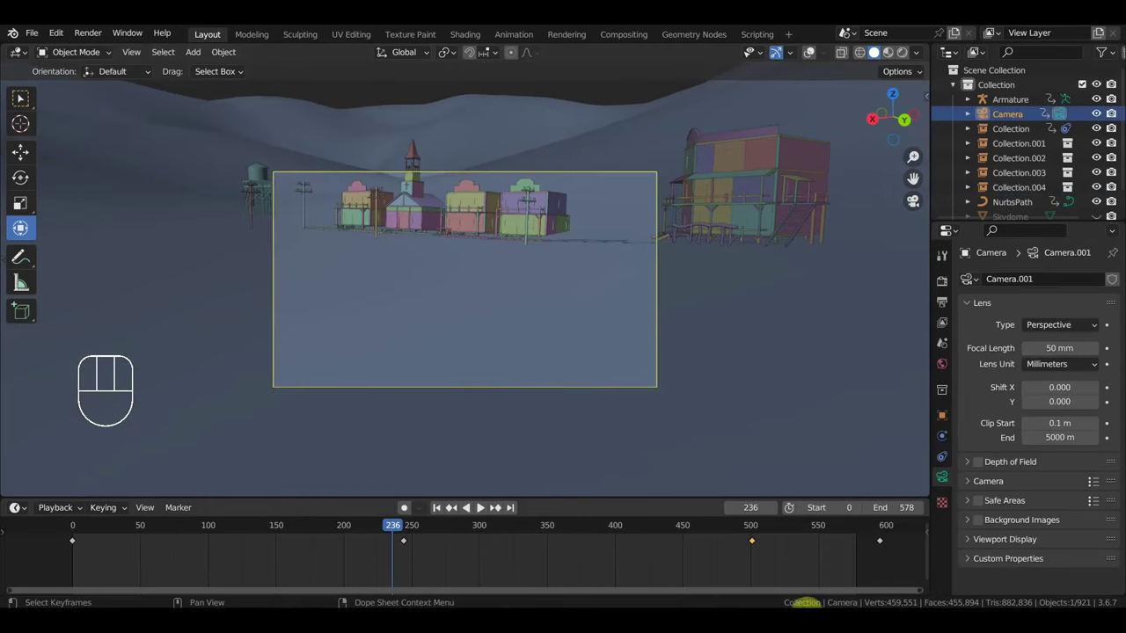
# Step: Fly the view along the street past the sheriff and in toward the pink saloon at frame 610
pyautogui.moveTo(903, 576); pyautogui.dragTo(109, 534)
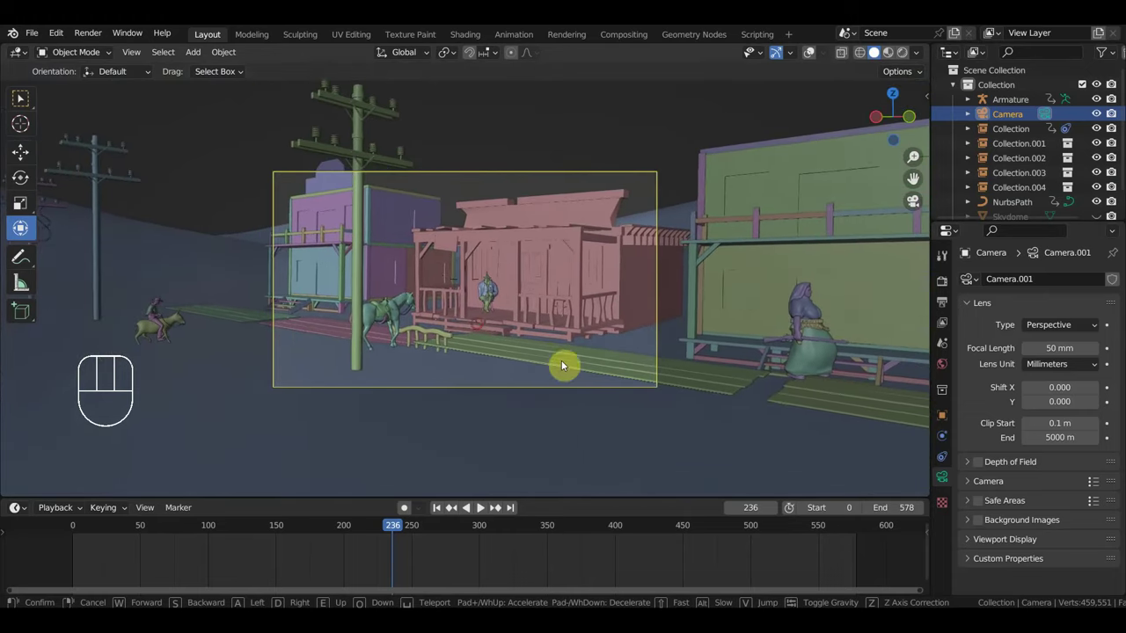
pyautogui.moveTo(386, 529); pyautogui.dragTo(865, 496)
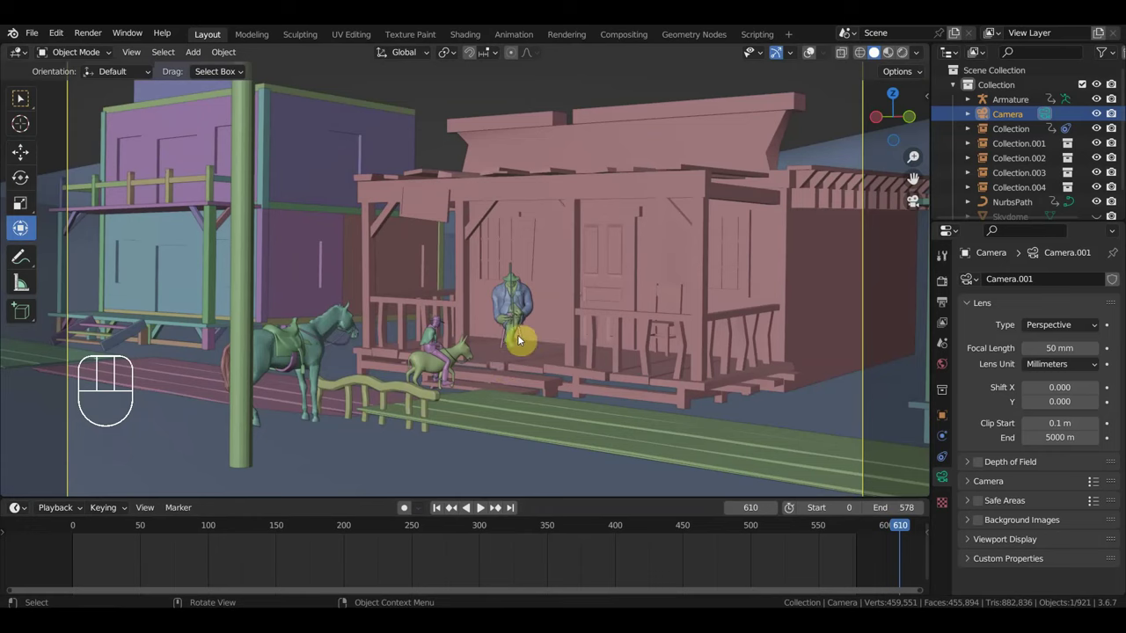
# Step: Orbit toward the green and pink buildings and select the Collection.001 group
pyautogui.middleClick(507, 389)
pyautogui.moveTo(464, 372); pyautogui.dragTo(534, 381)
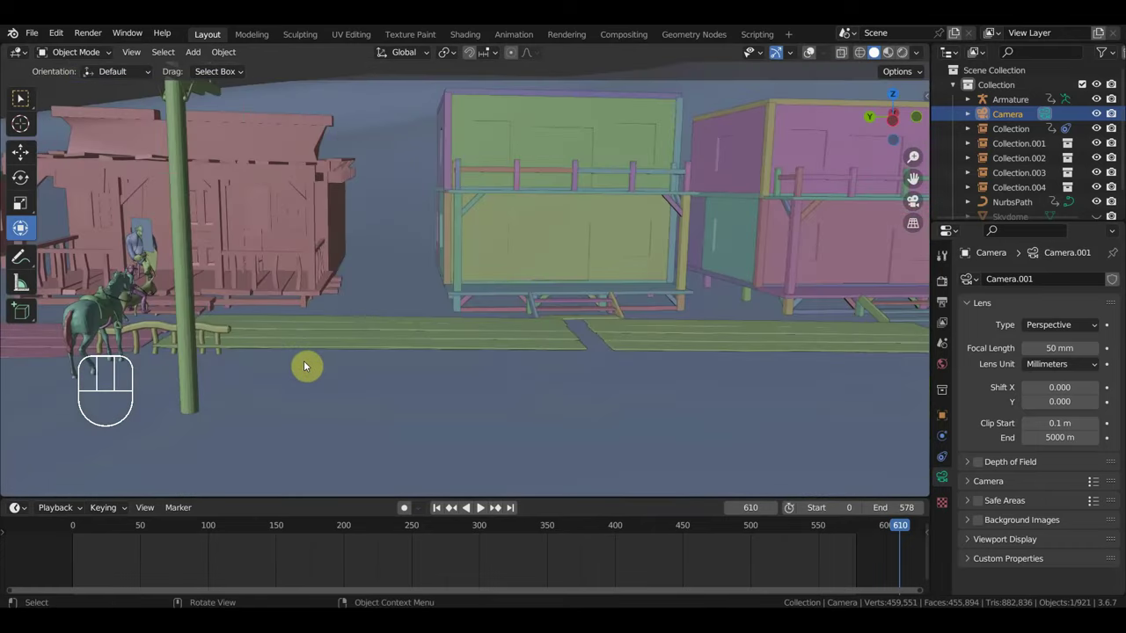
pyautogui.click(164, 328)
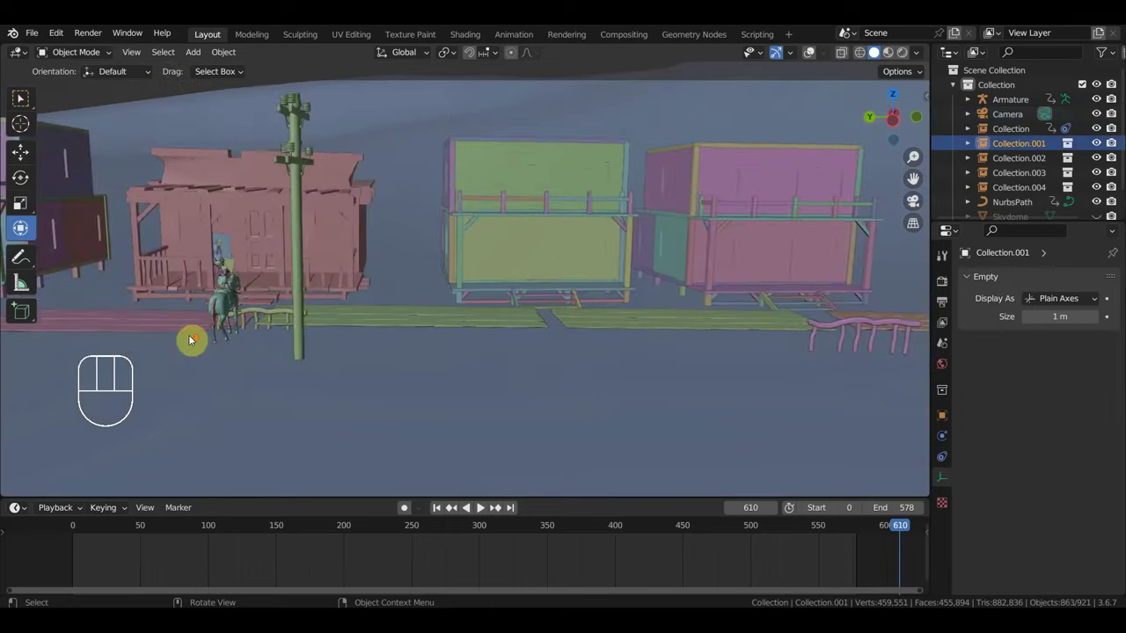
# Step: Orbit past the saloon along the boardwalk and swing toward the sheriff on the porch
pyautogui.middleClick(249, 340)
pyautogui.middleClick(305, 325)
pyautogui.moveTo(374, 327); pyautogui.dragTo(559, 303)
pyautogui.moveTo(548, 306); pyautogui.dragTo(521, 327)
pyautogui.click(527, 338)
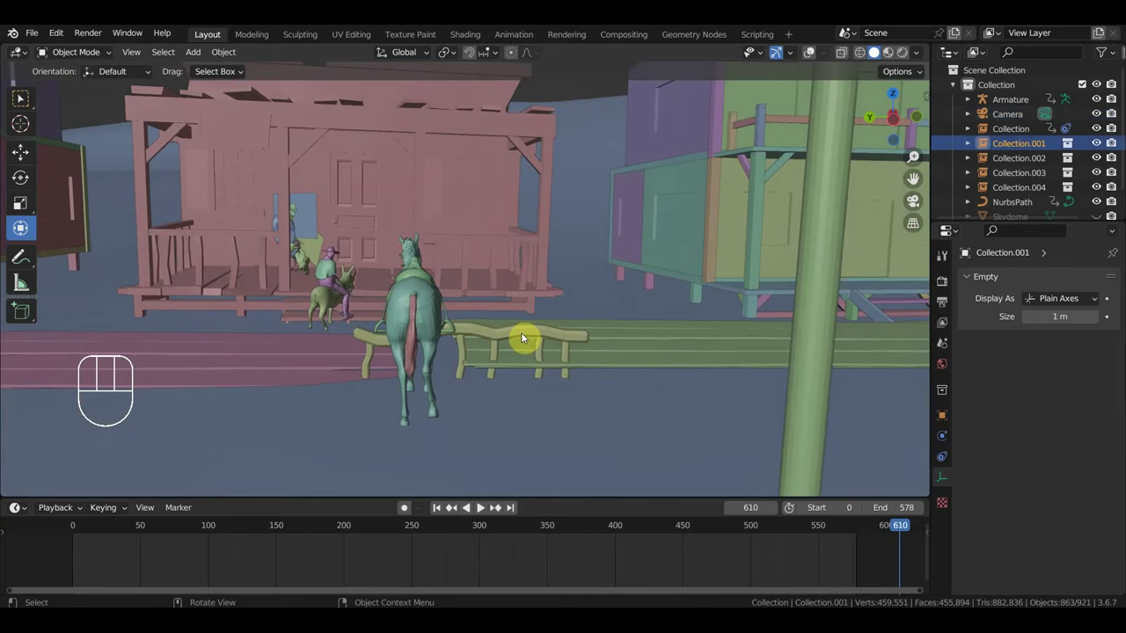
pyautogui.moveTo(504, 332); pyautogui.dragTo(632, 292)
pyautogui.middleClick(672, 298)
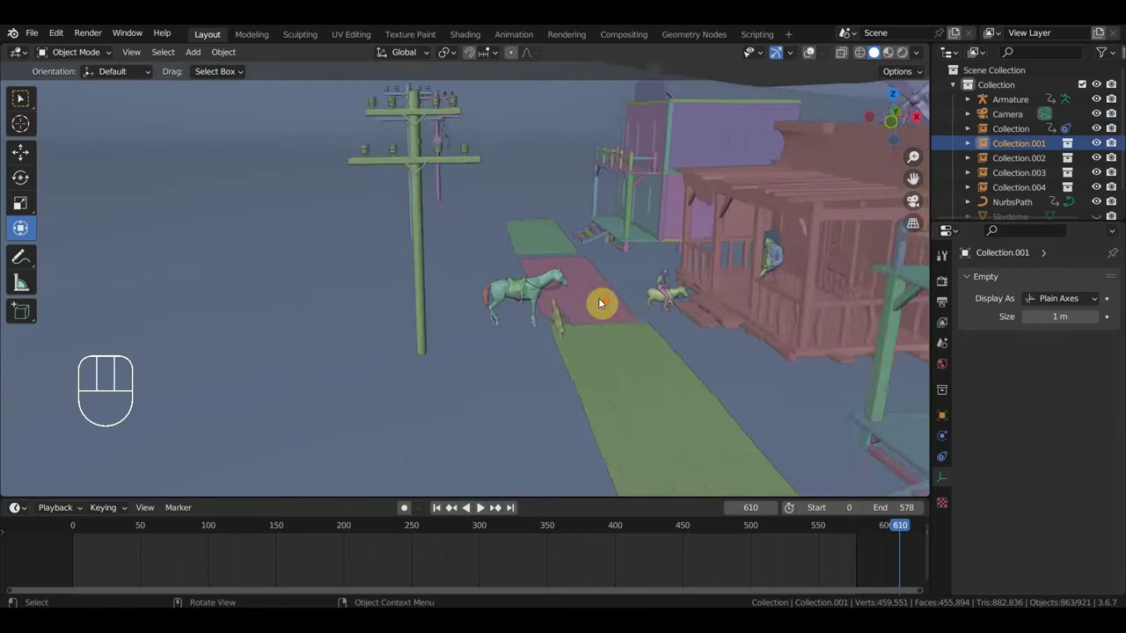
pyautogui.moveTo(698, 295); pyautogui.dragTo(756, 278)
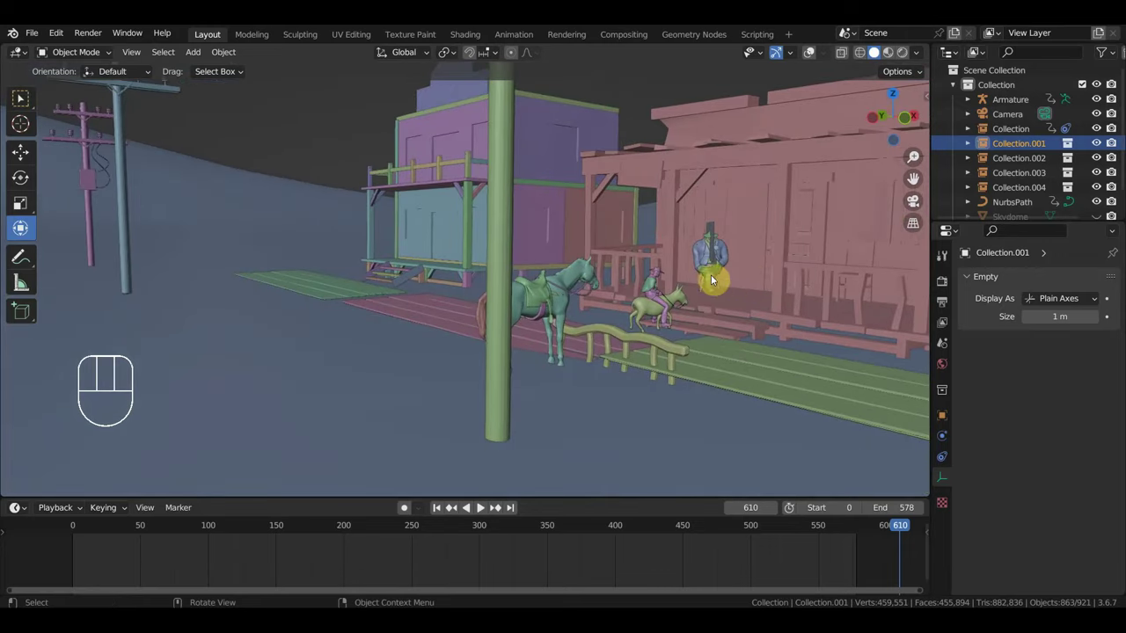
# Step: Check the scene through the camera, then move the view close beside the saddled horse
pyautogui.click(812, 58)
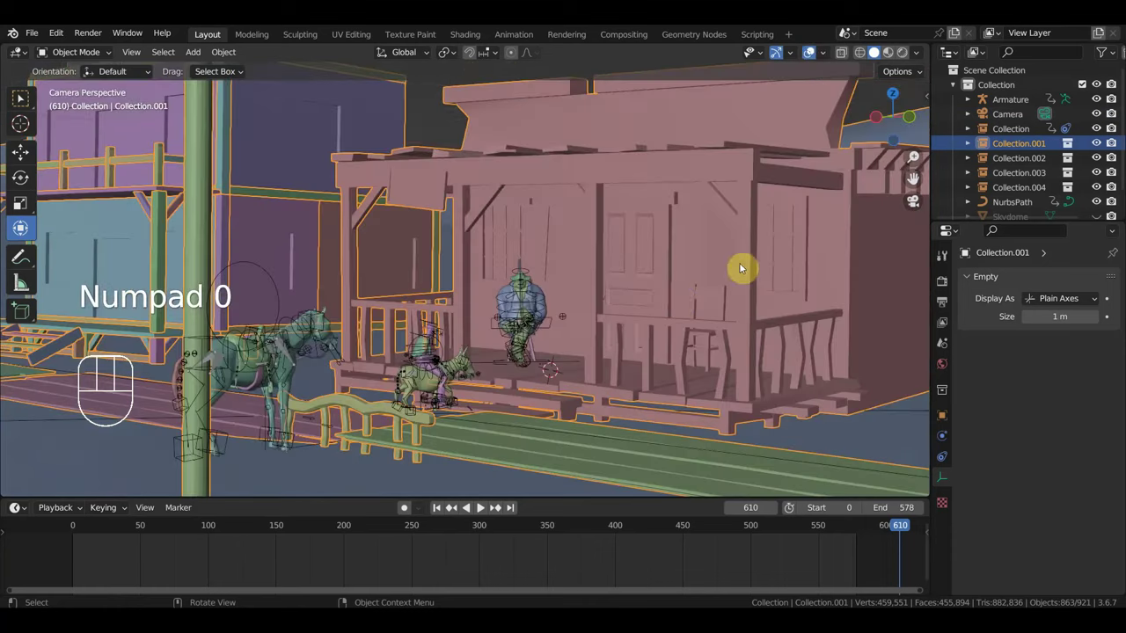
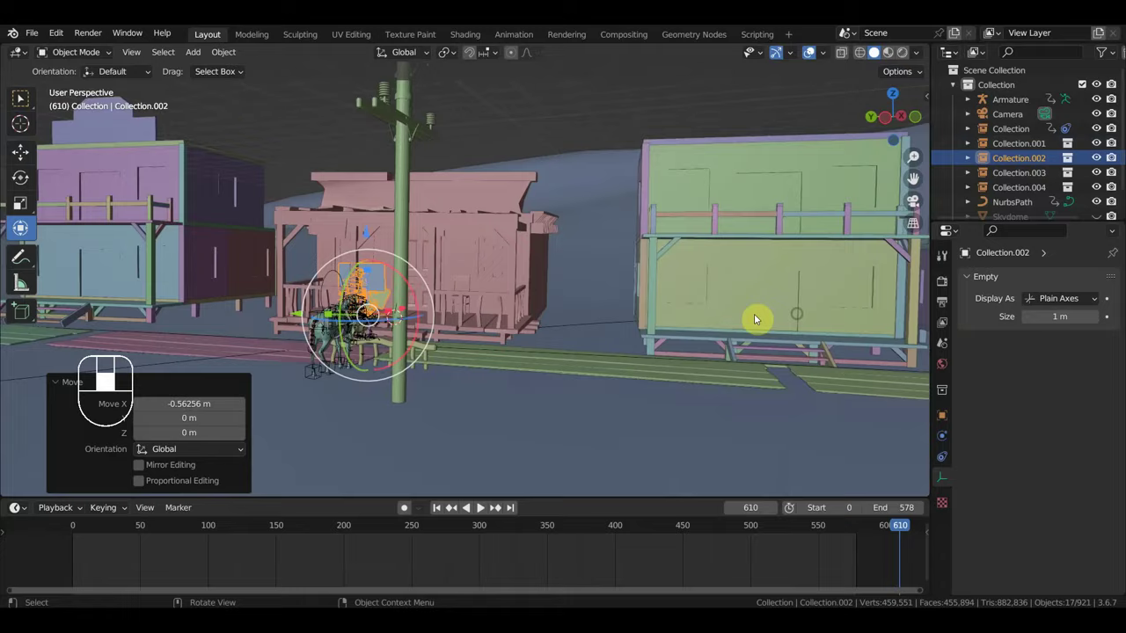
pyautogui.moveTo(540, 353); pyautogui.dragTo(374, 373)
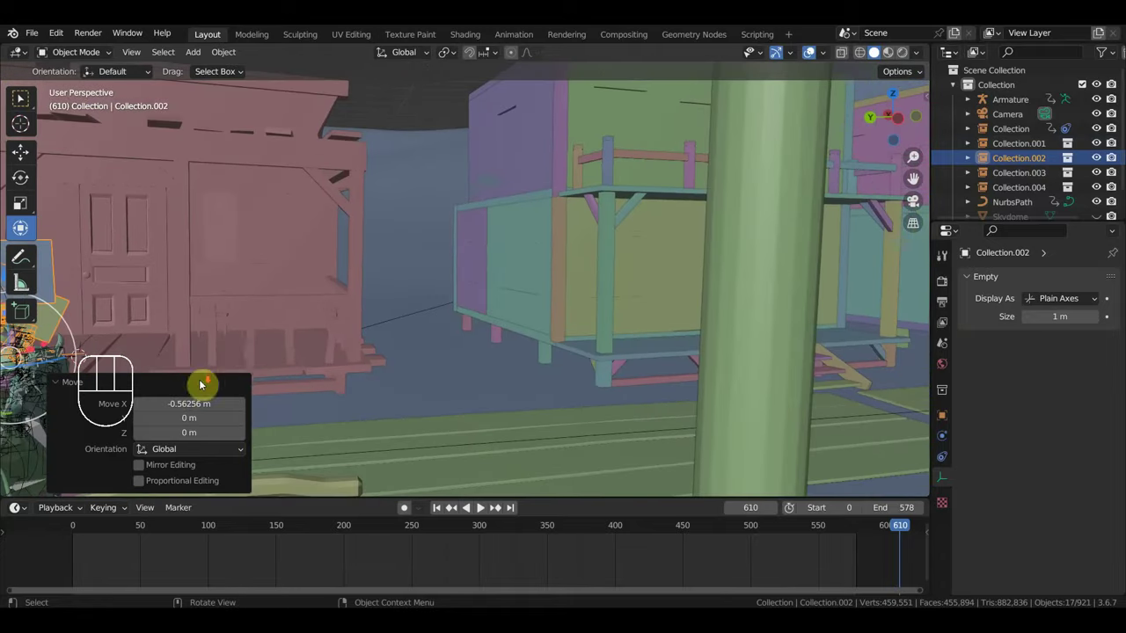
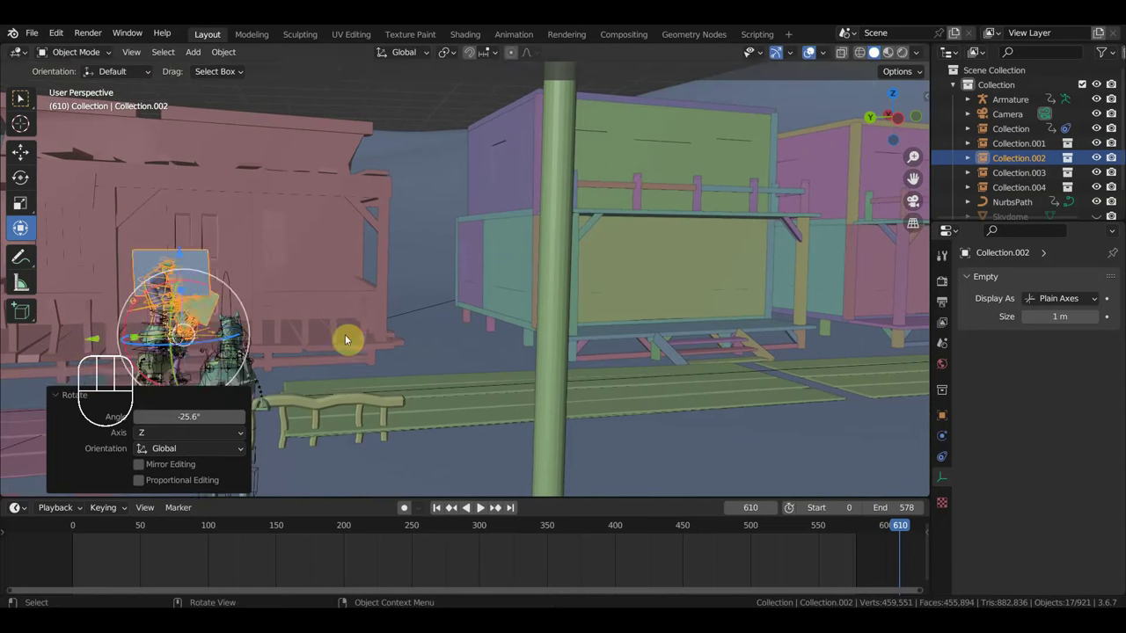
pyautogui.moveTo(618, 282); pyautogui.dragTo(594, 112)
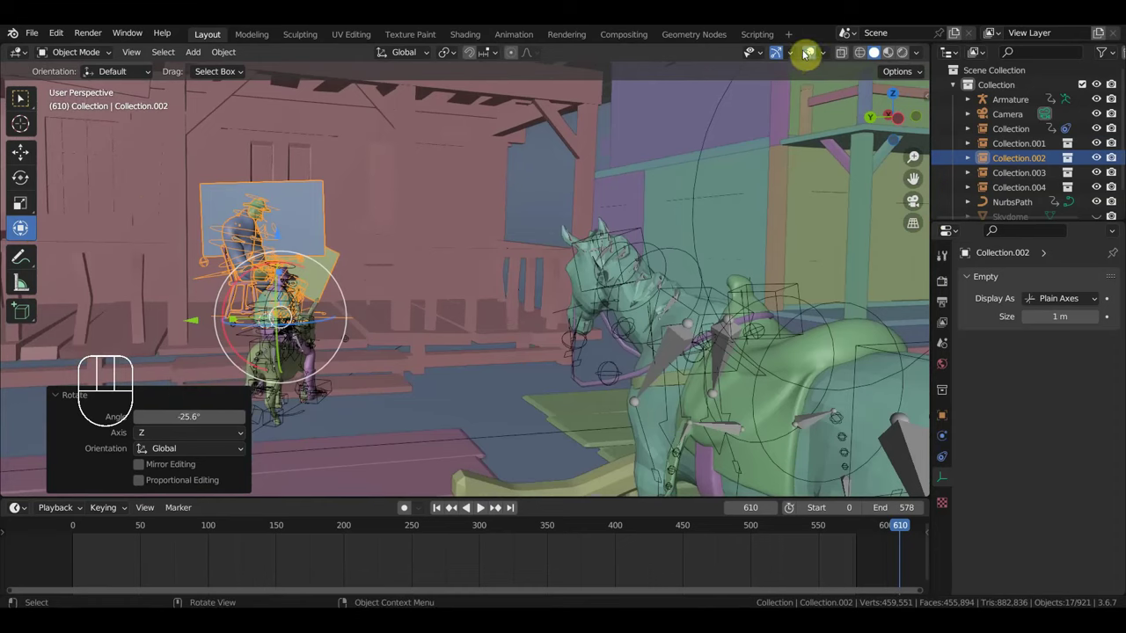
# Step: Hide the rig overlays and bring the animation back to frame 109
pyautogui.click(811, 54)
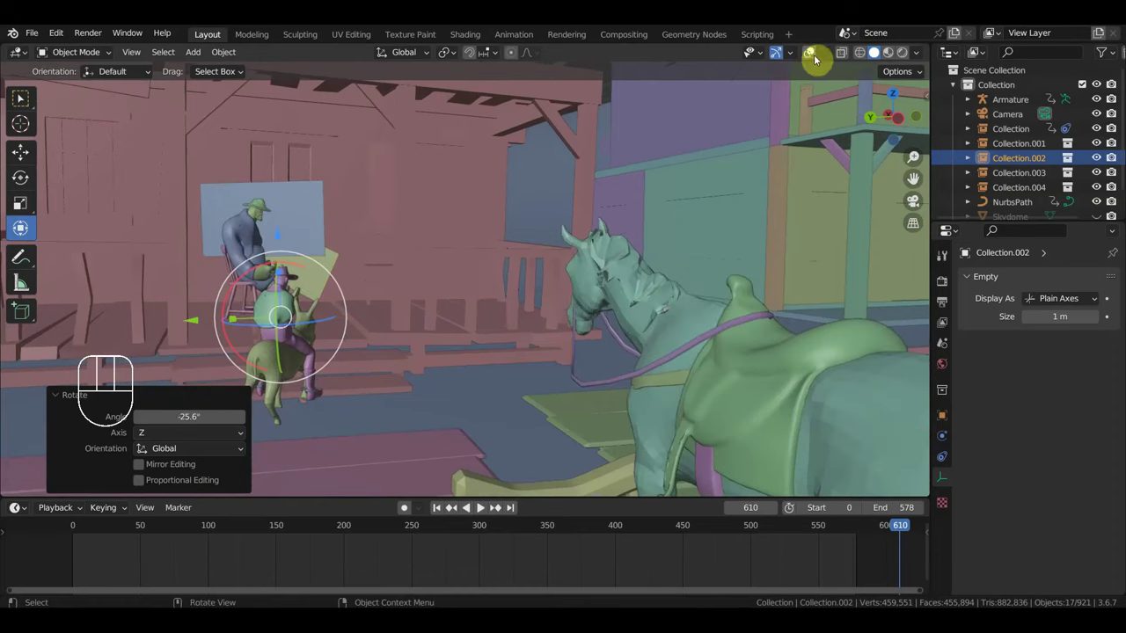
pyautogui.click(584, 537)
pyautogui.moveTo(601, 531); pyautogui.dragTo(360, 345)
# Step: Swing the view to the porch and rotate the seated sheriff into place on it
pyautogui.middleClick(230, 517)
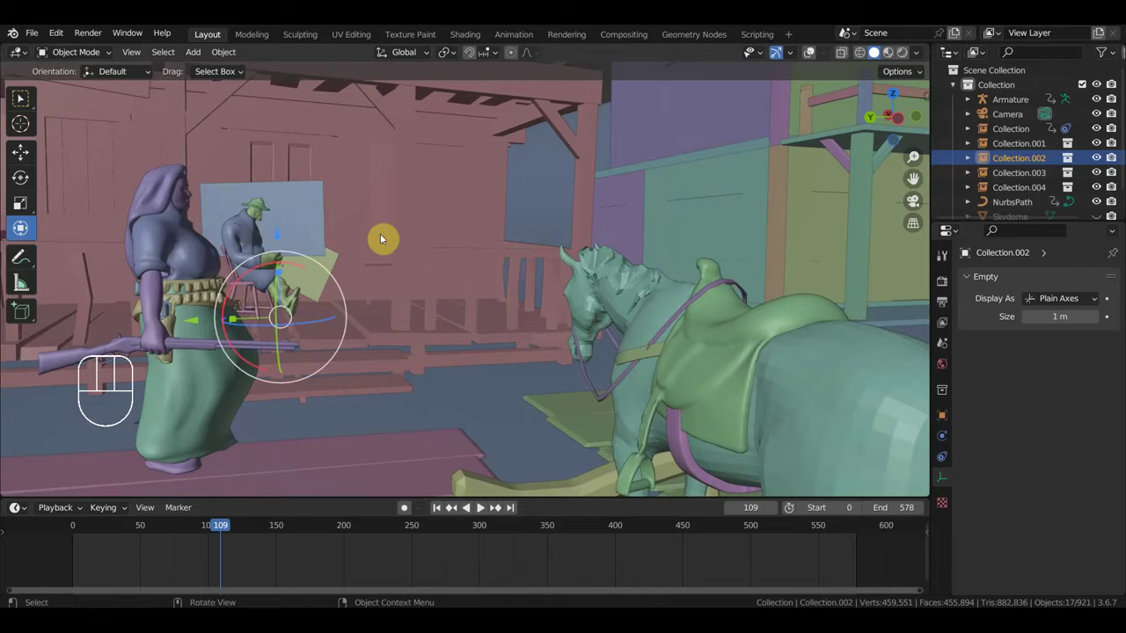
pyautogui.moveTo(389, 260); pyautogui.dragTo(277, 252)
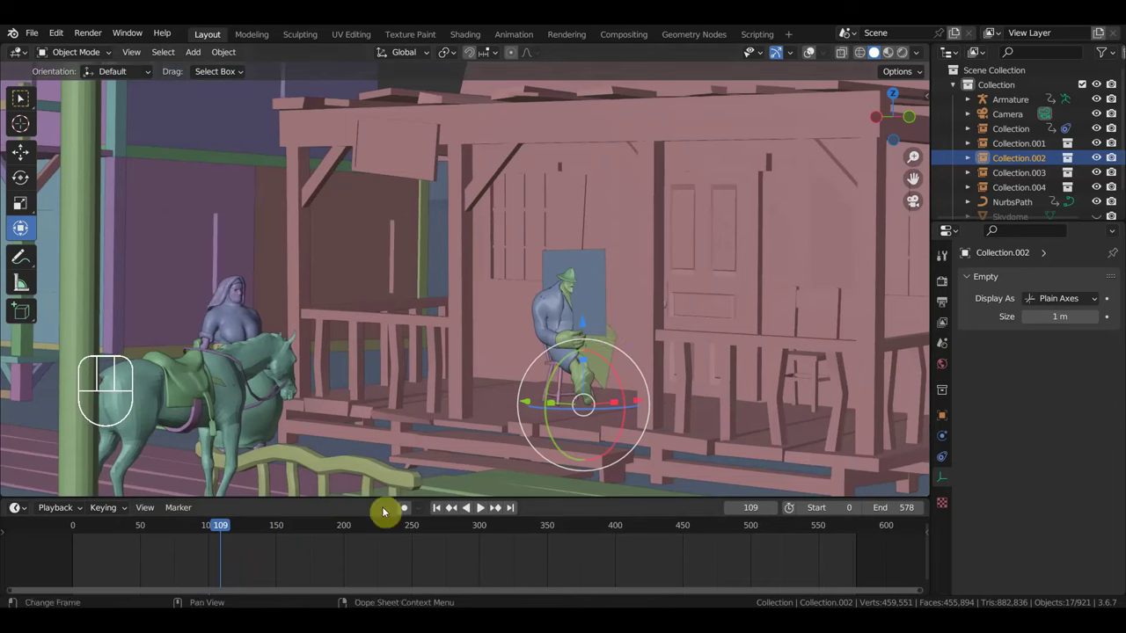
pyautogui.moveTo(229, 528); pyautogui.dragTo(671, 371)
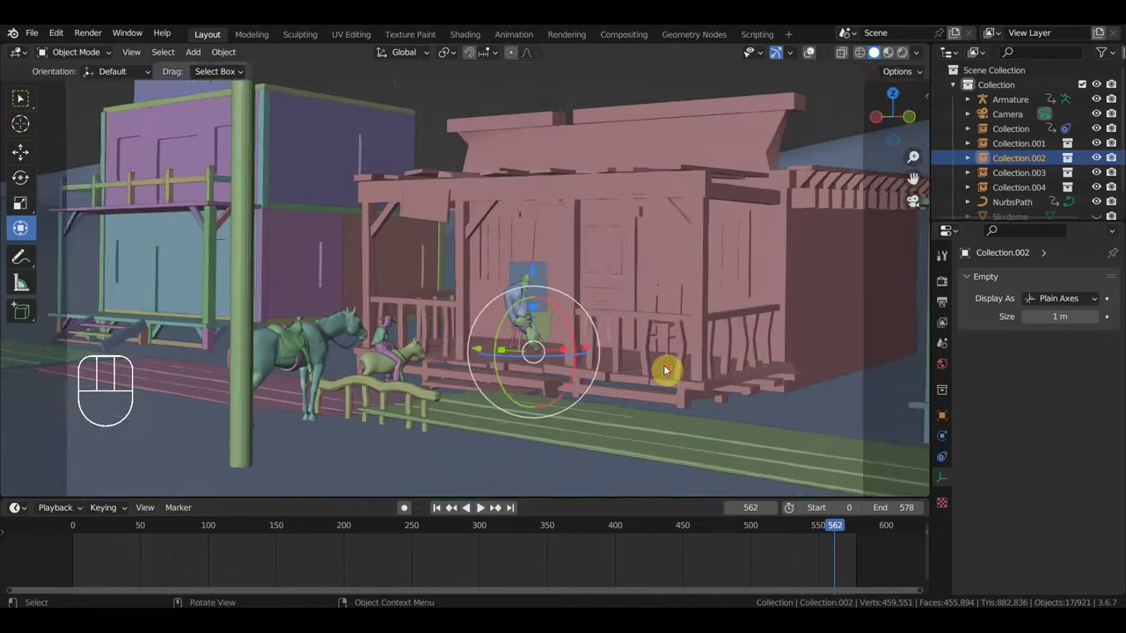
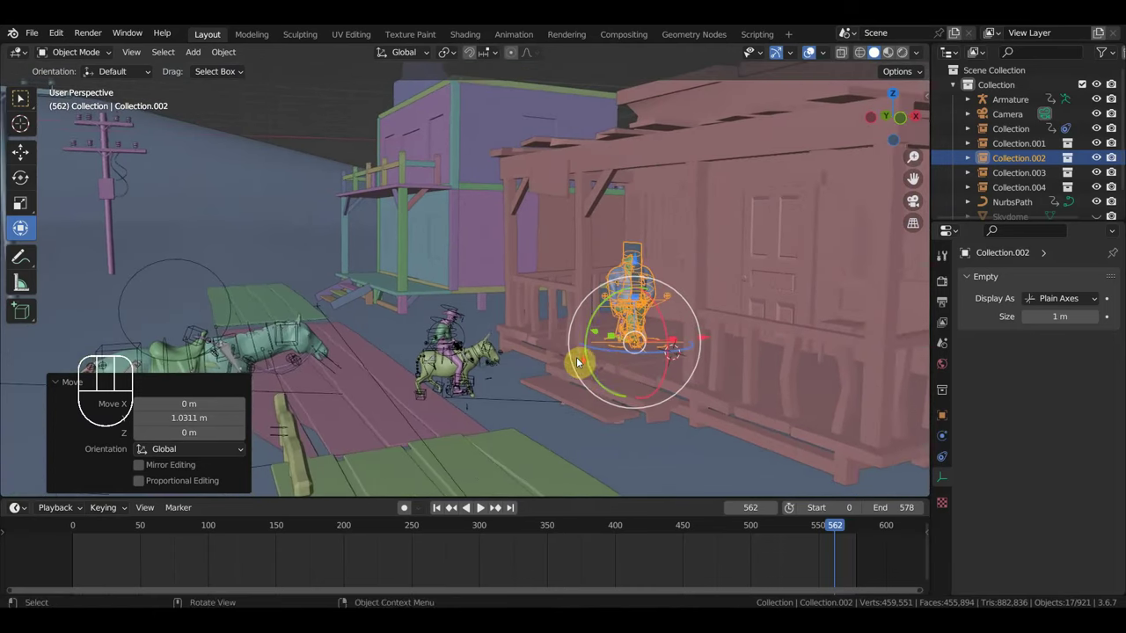
pyautogui.moveTo(600, 364); pyautogui.dragTo(363, 355)
pyautogui.middleClick(325, 359)
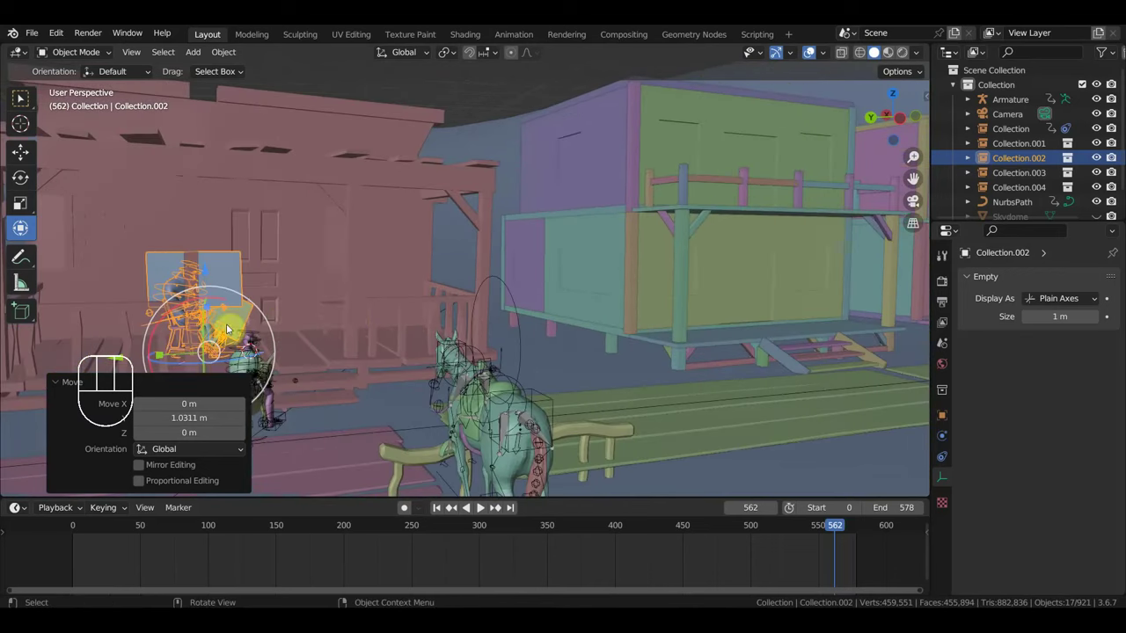
pyautogui.moveTo(351, 319); pyautogui.dragTo(671, 324)
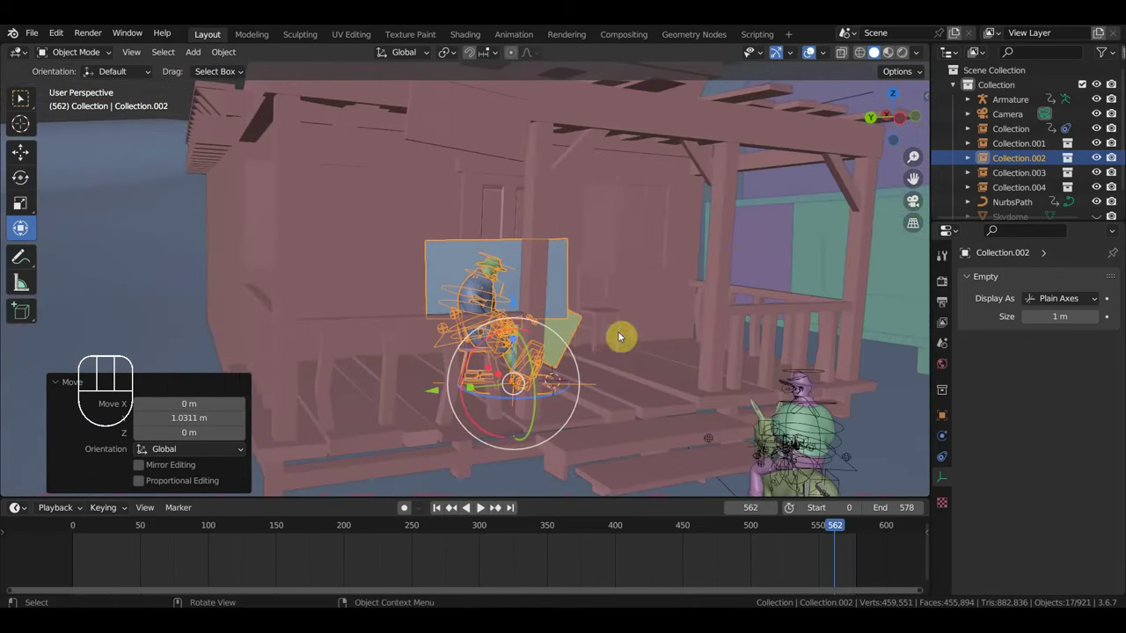
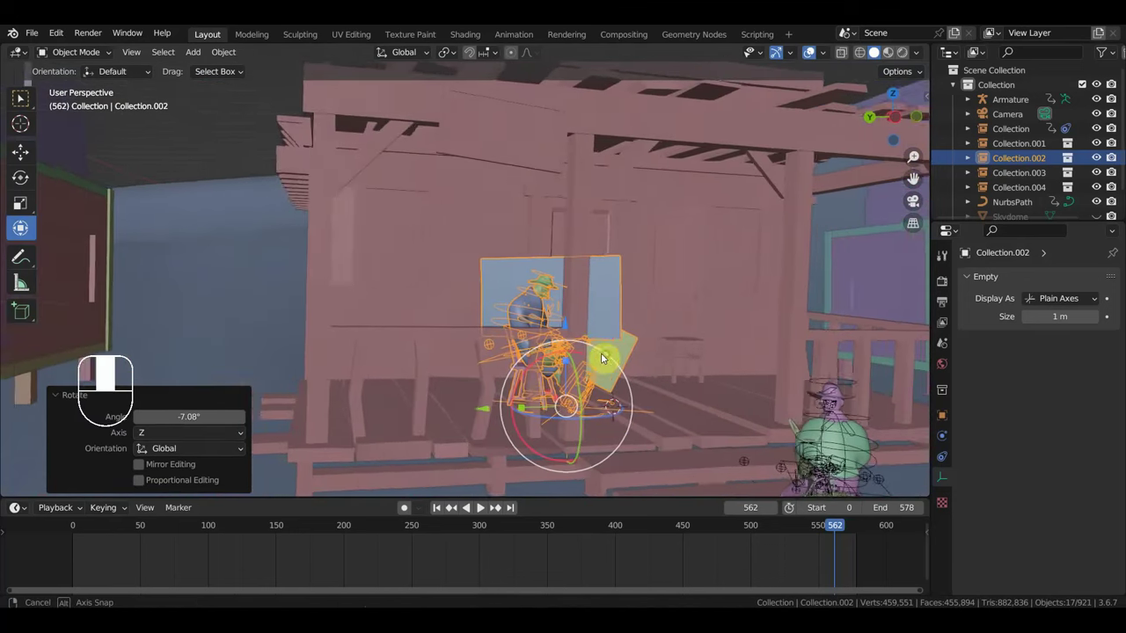
pyautogui.moveTo(579, 354); pyautogui.dragTo(518, 273)
pyautogui.moveTo(513, 274); pyautogui.dragTo(458, 276)
pyautogui.scroll(3)
pyautogui.moveTo(736, 225); pyautogui.dragTo(670, 257)
pyautogui.middleClick(697, 258)
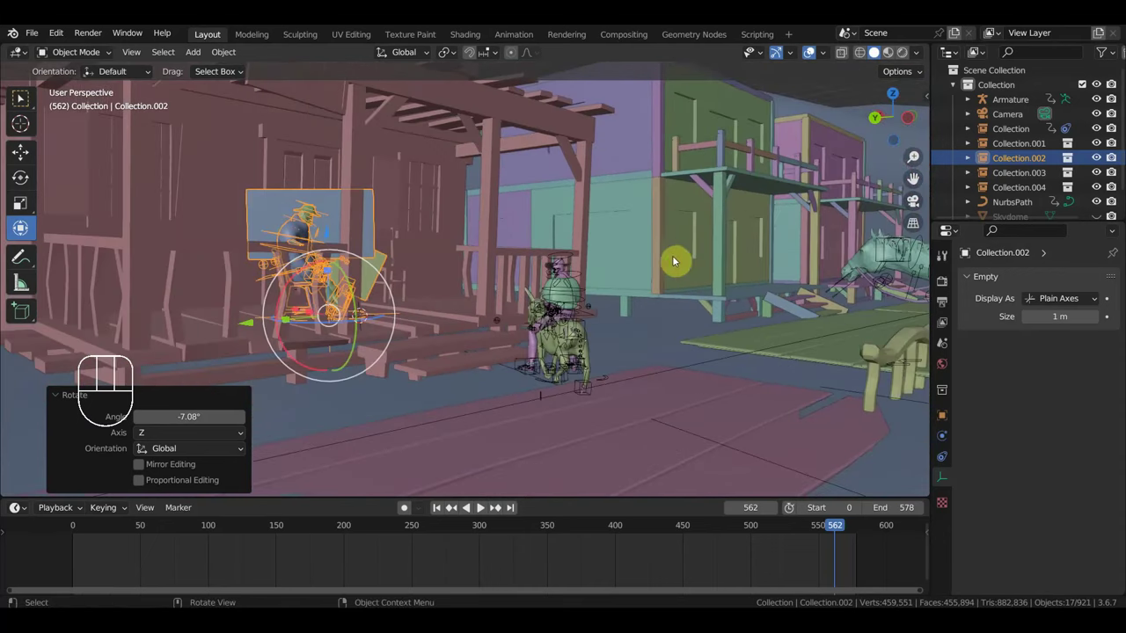
pyautogui.moveTo(633, 289); pyautogui.dragTo(577, 287)
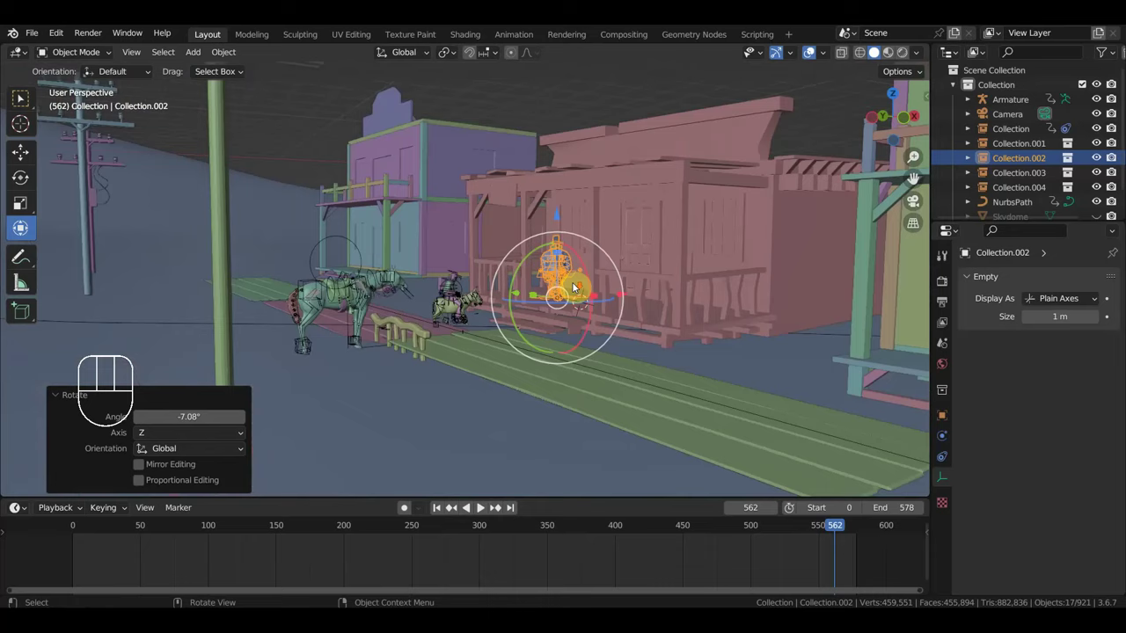
pyautogui.moveTo(591, 285); pyautogui.dragTo(687, 297)
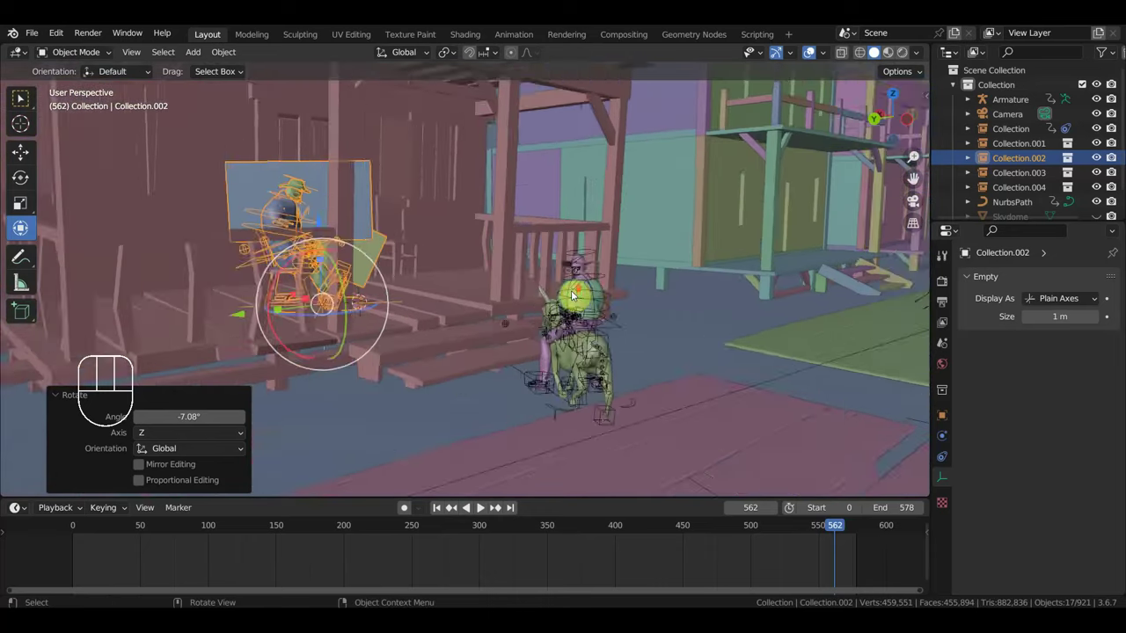
pyautogui.middleClick(571, 292)
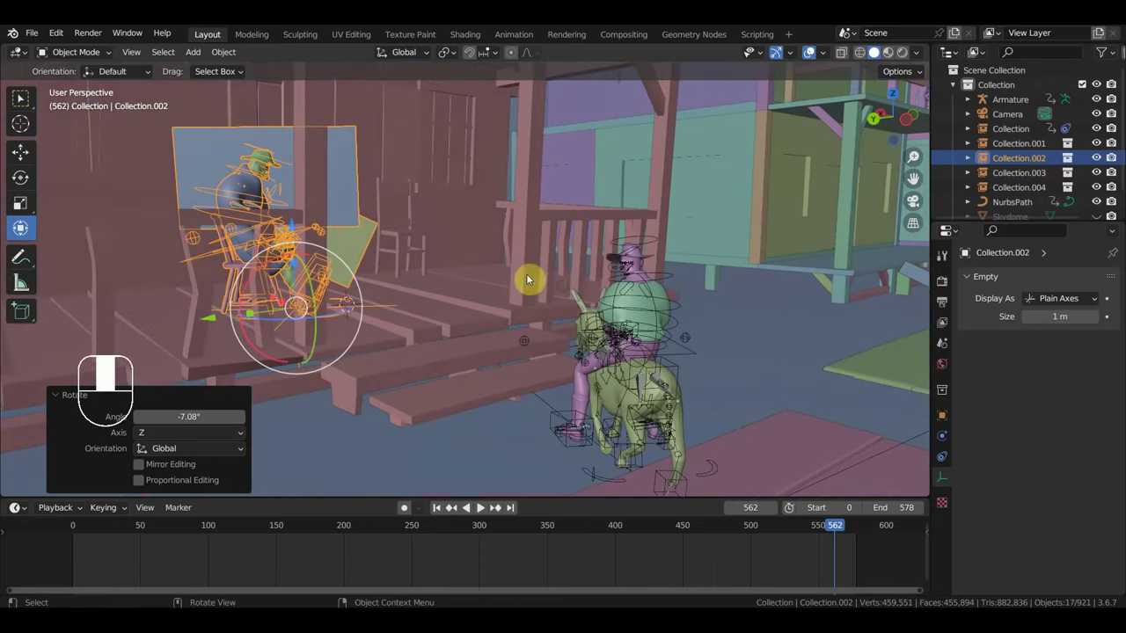
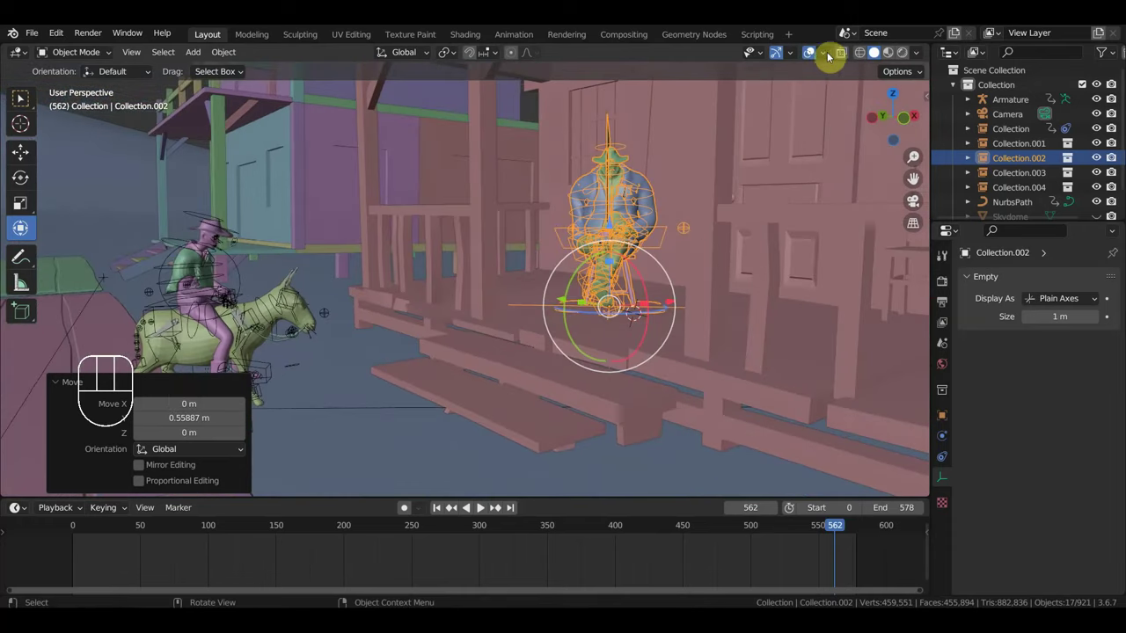
# Step: Hide the rig wireframes and orbit in to see the porch front
pyautogui.click(819, 59)
pyautogui.scroll(3)
pyautogui.middleClick(664, 227)
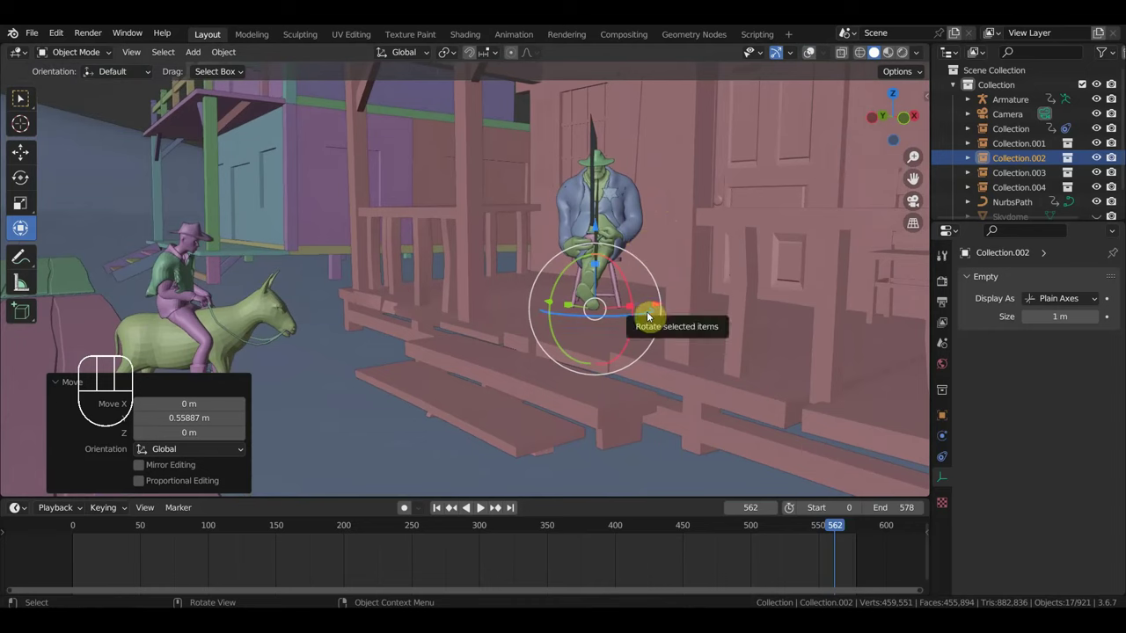
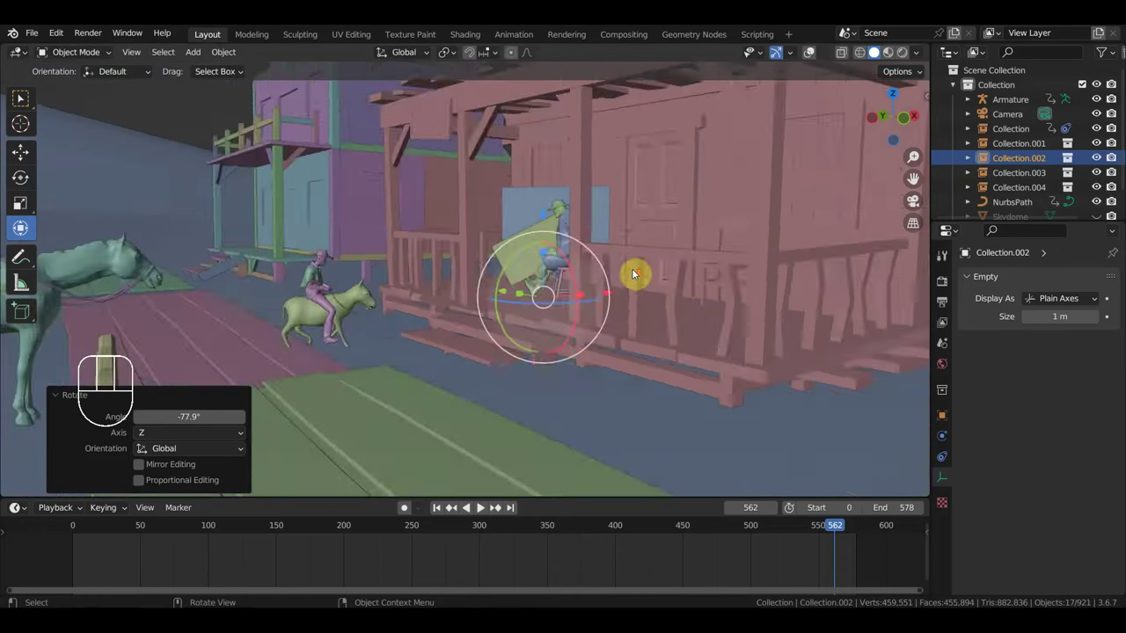
pyautogui.moveTo(696, 276); pyautogui.dragTo(729, 272)
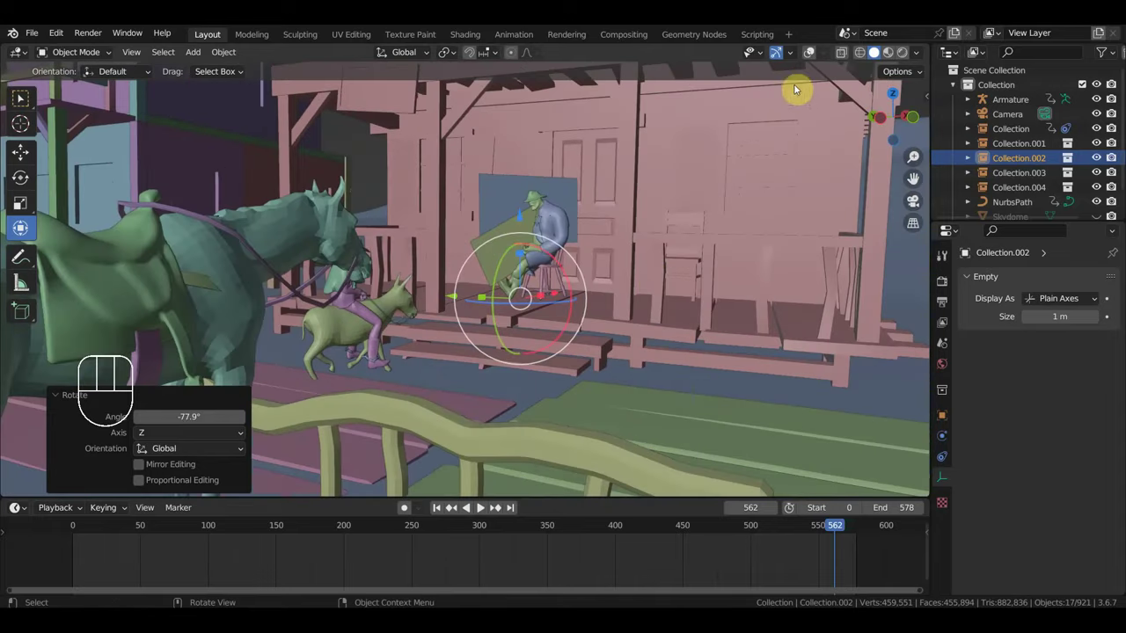
# Step: Bring the seated sheriff into close view and hide the rig overlays around him
pyautogui.click(819, 55)
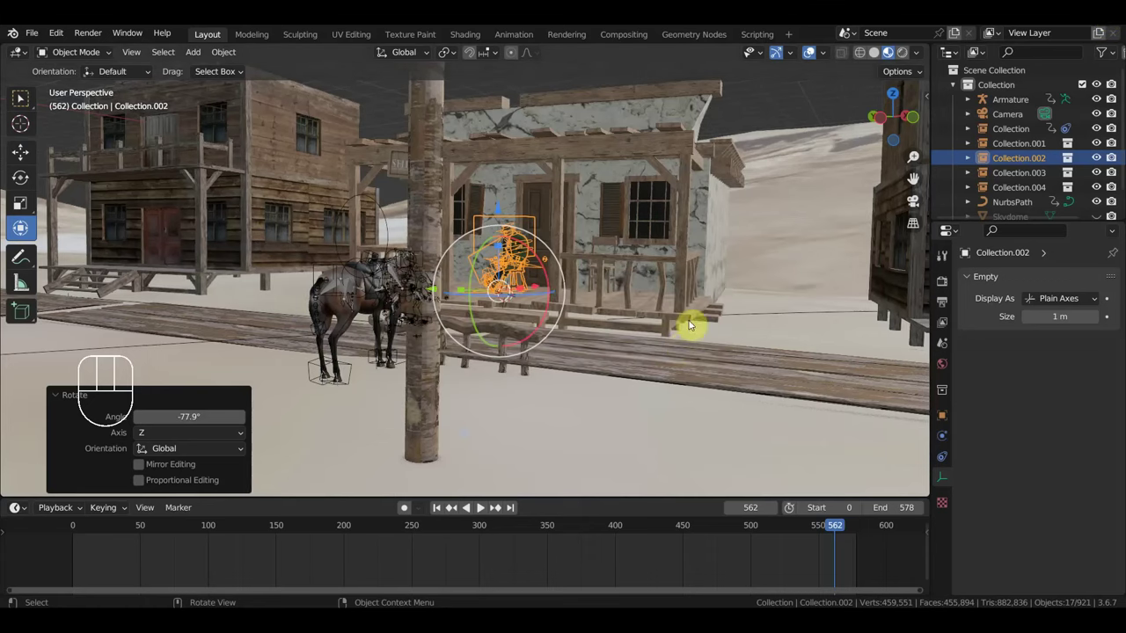
pyautogui.moveTo(647, 301); pyautogui.dragTo(709, 283)
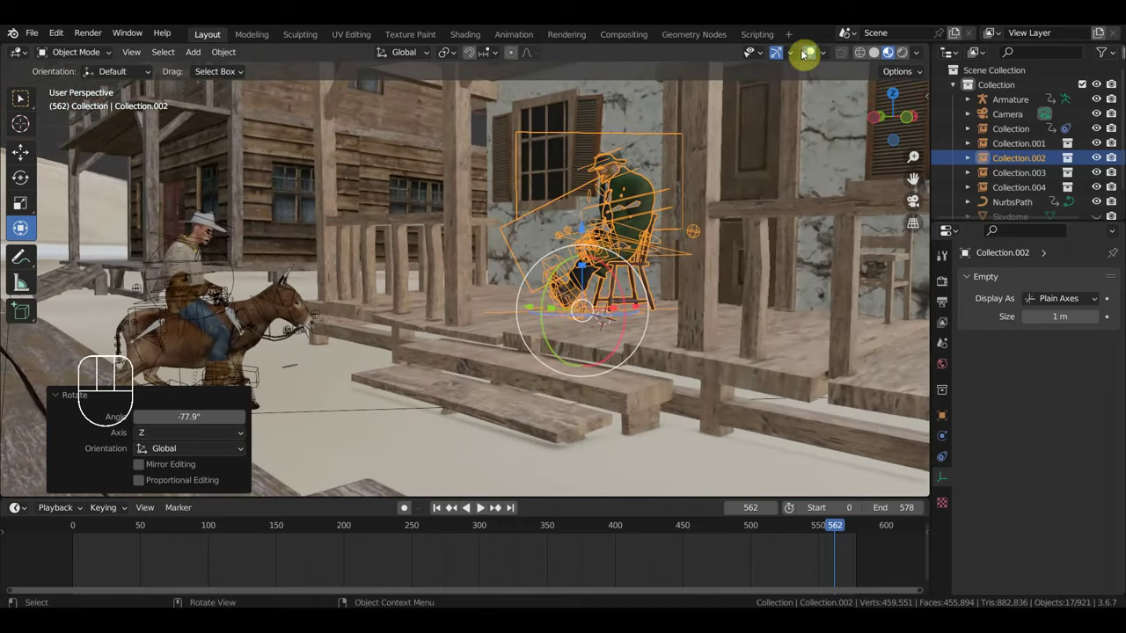
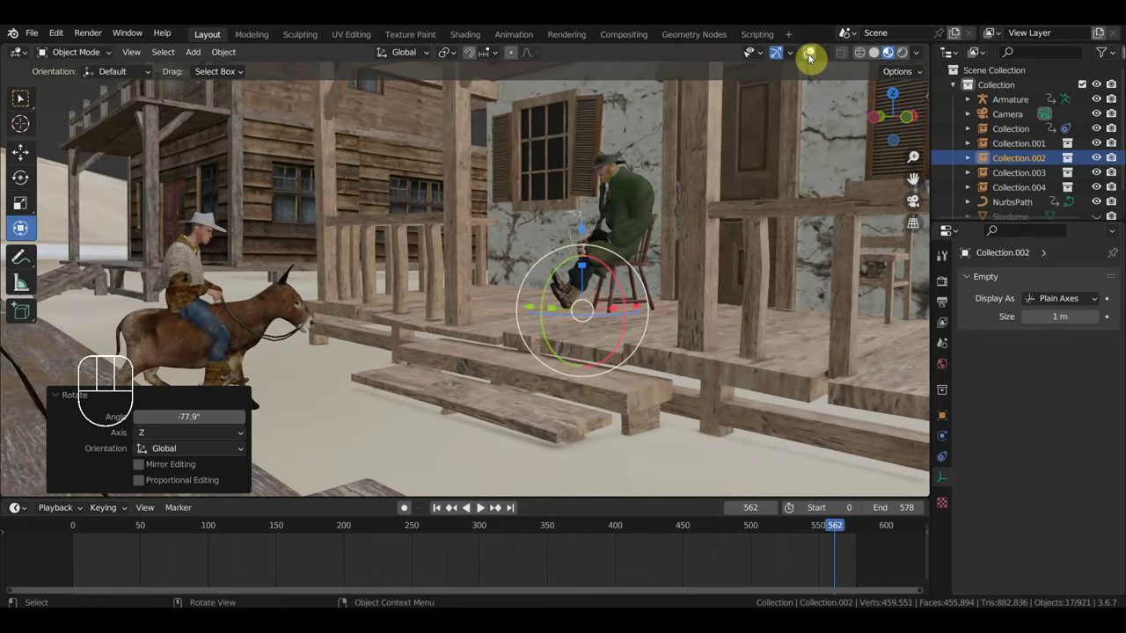
pyautogui.click(24, 102)
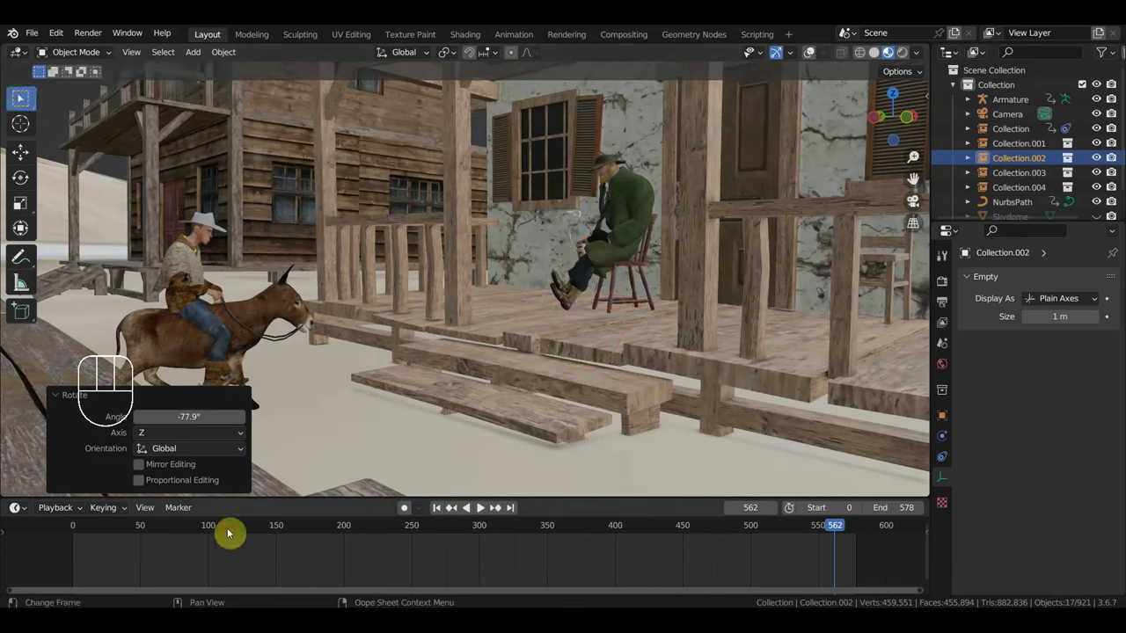
# Step: Scrub the animation to frame 233 and select the walking nun's collection by the sheriff's office
pyautogui.click(223, 533)
pyautogui.moveTo(176, 517); pyautogui.dragTo(452, 371)
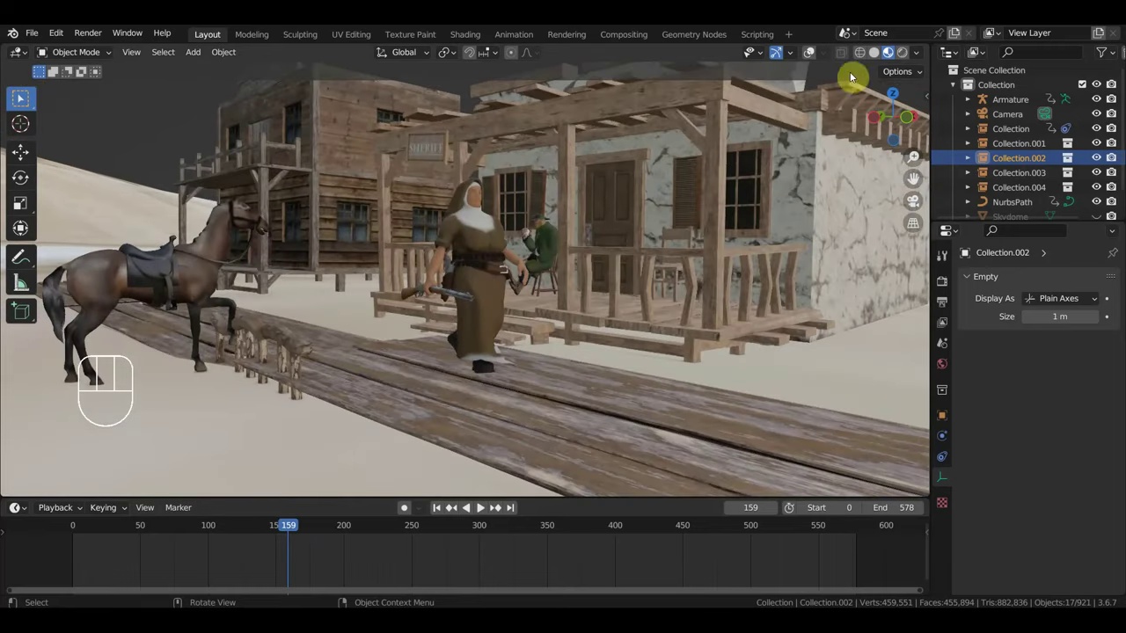
pyautogui.click(770, 131)
pyautogui.doubleClick(474, 216)
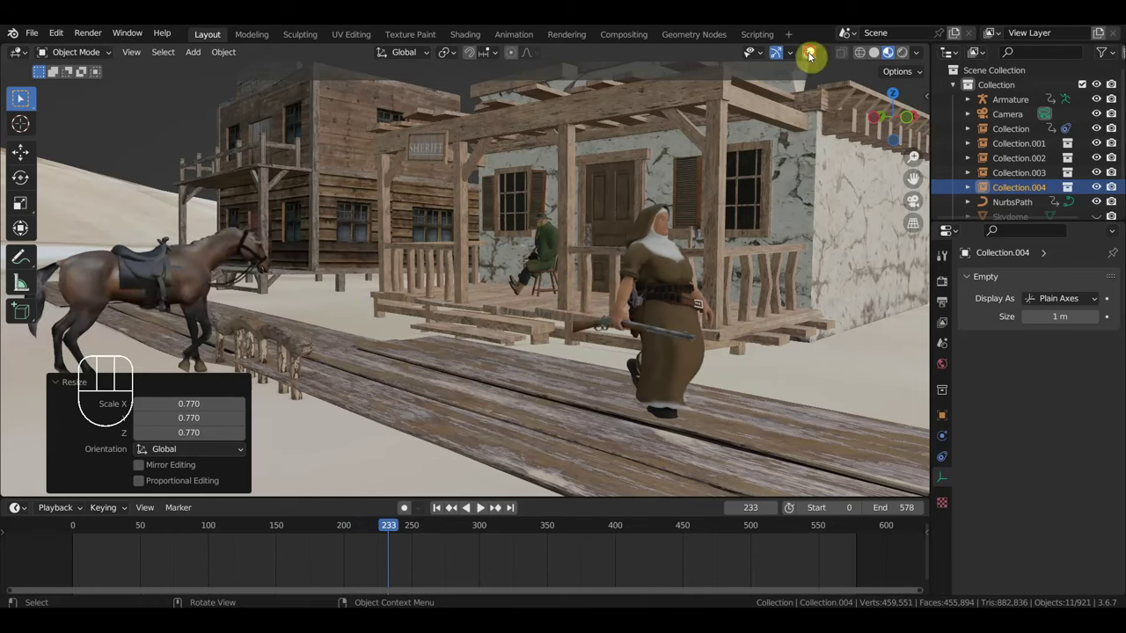
# Step: Show the rig overlays again and zoom out to see the whole street
pyautogui.click(769, 80)
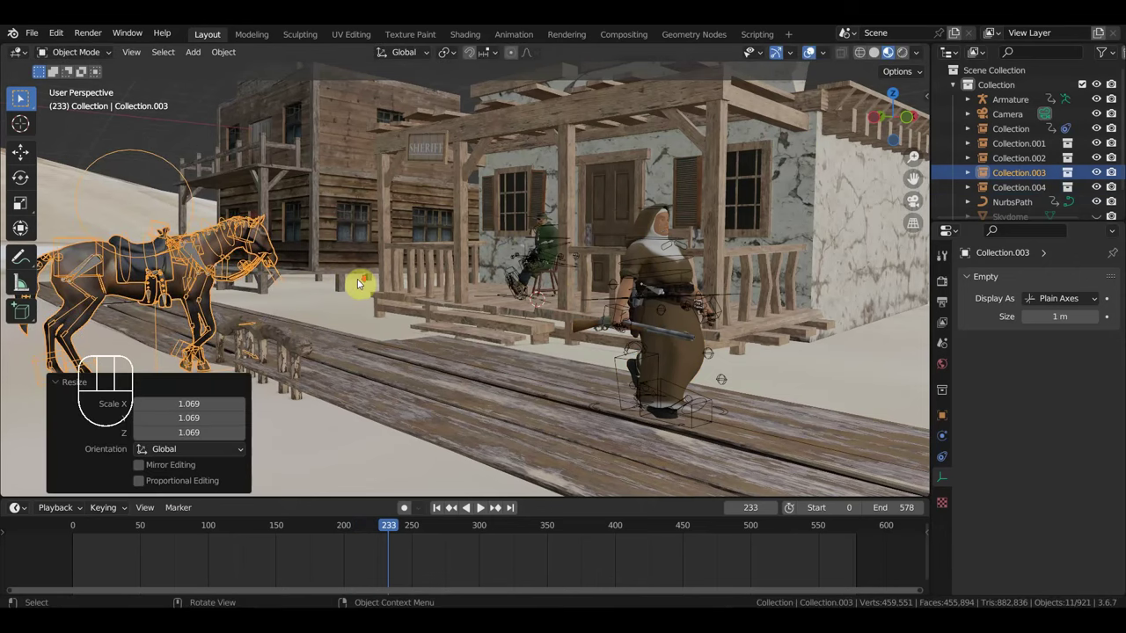
pyautogui.moveTo(434, 279); pyautogui.dragTo(488, 278)
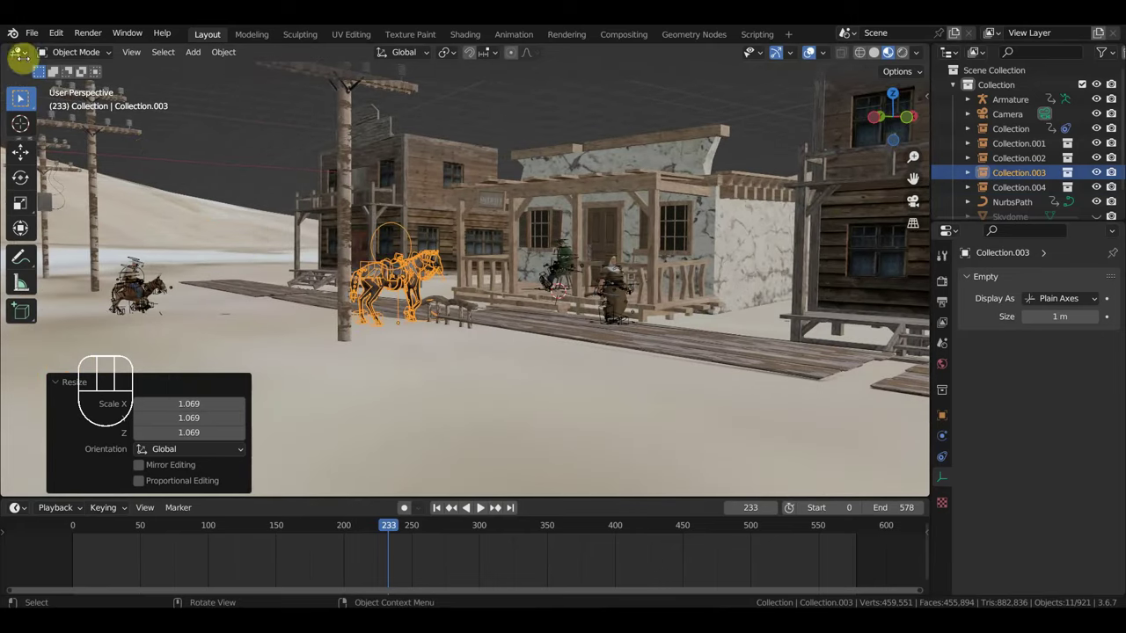
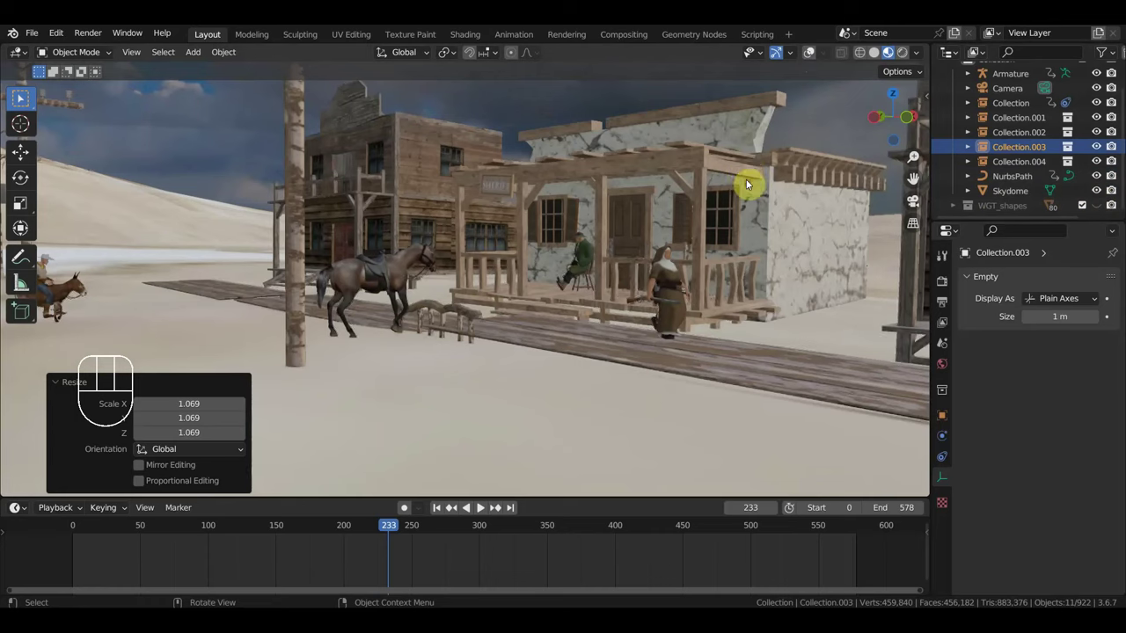
pyautogui.moveTo(789, 176); pyautogui.dragTo(695, 359)
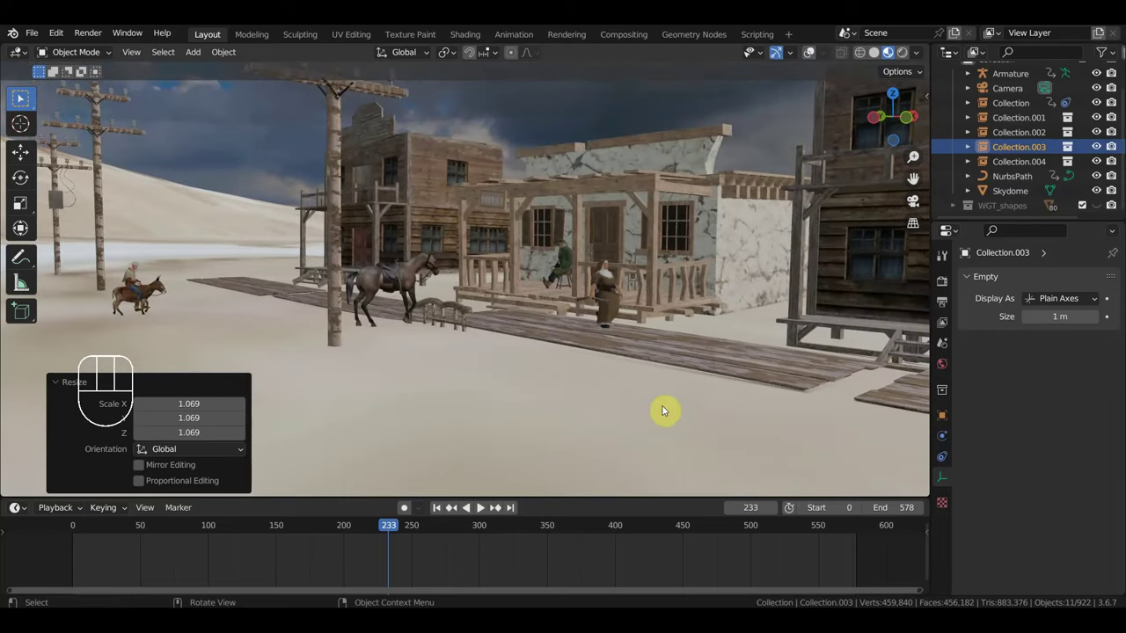
pyautogui.click(658, 422)
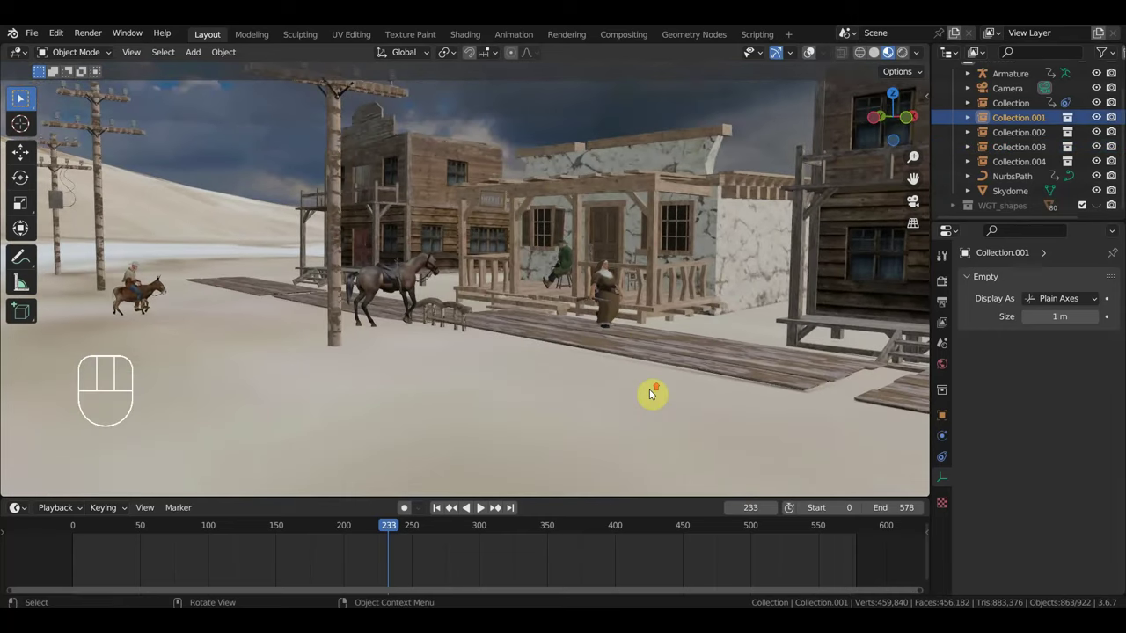
pyautogui.moveTo(691, 389); pyautogui.dragTo(707, 387)
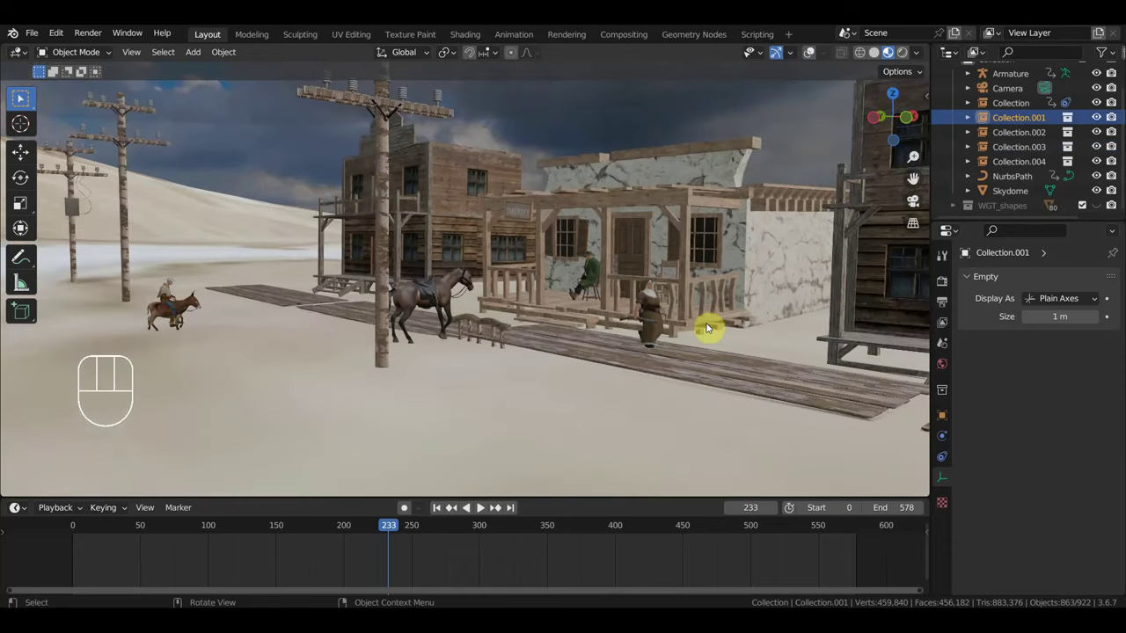
pyautogui.moveTo(731, 318); pyautogui.dragTo(726, 317)
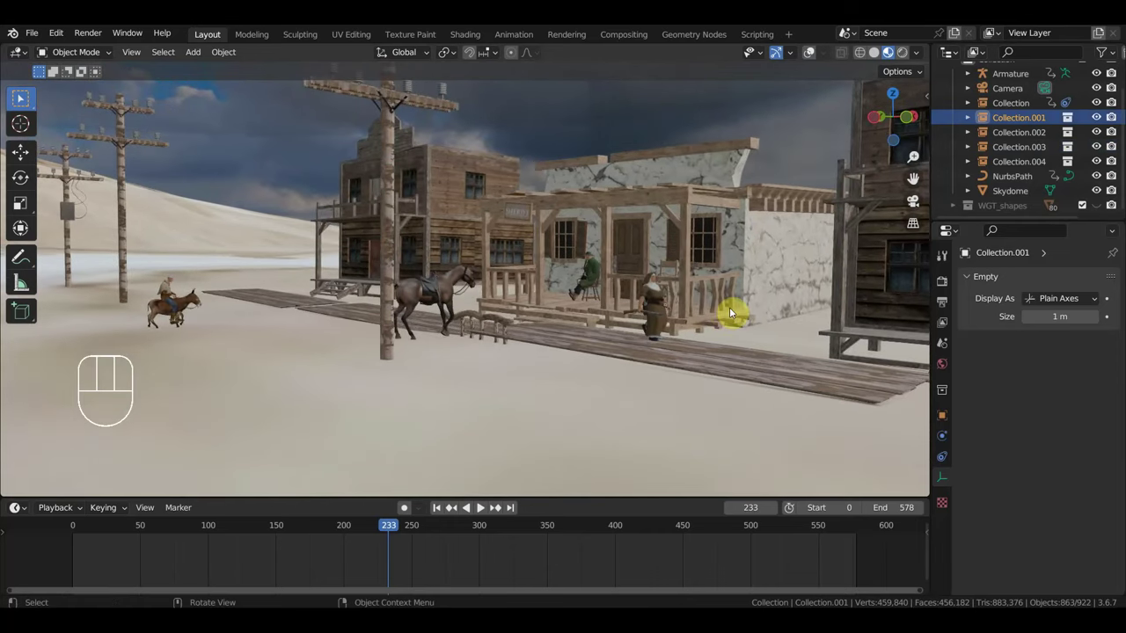